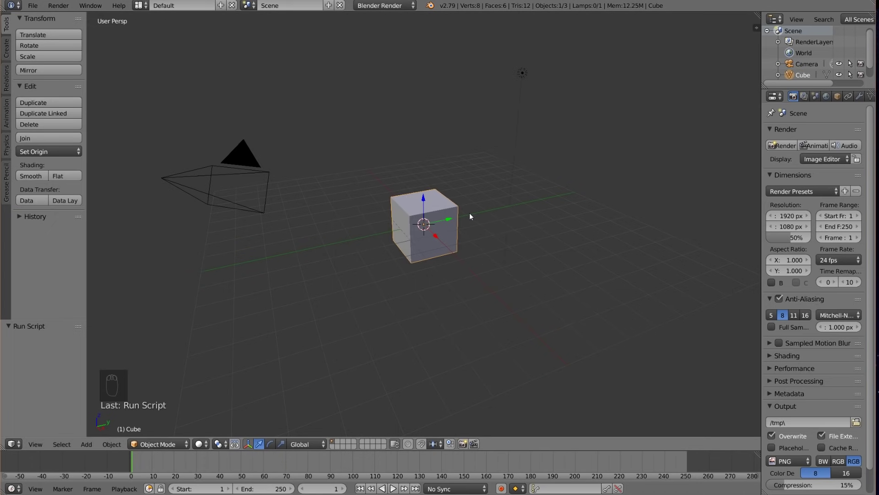
- Delete the default cube and switch to top orthographic view
key("x")
left_click_drag(508, 206, 507, 207)
key("KP_7")
key("KP_5")
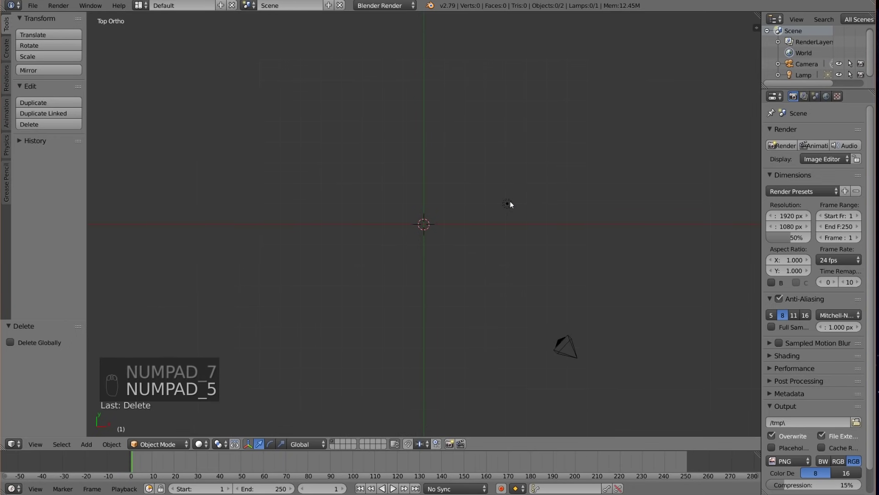
- Enable a background aerial photo in the sidebar, enlarge it to size 25, and return to top view
key("n")
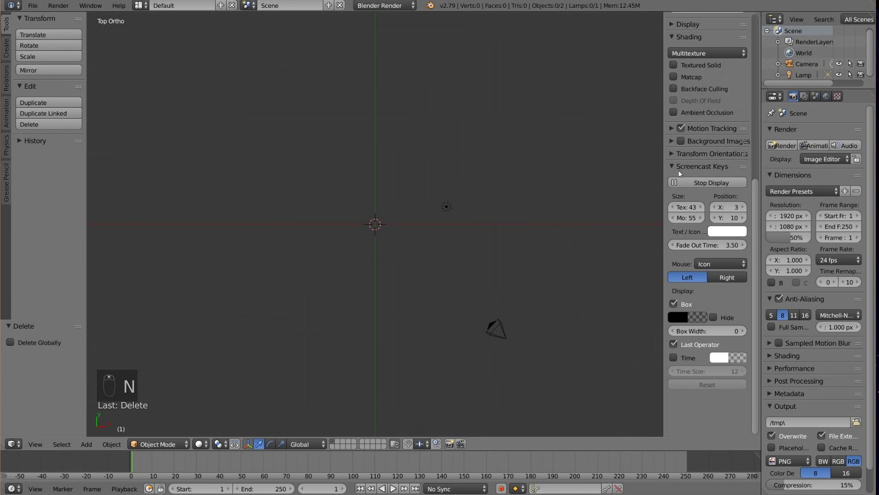
left_click(678, 143)
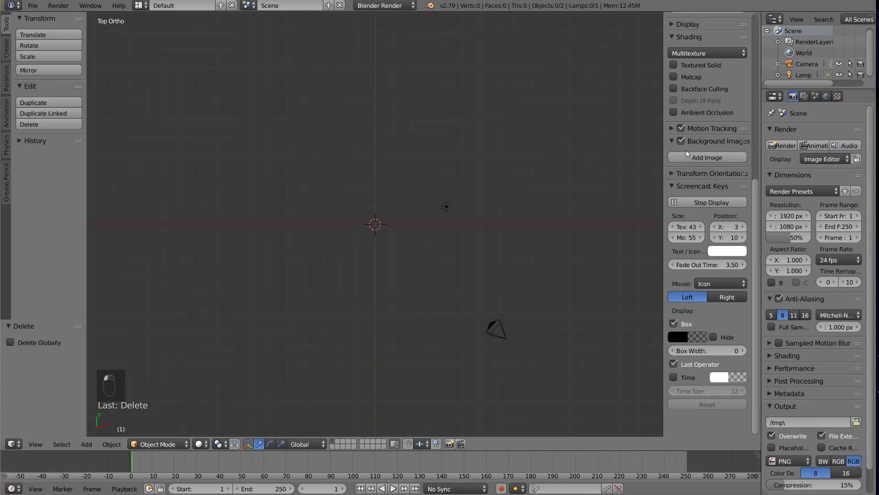
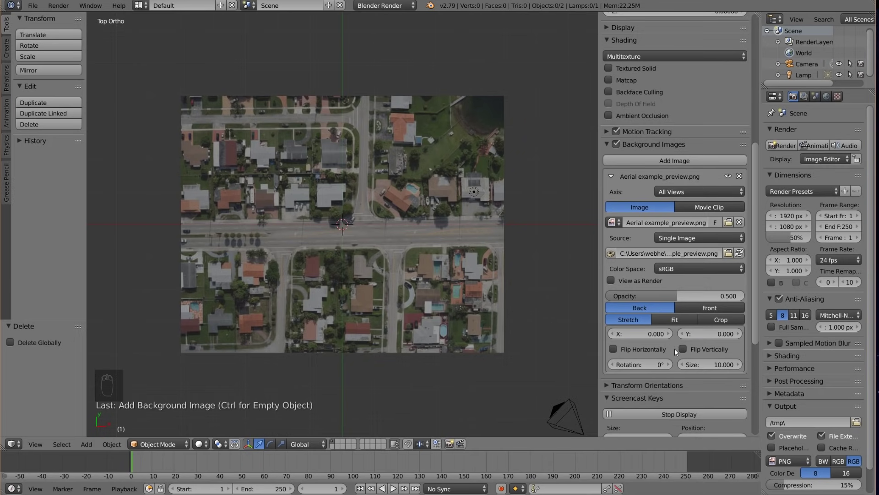
left_click_drag(705, 353, 706, 352)
middle_click(706, 352)
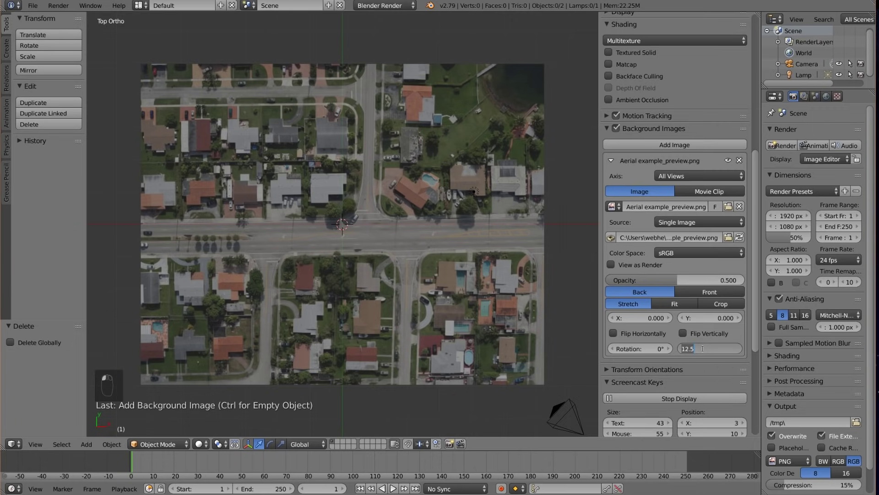
left_click_drag(380, 242, 381, 265)
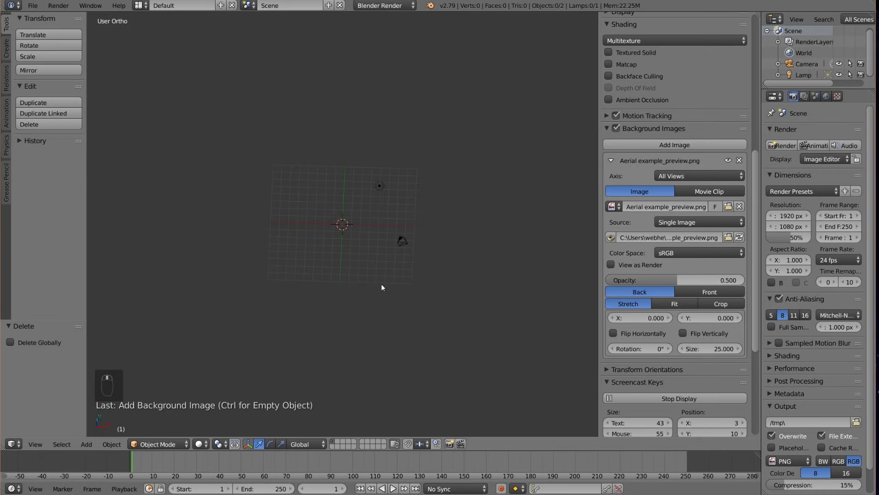
key("KP_7")
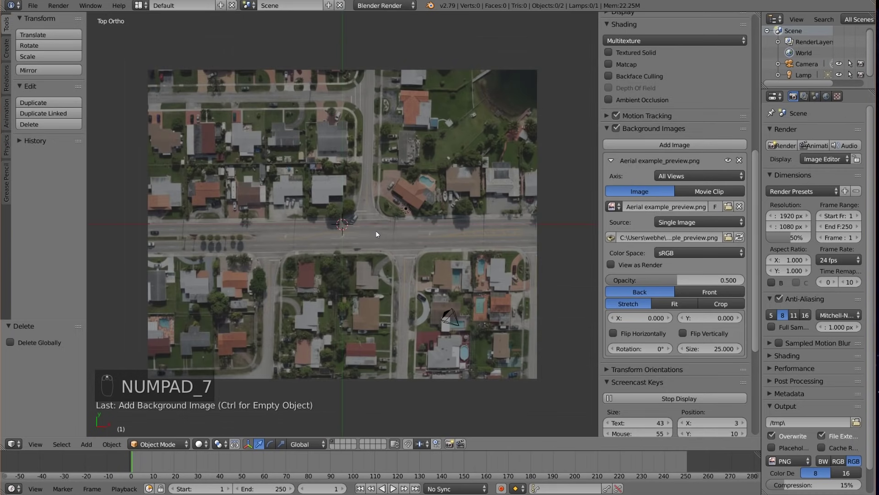
middle_click(369, 237)
- Add a plane mesh and move it to the left end of the main road
key("shift+a")
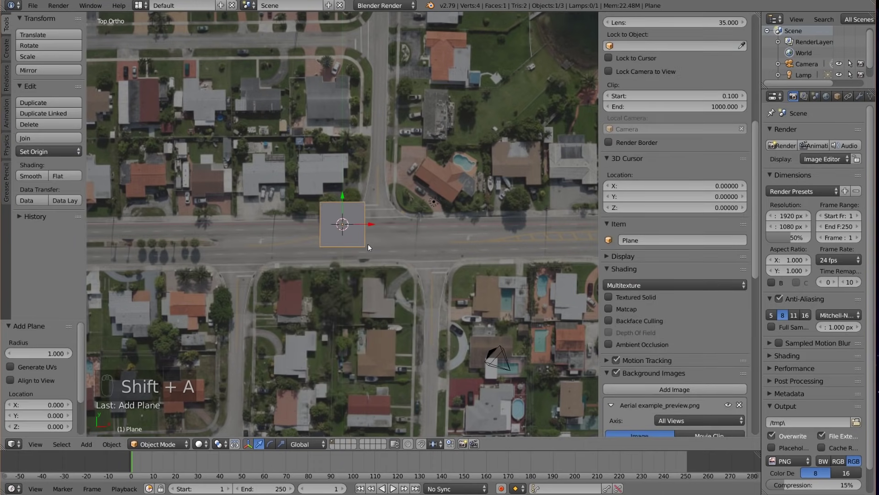
key("g")
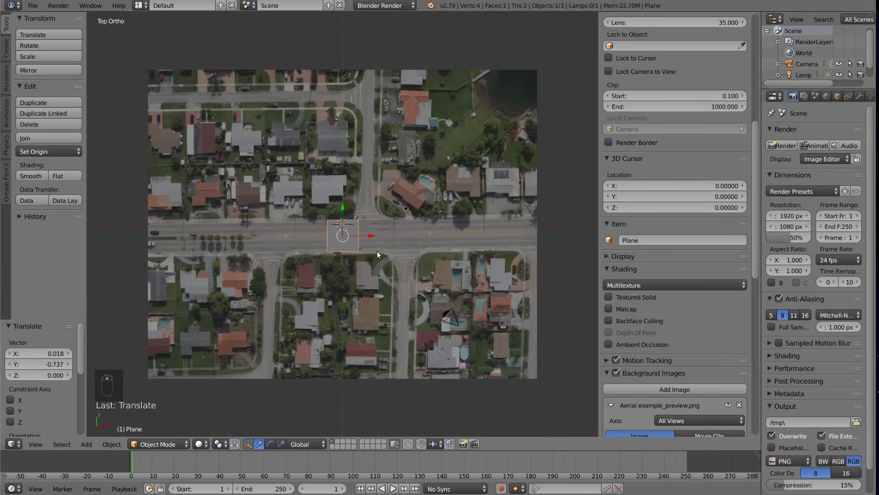
key("n")
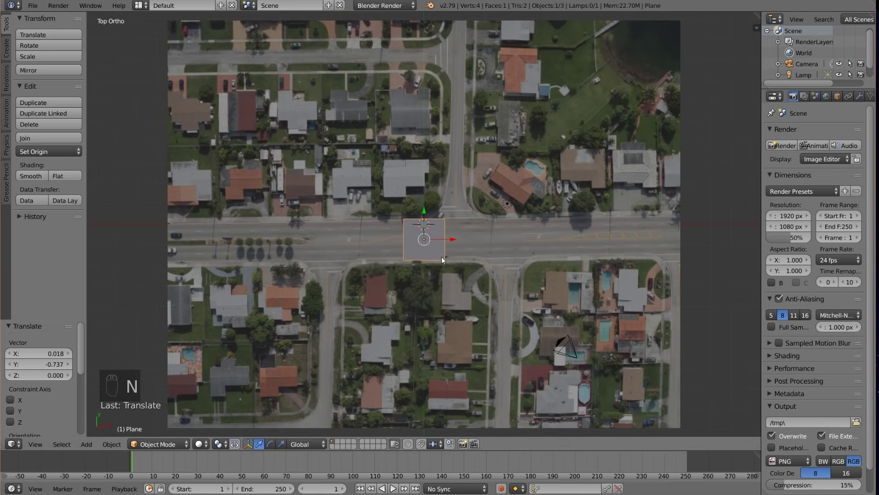
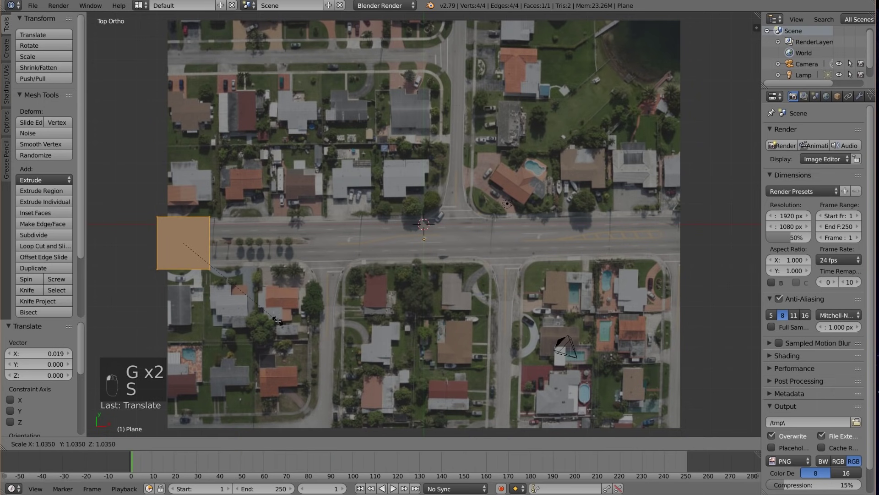
- Stretch the plane into a long strip matching the main road's length and width
key("g")
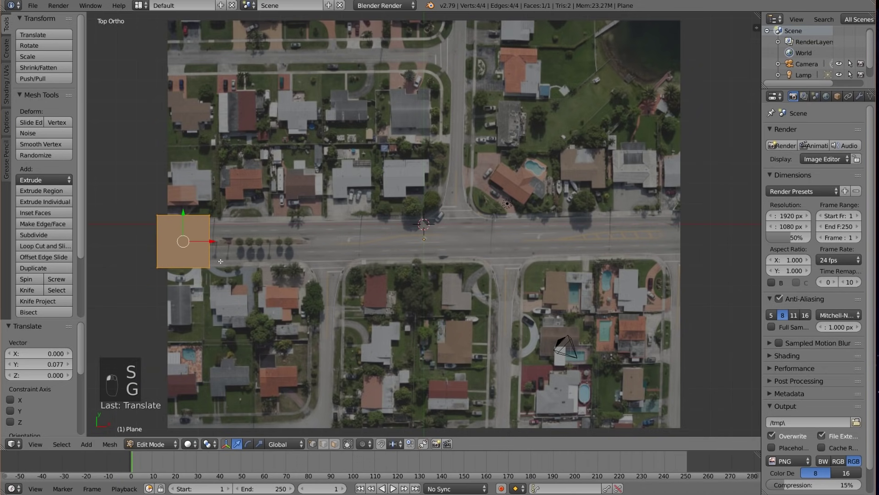
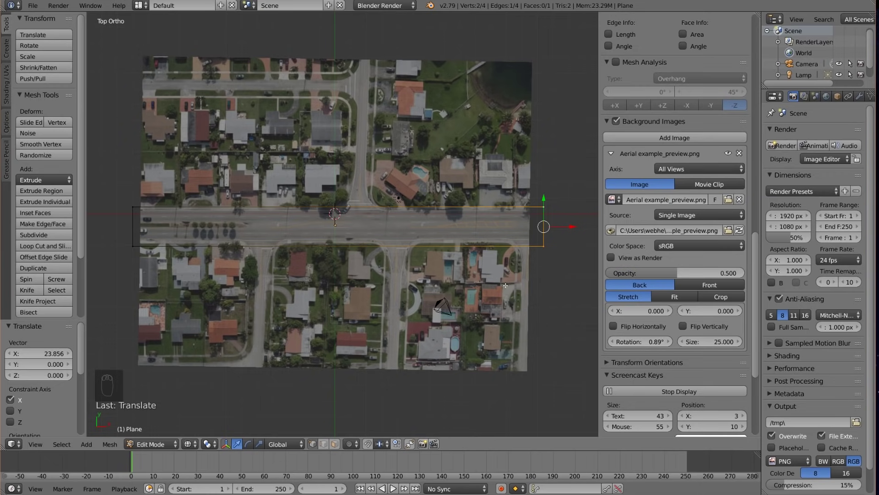
key("Tab")
key("n")
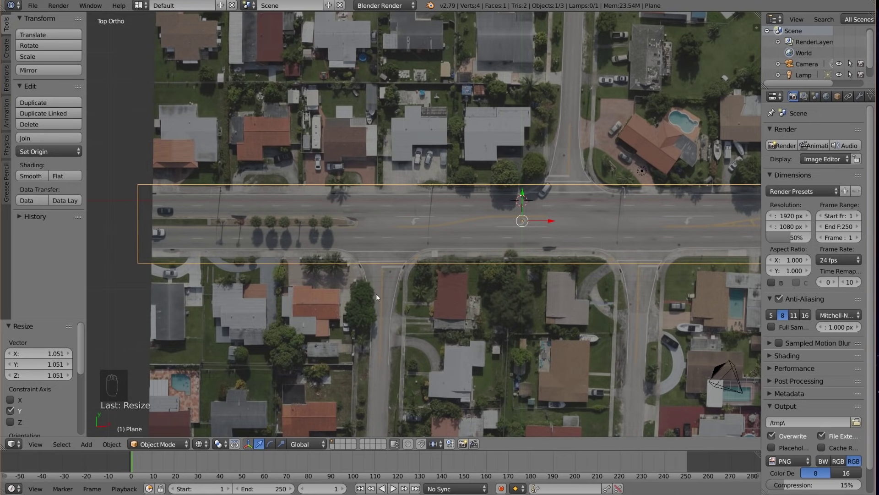
middle_click(459, 293)
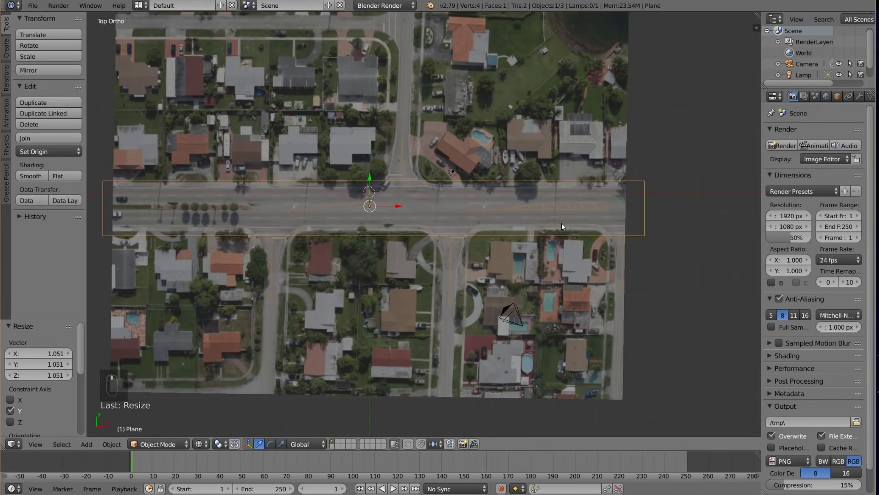
key("Tab")
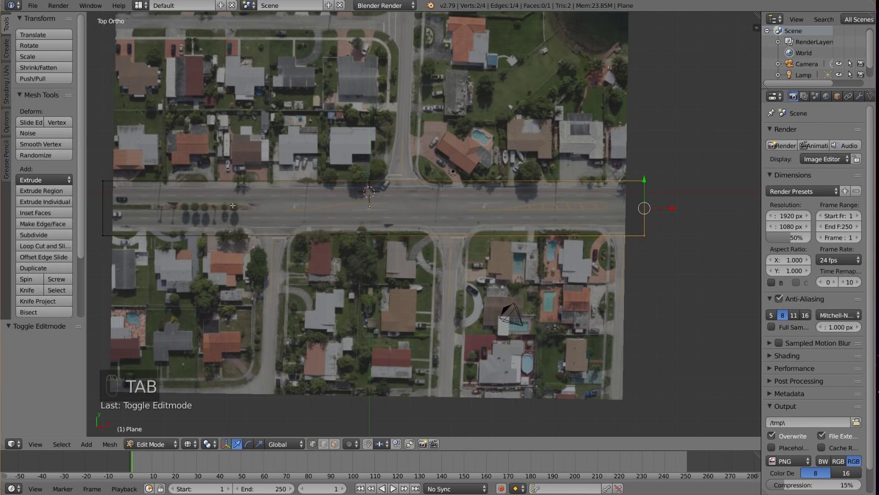
- Loop-cut the road strip where the side street meets it
key("ctrl+r")
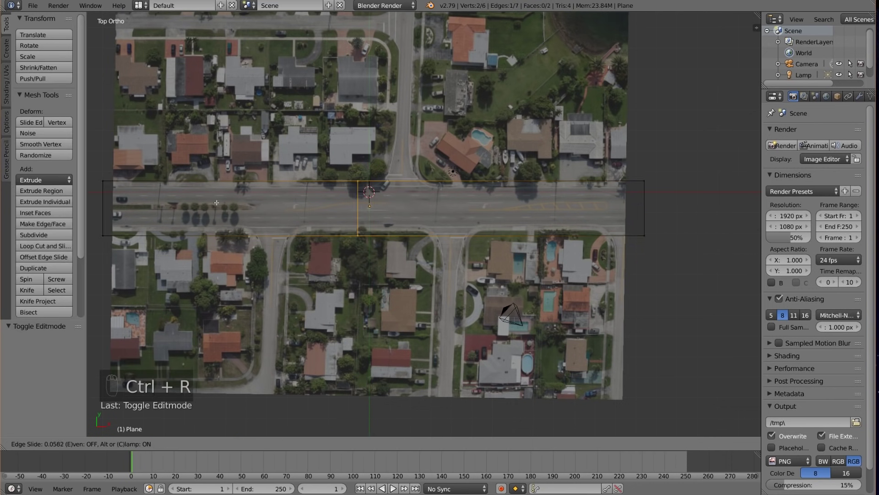
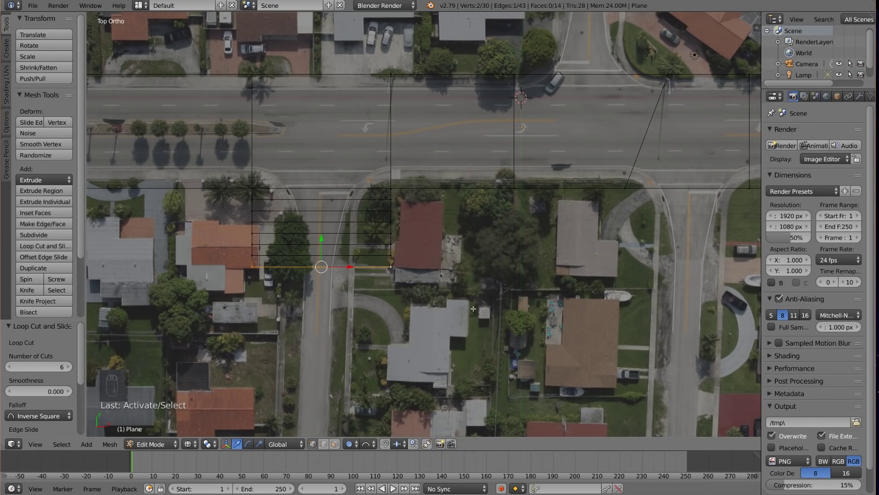
- Narrow the branch's bottom edge and shift edge rows horizontally to curve the corner flare
key("s")
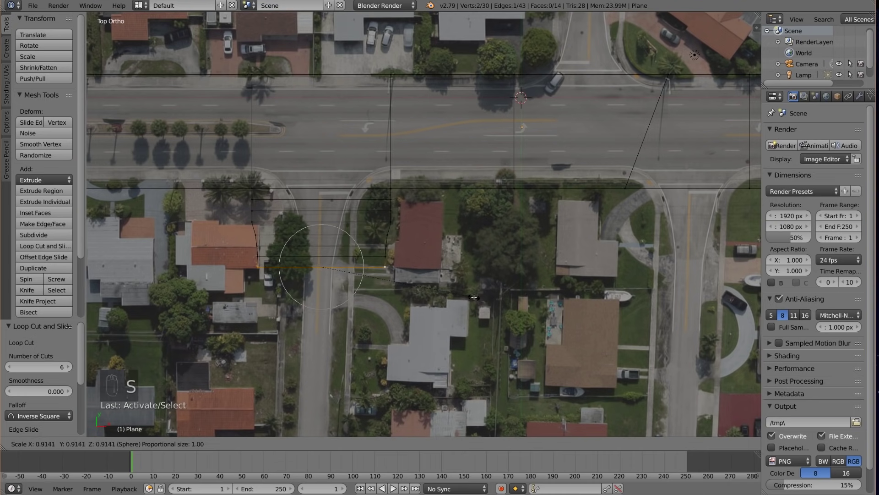
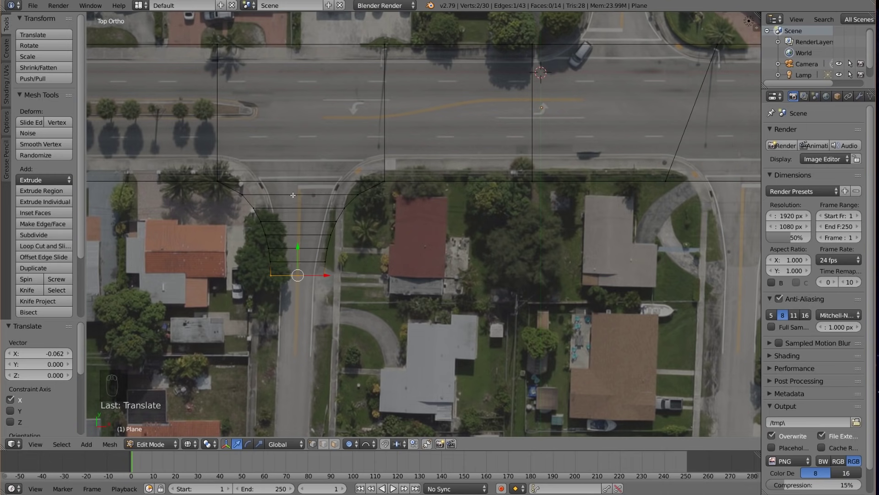
key("ctrl+r")
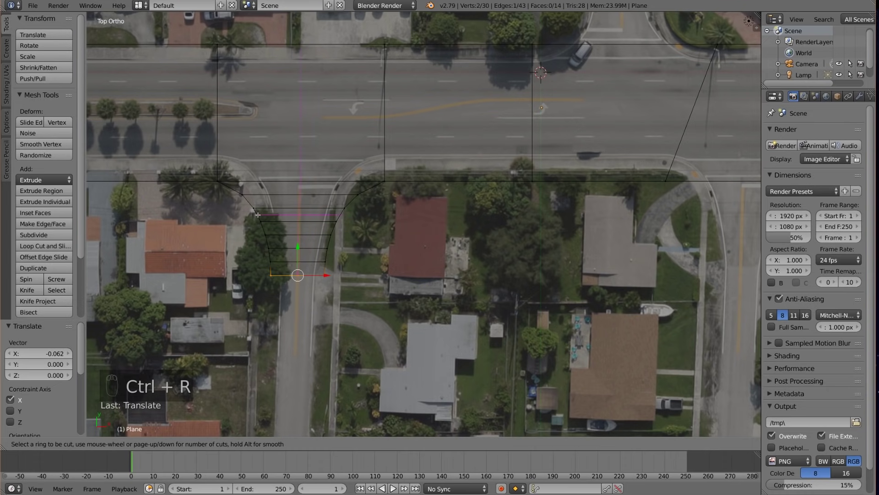
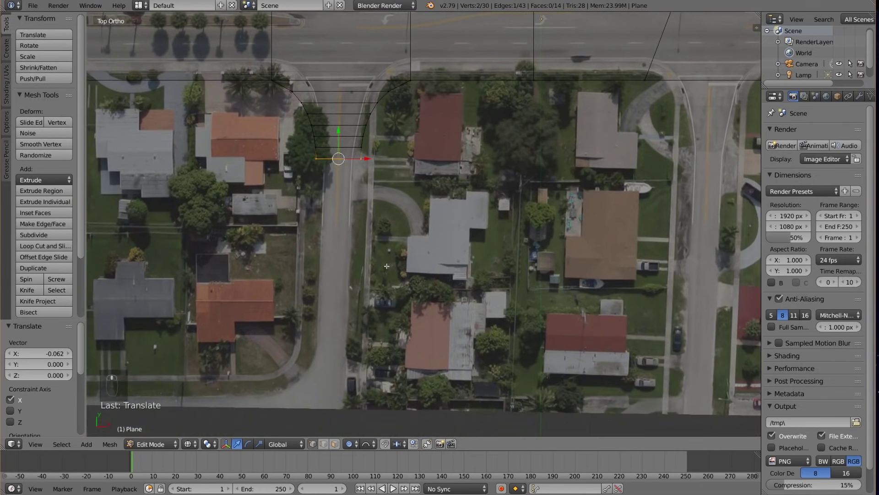
key("z")
key("z")
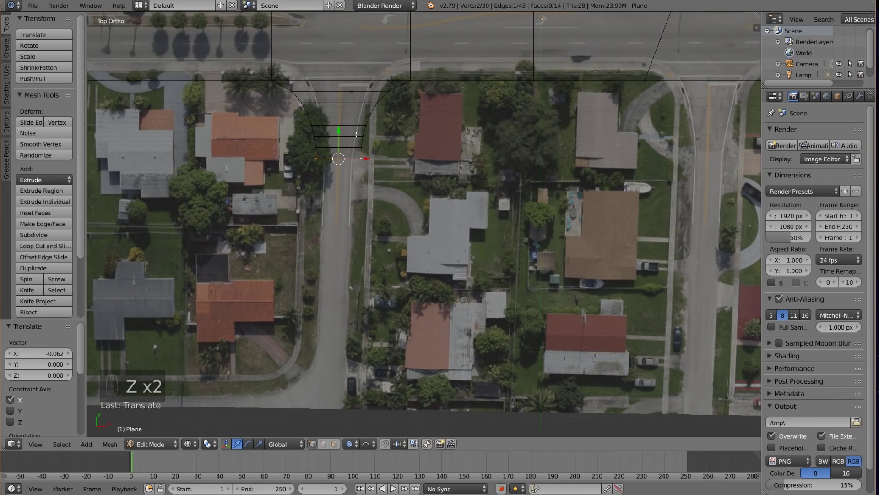
- Extrude the branch edge further down the side street
key("e")
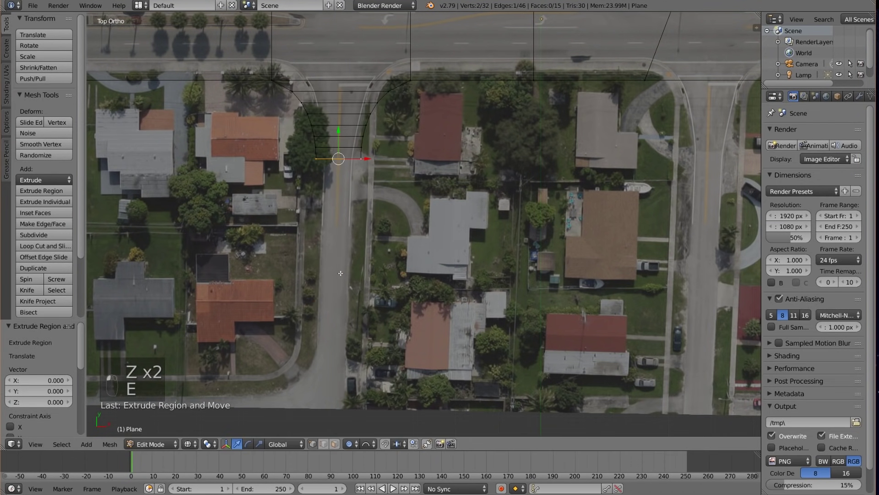
key("o")
key("o")
key("o")
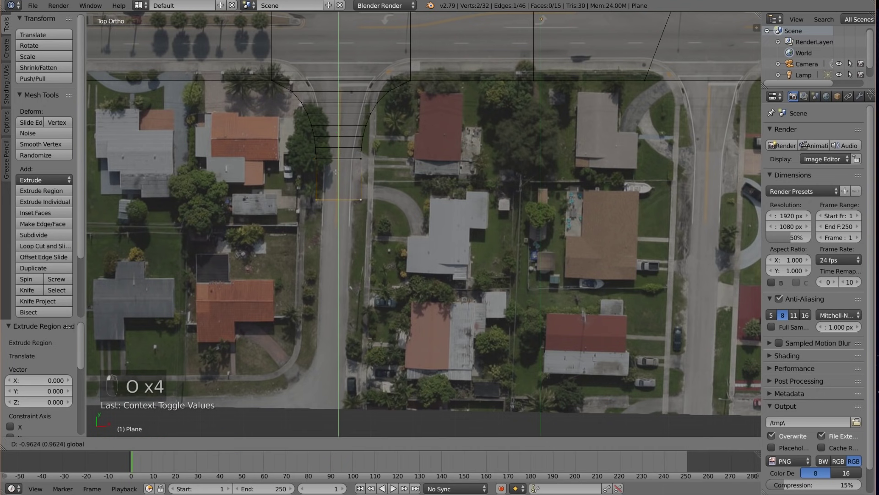
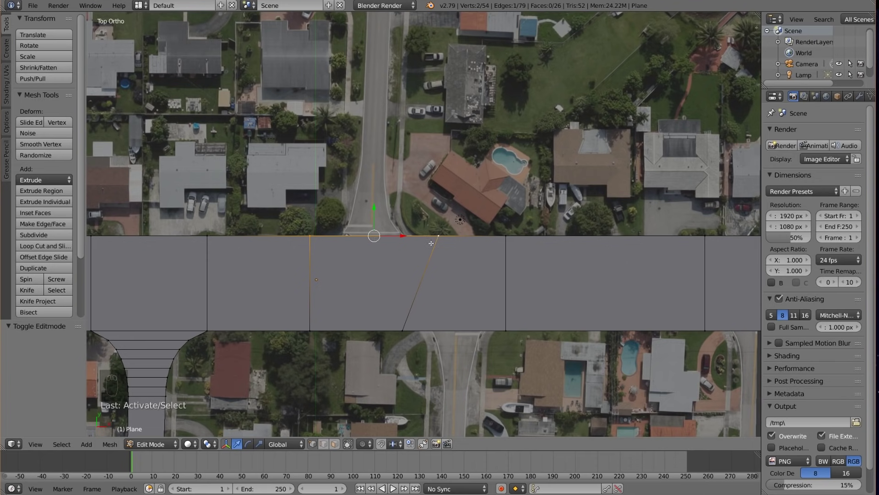
- Extrude a branch up the upper side street, add several loop cuts across it and scale them slightly
key("x")
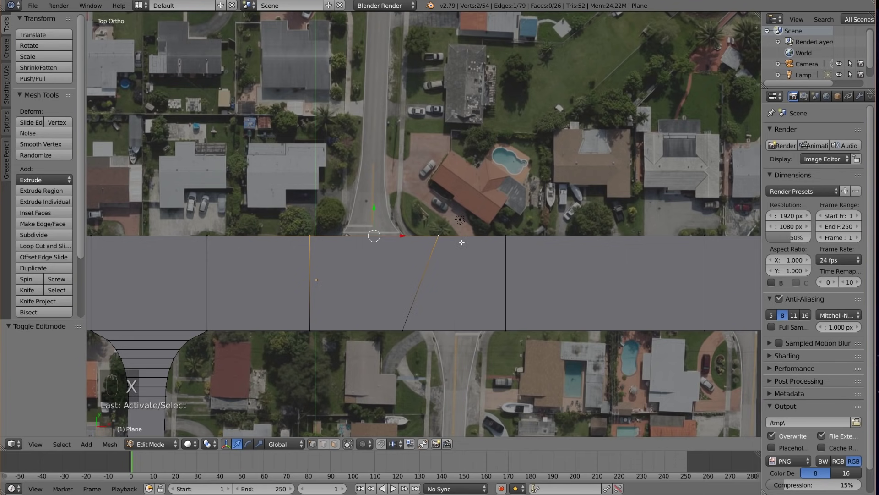
key("z")
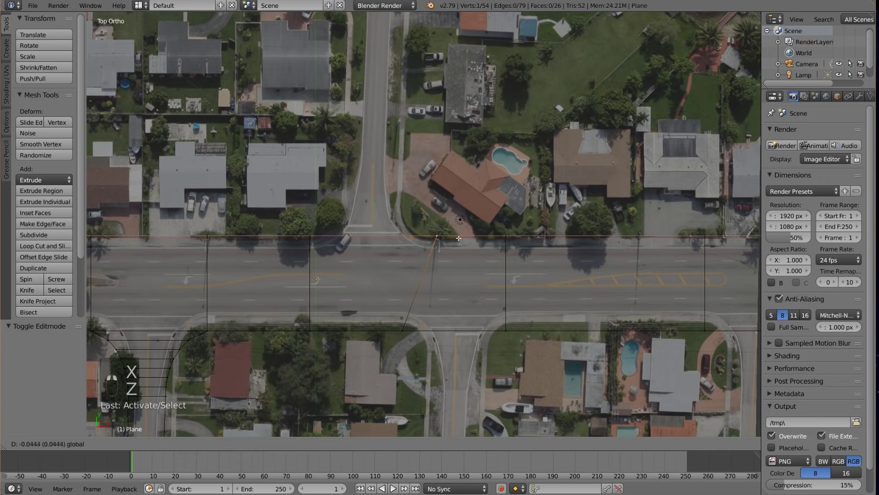
key("e")
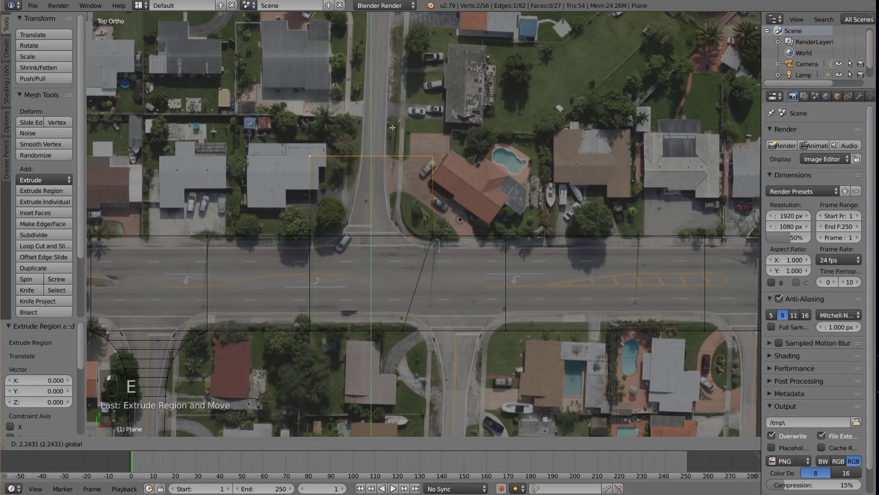
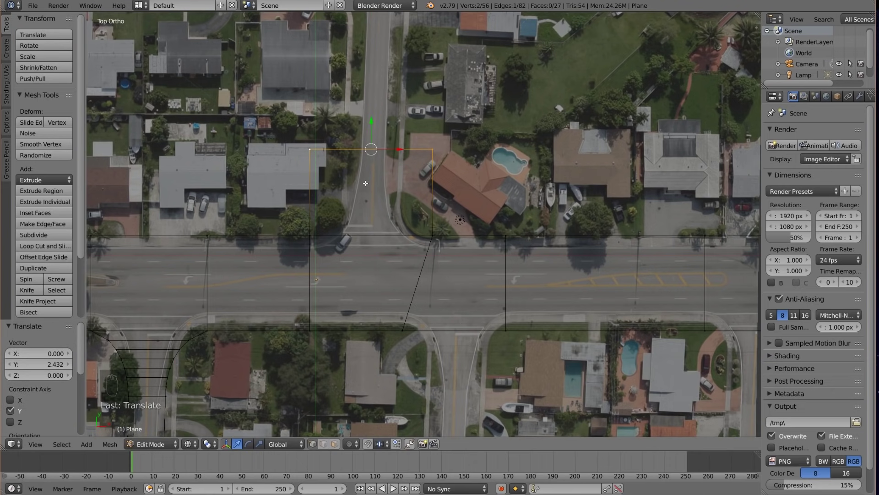
key("ctrl+r")
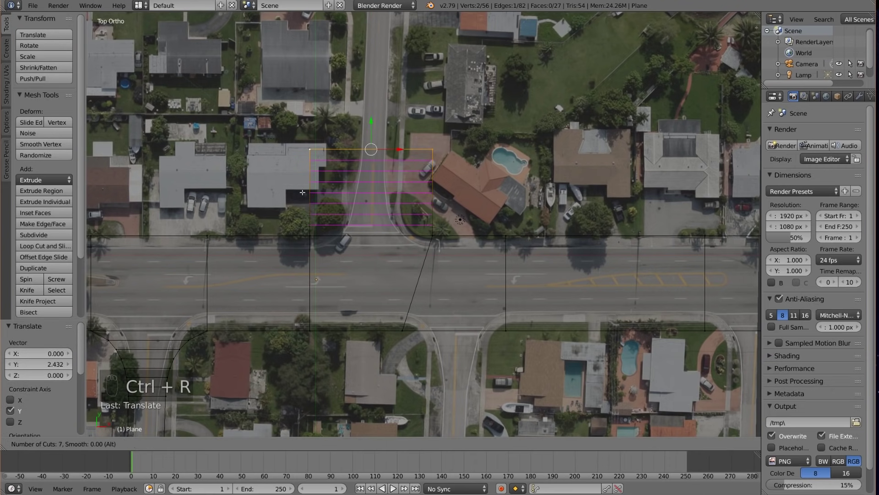
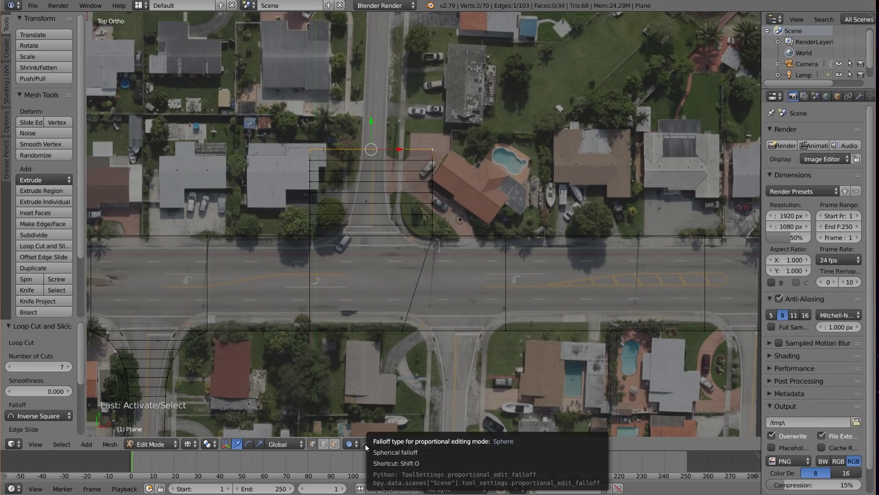
key("s")
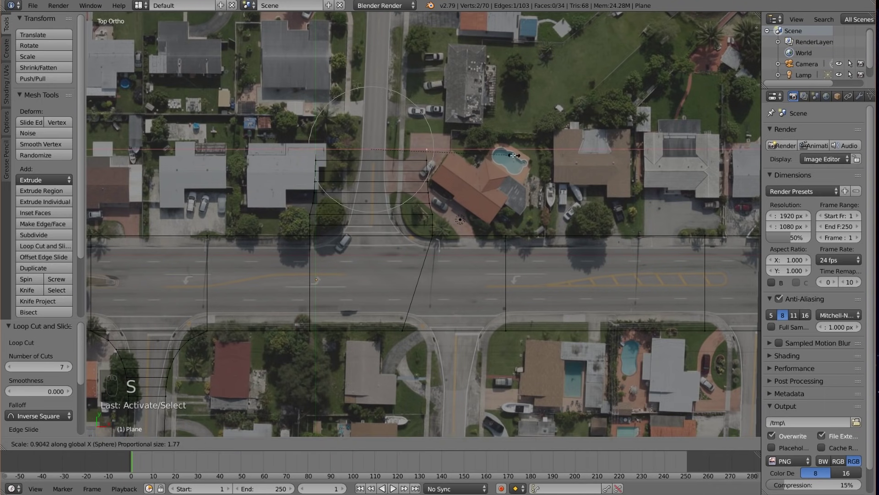
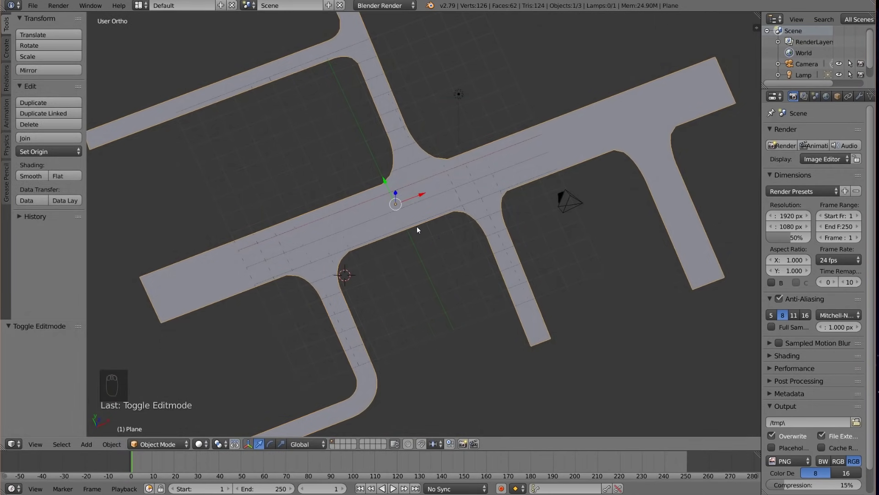
- Recentre the top view on the junction over the aerial photo and enter edit mode
key("KP_7")
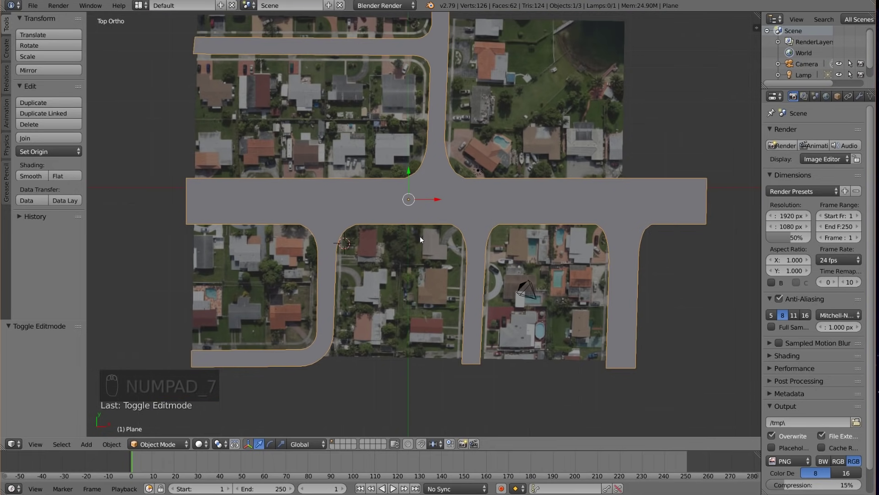
middle_click(423, 239)
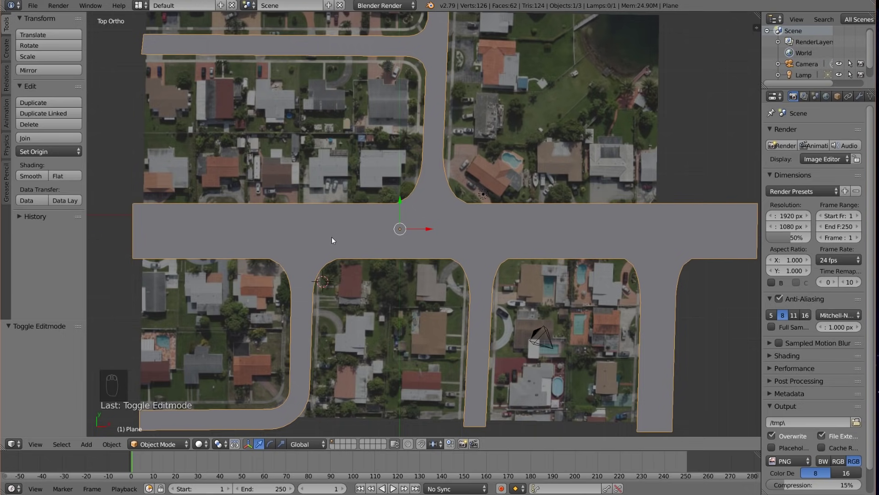
key("z")
middle_click(257, 238)
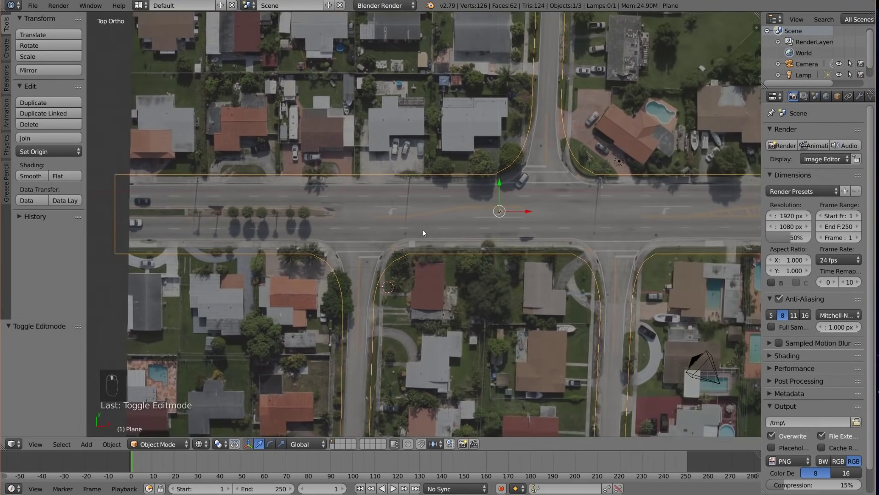
middle_click(276, 411)
key("Tab")
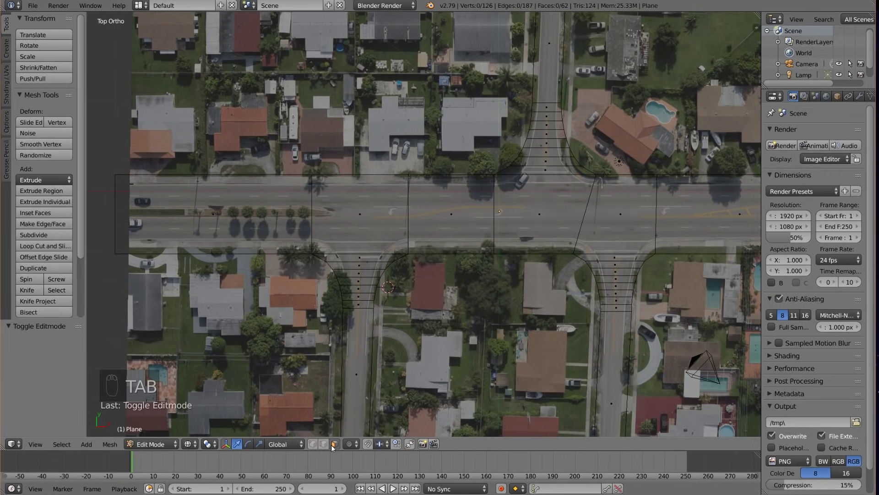
- Select the whole junction mesh, subdivide it from 62 to 188 faces, and scale it slightly
key("a")
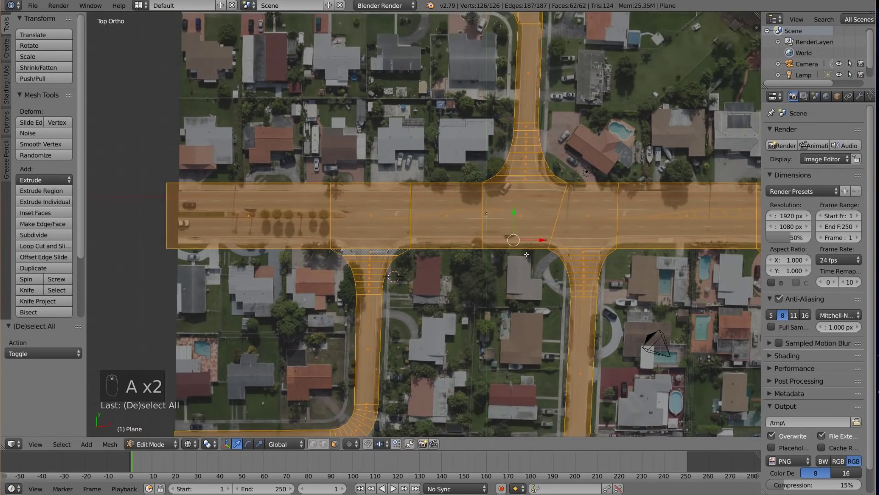
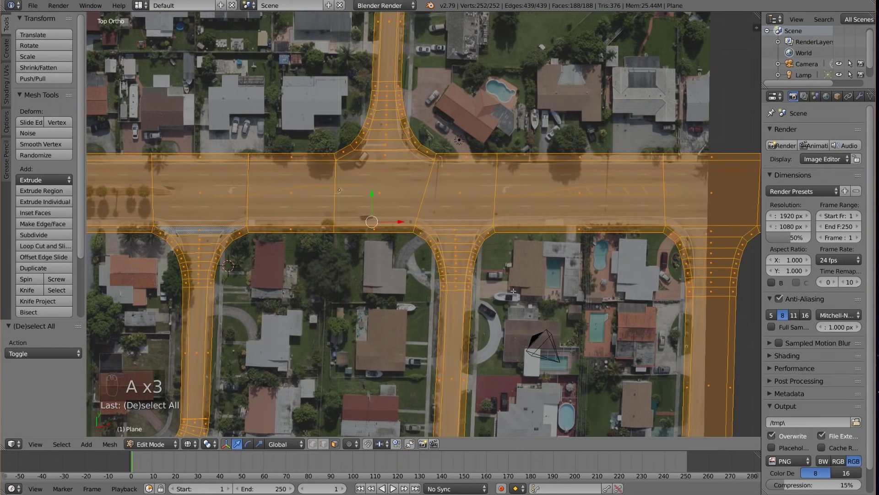
key("s")
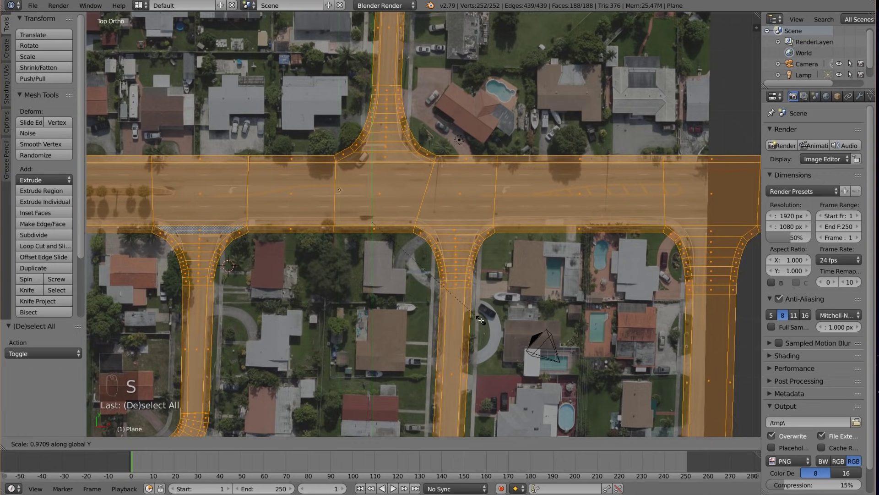
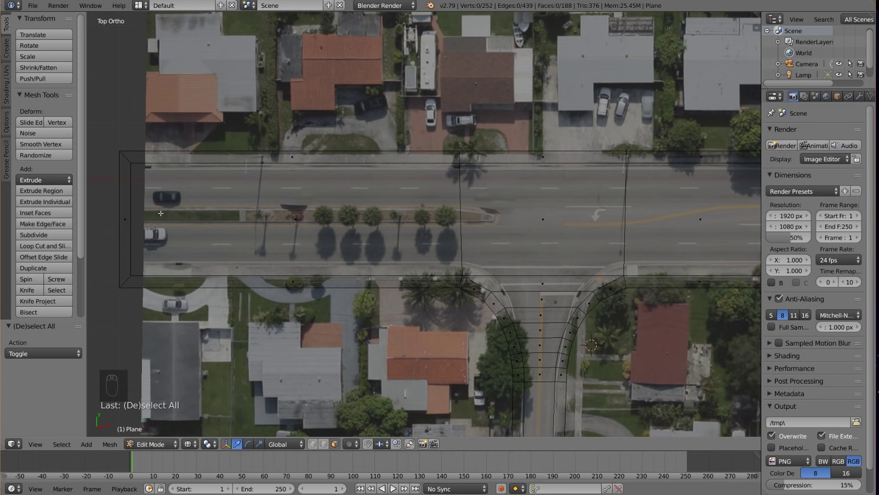
- Knife-cut the tree-lined median's outline into the road mesh and inspect it in solid shading
key("k")
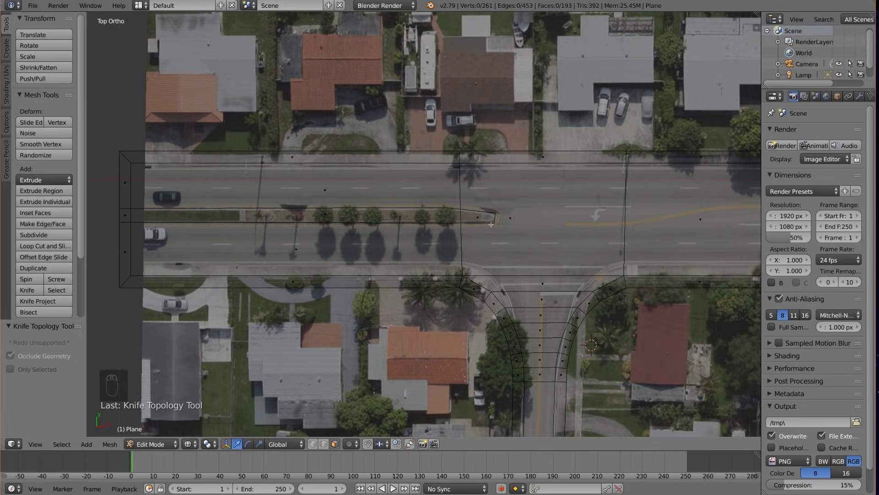
key("z")
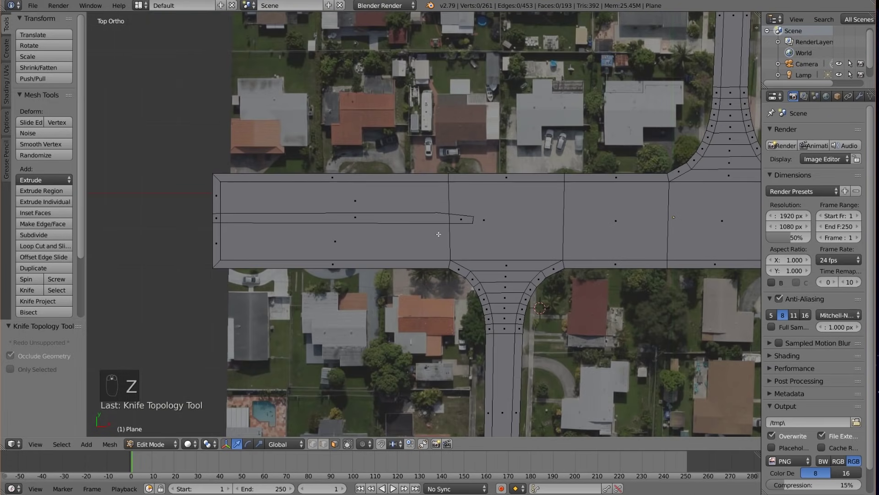
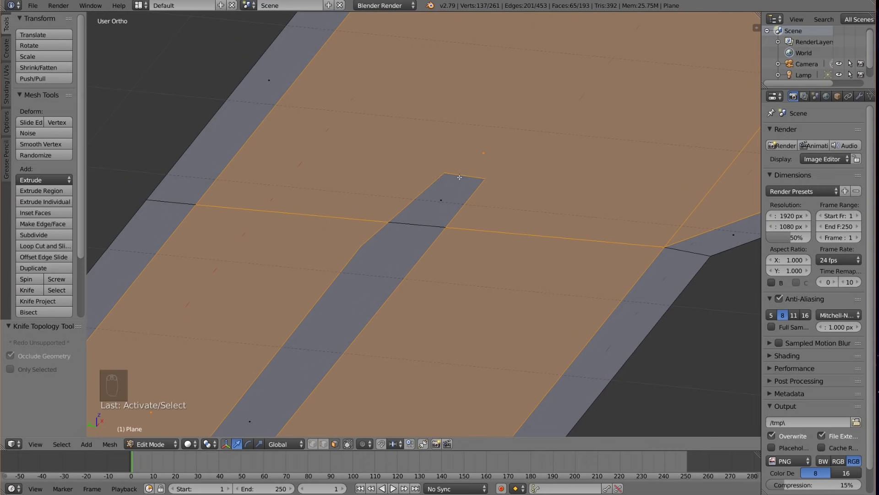
- Extrude the roadway faces to raise the curb and median strips, leave edit mode, and return to top view
key("e")
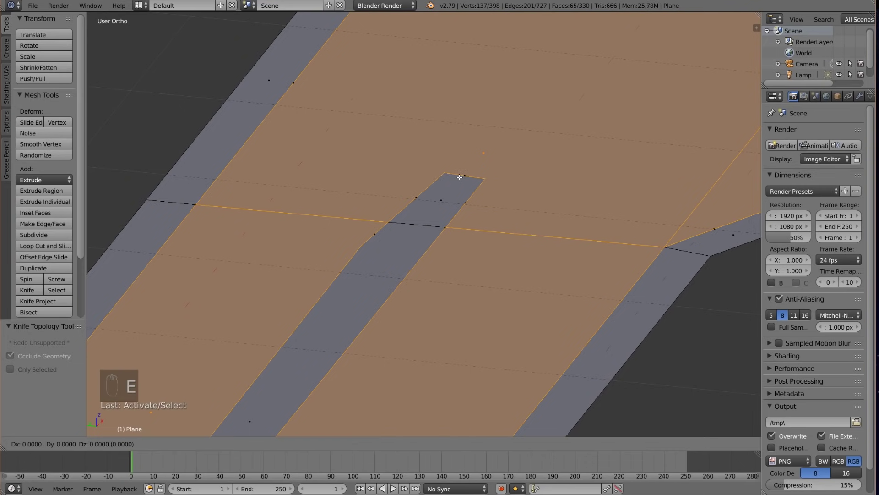
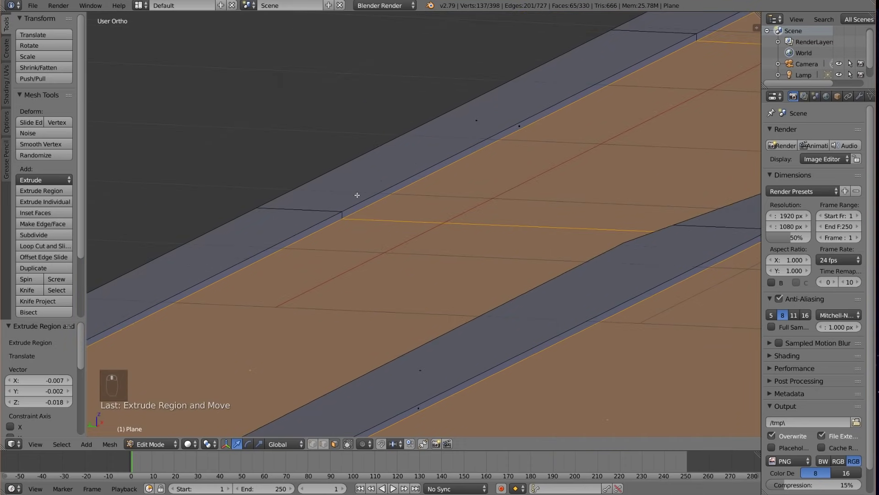
key("a")
key("Tab")
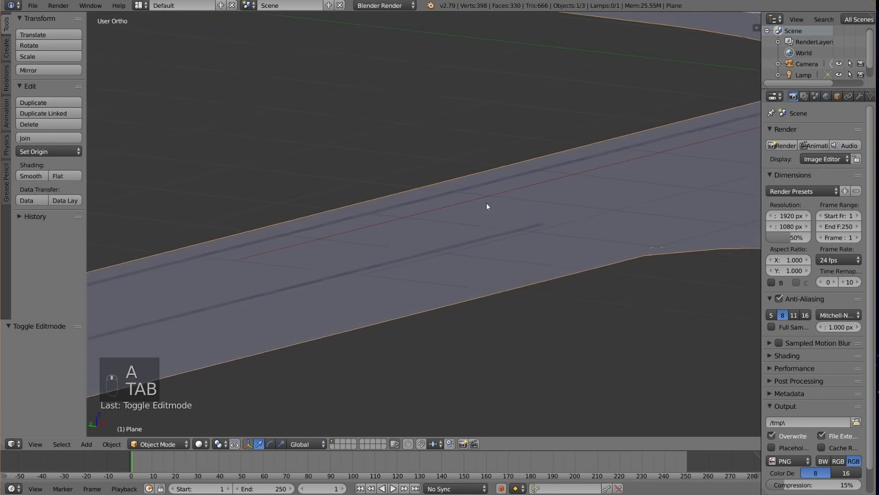
middle_click(331, 207)
left_click_drag(349, 253, 473, 312)
left_click_drag(430, 357, 365, 245)
key("KP_7")
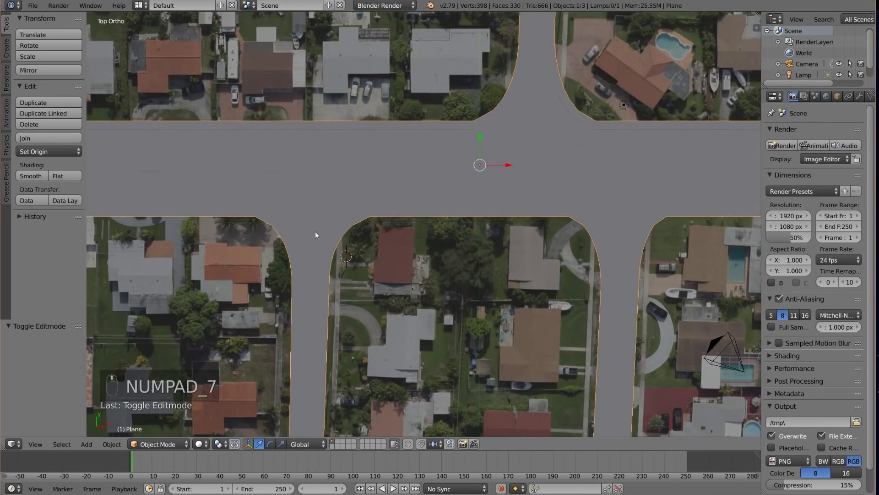
- Frame the median island in wireframe, enter edit mode on the junction mesh and clear the selection
middle_click(326, 230)
key("z")
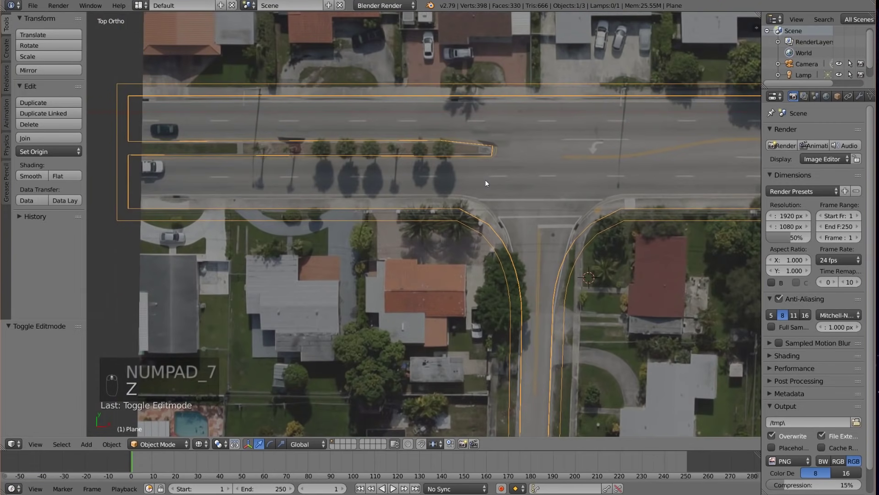
middle_click(420, 213)
middle_click(395, 281)
left_click_drag(486, 232, 220, 236)
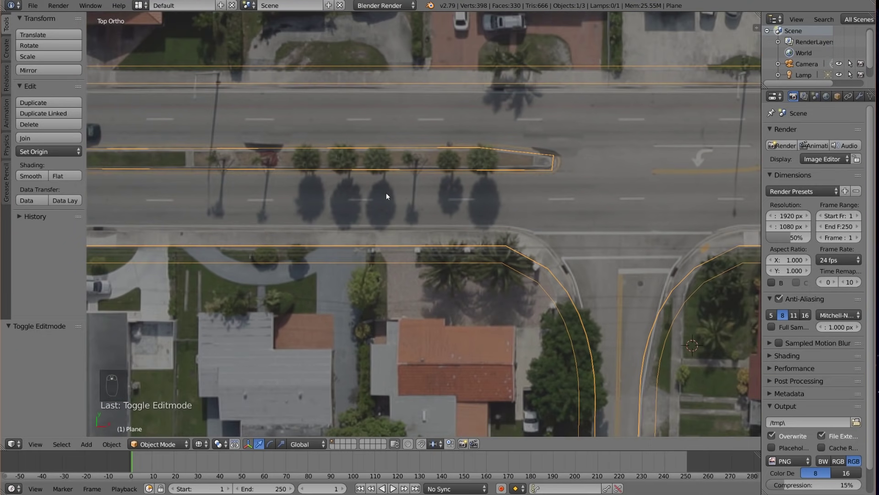
key("Tab")
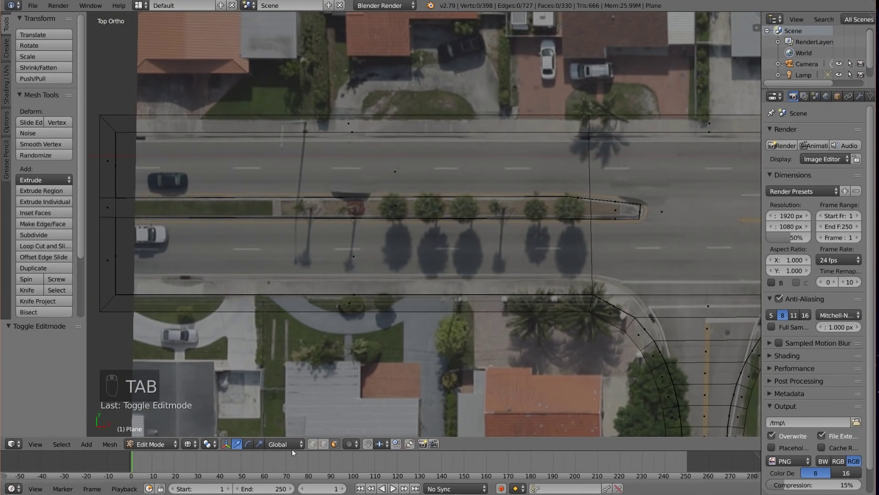
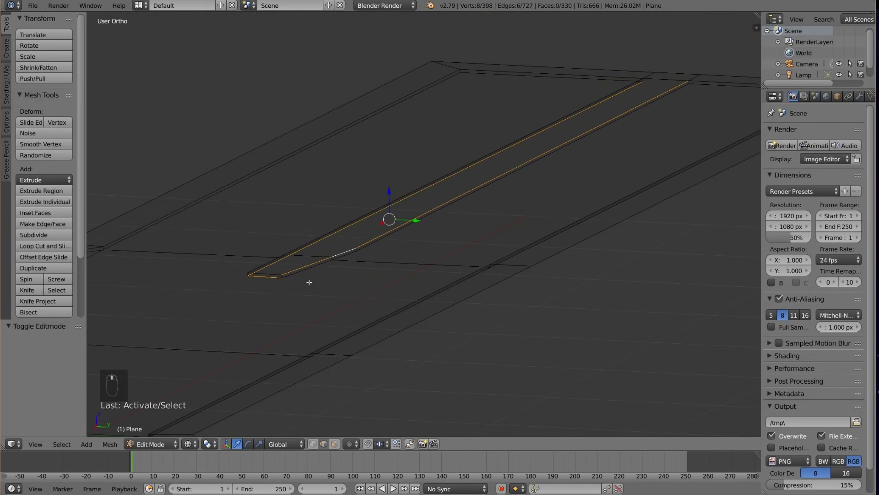
key("a")
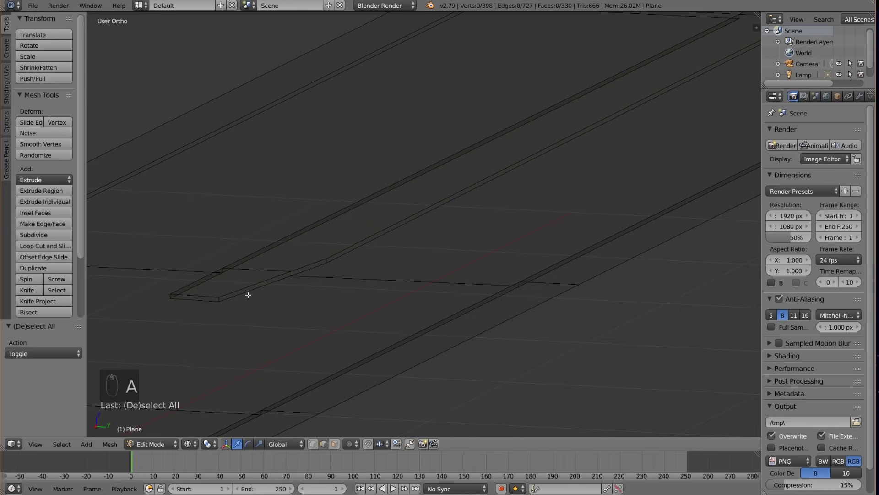
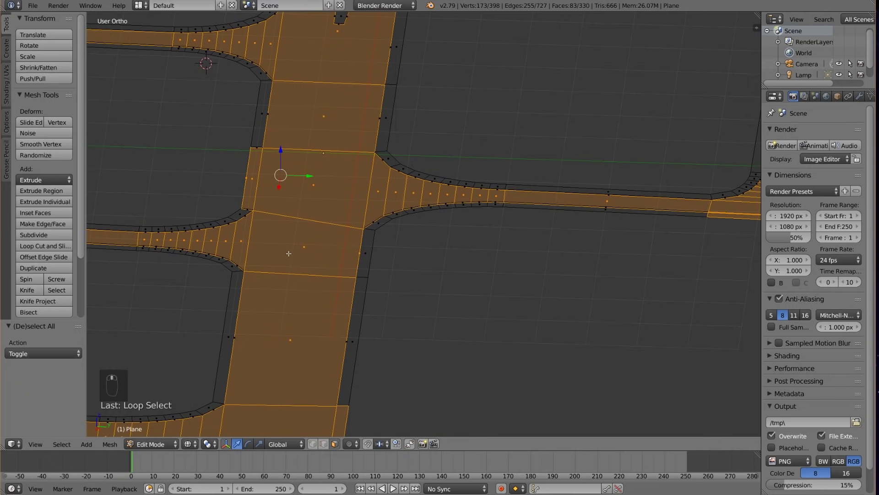
- Invert the selection and hide the roadway faces, leaving only curb and median strips visible
key("ctrl+i")
key("h")
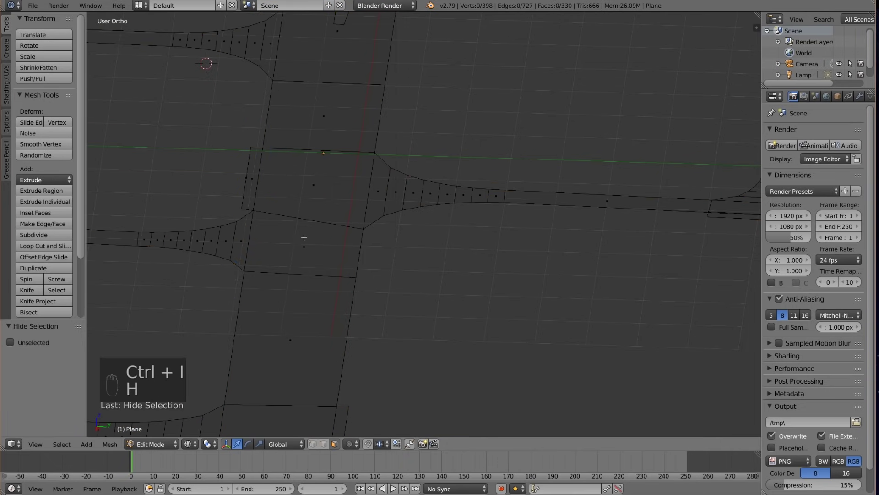
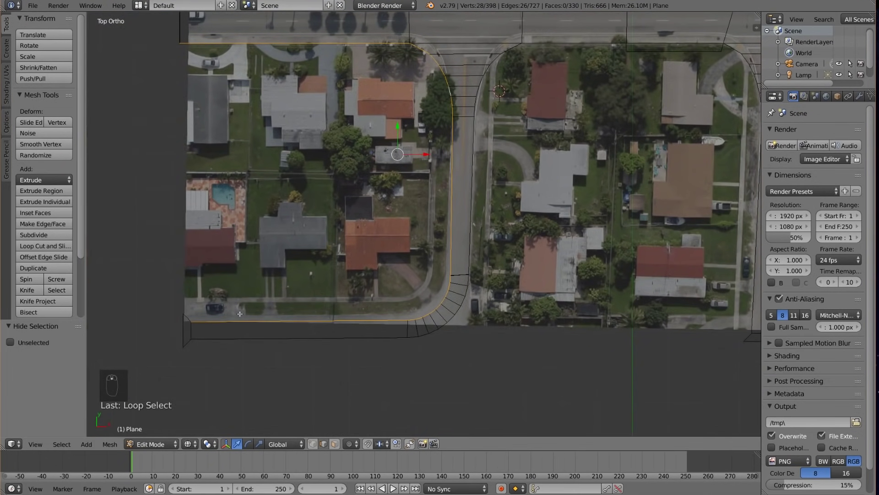
- Trace the curb vertex selection along the road edges, adjusting it into continuous curb loops
key("b")
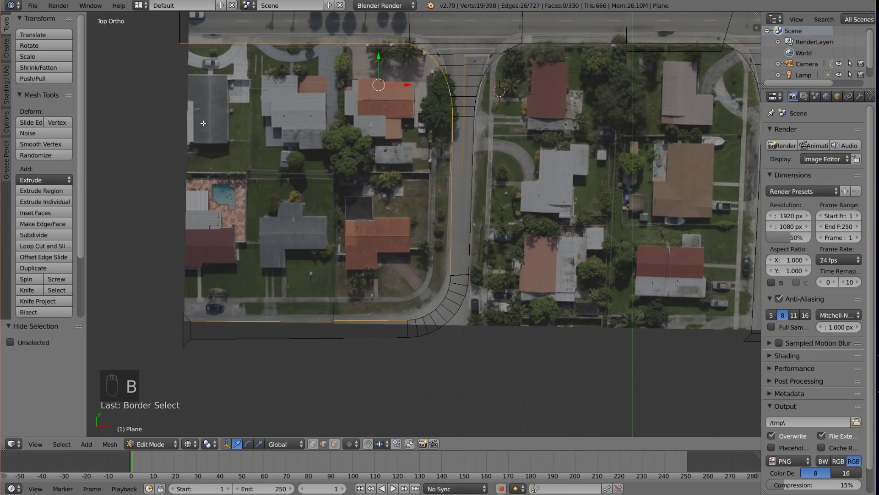
key("b")
key("b")
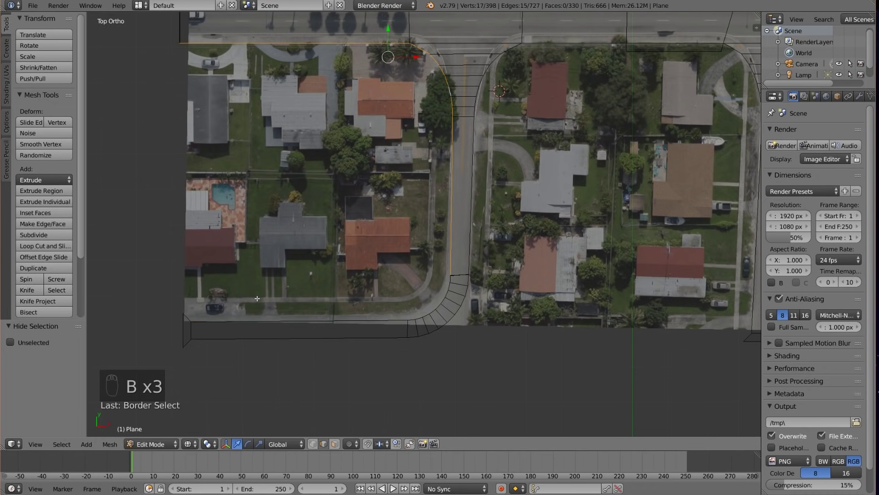
key("b")
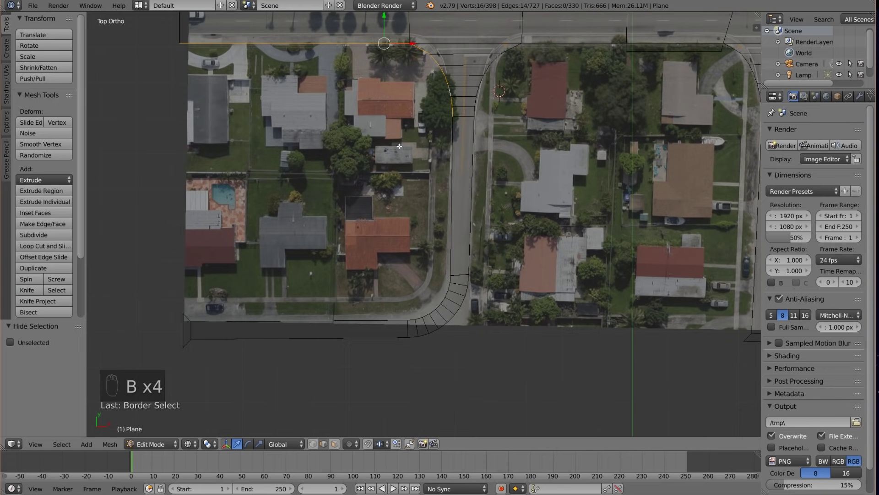
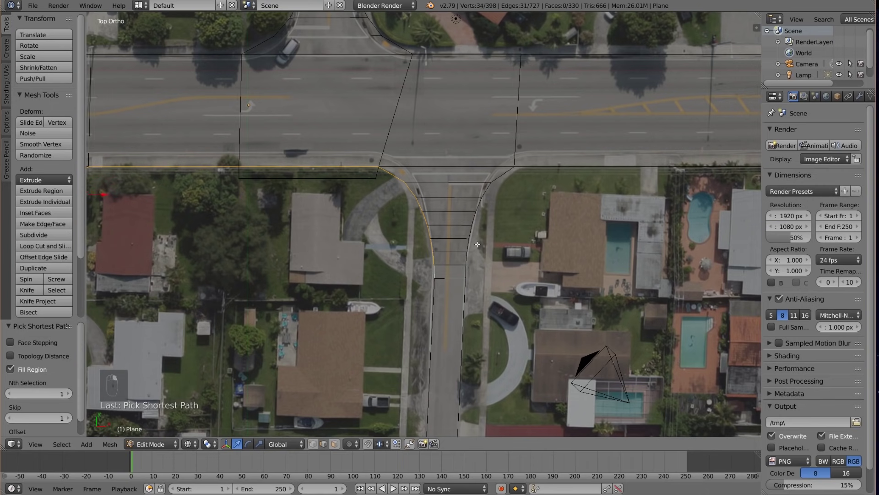
key("ctrl+z")
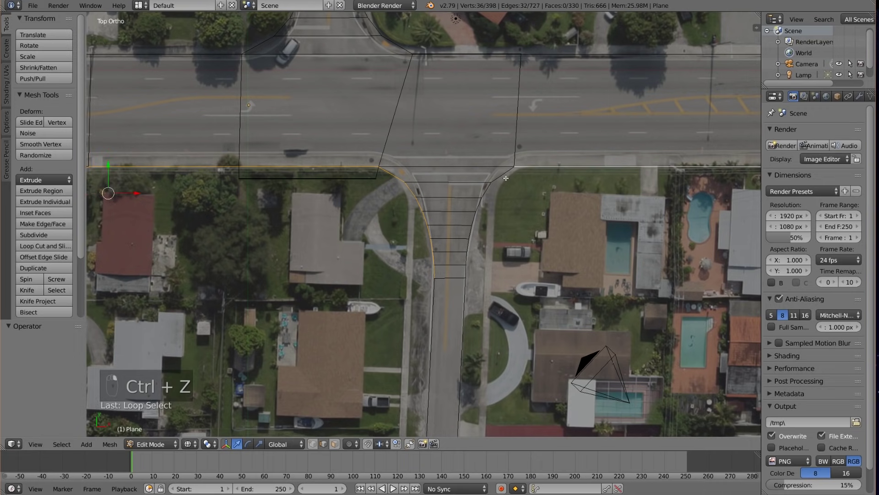
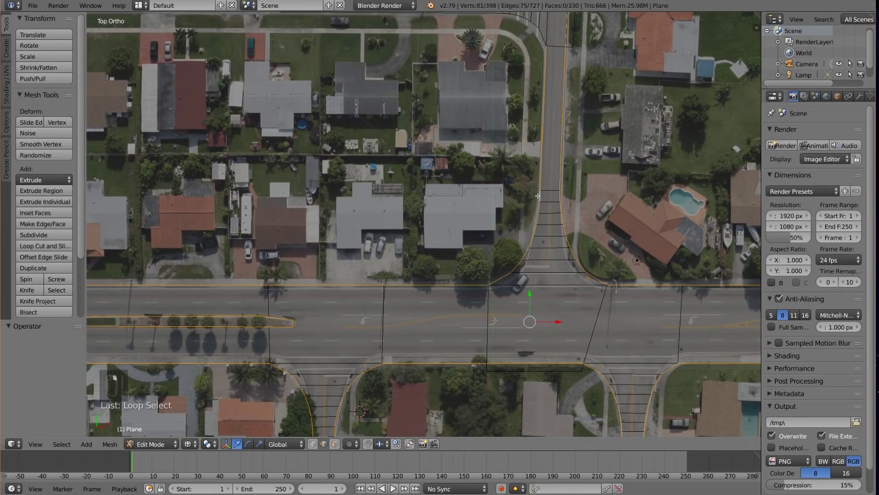
key("b")
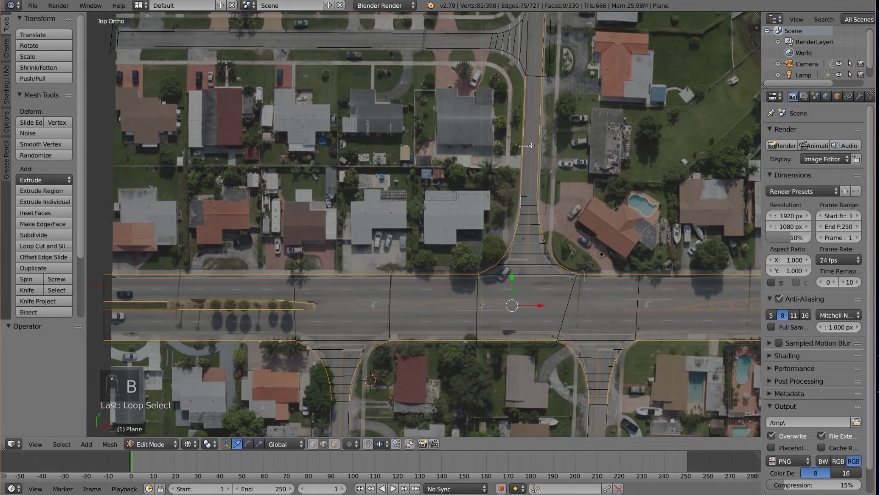
key("b")
key("b")
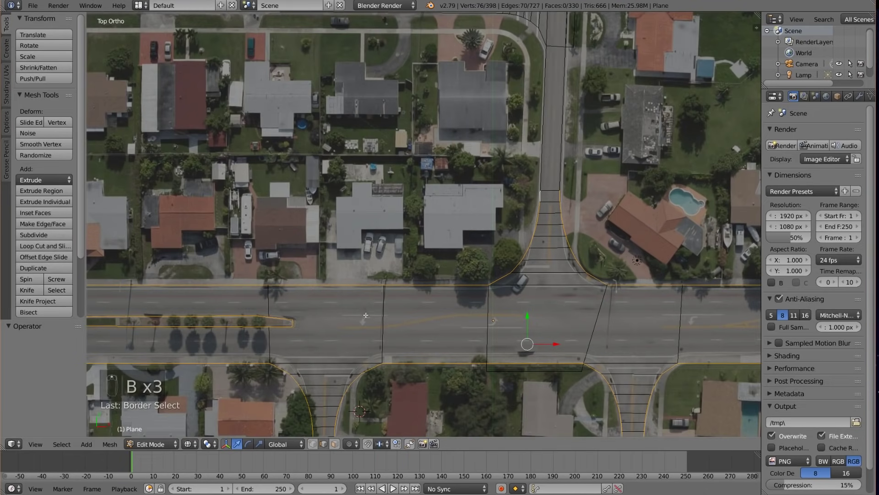
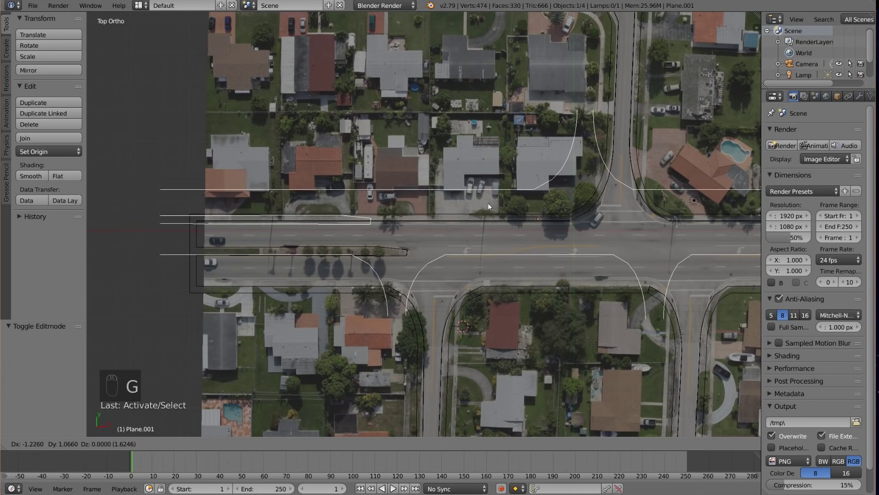
- Add a Skin modifier to the curb outline object so its edges thicken into curb geometry
middle_click(572, 303)
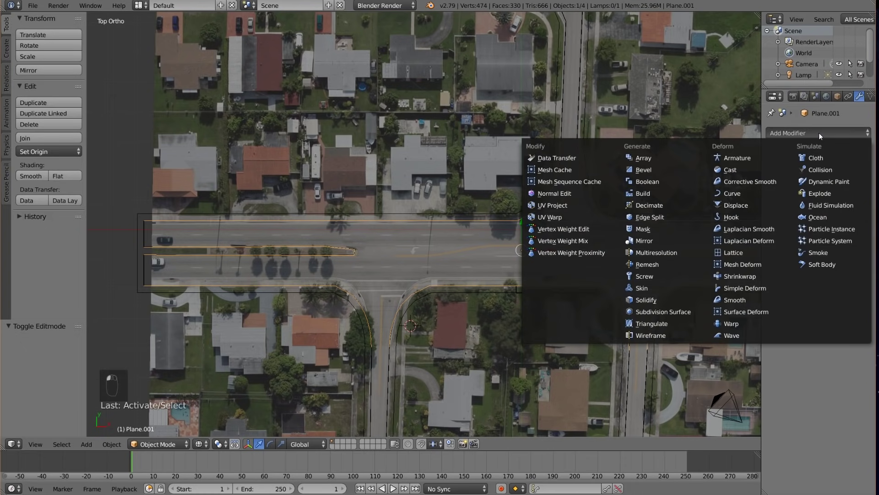
left_click_drag(661, 288, 593, 284)
middle_click(593, 285)
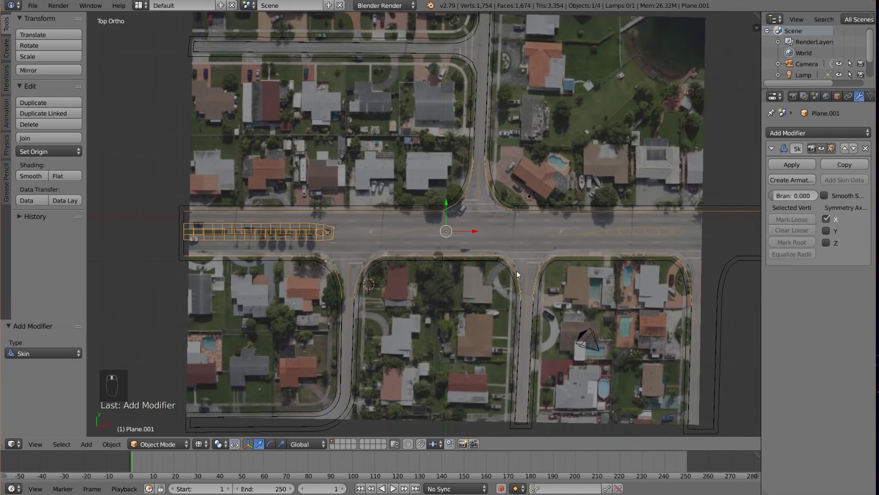
key("Tab")
key("a")
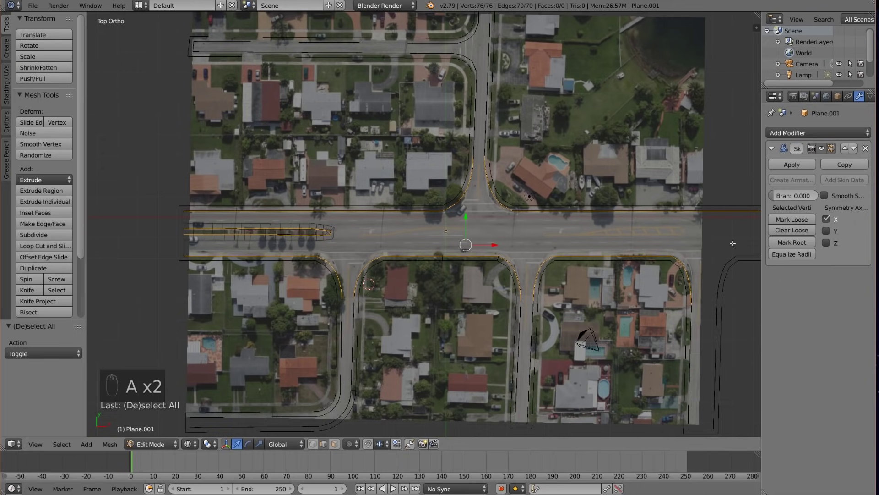
key("a")
key("Tab")
middle_click(656, 258)
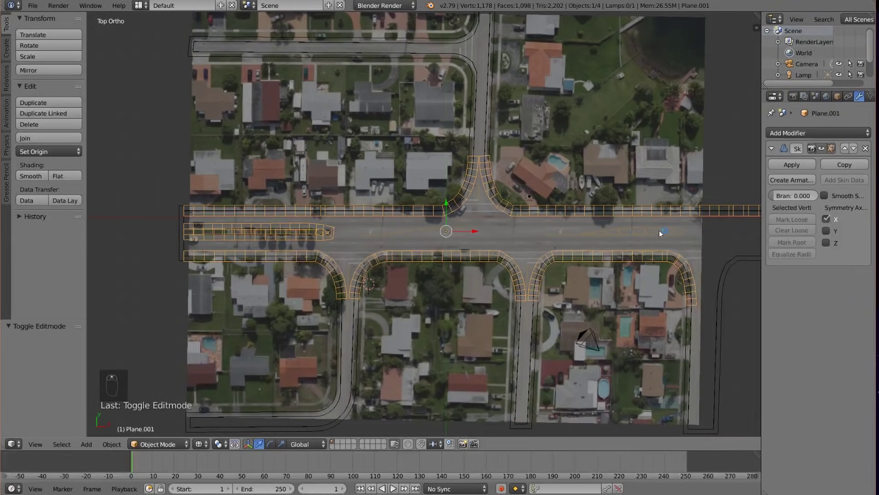
- Skin Resize all curb vertices to about 0.53 so the curbs become thin ridges
left_click_drag(331, 277, 472, 167)
key("Tab")
key("a")
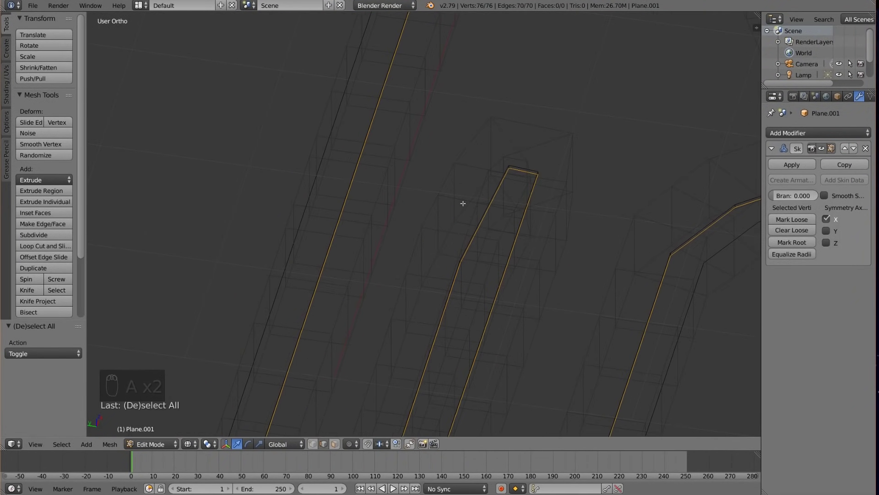
key("ctrl+a")
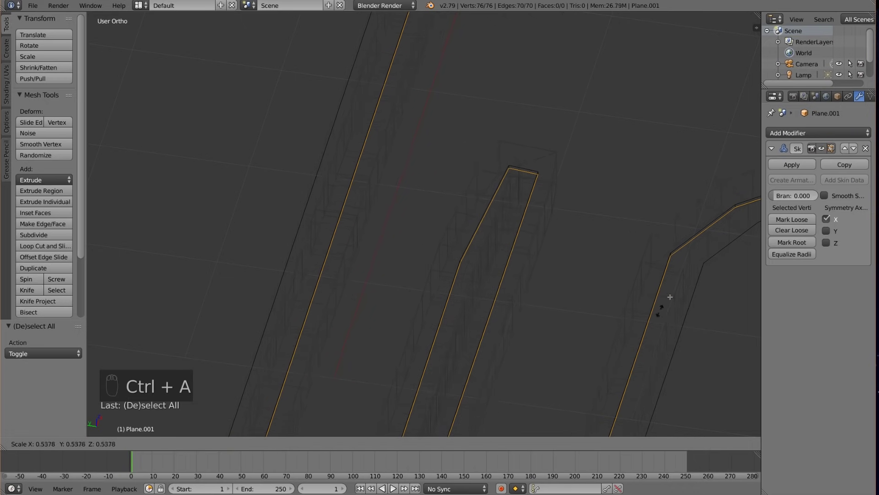
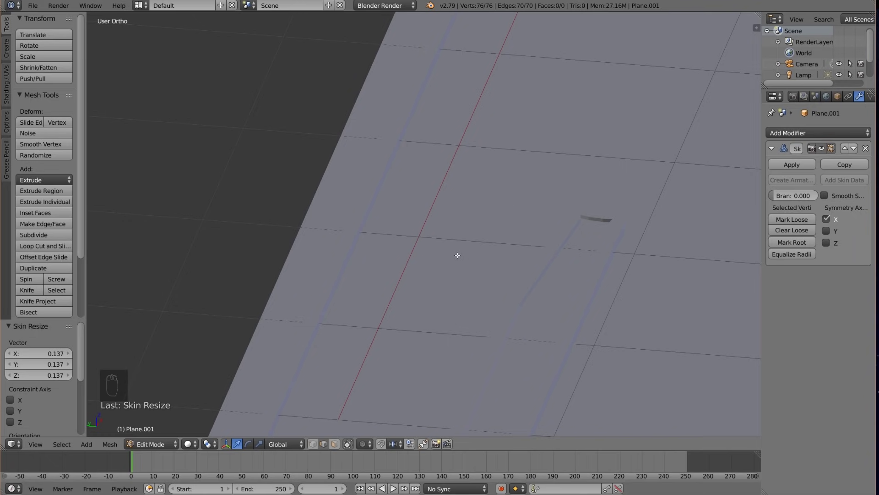
key("n")
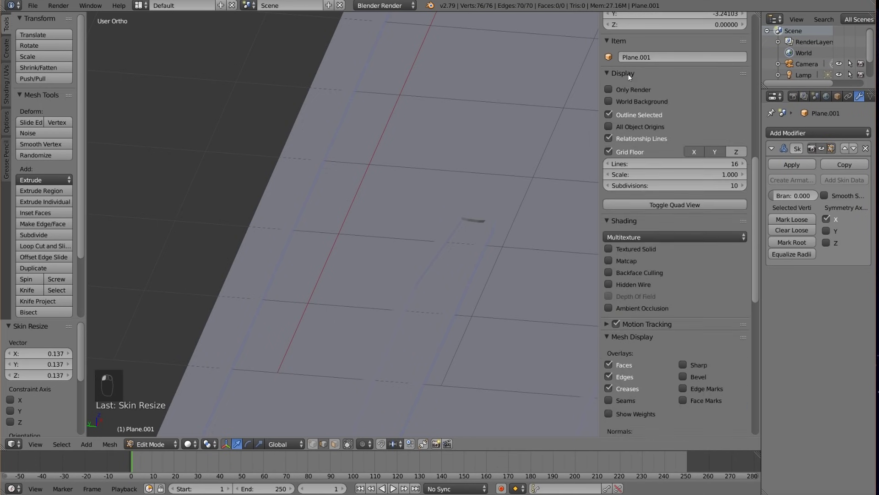
- Enable viewport ambient occlusion and Skin Resize the curbs thinner again to about 0.62
left_click_drag(662, 279, 654, 309)
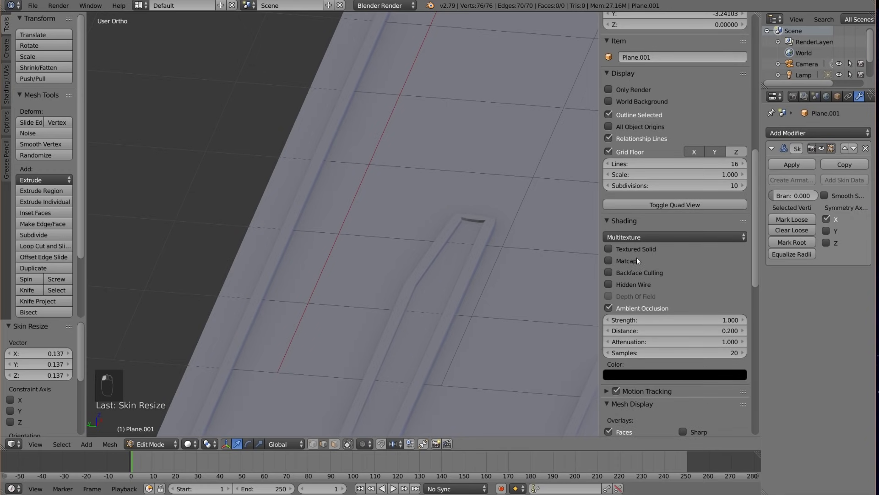
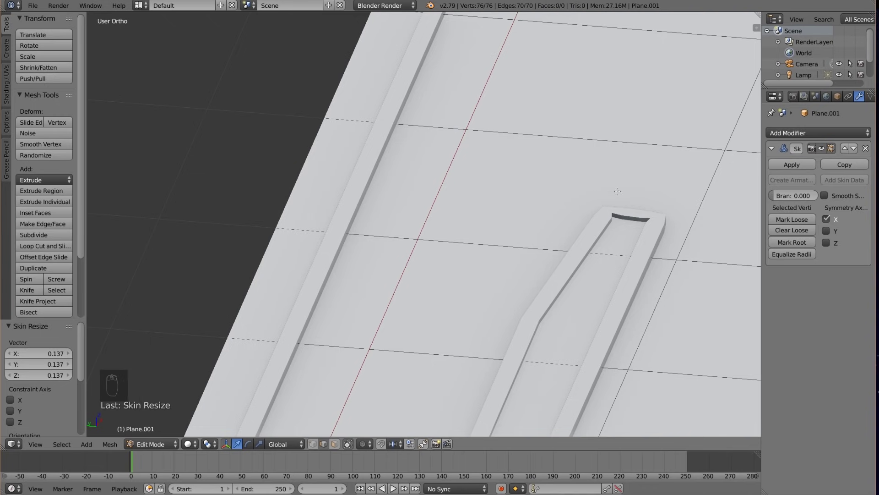
key("ctrl+a")
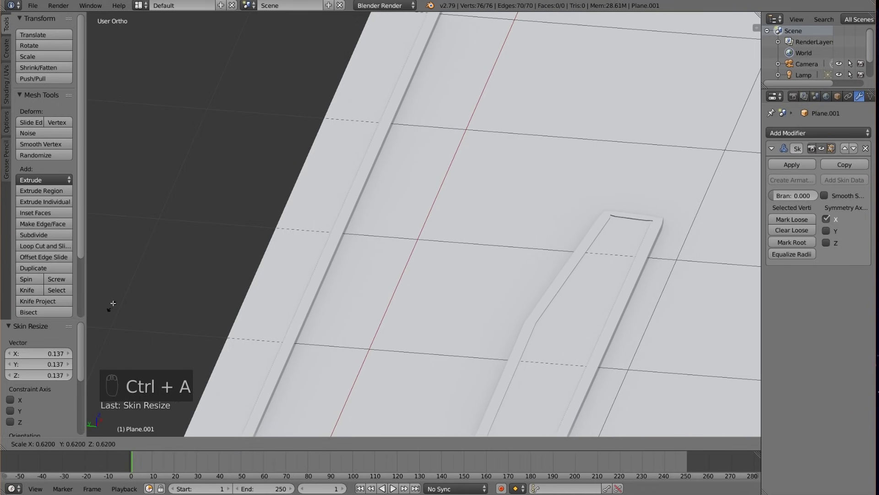
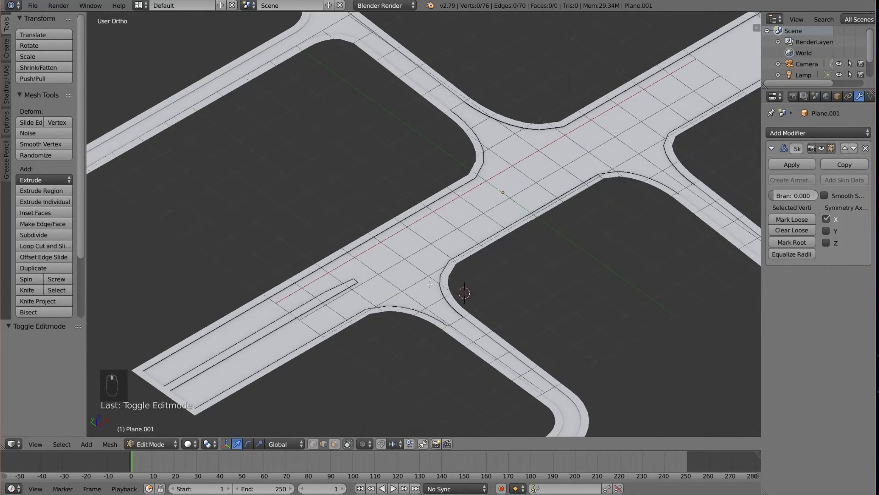
- Finish curb editing in solid shading and view the road surface straight down over the aerial photo
key("KP_7")
key("z")
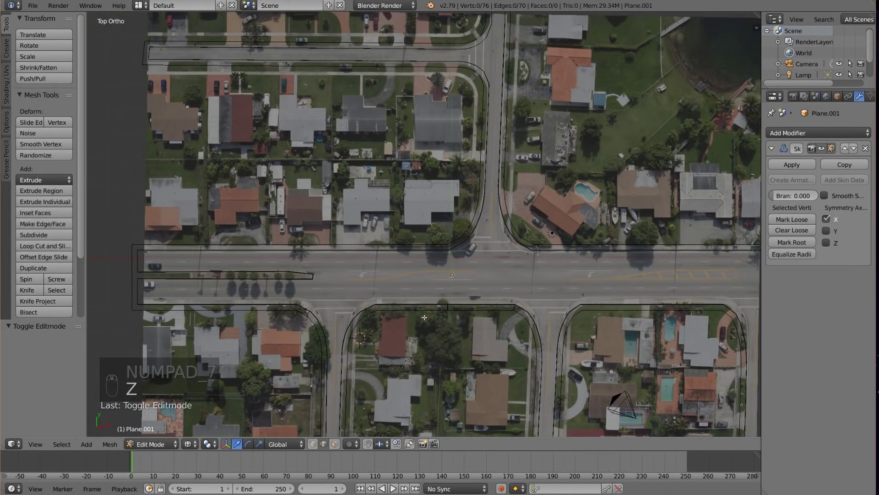
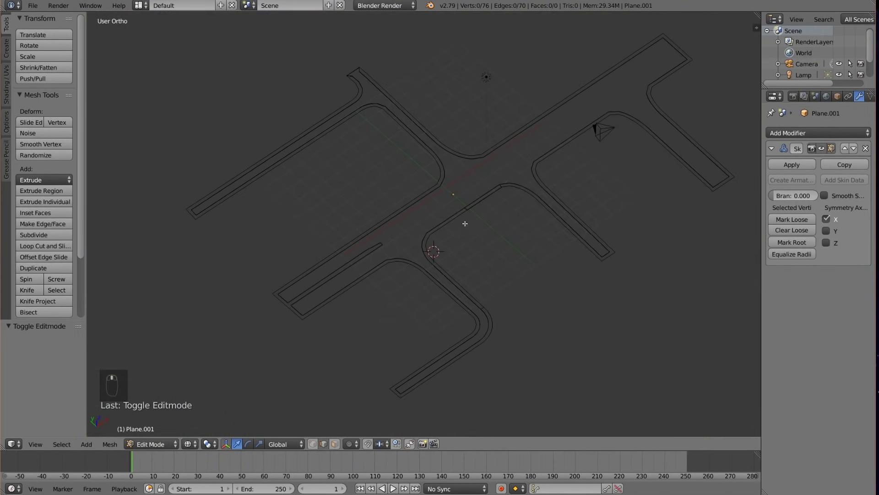
key("z")
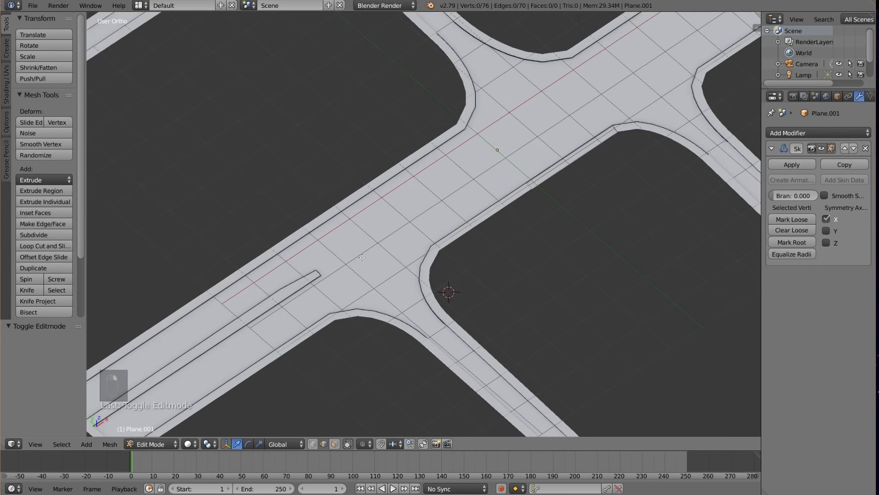
key("Tab")
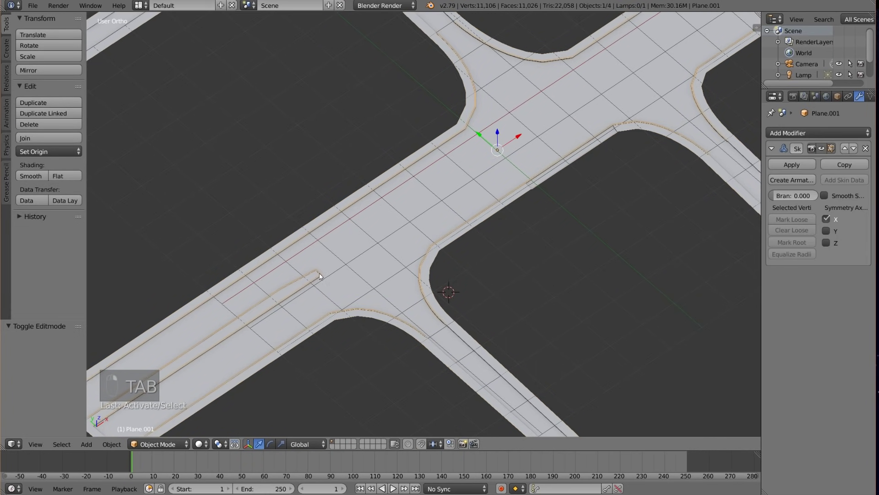
key("KP_7")
- Mark seams where the side streets meet the main road and clear the selection
key("Tab")
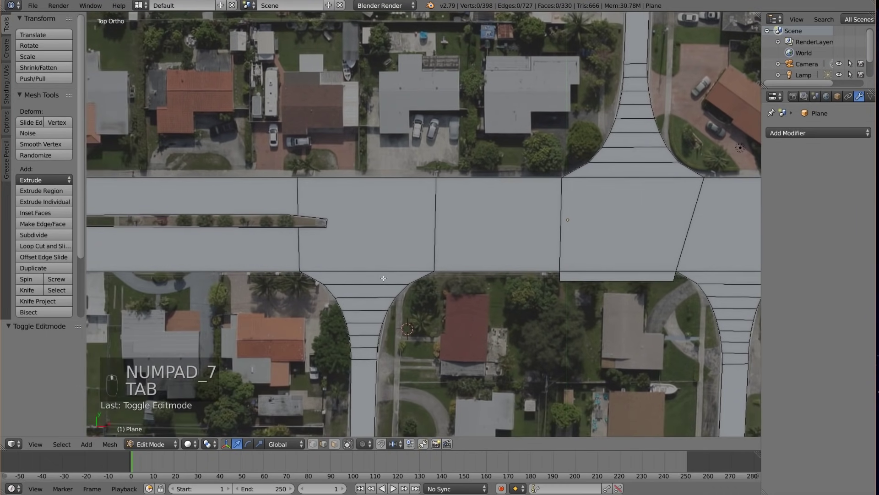
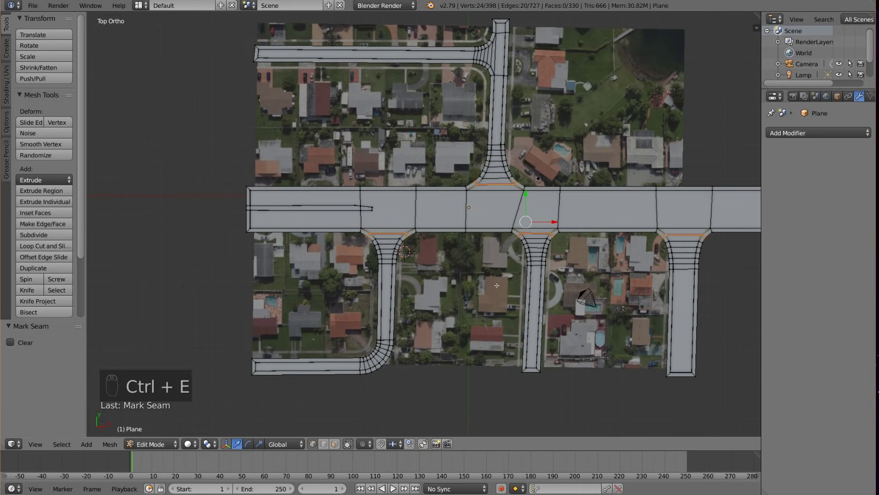
key("a")
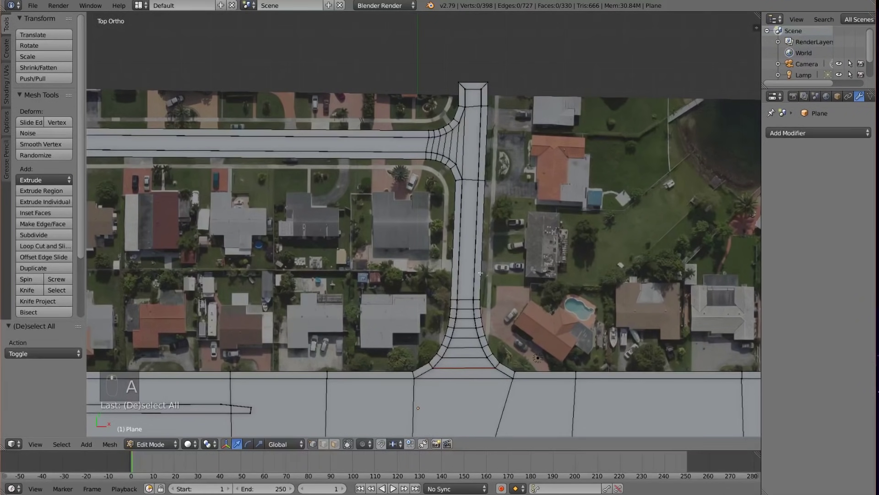
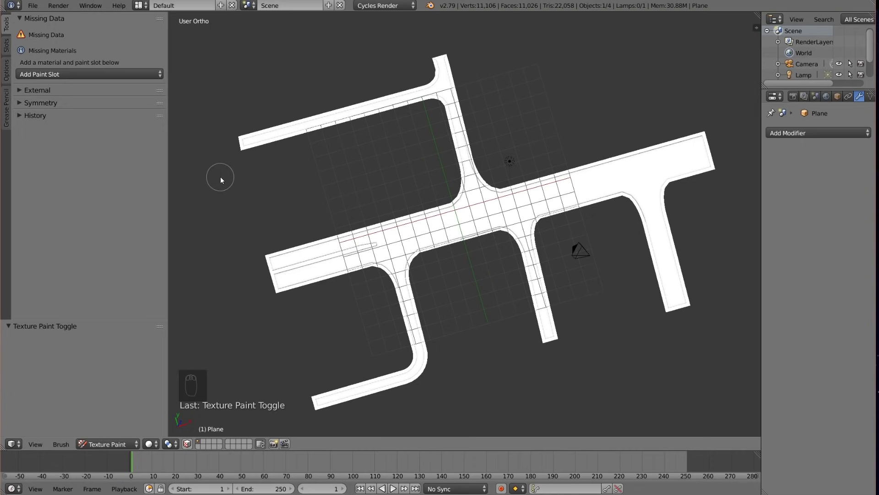
- Add a white 4096 × 4096 Diffuse Color paint slot named Road Tex to the road
left_click_drag(79, 76, 72, 88)
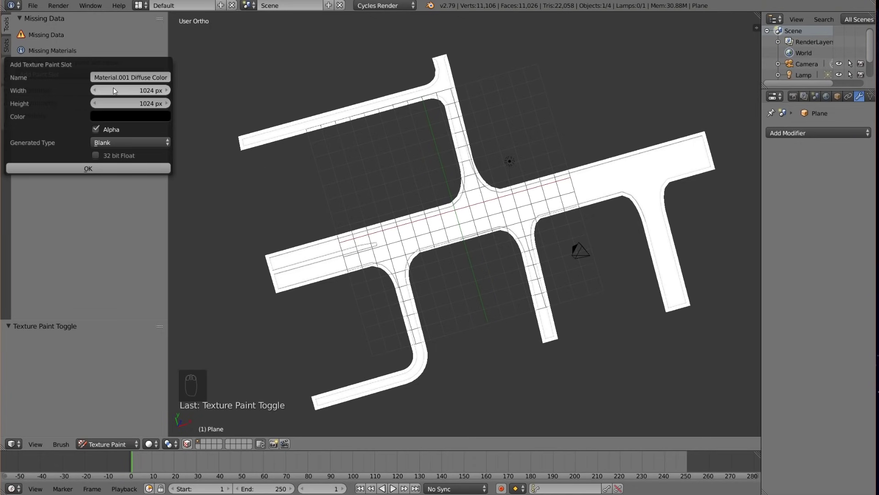
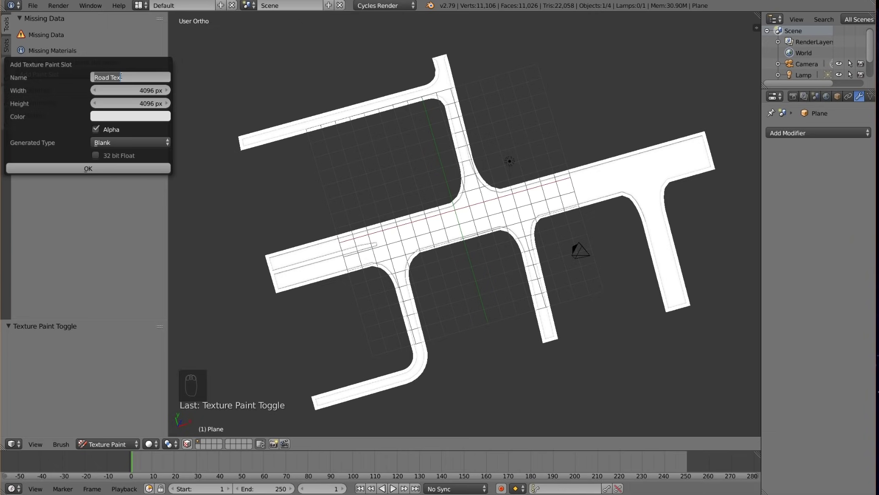
- Pick the paint colour and give the brush a new image texture with Stencil mapping, ready to load an image
left_click_drag(84, 174, 465, 210)
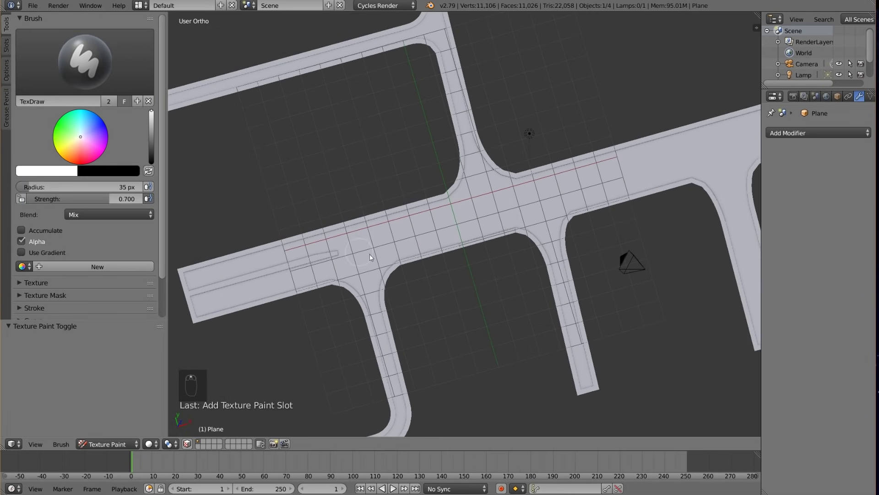
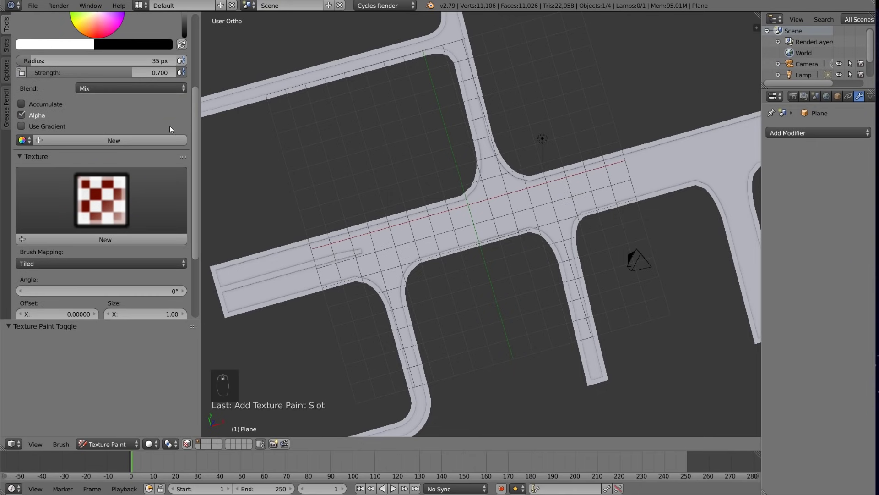
left_click_drag(68, 262, 69, 262)
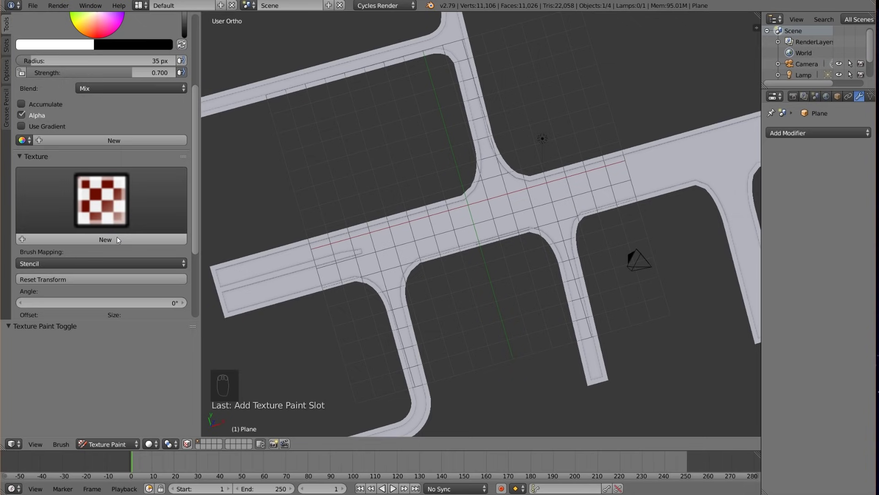
left_click_drag(119, 240, 740, 134)
left_click_drag(740, 134, 780, 110)
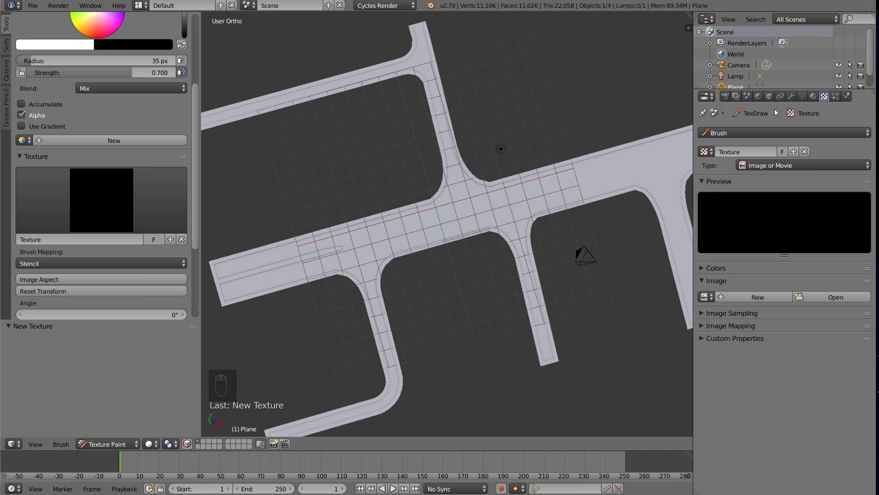
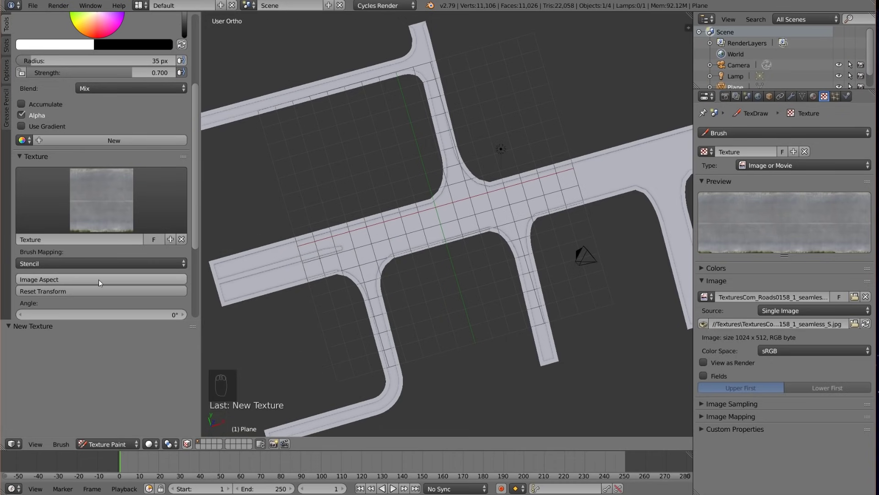
- Fit the road stencil to the image's aspect ratio over the road mesh
left_click_drag(101, 283, 332, 344)
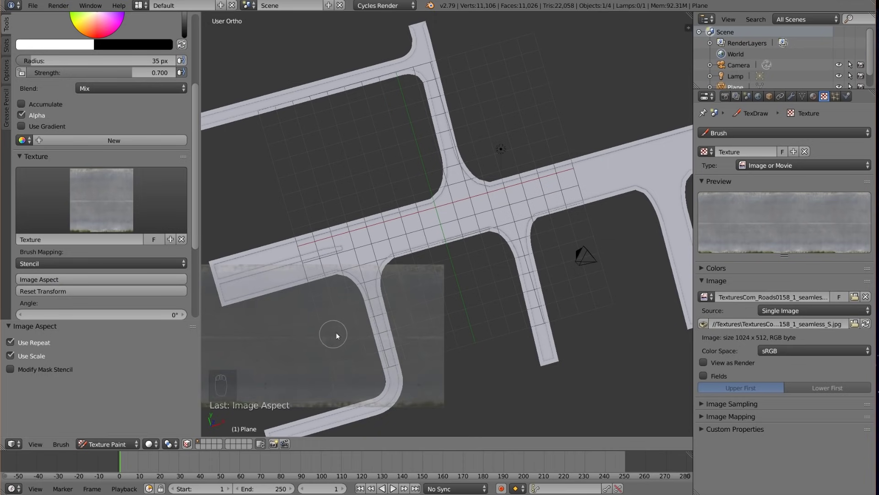
left_click_drag(439, 320, 428, 324)
- View the road mesh from Top Ortho and switch off the aerial background photo
key("KP_7")
left_click_drag(429, 324, 356, 308)
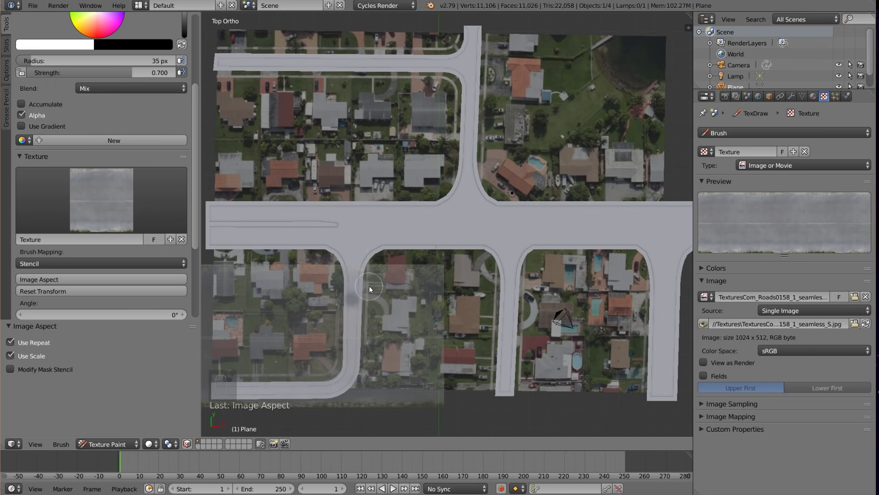
middle_click(359, 323)
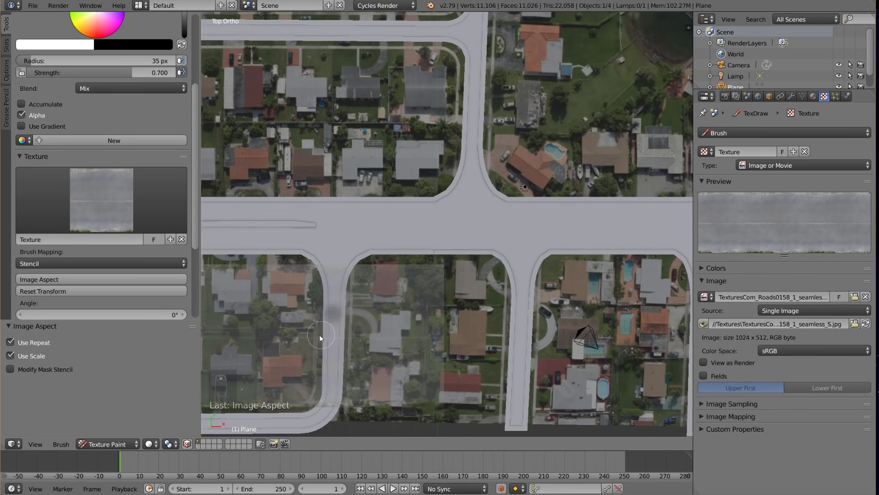
key("ctrl+z")
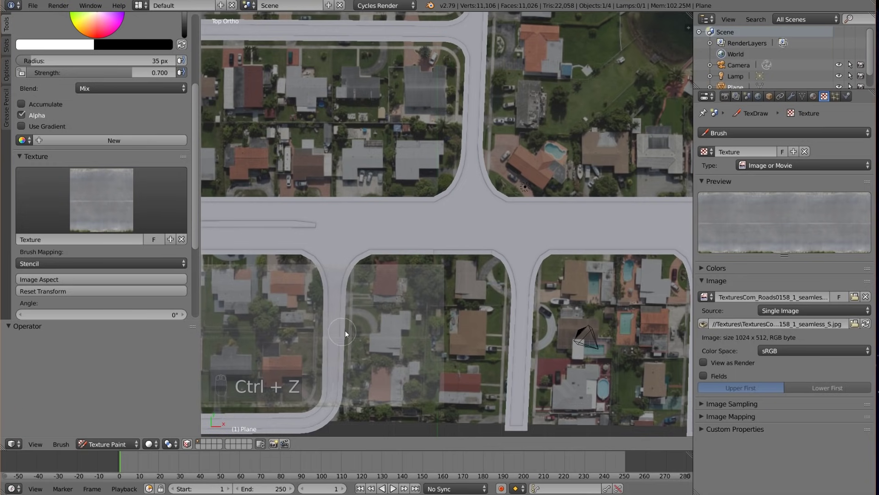
key("n")
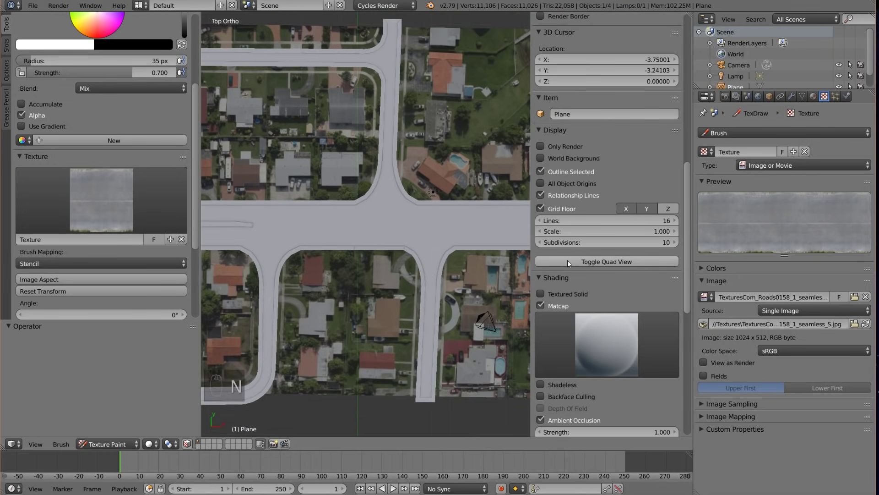
key("n")
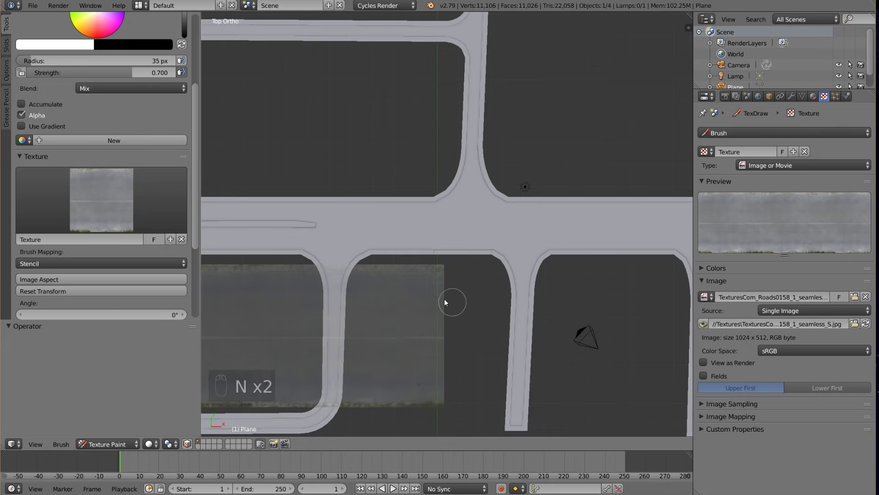
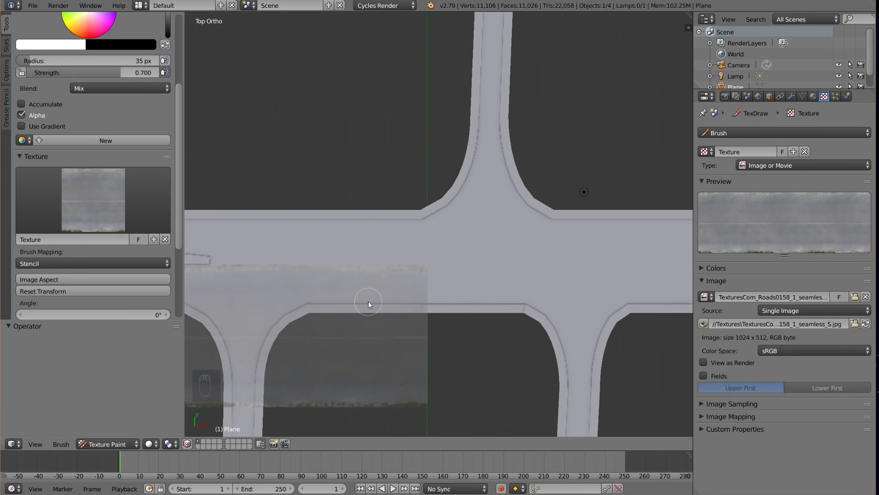
- Move, rotate and scale the road stencil so it sits level between the horizontal road's edges
left_click_drag(372, 304, 383, 308)
left_click_drag(383, 308, 371, 298)
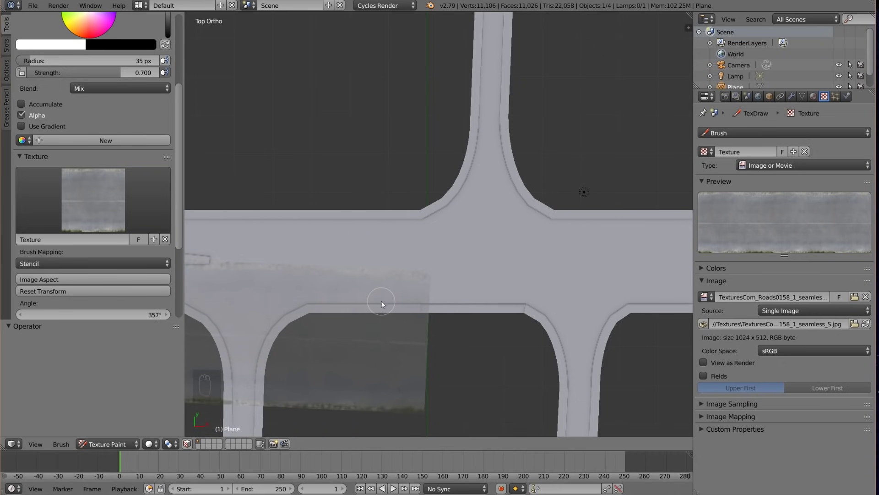
left_click_drag(362, 308, 369, 338)
left_click_drag(338, 330, 521, 309)
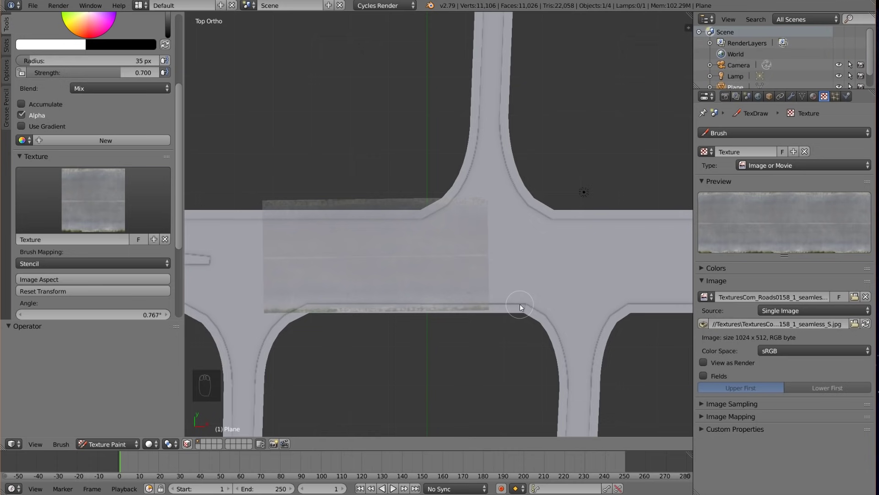
left_click_drag(524, 307, 530, 297)
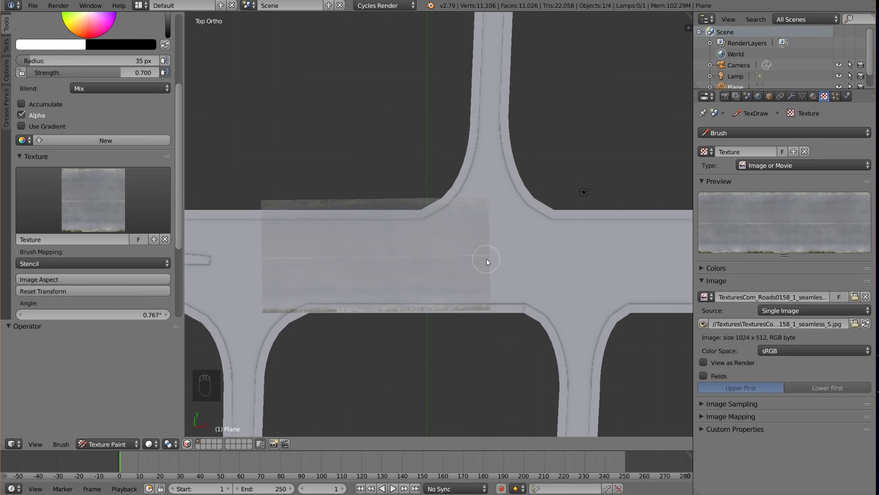
left_click_drag(491, 260, 440, 292)
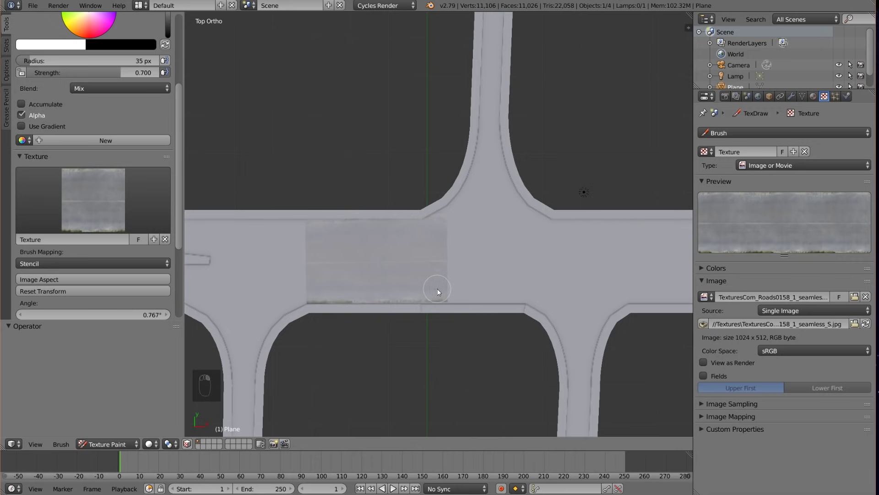
- Zoom in along the road and fine-tune the stencil against the lane lines
left_click_drag(337, 302, 482, 351)
left_click_drag(482, 351, 337, 275)
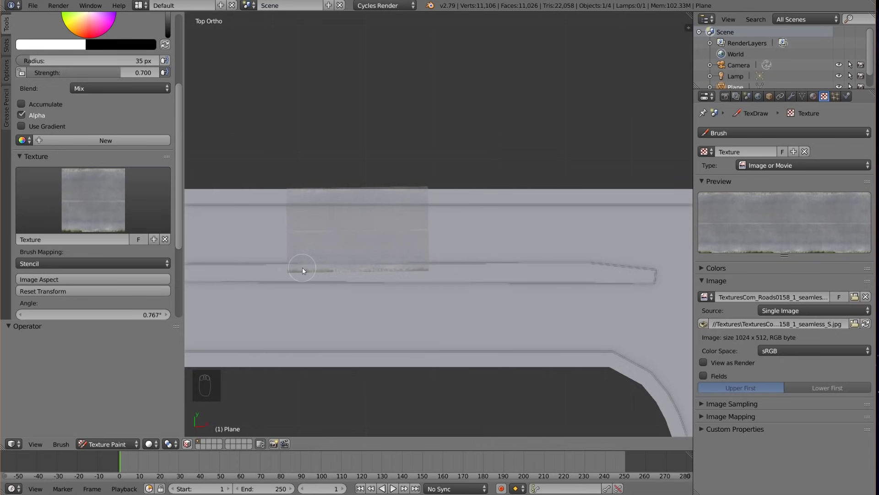
left_click_drag(485, 326, 484, 338)
left_click_drag(483, 338, 516, 321)
left_click_drag(515, 322, 337, 221)
- Enlarge the brush and paint asphalt through the stencil onto the upper lane
key("f")
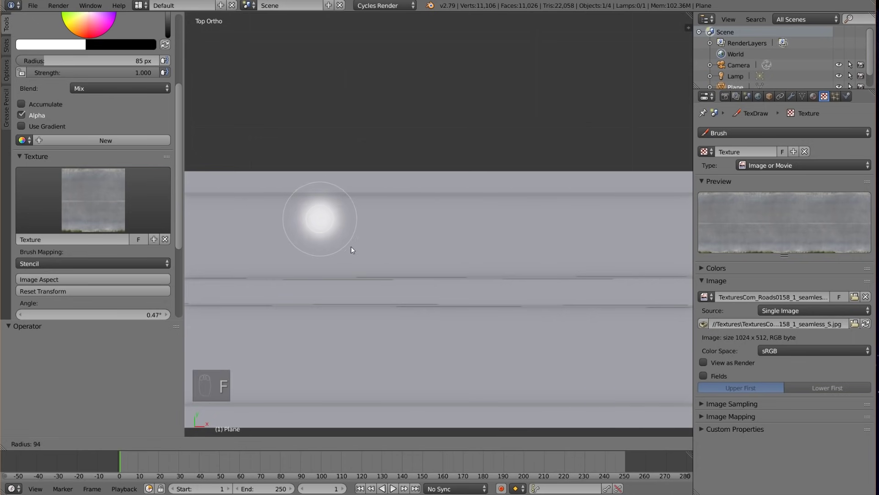
left_click_drag(350, 236, 454, 289)
left_click_drag(453, 288, 454, 291)
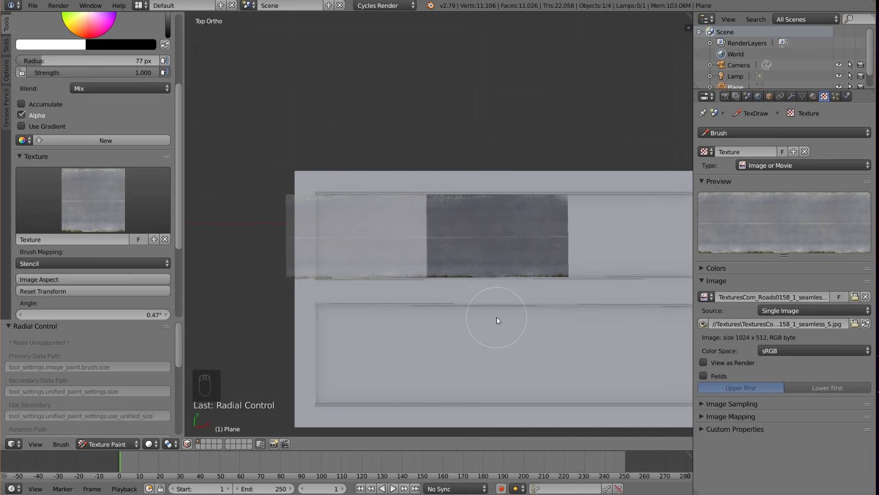
left_click_drag(427, 215, 447, 258)
- Extend the asphalt strip along the whole upper lane, panning between strokes
middle_click(483, 295)
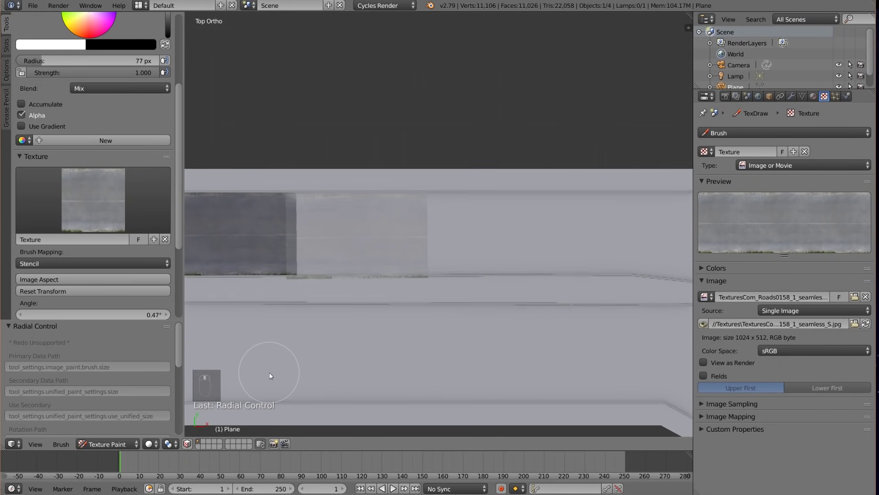
left_click_drag(263, 377, 298, 276)
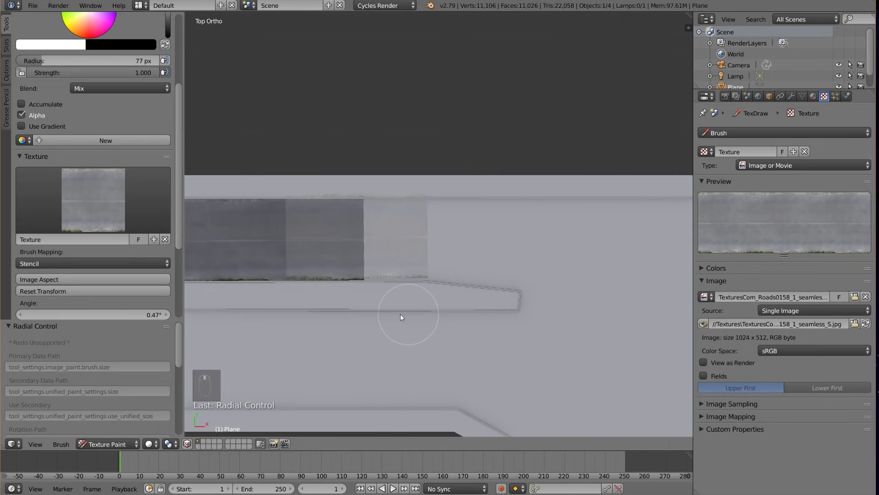
middle_click(337, 315)
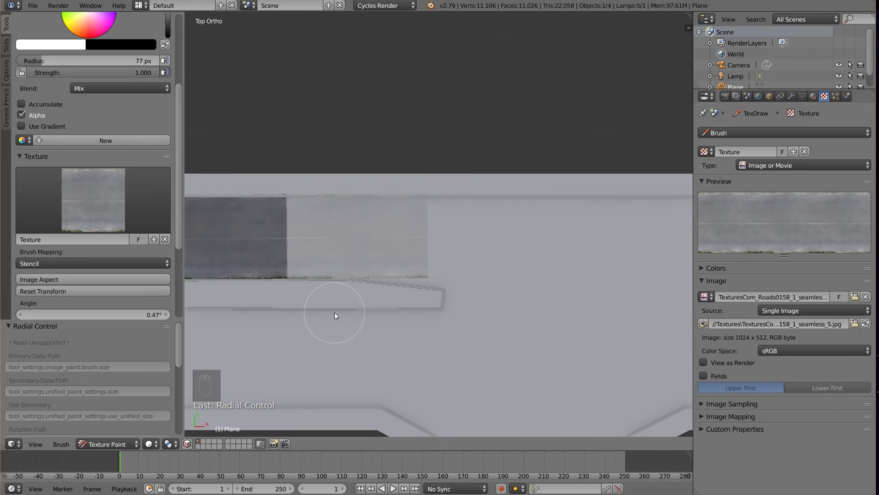
left_click_drag(286, 274, 462, 313)
middle_click(462, 312)
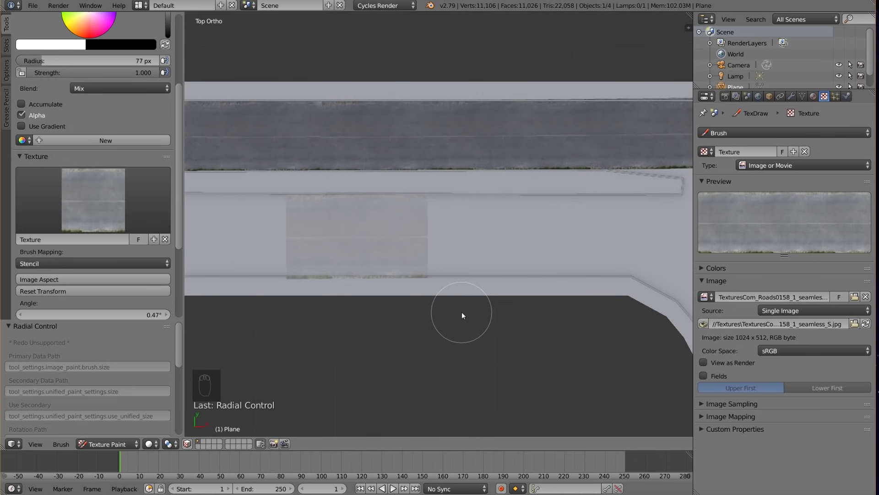
- Paint asphalt texture along the full lower lane
left_click_drag(455, 308, 458, 309)
left_click_drag(458, 309, 459, 308)
middle_click(465, 308)
left_click_drag(349, 255, 374, 279)
left_click_drag(375, 279, 443, 256)
left_click_drag(444, 256, 289, 259)
left_click_drag(361, 279, 349, 276)
left_click_drag(350, 277, 407, 277)
left_click_drag(407, 277, 333, 203)
left_click_drag(333, 203, 448, 238)
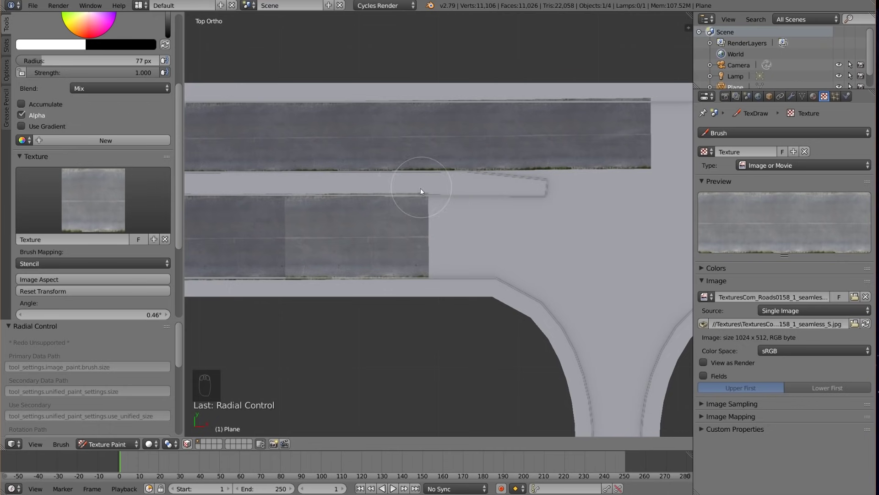
- Fill the remaining asphalt gaps and switch to the Clone brush, zoomed in on the surface
left_click_drag(567, 250, 333, 276)
left_click_drag(333, 276, 454, 249)
left_click_drag(455, 249, 87, 38)
left_click_drag(87, 38, 351, 165)
left_click_drag(351, 165, 578, 82)
left_click_drag(578, 83, 562, 95)
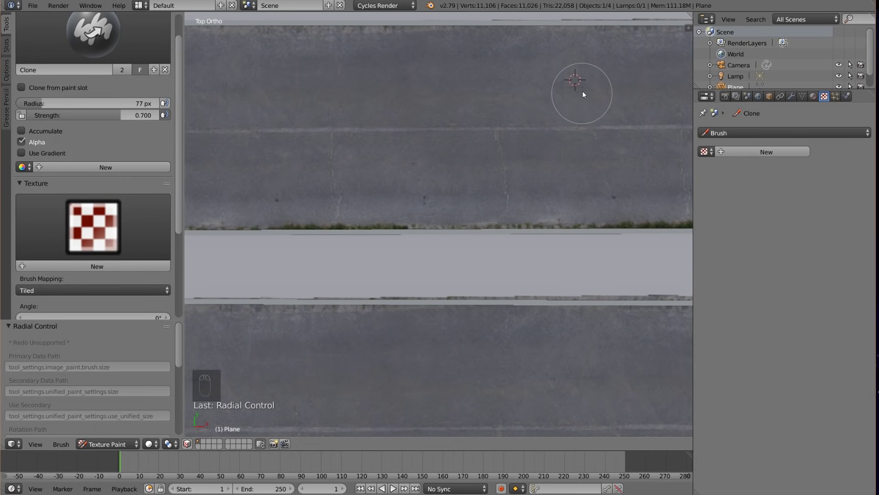
left_click_drag(578, 76, 576, 127)
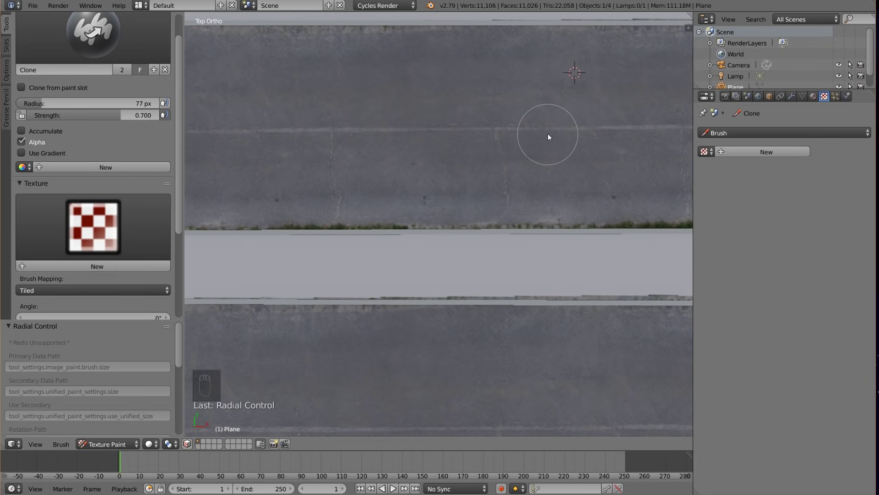
left_click_drag(590, 130, 316, 129)
key("ctrl+z")
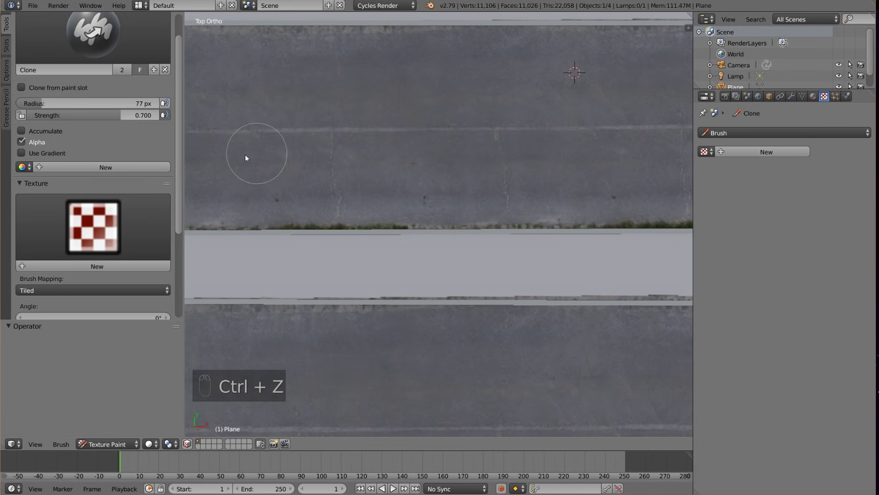
left_click_drag(103, 116, 144, 134)
left_click_drag(556, 132, 381, 142)
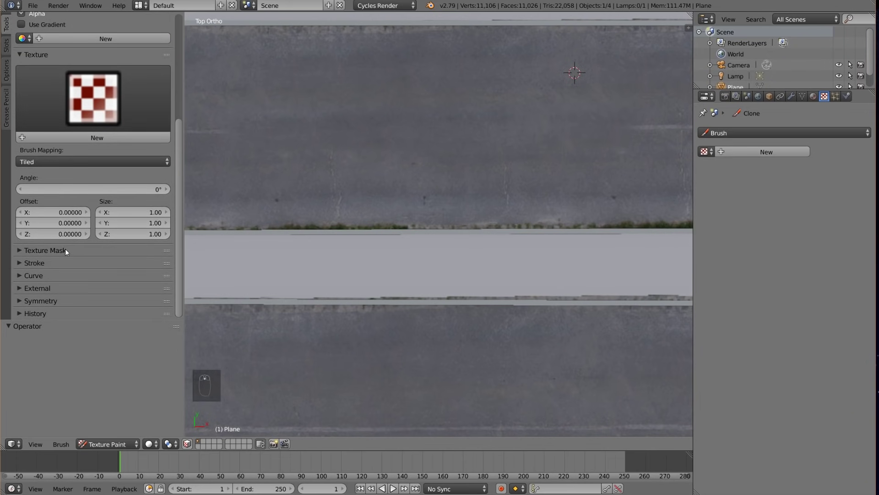
- Try the clone brush's falloff presets, settle on the Smooth curve and undo the test dabs
left_click_drag(37, 279, 554, 109)
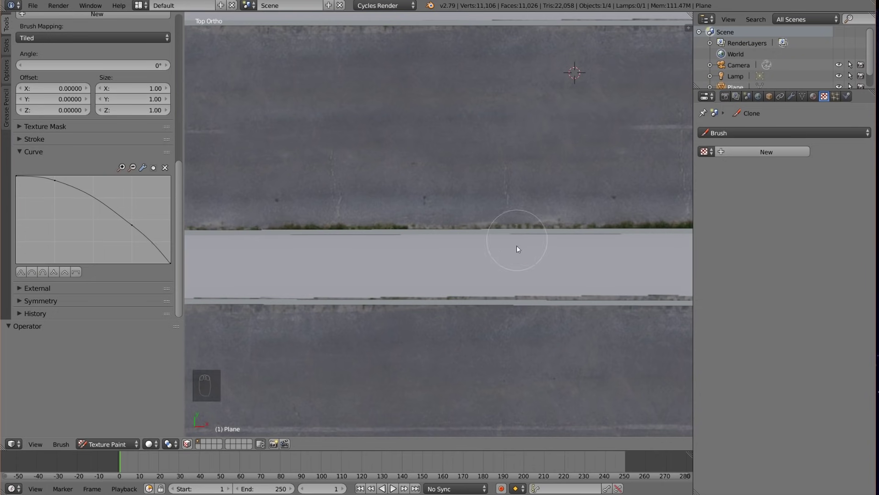
left_click_drag(516, 269, 68, 279)
key("ctrl+z")
key("ctrl+z")
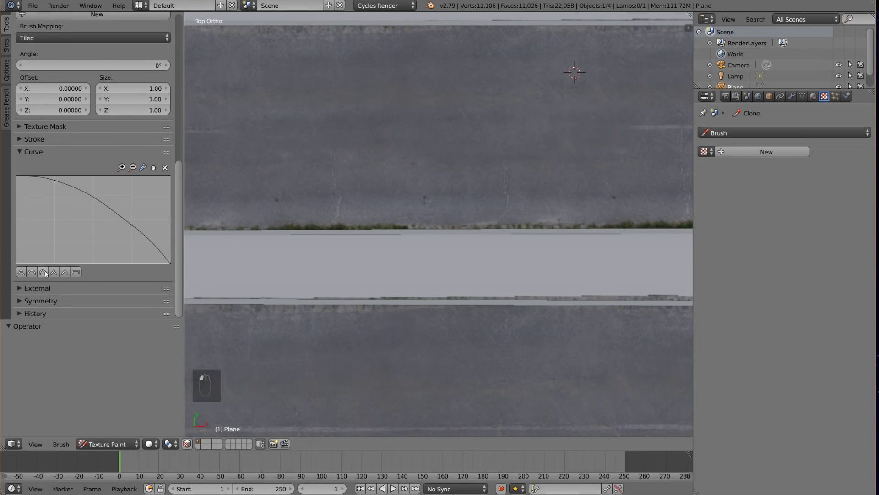
key("ctrl+z")
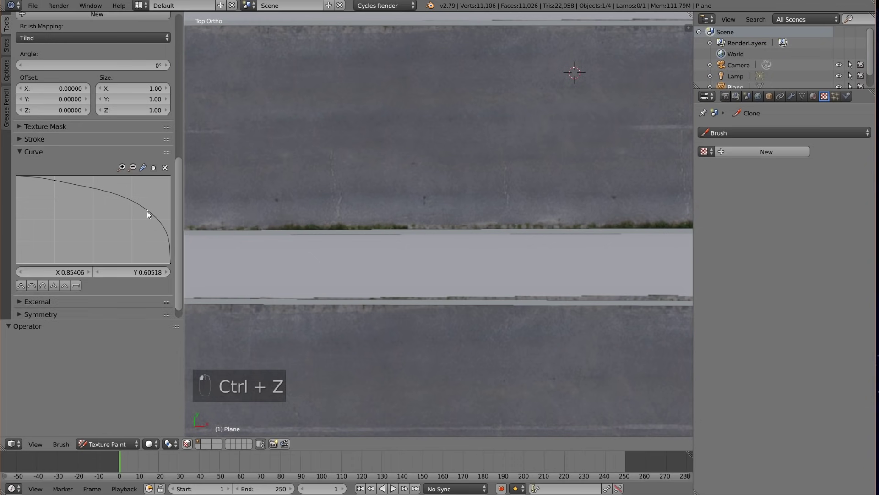
key("ctrl+z")
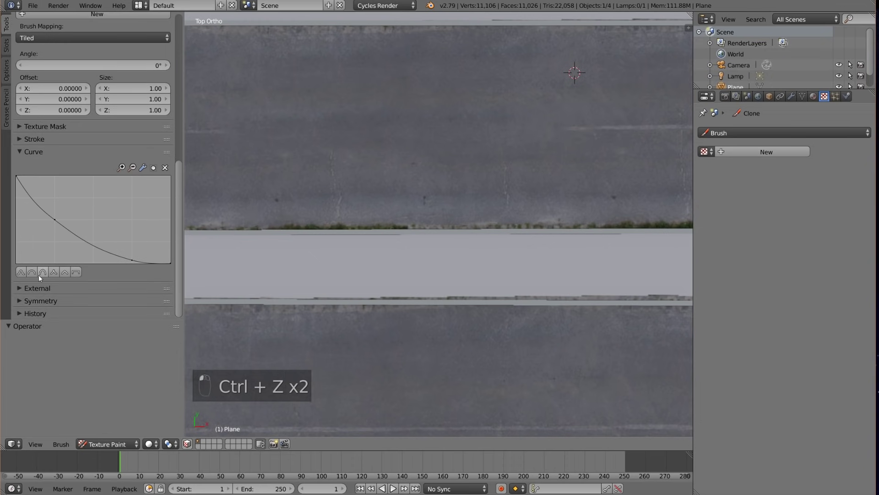
key("ctrl+z")
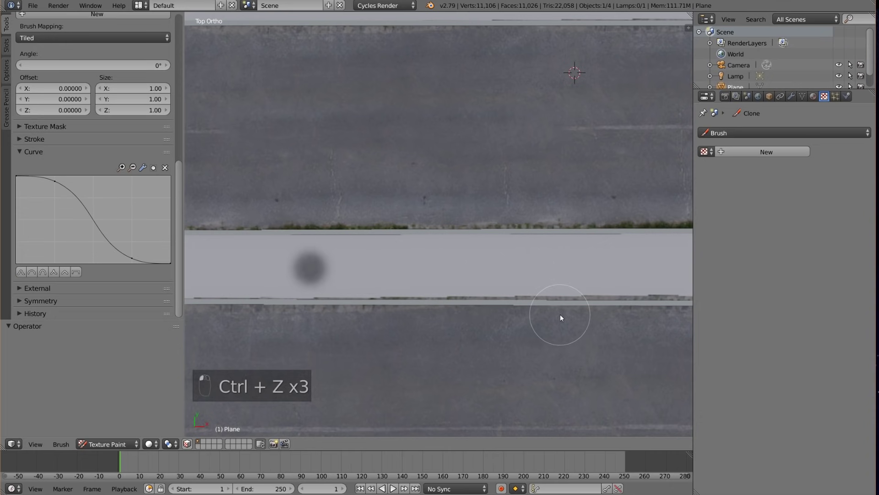
key("ctrl+z")
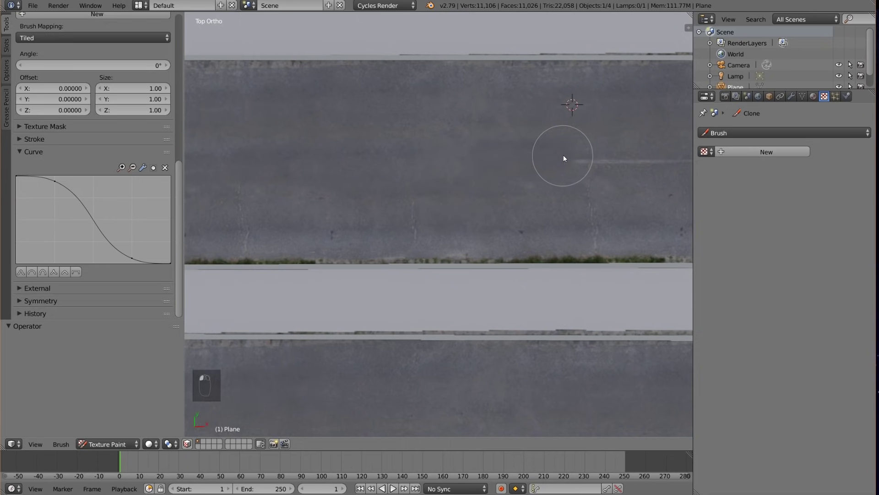
- Clone asphalt over the seams and the left end of the upper lane
middle_click(623, 130)
left_click_drag(473, 158, 88, 129)
left_click_drag(88, 129, 119, 116)
left_click_drag(119, 116, 581, 219)
left_click_drag(580, 219, 374, 214)
left_click_drag(374, 213, 514, 206)
key("ctrl+z")
key("g")
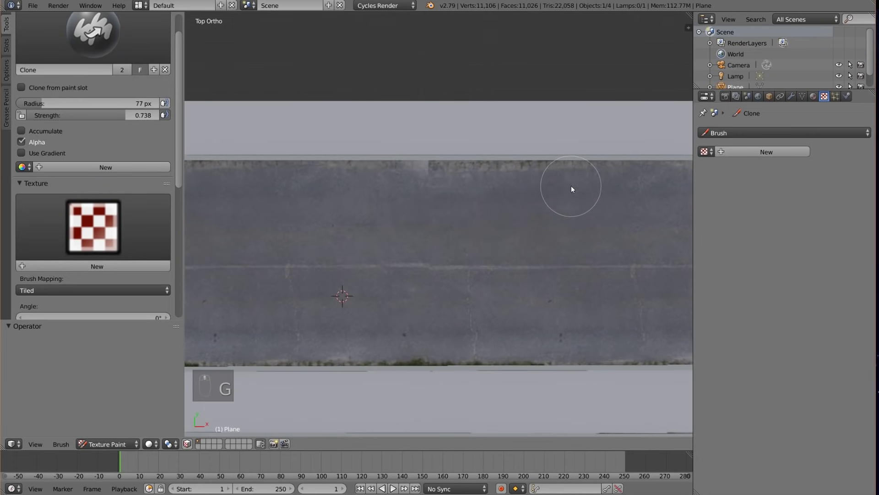
left_click_drag(597, 167, 519, 192)
- Shrink the clone brush and touch up faint lines and blemishes on both lanes from new source spots
key("ctrl+z")
left_click(464, 208)
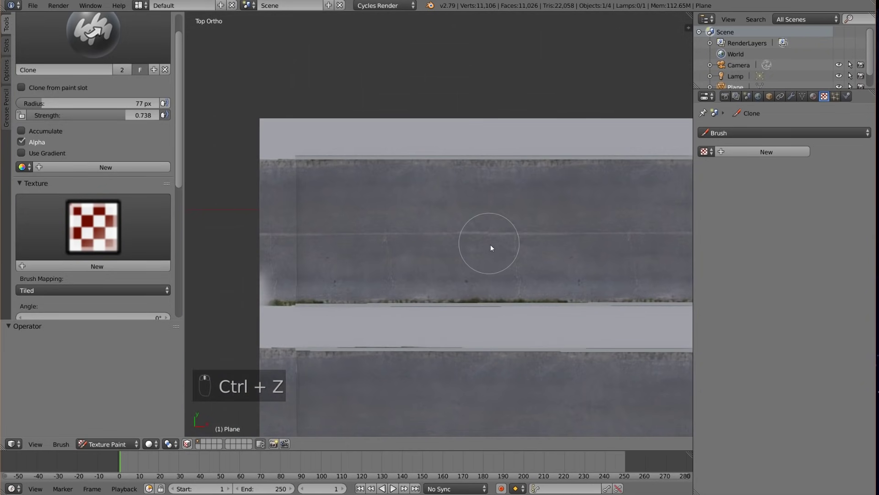
key("f")
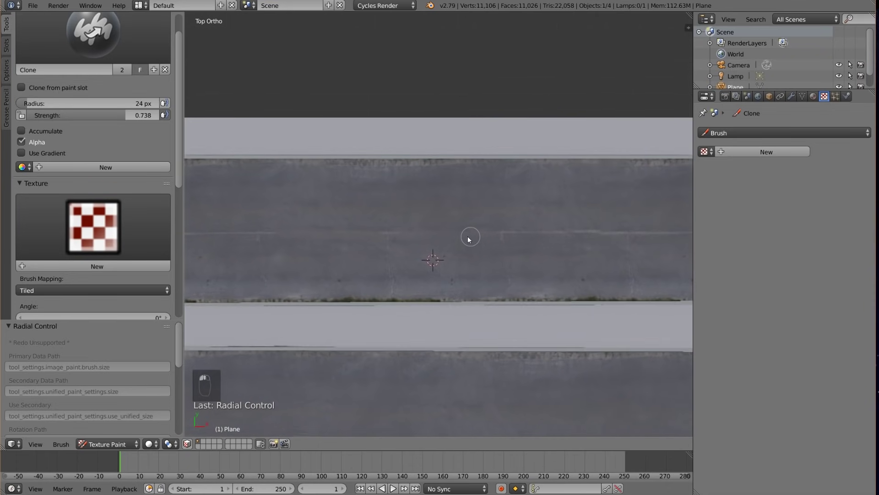
middle_click(435, 238)
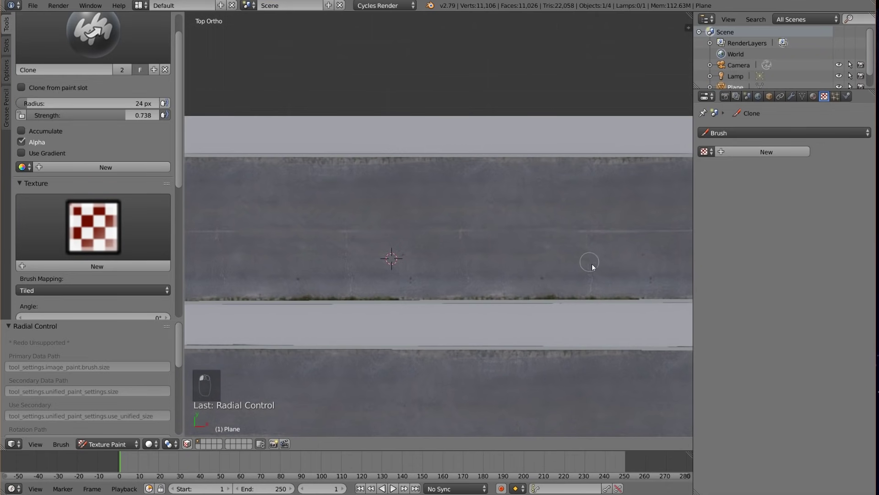
left_click(595, 278)
left_click_drag(560, 277, 418, 267)
middle_click(421, 265)
left_click(382, 237)
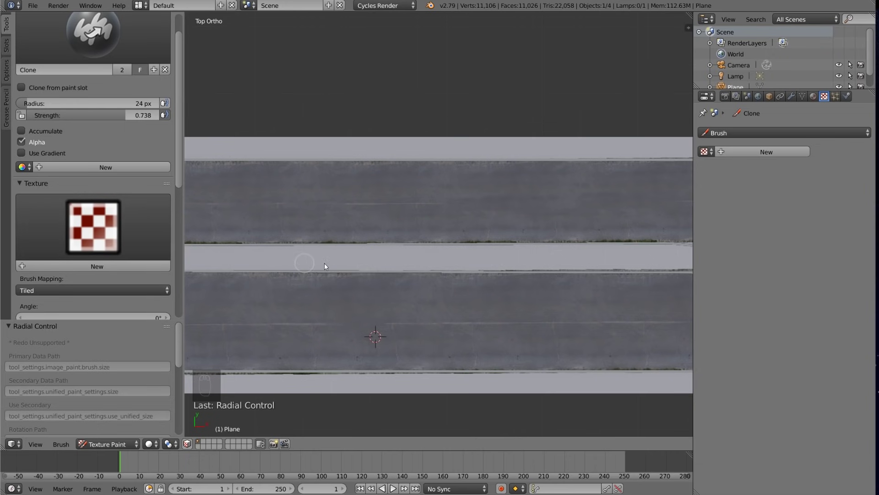
- Test the enlarged new texture-draw brush on the pale strip and undo the dabs to keep it clean
left_click(341, 267)
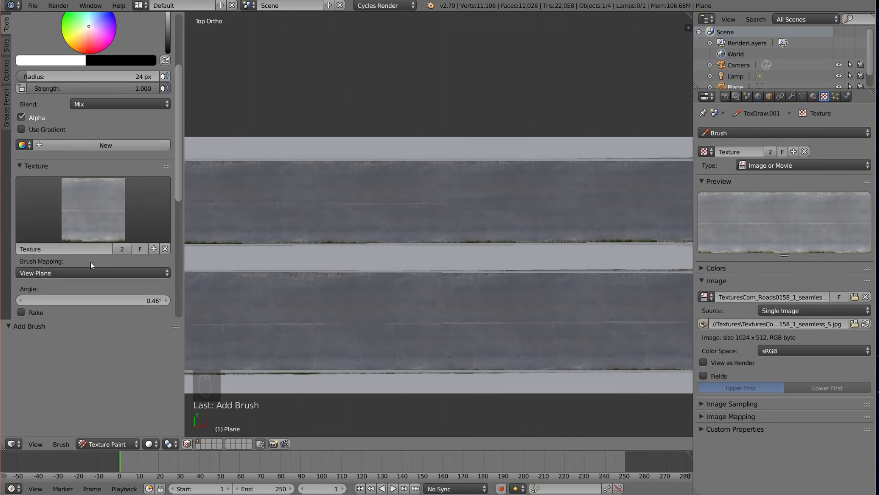
key("f")
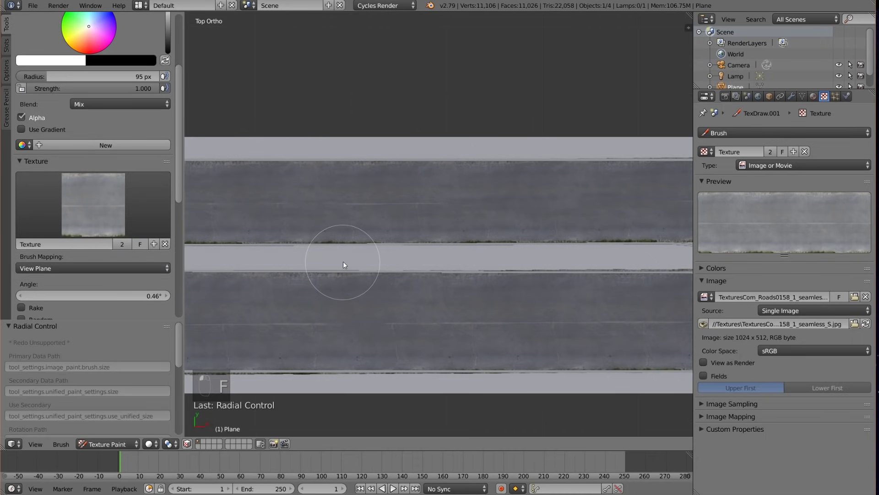
key("ctrl+z")
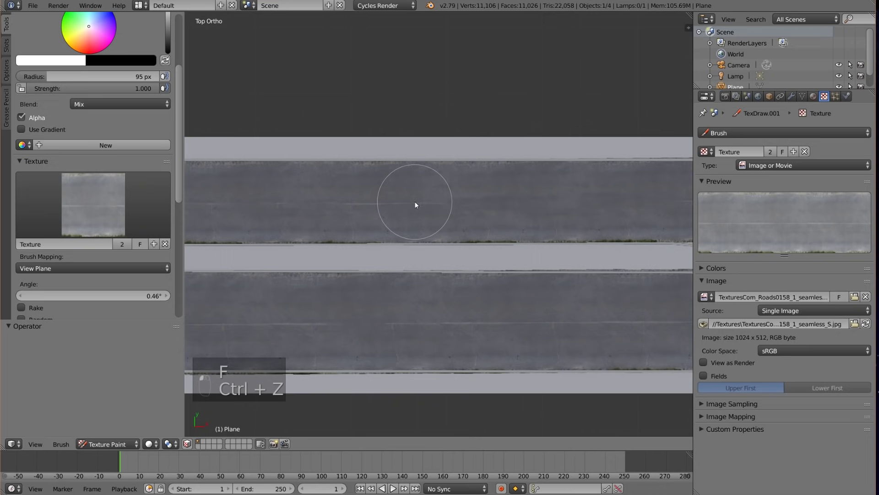
key("ctrl+z")
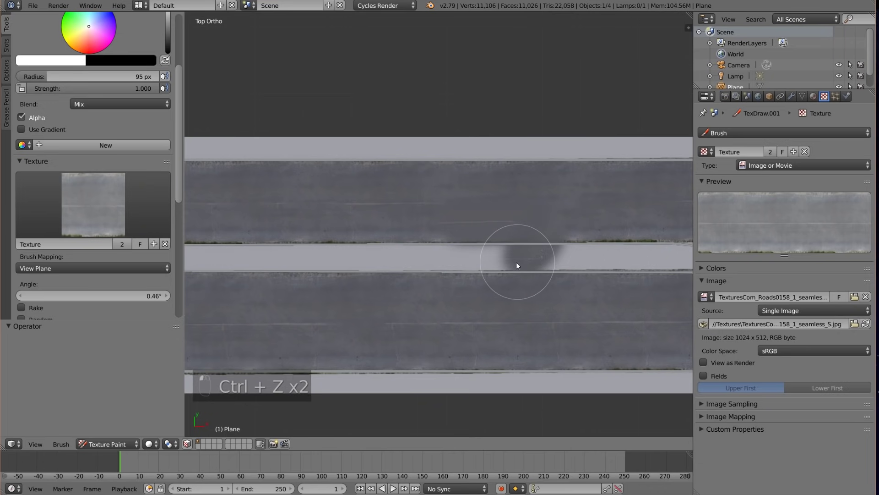
key("ctrl+z")
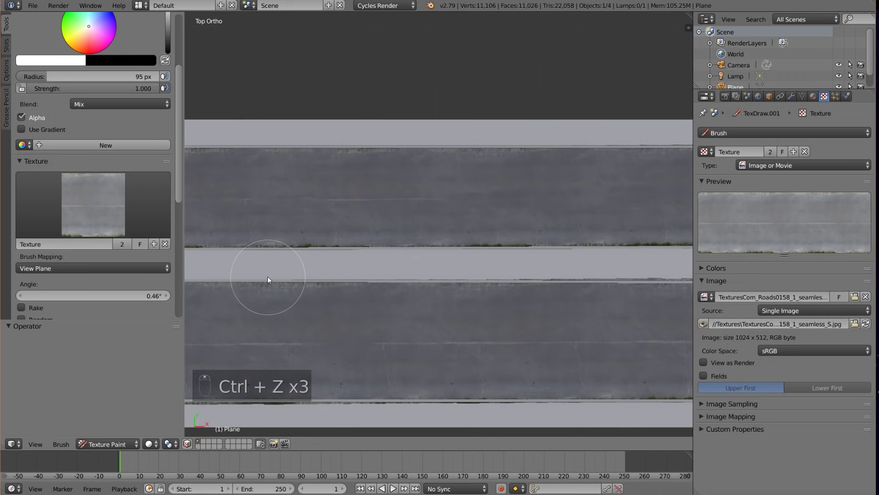
left_click(268, 275)
key("ctrl+z")
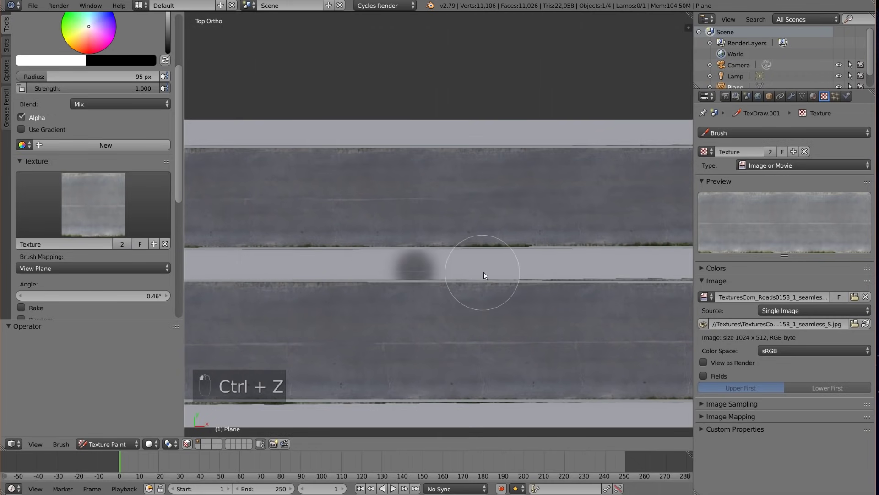
key("ctrl+z")
key("ctrl+z")
key("ctrl+z")
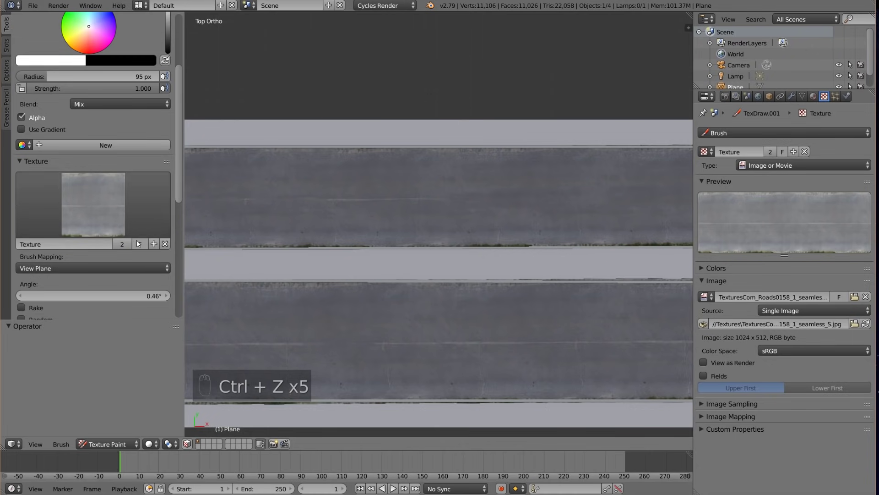
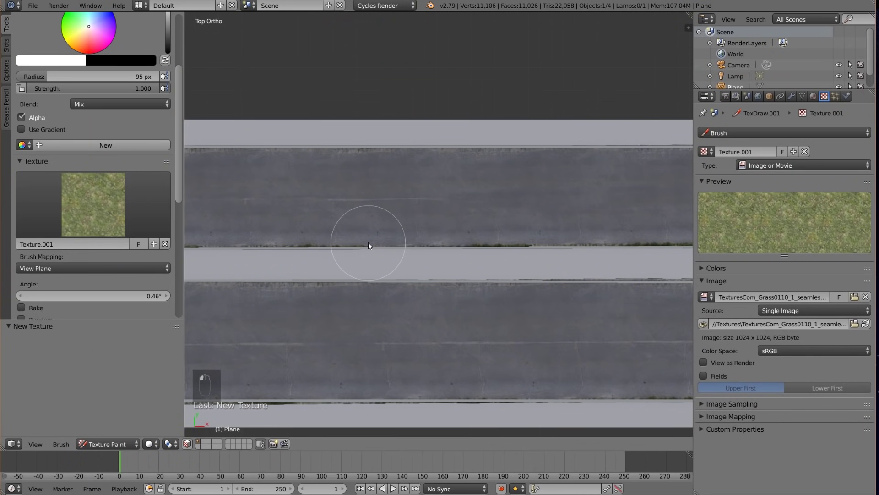
- Tune the grass brush radius with a few test dabs and lay the first grass on the median
key("g")
key("f")
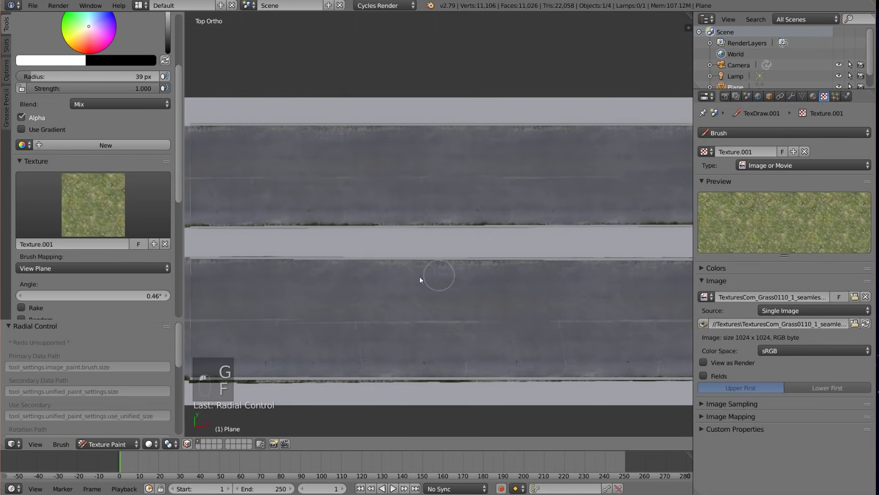
left_click(355, 280)
key("ctrl+z")
key("f")
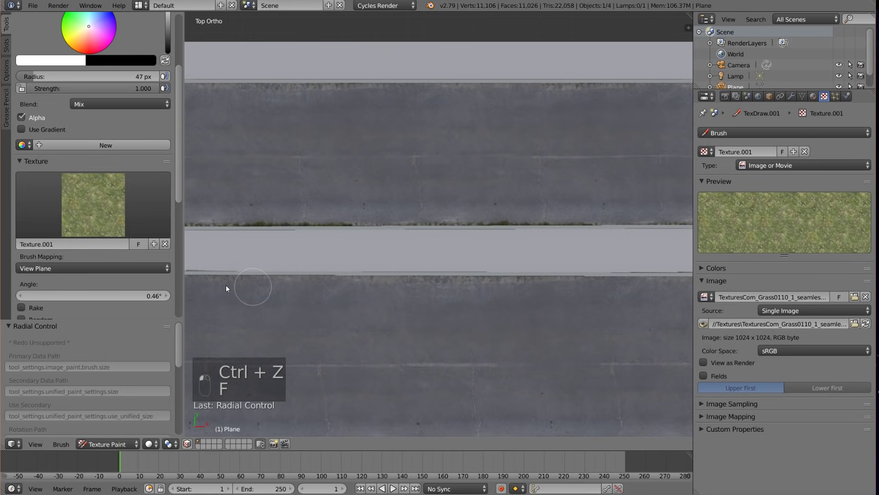
key("ctrl+z")
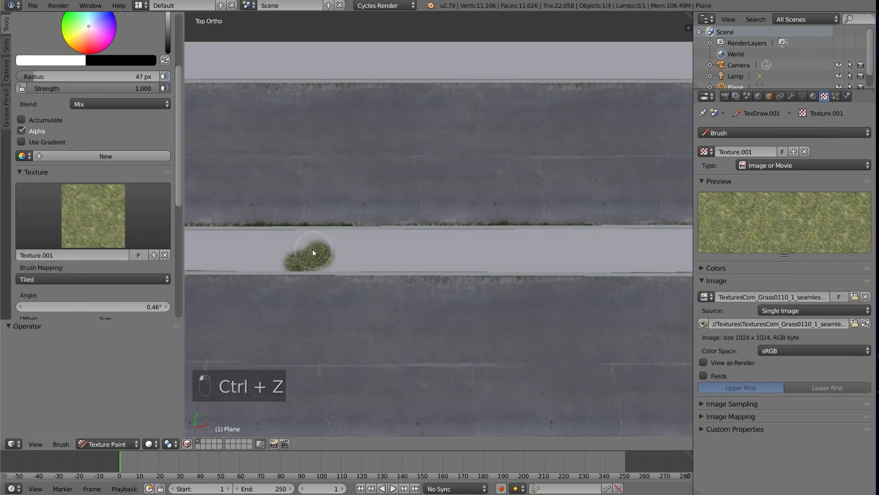
left_click(319, 244)
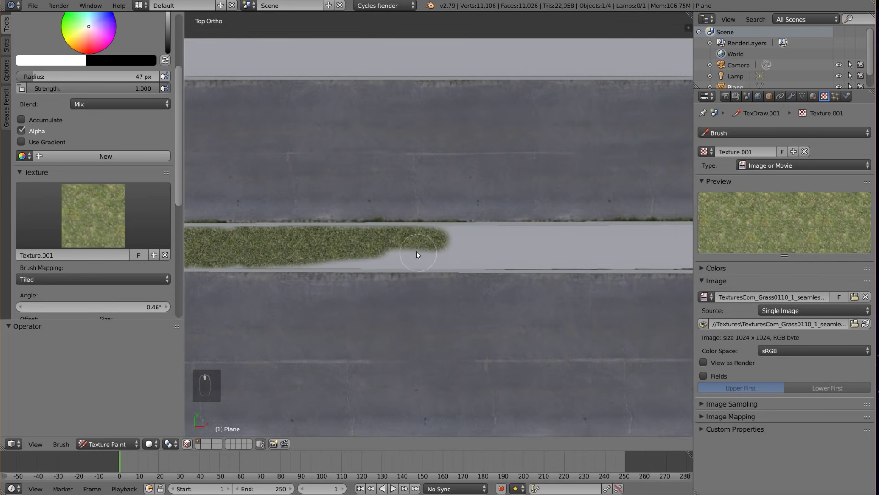
- Paint tiled grass along the full length of the median strip up to its angled end
left_click_drag(409, 253, 415, 245)
key("f")
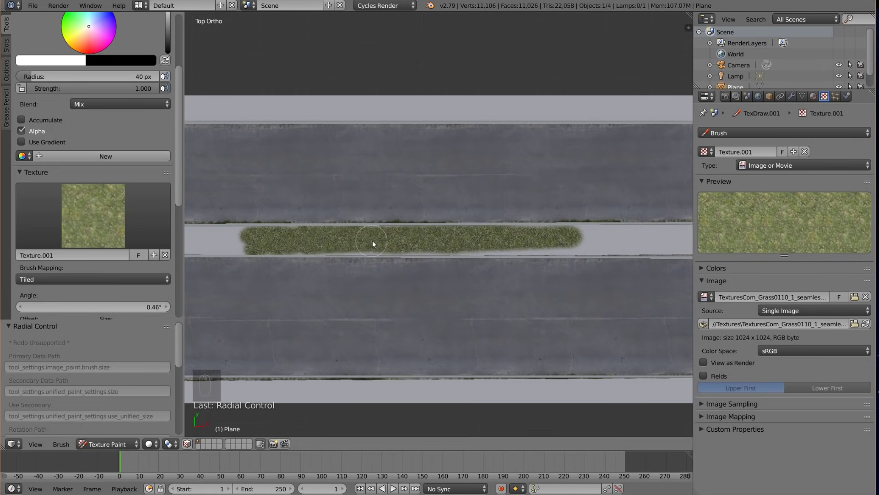
left_click_drag(313, 245, 427, 230)
left_click_drag(427, 230, 312, 241)
middle_click(312, 242)
left_click_drag(496, 243, 398, 263)
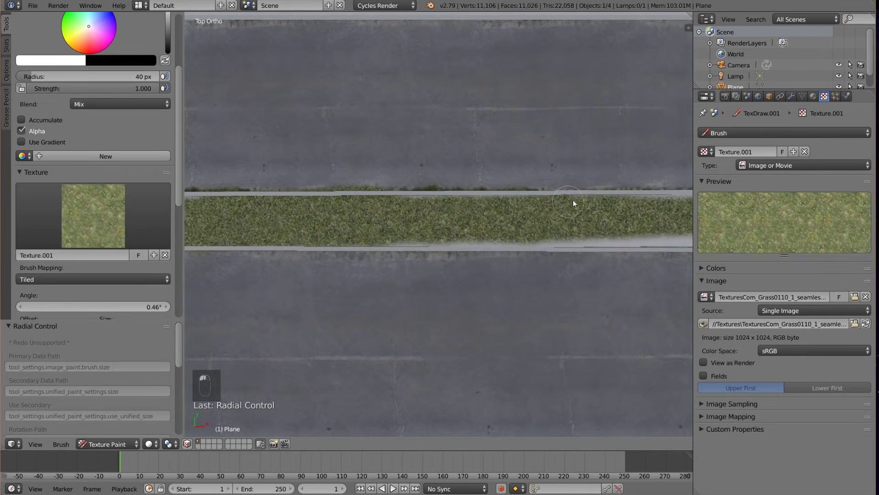
left_click_drag(558, 208, 520, 207)
middle_click(520, 208)
left_click_drag(531, 191, 525, 219)
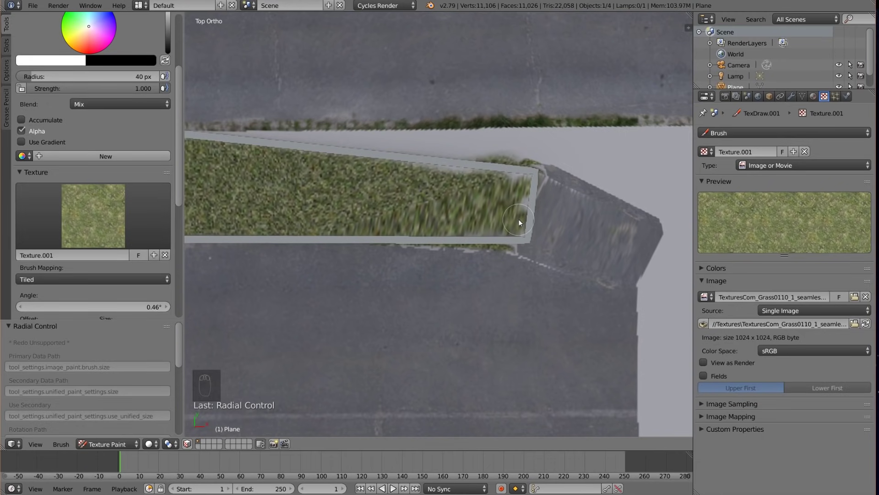
middle_click(455, 213)
middle_click(493, 189)
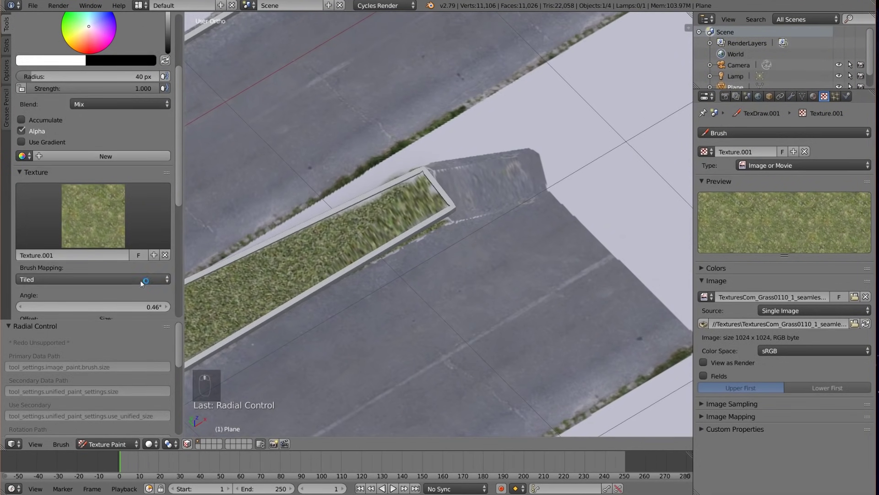
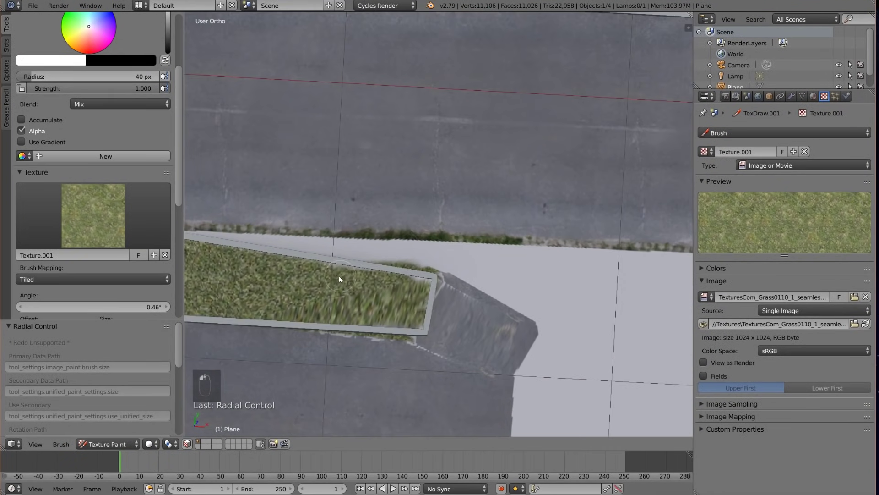
key("ctrl+z")
left_click_drag(425, 306, 427, 278)
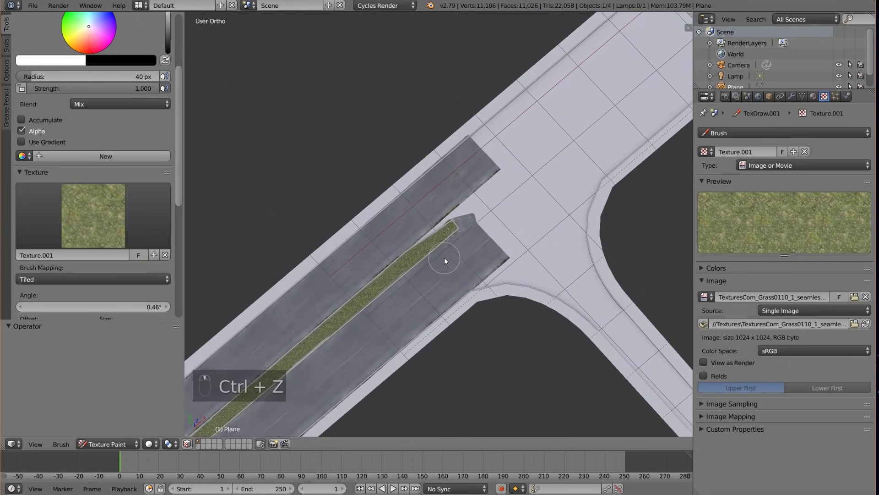
left_click_drag(487, 227, 497, 121)
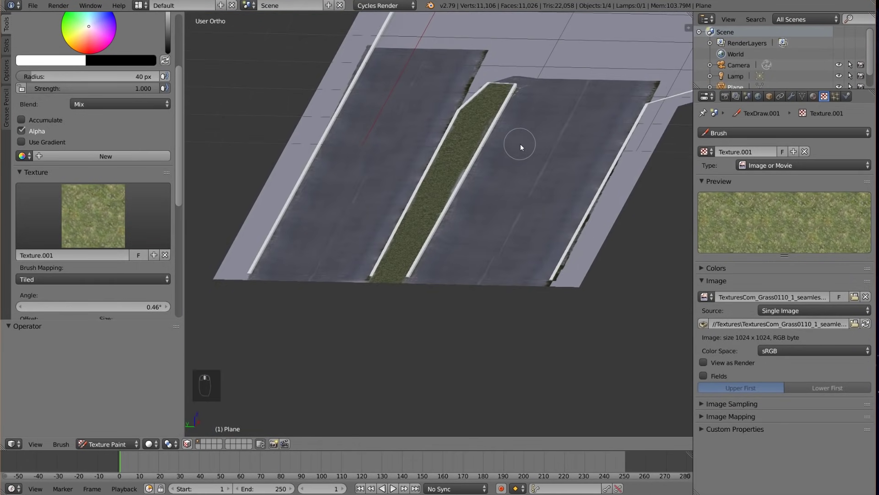
middle_click(494, 167)
left_click_drag(442, 189, 390, 261)
middle_click(303, 231)
left_click_drag(311, 215, 503, 226)
key("KP_7")
middle_click(503, 222)
middle_click(531, 223)
- Load the Roads0120 road photo as a new stencil texture on the TexDraw brush
left_click_drag(236, 230, 110, 46)
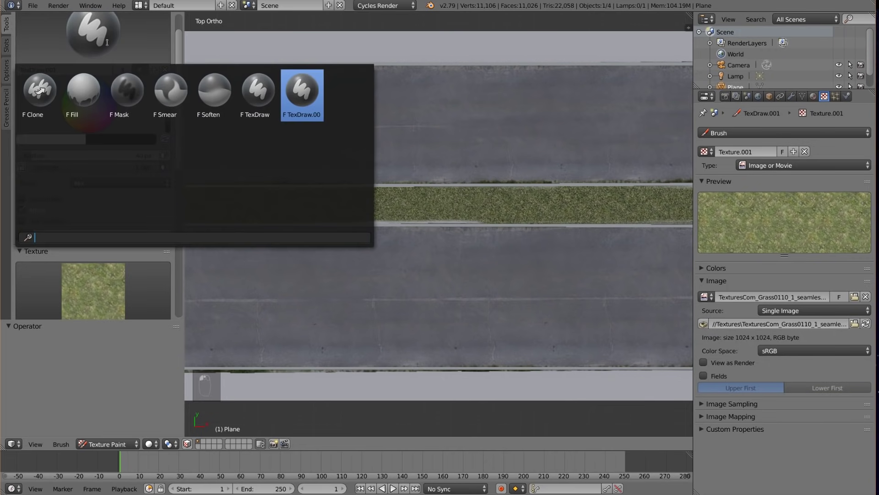
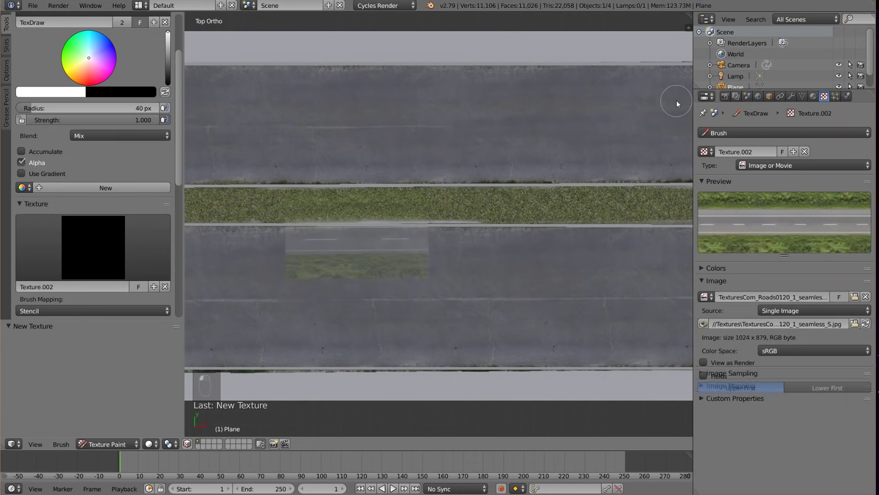
left_click(441, 275)
middle_click(441, 277)
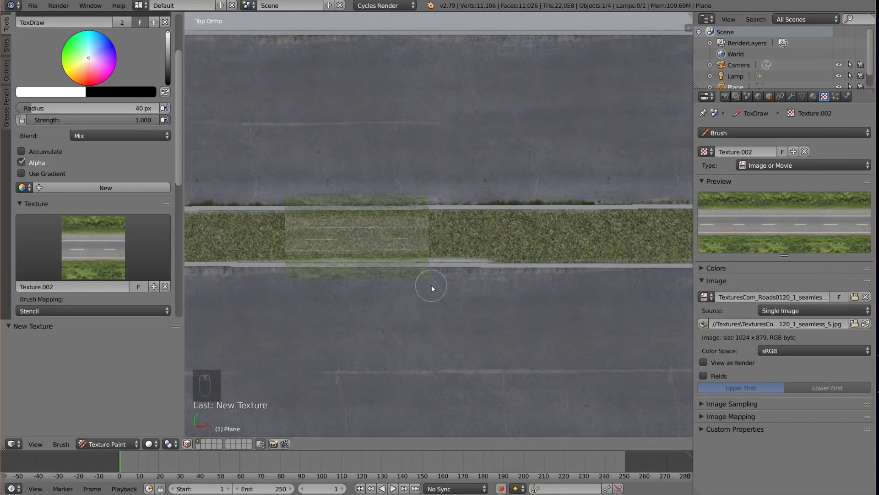
- Move and resize the road stencil so it sits level over the lower lane
left_click_drag(92, 280, 422, 210)
left_click_drag(422, 210, 533, 271)
left_click_drag(533, 270, 446, 107)
left_click_drag(445, 108, 543, 213)
left_click_drag(544, 213, 530, 219)
left_click_drag(558, 202, 572, 208)
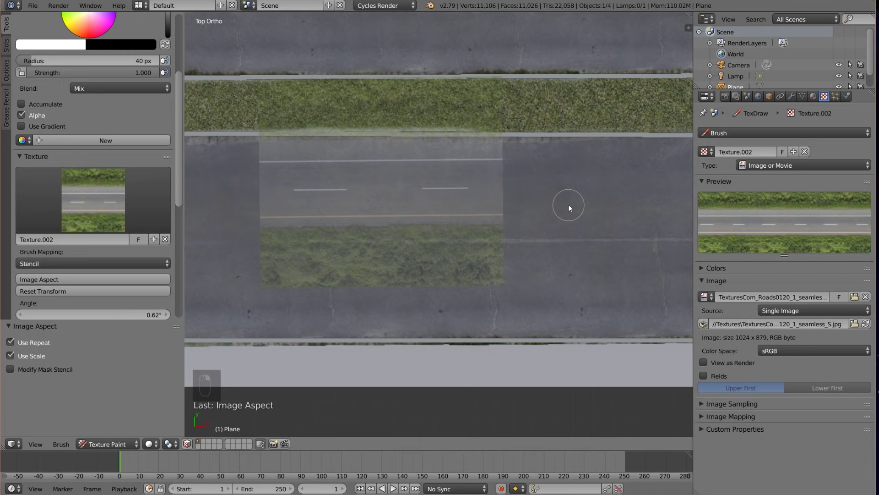
- Lower the brush strength and paint a first pass through the road stencil onto the lane
left_click_drag(555, 193, 290, 149)
key("f")
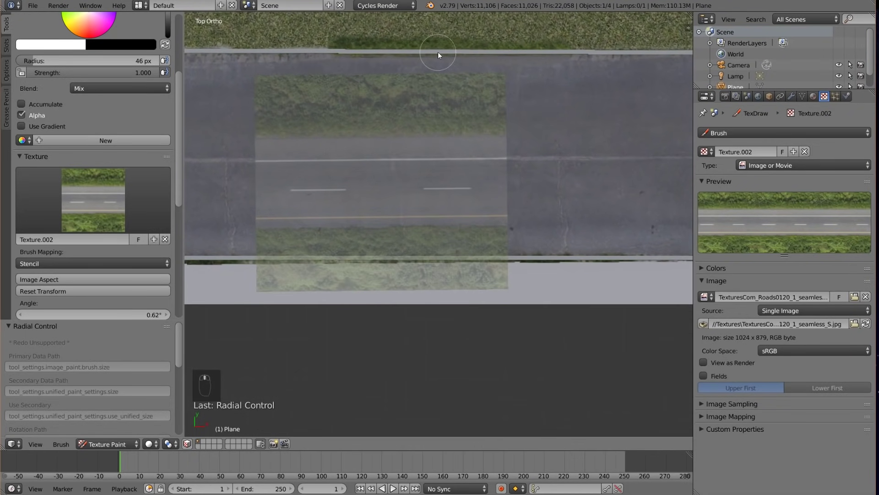
key("ctrl+z")
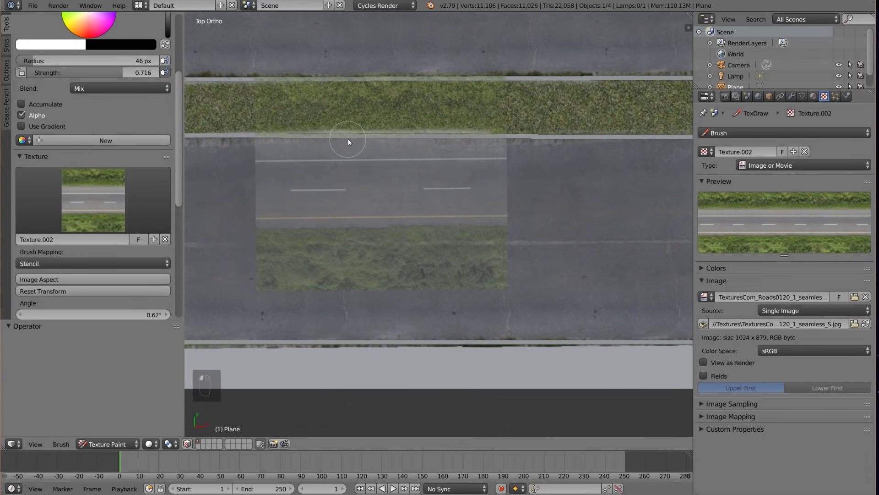
left_click_drag(550, 148, 553, 154)
key("ctrl+z")
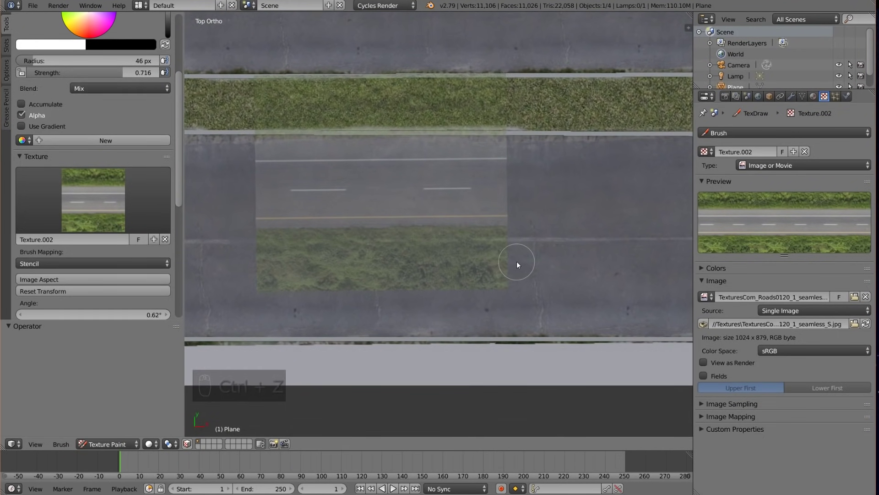
- Reposition and rotate the stencil, then straighten its angle again
middle_click(527, 264)
left_click_drag(527, 265, 545, 280)
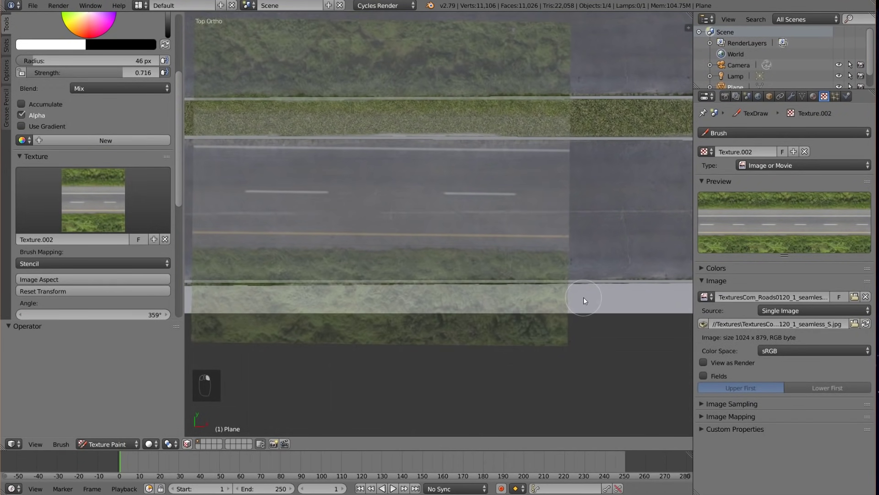
left_click_drag(558, 282, 610, 311)
left_click_drag(605, 300, 598, 347)
left_click_drag(597, 347, 542, 222)
left_click_drag(542, 222, 502, 126)
left_click_drag(502, 125, 492, 91)
key("ctrl+z")
- Paint through the stencil at further reduced strength and tilt it to follow the angled lane
key("ctrl+z")
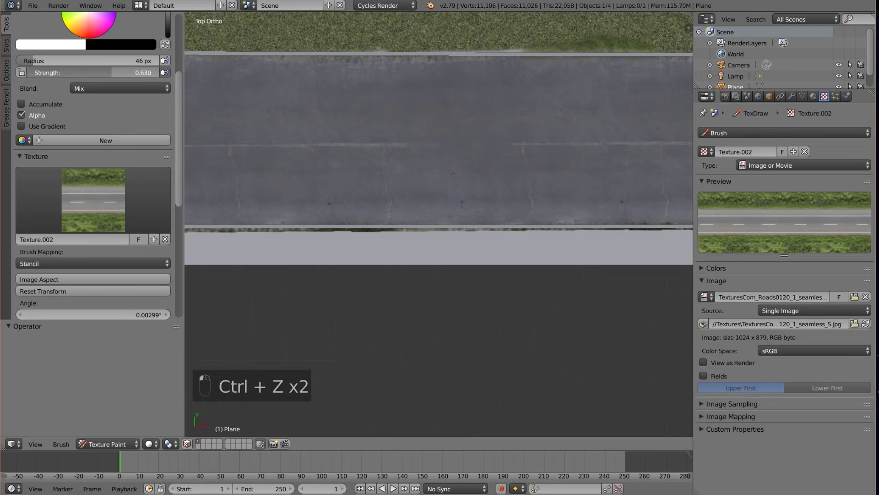
left_click_drag(540, 193, 541, 287)
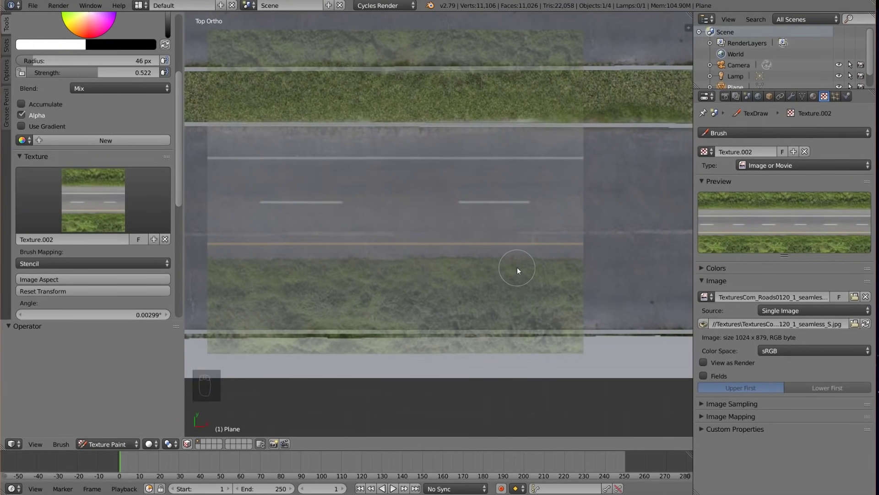
left_click_drag(512, 122, 545, 130)
middle_click(546, 131)
left_click_drag(469, 125, 545, 125)
left_click_drag(545, 124, 443, 346)
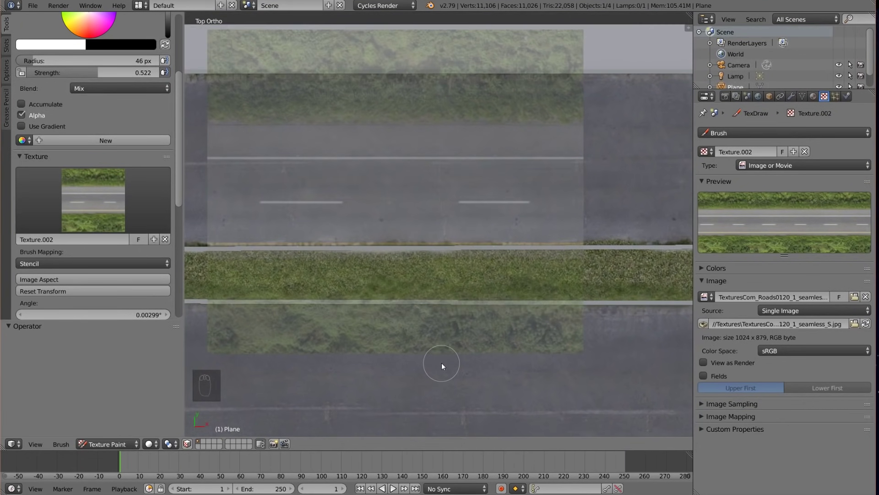
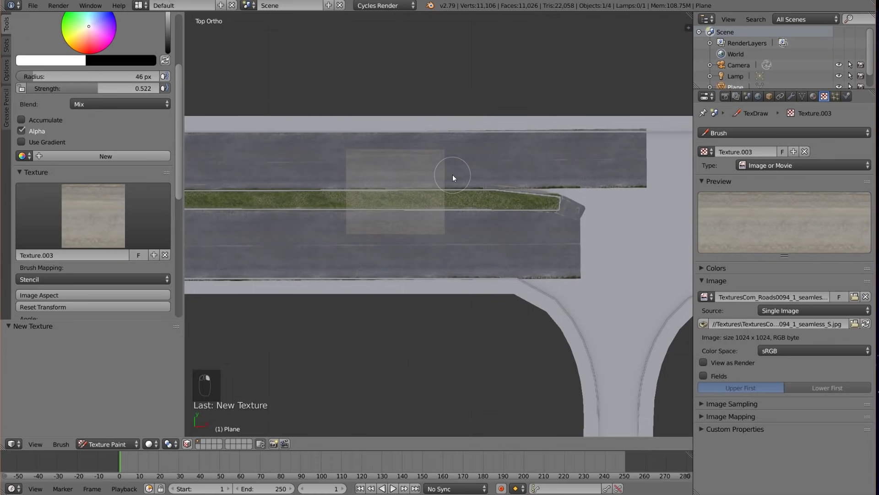
- Place the stencil along the road edge, adjust the radius and undo a test stroke
left_click_drag(80, 298, 460, 374)
middle_click(460, 375)
middle_click(416, 359)
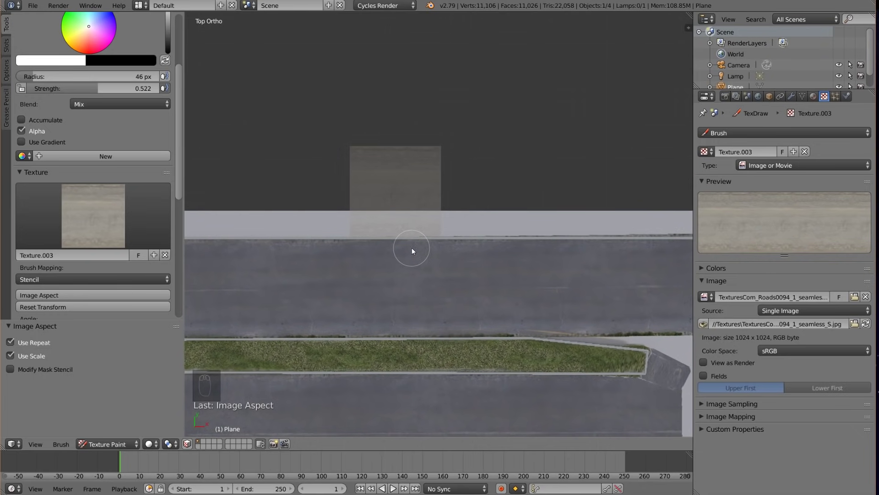
key("f")
left_click_drag(413, 229, 364, 222)
key("ctrl+z")
key("ctrl+z")
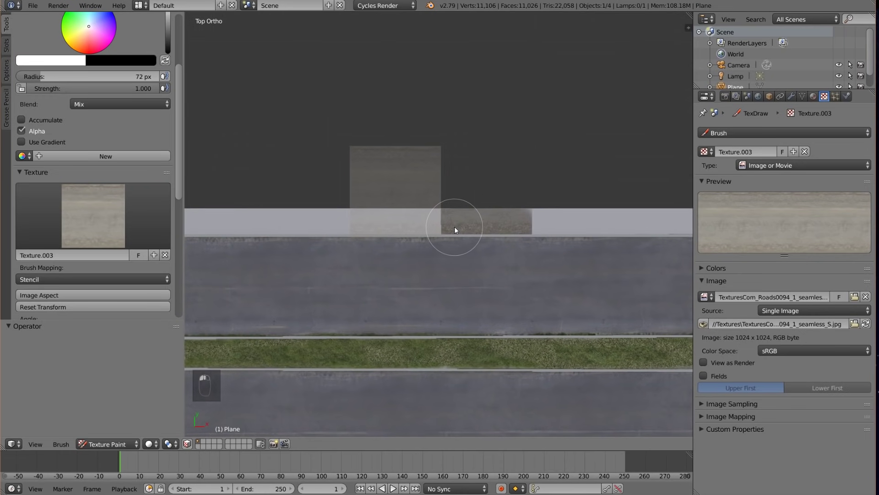
- Paint the light concrete kerb strip along the straight road's edge from top view
left_click_drag(431, 226, 511, 238)
left_click_drag(511, 238, 450, 218)
left_click_drag(449, 218, 518, 244)
middle_click(518, 244)
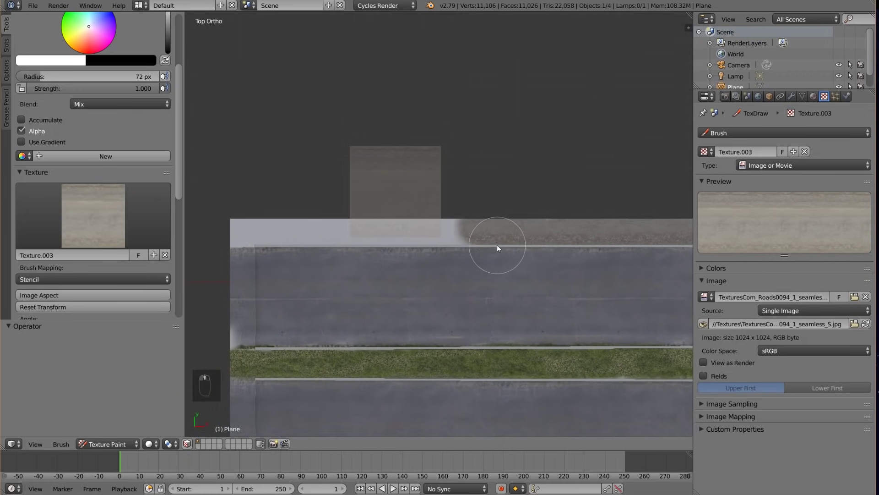
key("KP_7")
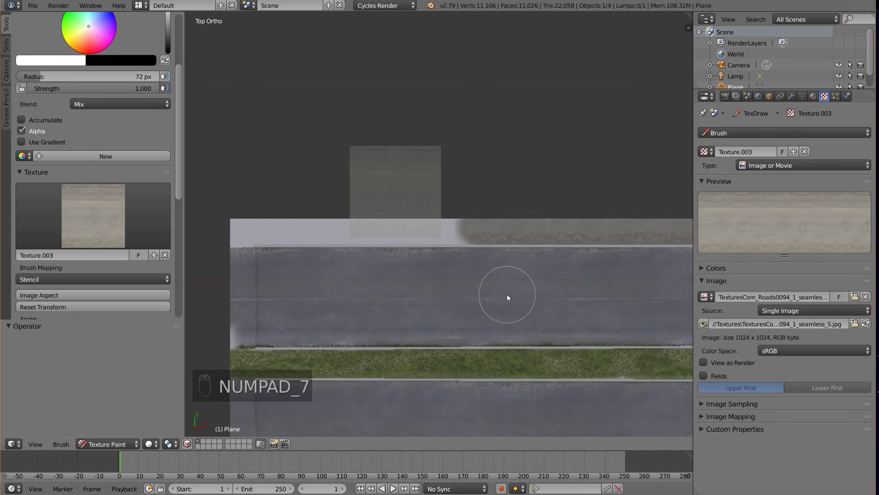
left_click_drag(264, 200, 436, 207)
left_click_drag(435, 207, 506, 238)
left_click_drag(506, 238, 507, 282)
key("ctrl+z")
middle_click(469, 286)
middle_click(446, 281)
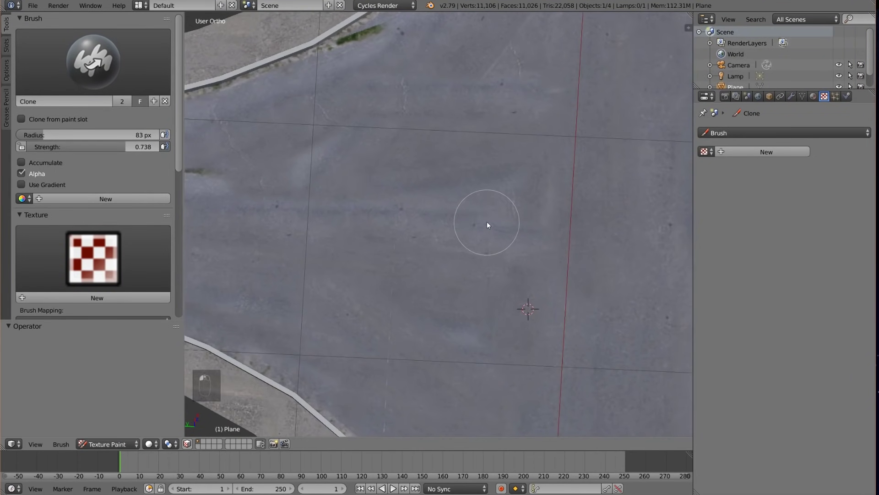
- Set a clone source and clone asphalt over the seams around the junction centre
left_click_drag(491, 253, 407, 205)
left_click_drag(405, 205, 447, 187)
left_click(447, 187)
left_click_drag(477, 245, 514, 265)
key("ctrl+z")
left_click_drag(499, 270, 512, 320)
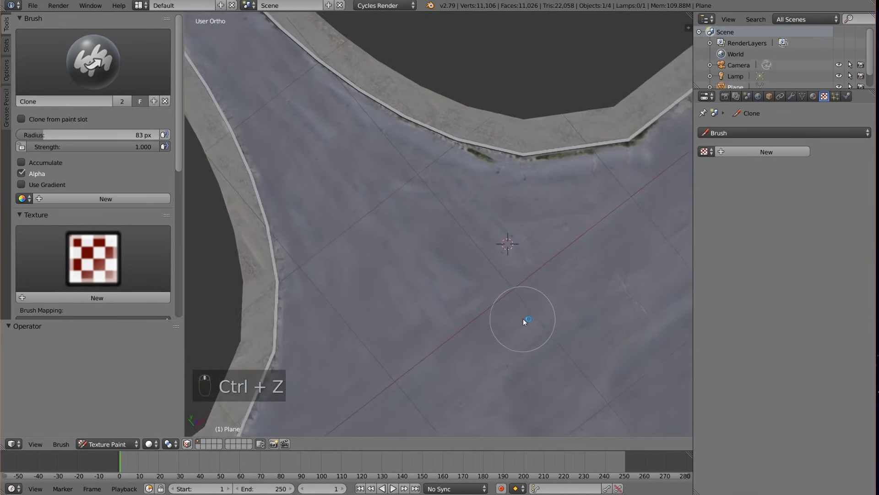
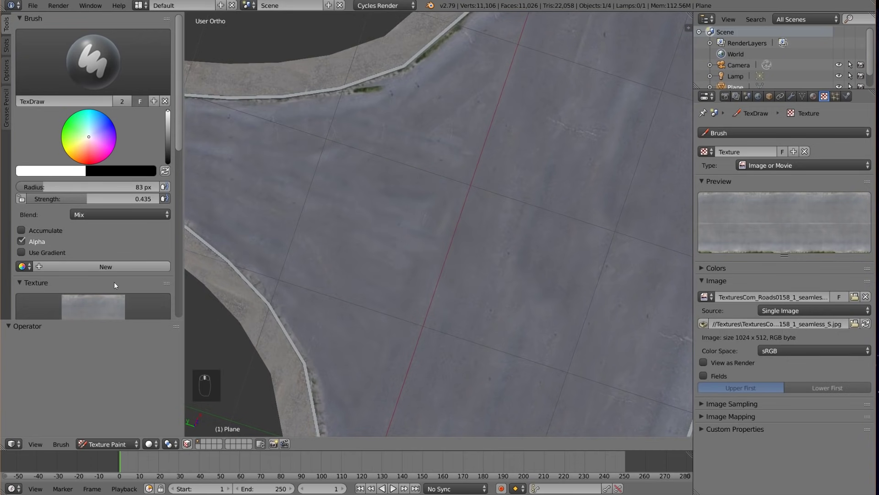
- Place the Roads0158 asphalt stencil over the junction and paint across its centre
left_click_drag(69, 266, 461, 286)
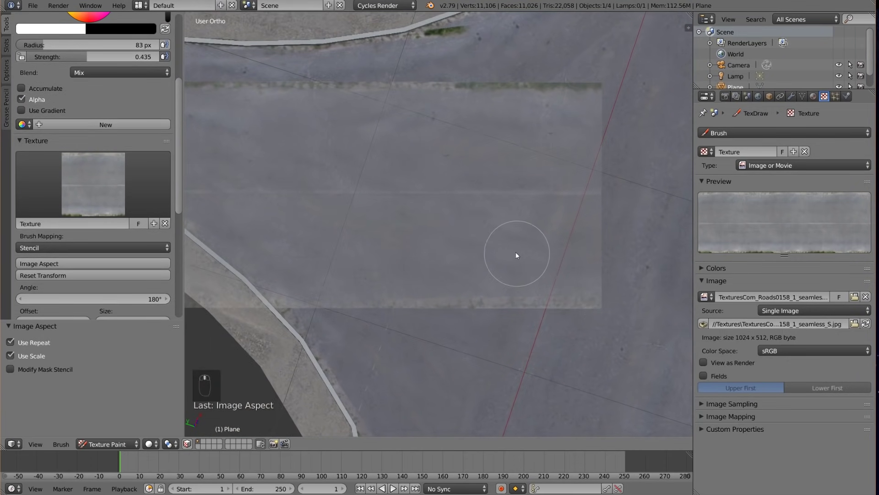
left_click_drag(423, 245, 404, 235)
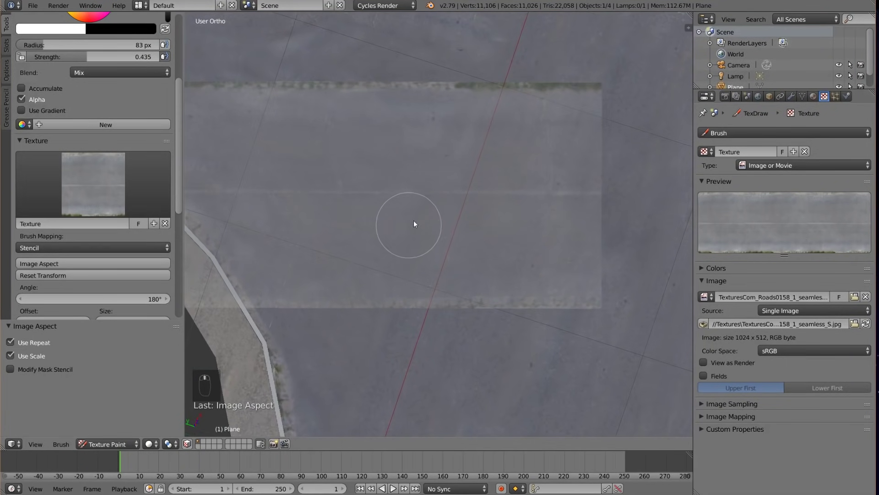
left_click_drag(479, 136, 531, 175)
left_click_drag(605, 162, 395, 235)
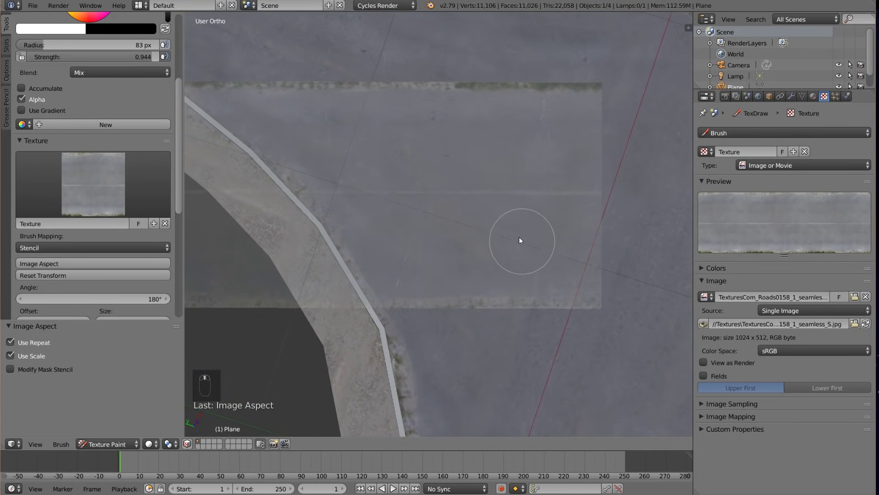
left_click_drag(338, 132, 534, 223)
- Paint plain asphalt over the remaining seams around the junction
middle_click(530, 265)
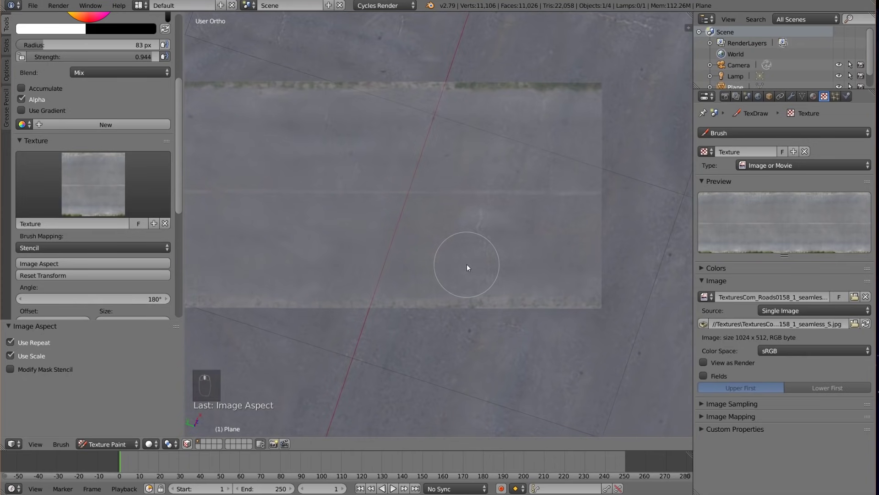
left_click_drag(456, 340, 403, 158)
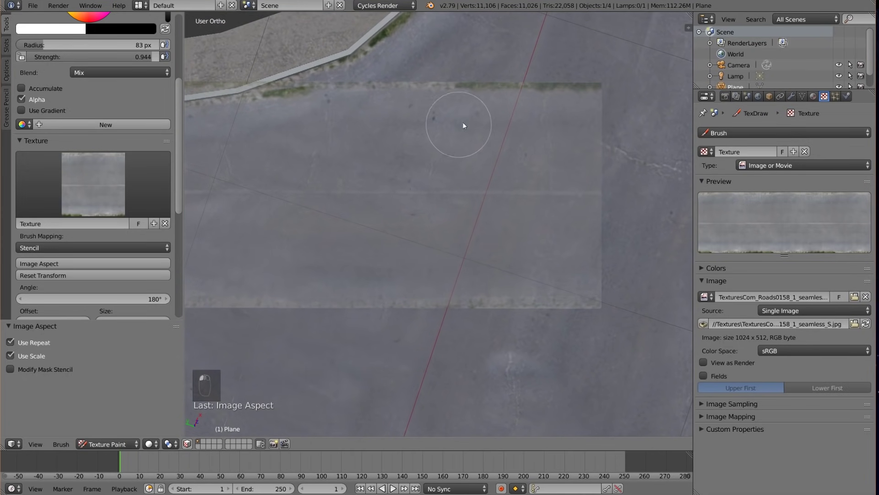
left_click_drag(567, 142, 380, 176)
middle_click(434, 161)
left_click_drag(314, 96, 516, 212)
middle_click(396, 236)
- Clone asphalt smooth along the lane beside the median and over junction seams
left_click_drag(391, 179, 335, 301)
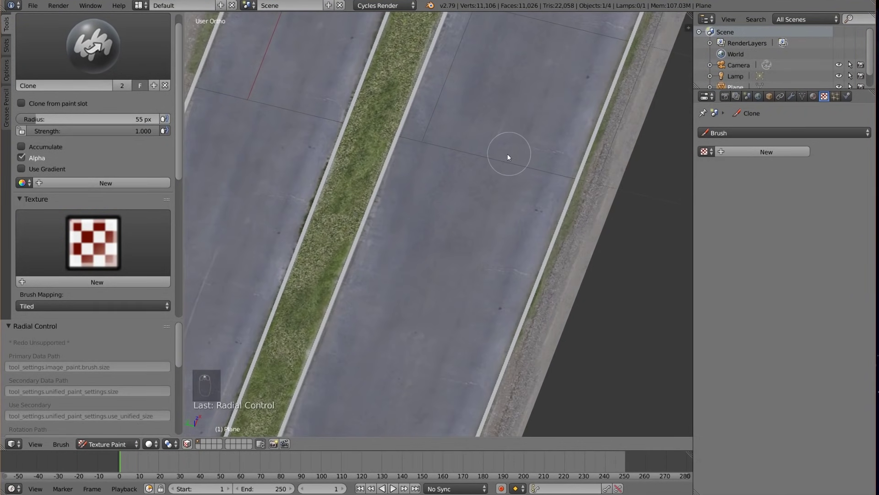
left_click_drag(394, 231, 403, 244)
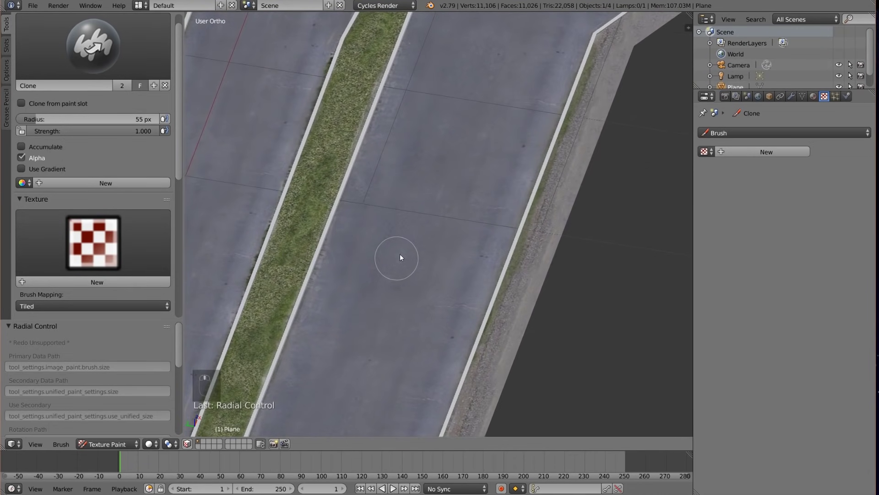
middle_click(475, 202)
middle_click(449, 218)
middle_click(430, 222)
left_click_drag(552, 177, 494, 216)
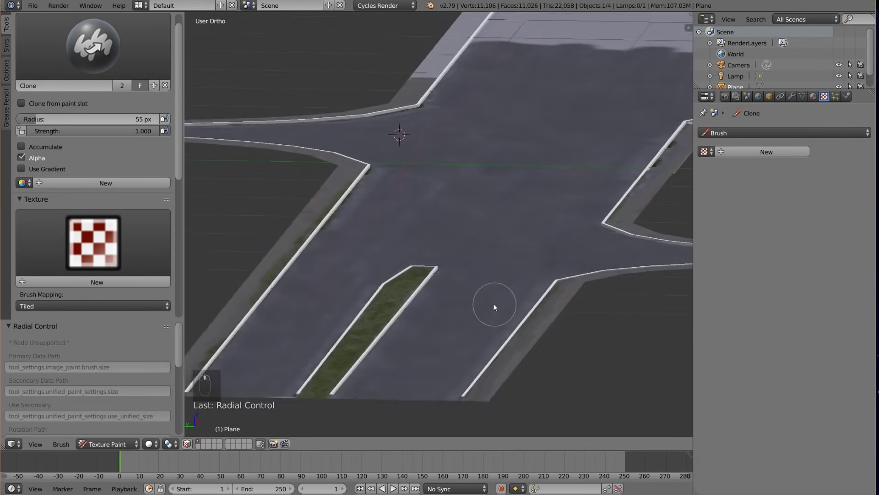
- Clone over the wide road section, then ready TexDraw.001 with Texture.003 in View Plane mapping
middle_click(473, 337)
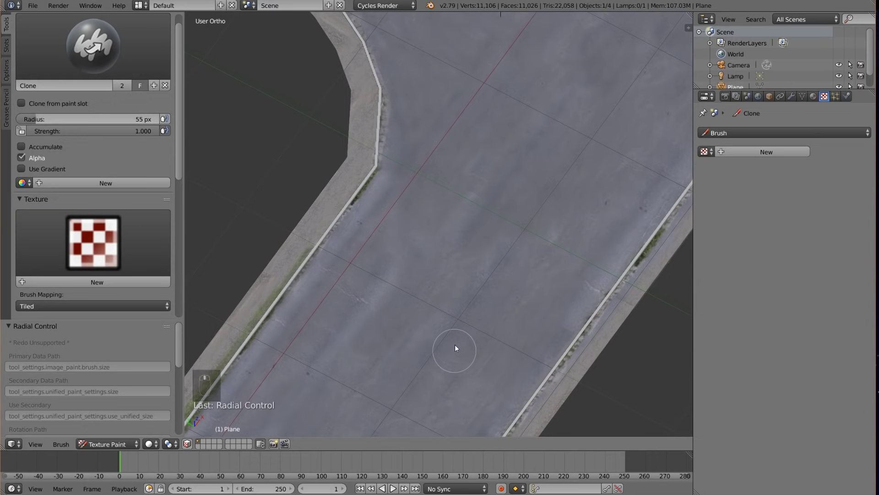
middle_click(483, 289)
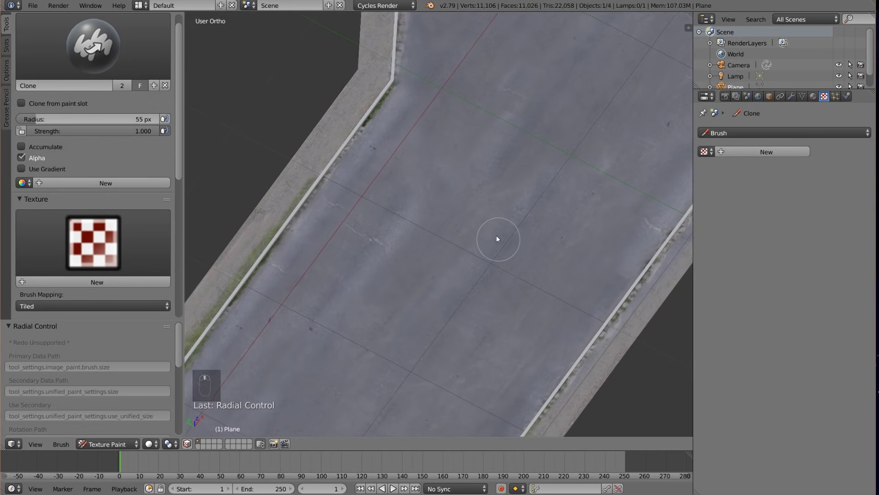
left_click_drag(423, 188, 57, 307)
left_click_drag(57, 307, 53, 252)
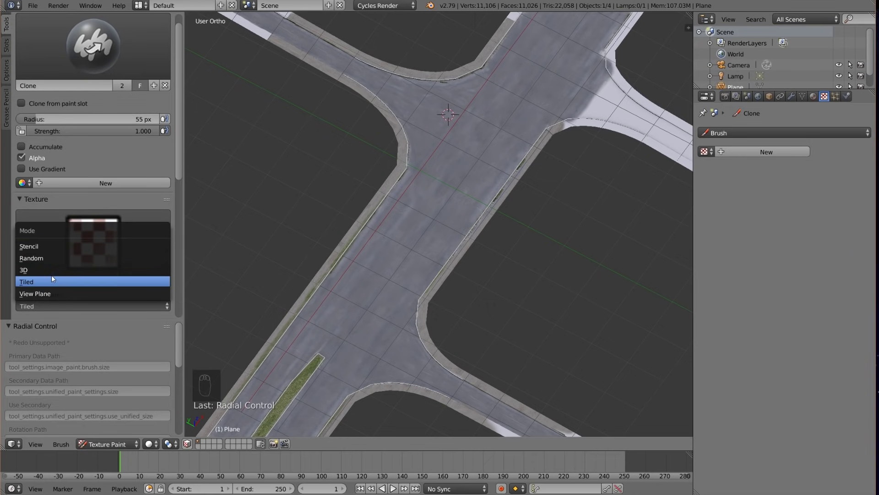
left_click_drag(65, 58, 193, 104)
left_click_drag(84, 55, 446, 326)
- From Top Ortho, lay the first concrete strokes on the curved kerb, undoing misses
key("KP_7")
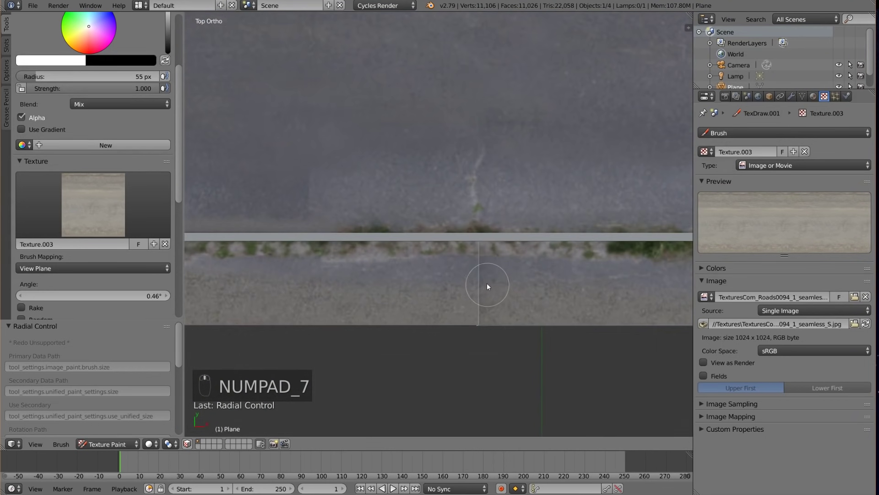
key("ctrl+z")
left_click_drag(477, 304, 424, 237)
key("ctrl+z")
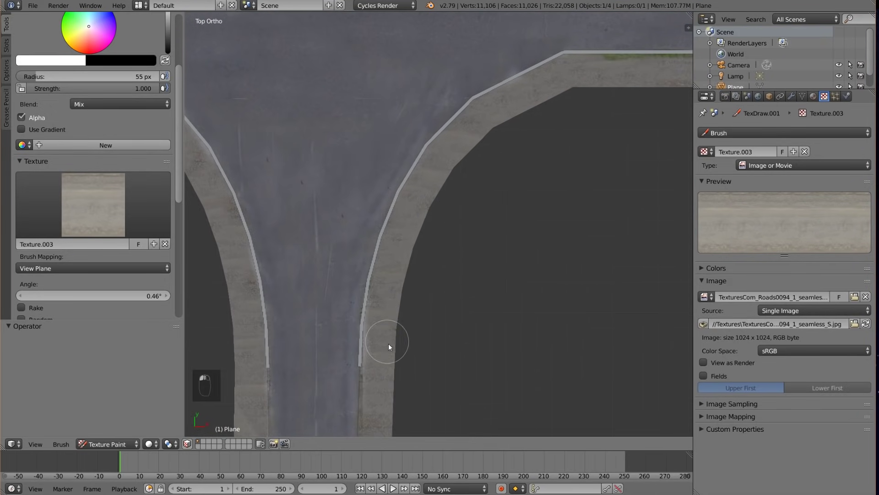
left_click_drag(391, 371, 258, 430)
key("ctrl+z")
left_click_drag(256, 358, 62, 225)
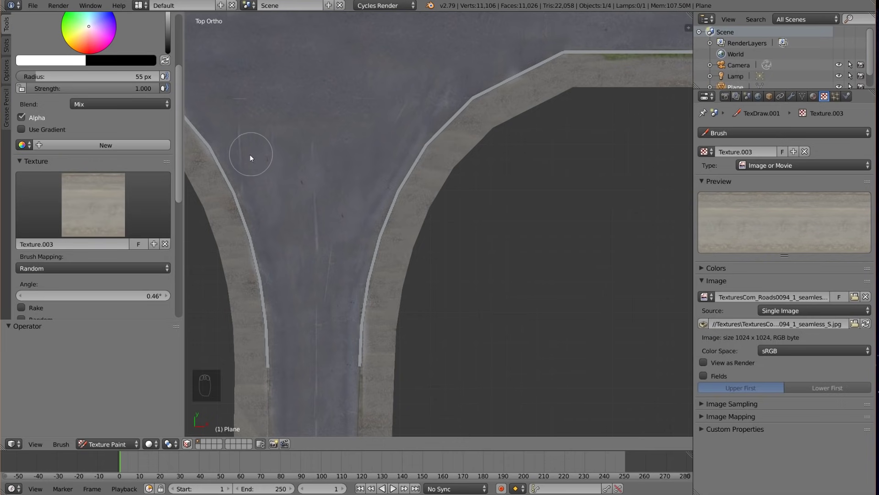
- Keep painting the curved kerb with Texture.003, retrying strokes with Random mapping
left_click_drag(244, 113, 431, 228)
key("ctrl+z")
left_click_drag(246, 295, 358, 295)
key("ctrl+z")
left_click_drag(414, 308, 115, 252)
middle_click(223, 308)
left_click_drag(303, 306, 283, 295)
key("ctrl+z")
middle_click(283, 299)
left_click_drag(322, 185, 555, 145)
key("ctrl+z")
key("ctrl+z")
- Switch the kerb texture to 3D mapping and paint the other curved kerb
left_click(571, 179)
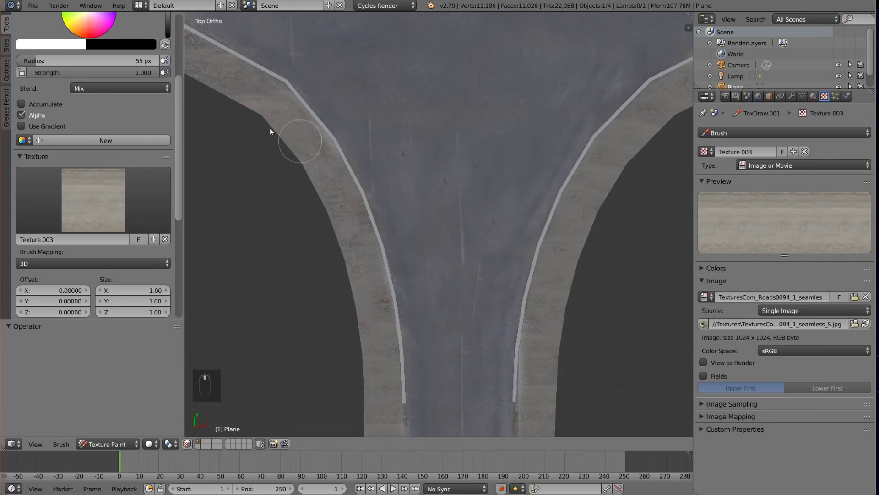
left_click_drag(104, 49, 532, 300)
middle_click(531, 300)
- Paint plain Roads0158 asphalt over the road surface between the curved kerbs
left_click_drag(596, 328, 407, 372)
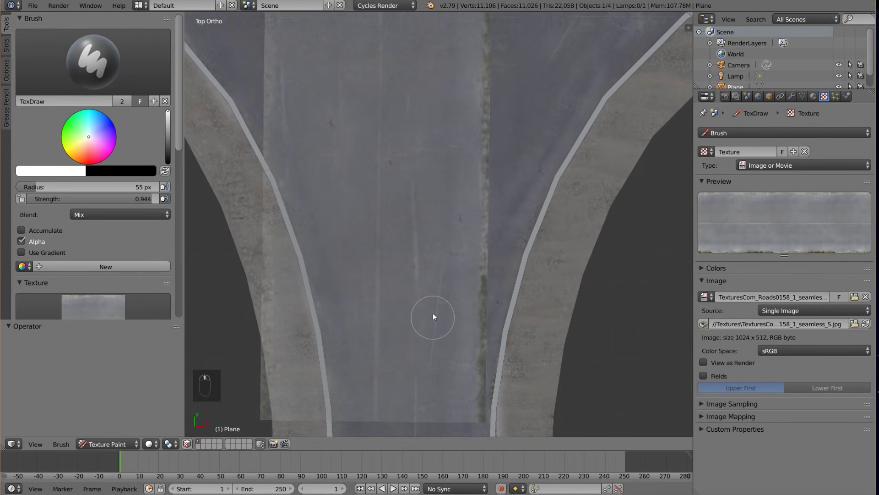
left_click_drag(410, 223, 522, 222)
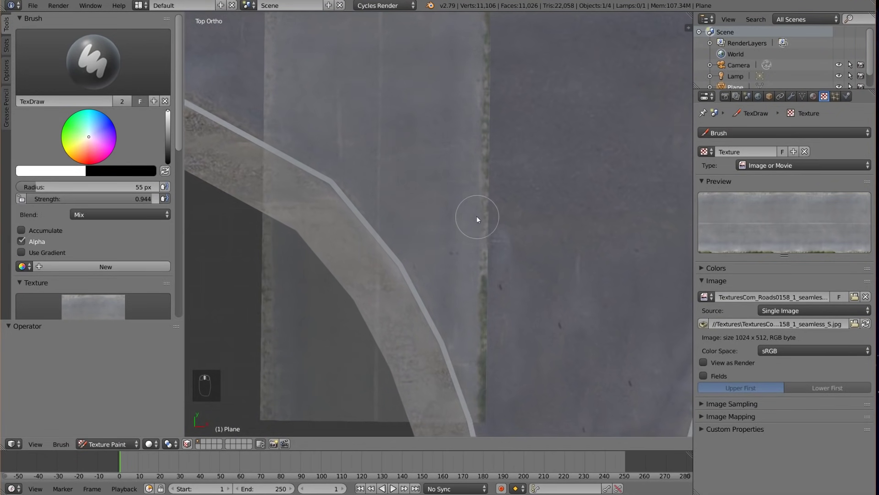
left_click_drag(345, 150, 261, 356)
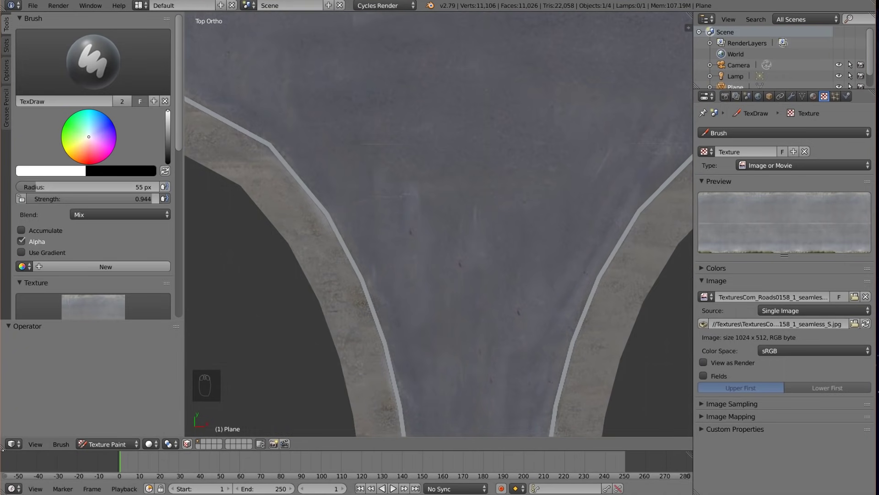
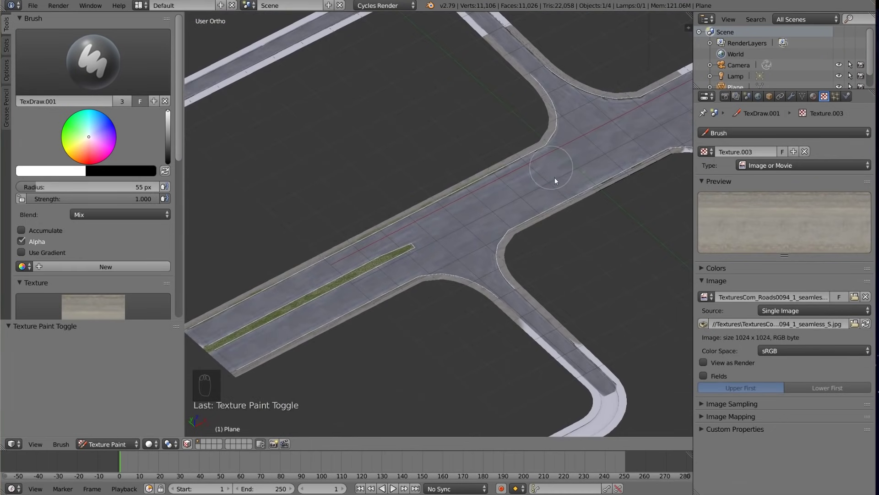
- Orbit the viewport to inspect the painted junction from several angles
left_click_drag(469, 239, 371, 386)
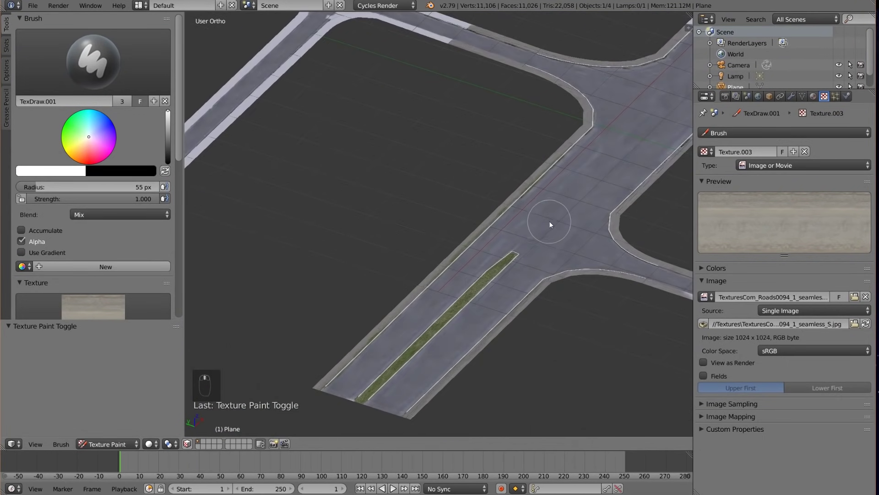
middle_click(458, 304)
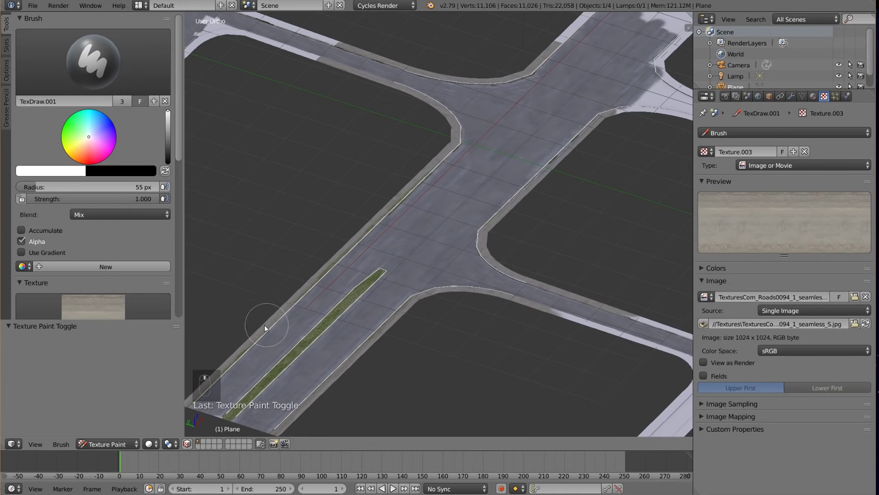
middle_click(545, 234)
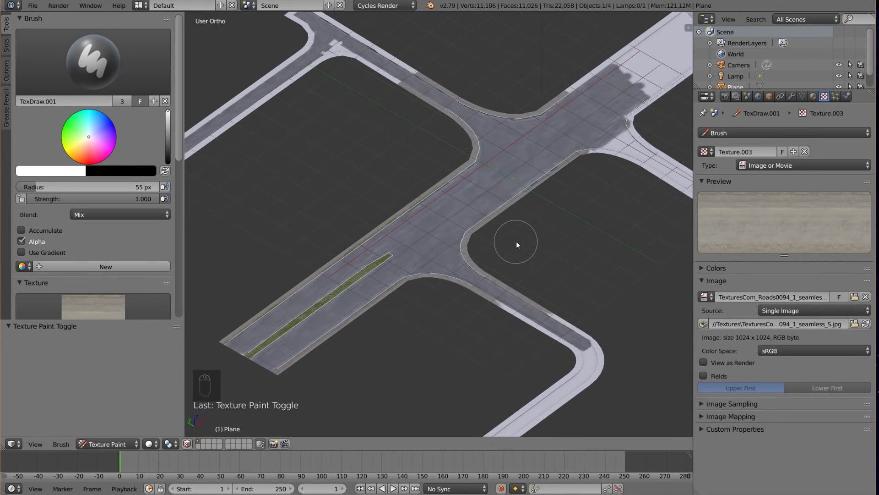
left_click_drag(435, 301, 347, 340)
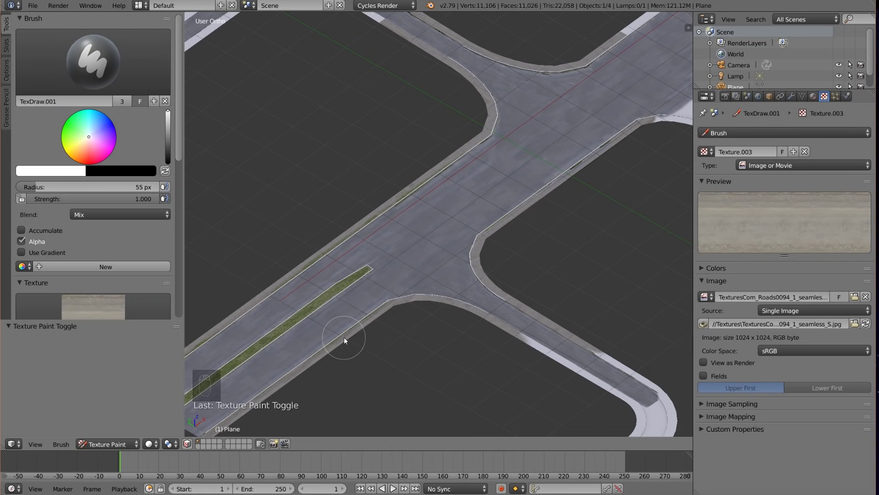
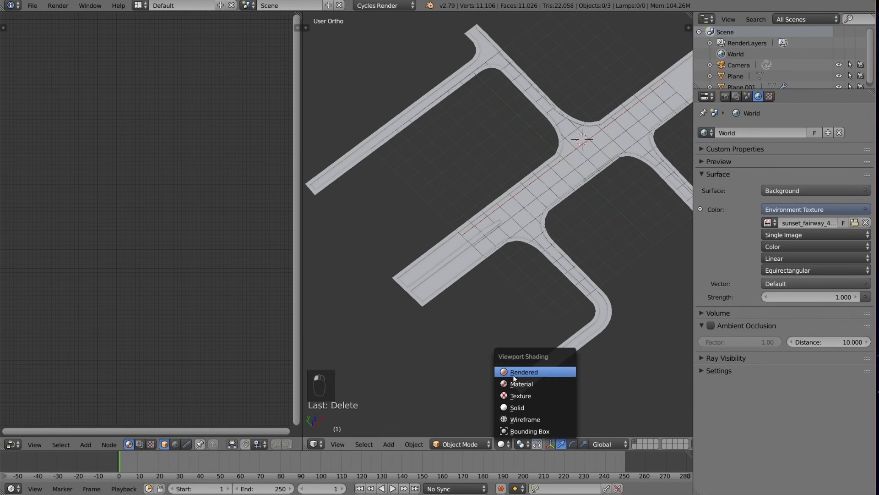
- Inspect the junction in solid shading and add the Image Texture and Normal Map nodes to the road material
left_click_drag(516, 378, 530, 279)
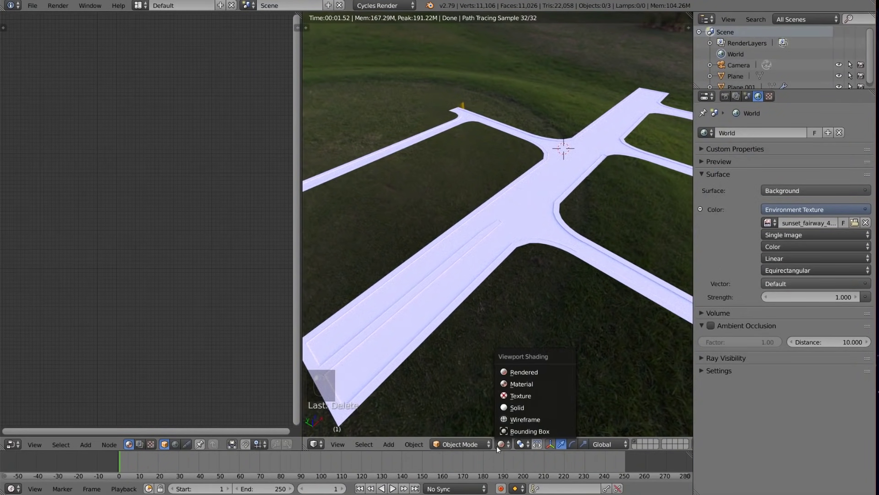
left_click(519, 358)
left_click_drag(467, 284, 110, 278)
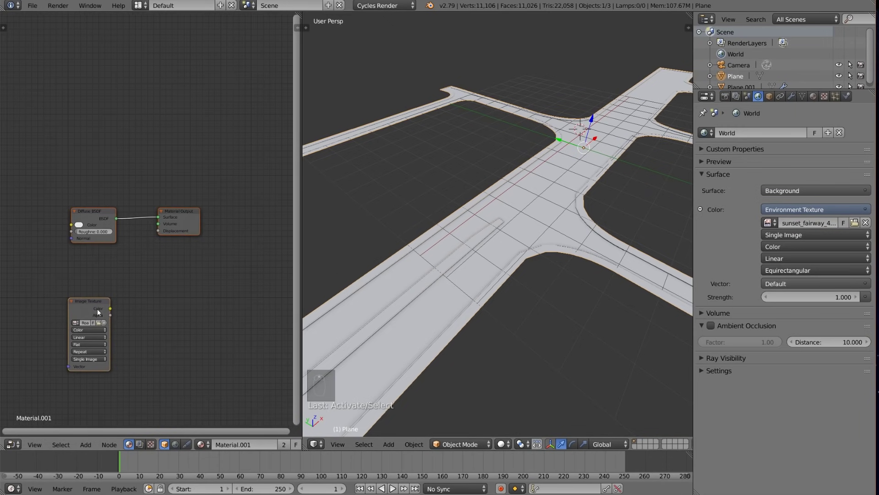
left_click_drag(92, 305, 162, 204)
left_click_drag(122, 204, 151, 218)
key("x")
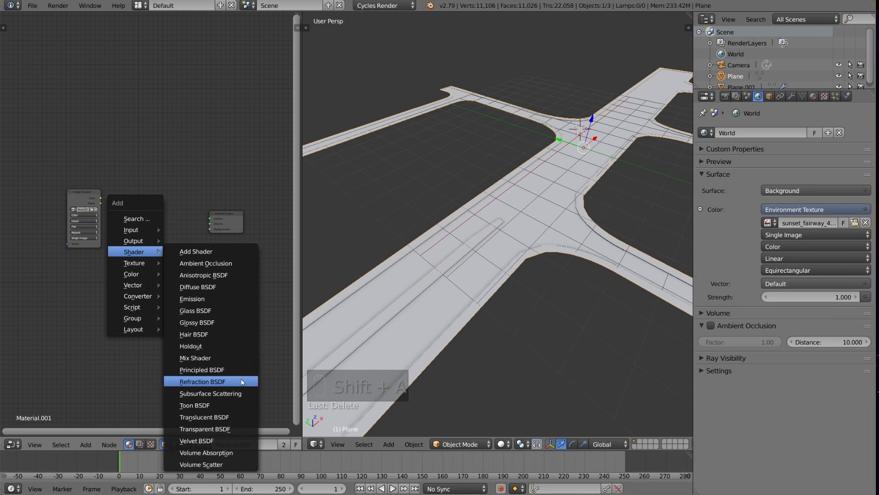
- Wire the non-colour texture into the Normal Map node feeding the shader's normal
left_click_drag(144, 198, 107, 224)
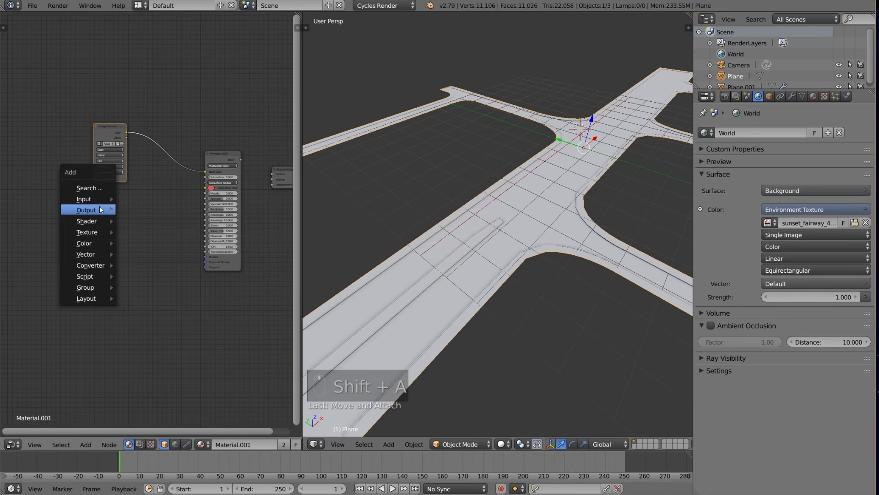
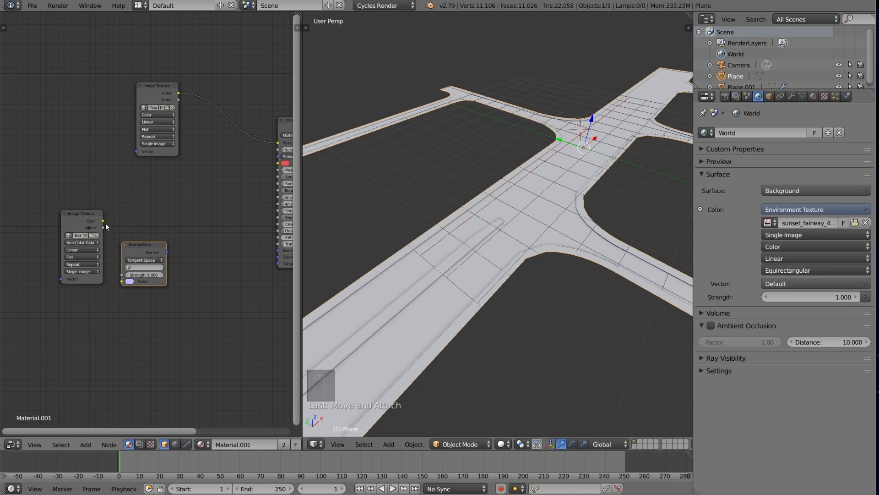
left_click_drag(105, 223, 162, 220)
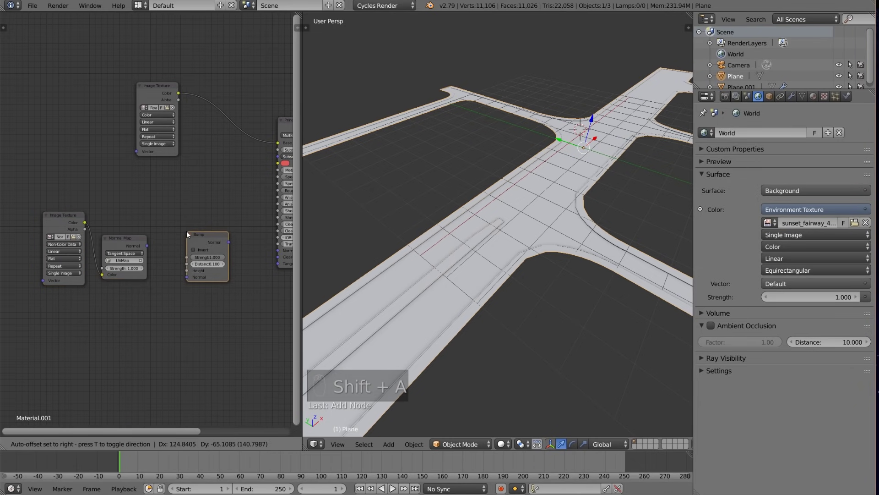
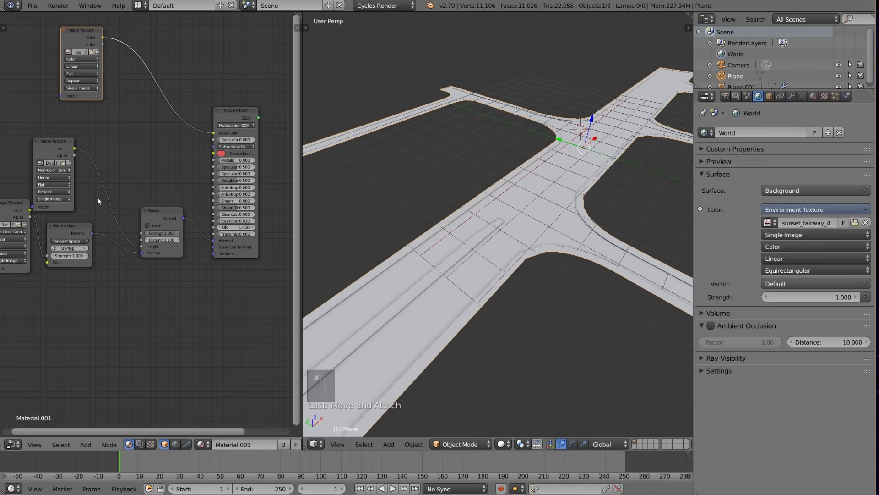
- Preview the textured road in Rendered shading and place a duplicated empty Image Texture node
left_click(373, 358)
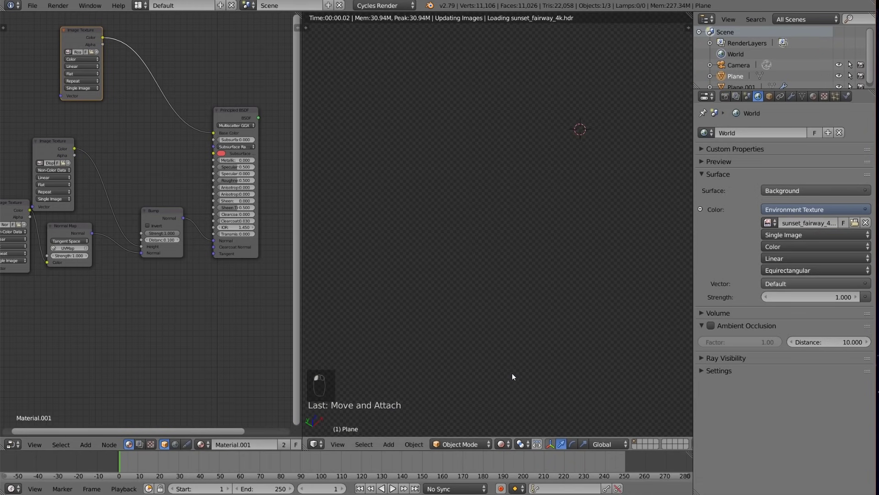
left_click(544, 359)
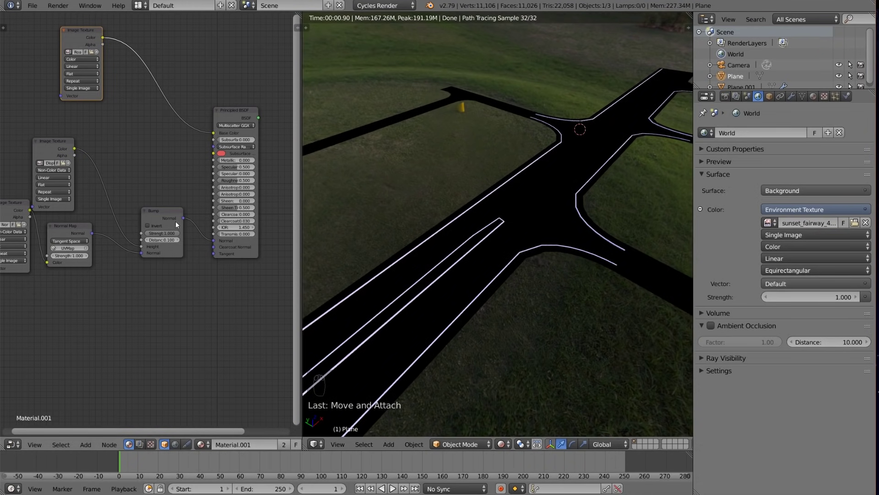
left_click_drag(168, 121, 220, 139)
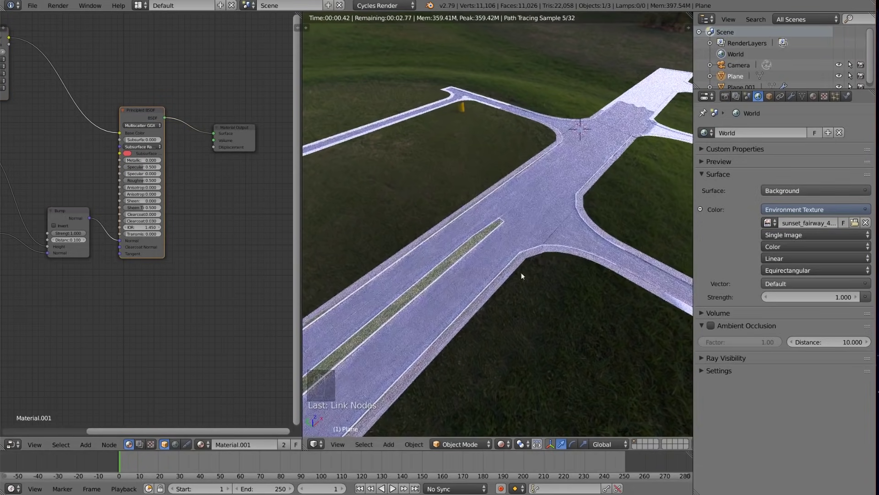
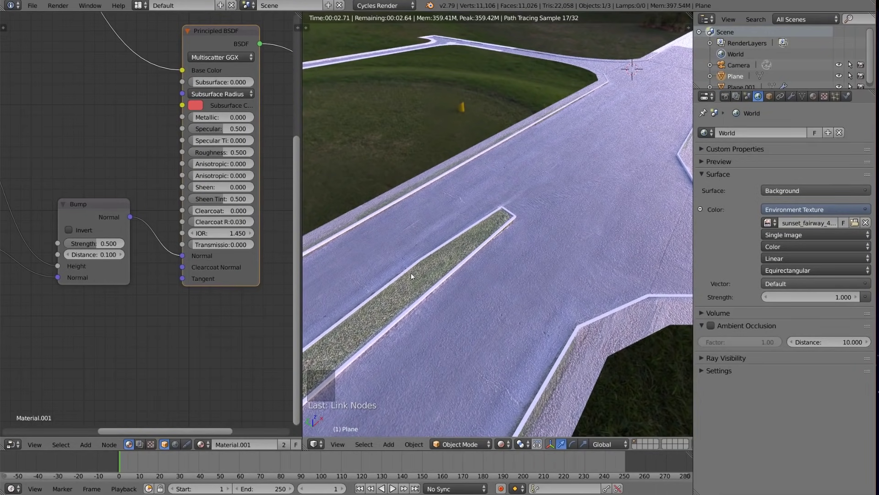
left_click_drag(306, 253, 93, 224)
- Load SpecularMap.png into the new node feeding Specular and orbit the rendered preview over the junction
right_click(93, 224)
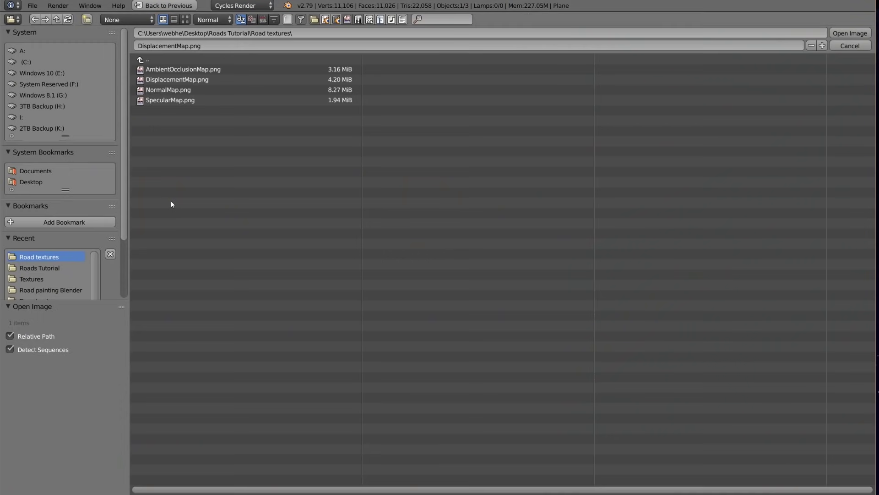
left_click(188, 245)
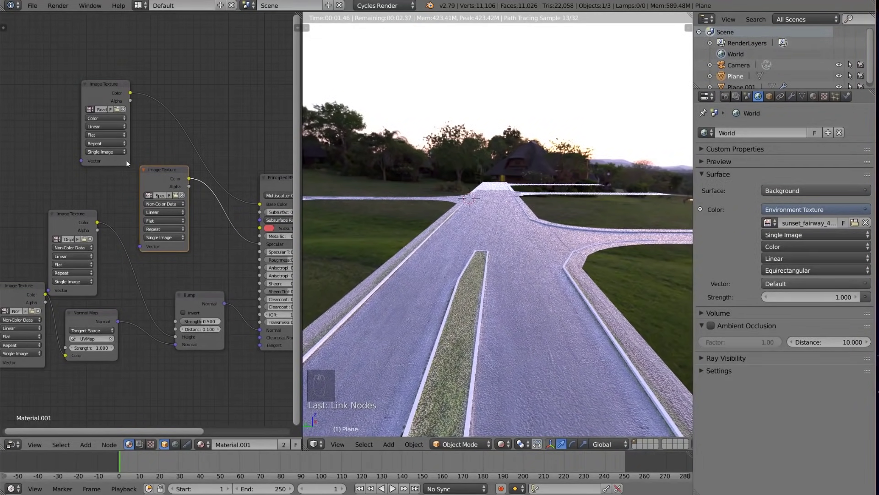
left_click(504, 344)
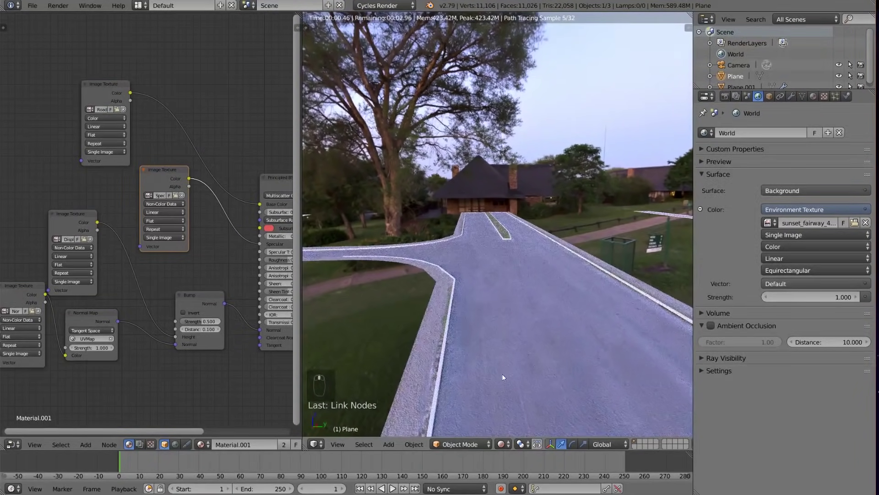
middle_click(515, 347)
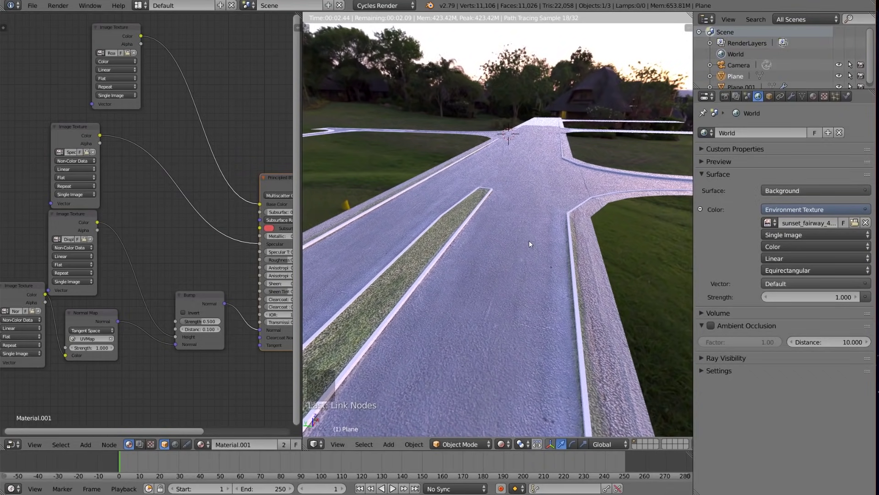
middle_click(462, 270)
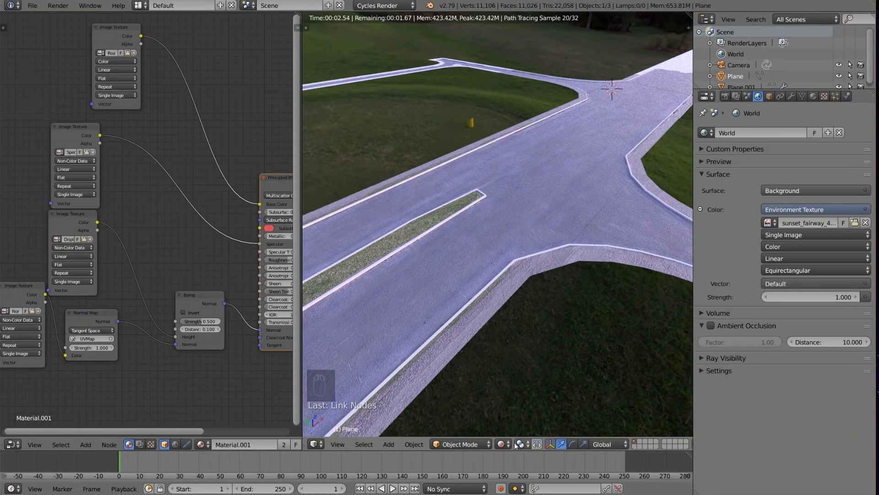
- Duplicate the painted line object and send the copy to an unused layer
left_click_drag(513, 444, 501, 398)
left_click(500, 399)
right_click(445, 326)
key("Tab")
key("a")
key("Tab")
key("a")
left_click_drag(514, 264, 533, 252)
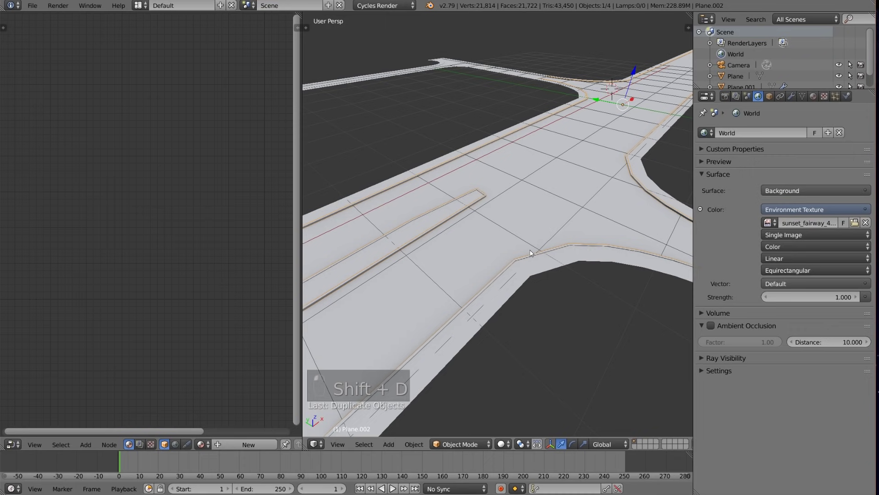
key("shift+m")
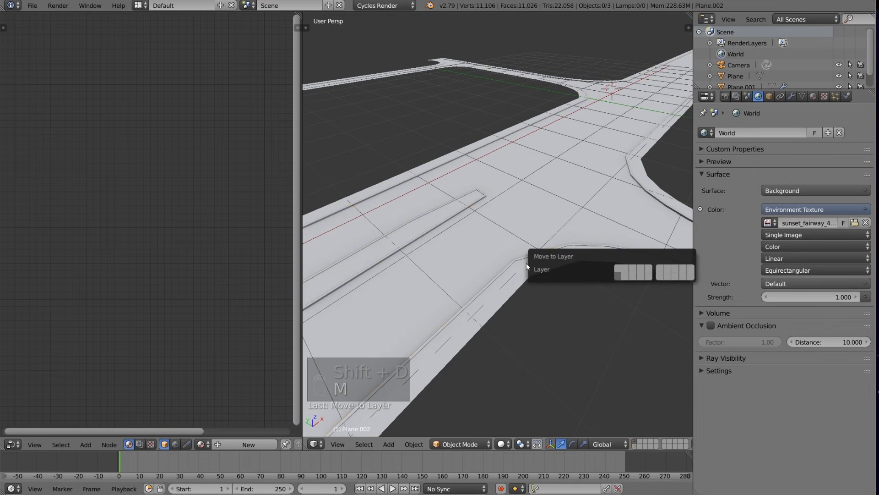
left_click_drag(516, 268, 796, 99)
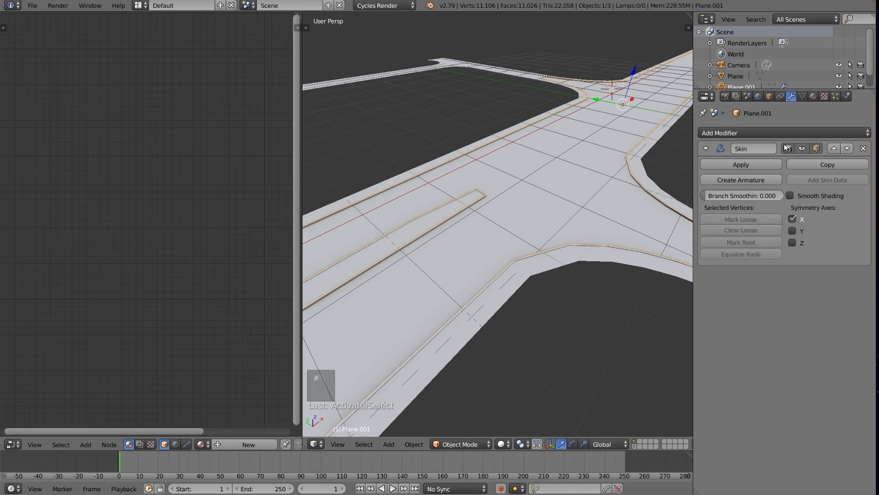
- Apply the line object's Skin modifier, Smart UV Project its mesh and enter Texture Paint on the road
key("Tab")
key("a")
key("u")
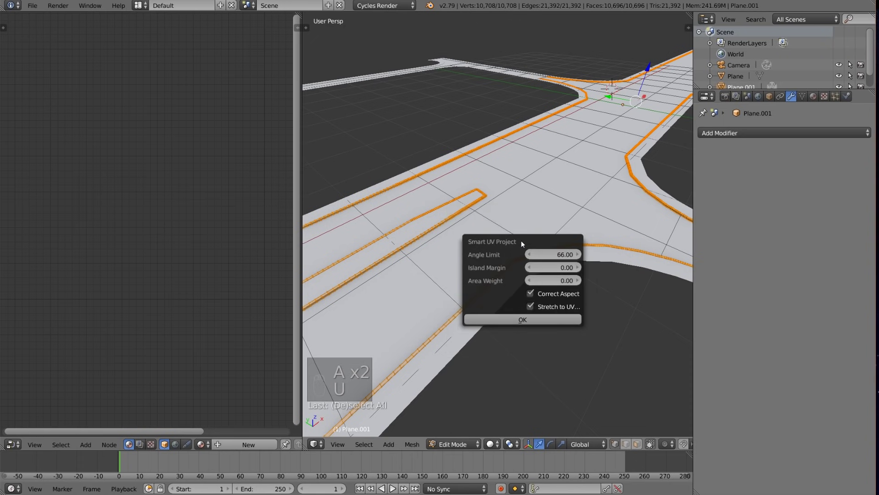
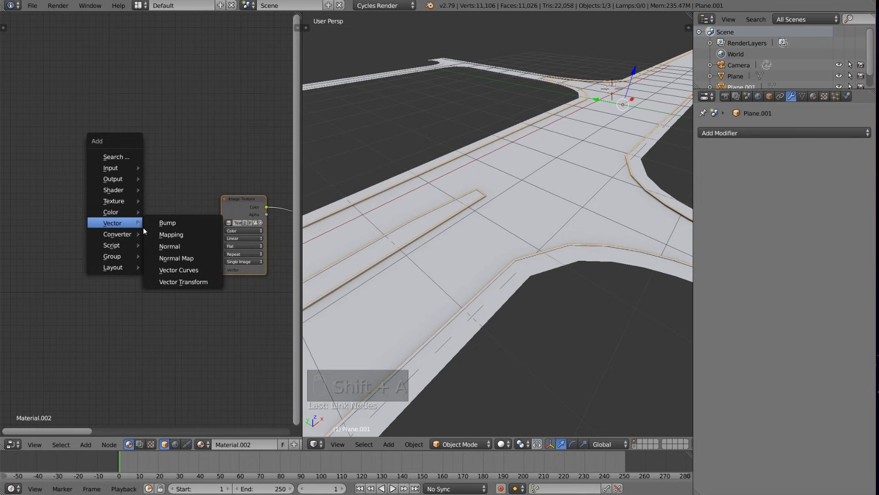
left_click_drag(101, 213, 134, 227)
left_click_drag(65, 245, 416, 317)
- View the road from directly above in Top Ortho with the Road Tex paint slot active
middle_click(416, 317)
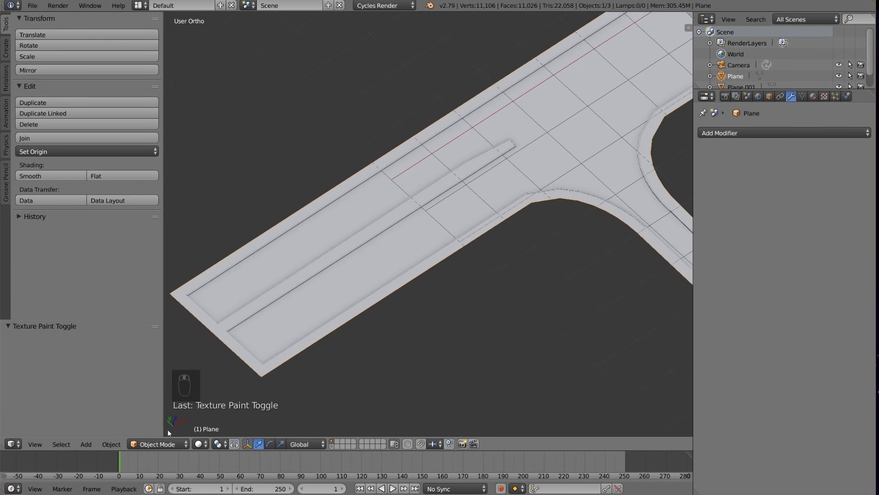
left_click_drag(364, 293, 514, 138)
middle_click(514, 139)
left_click_drag(478, 262, 528, 244)
key("KP_7")
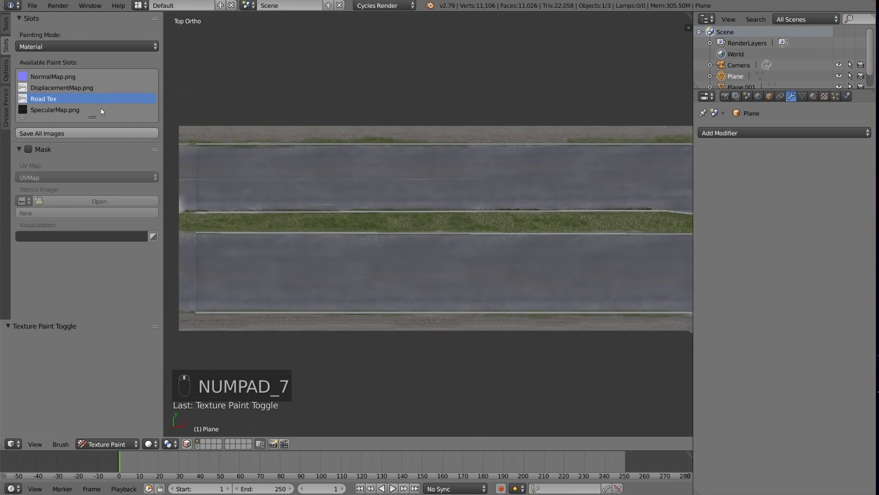
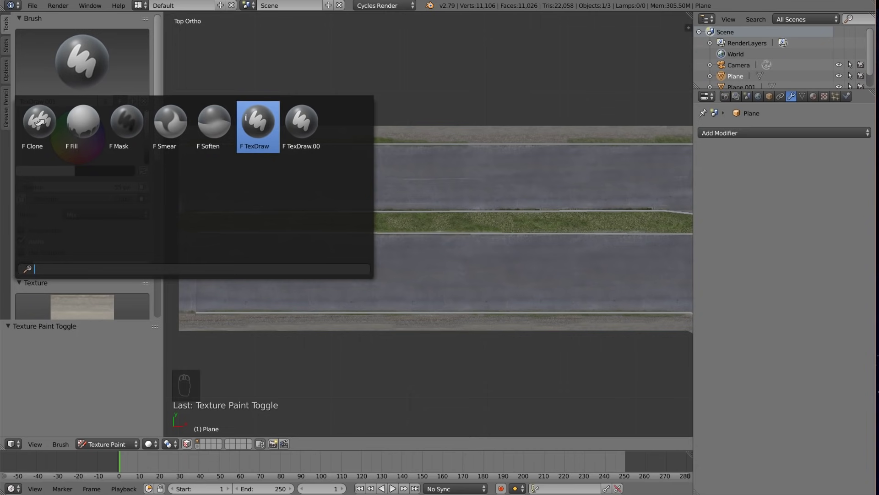
- Paint and undo test strokes across the lower lane while enlarging the brush radius
left_click_drag(137, 105, 340, 275)
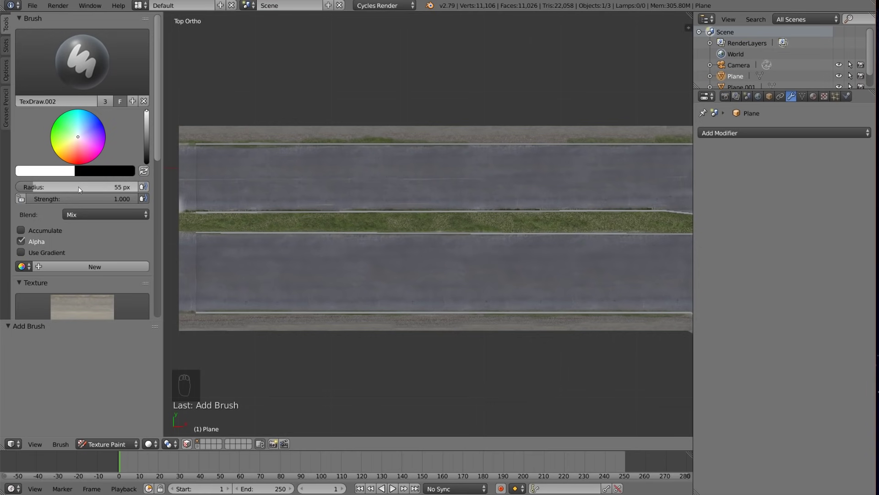
key("f")
left_click_drag(315, 281, 85, 218)
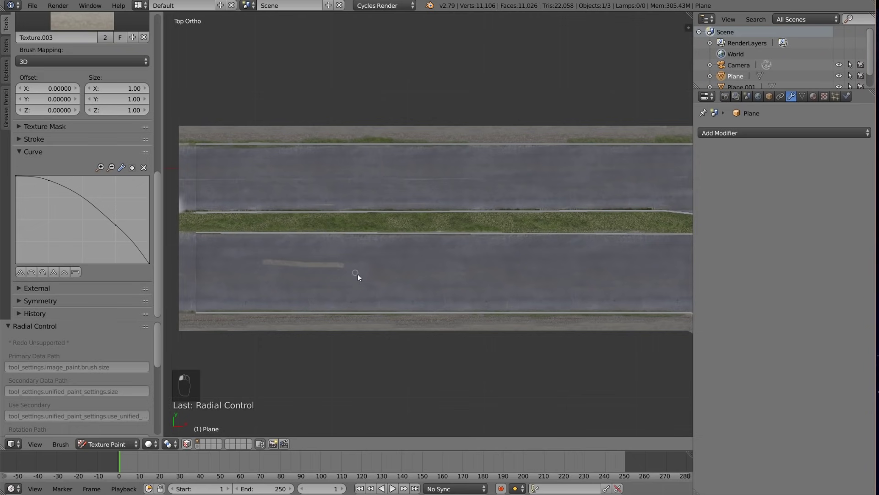
key("ctrl+z")
left_click_drag(98, 224, 291, 261)
key("f")
left_click_drag(317, 279, 584, 244)
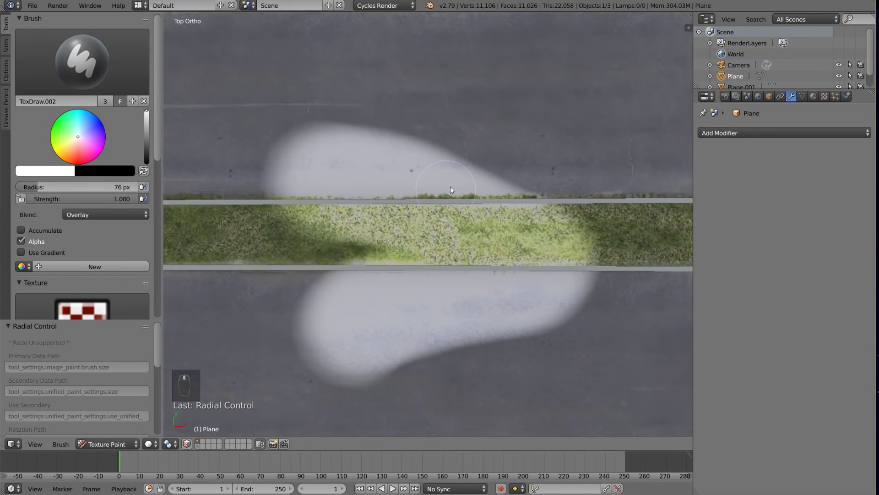
- Settle the brush at a 76-pixel radius with Overlay blending, leaving the road unmarked
key("ctrl+z")
left_click_drag(538, 149, 477, 205)
key("ctrl+z")
left_click_drag(484, 313, 546, 361)
key("ctrl+z")
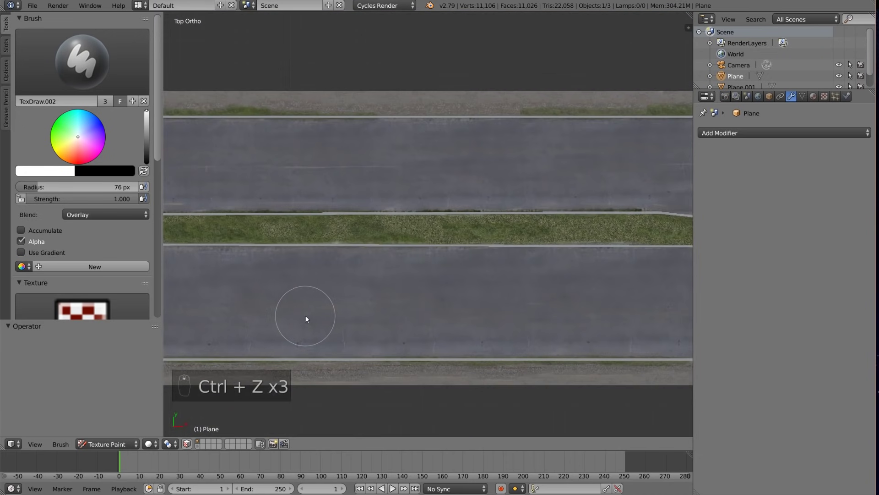
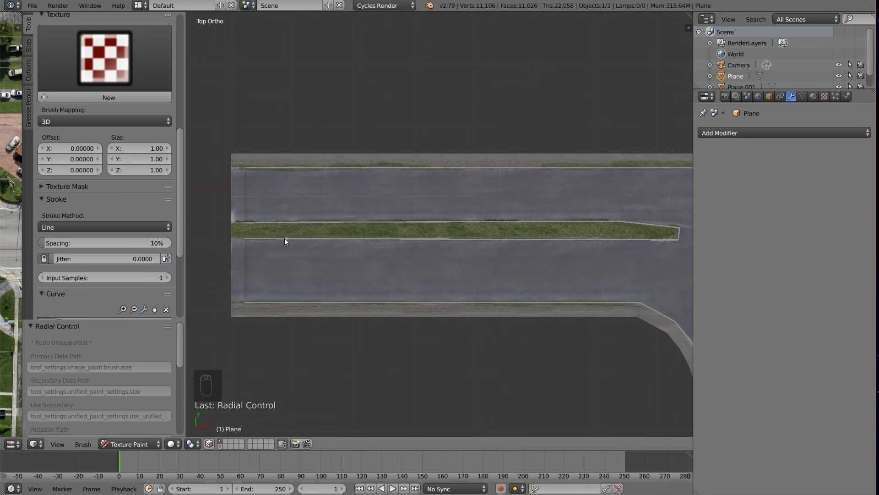
- Undo thick test lines and shrink the brush to a 1-pixel radius
left_click_drag(250, 245, 456, 320)
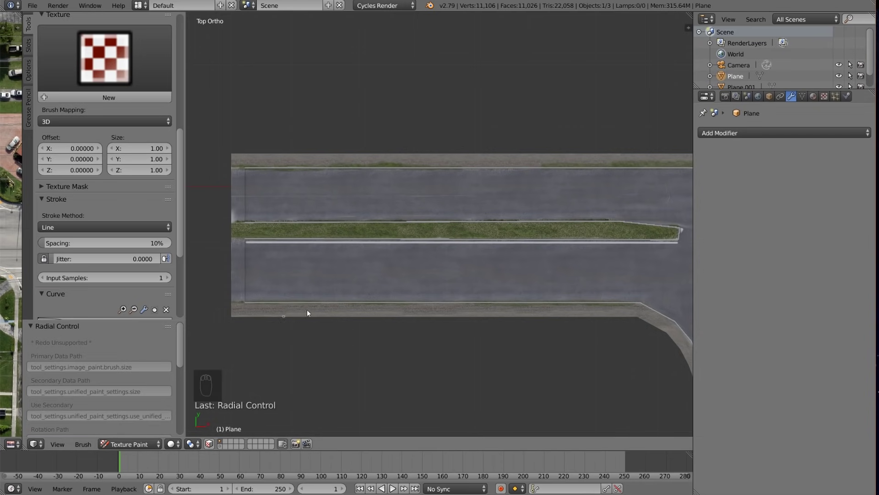
key("ctrl+z")
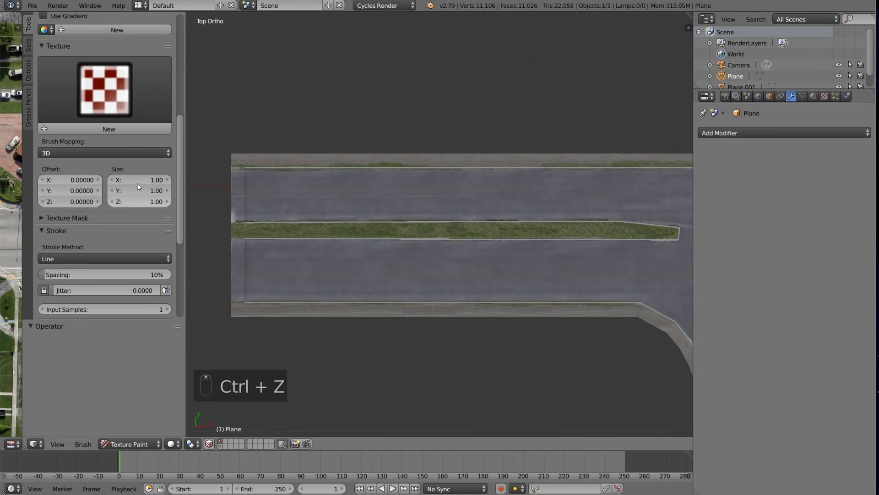
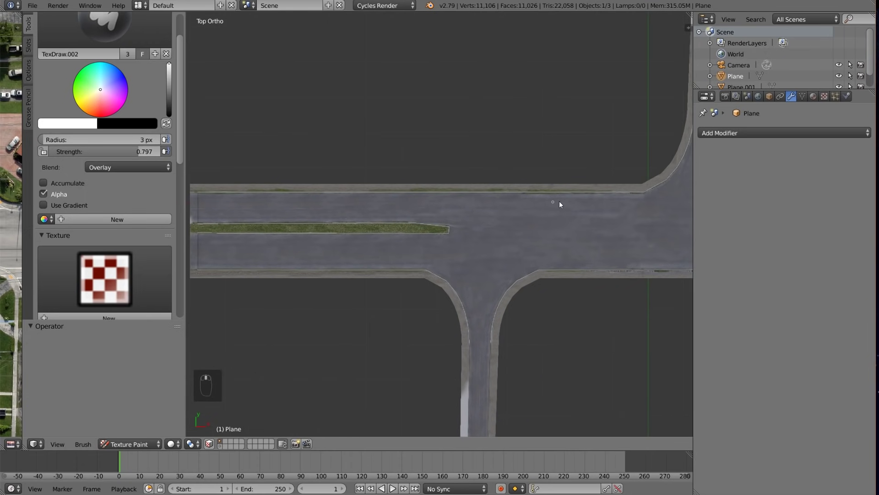
left_click_drag(629, 205, 631, 201)
key("f")
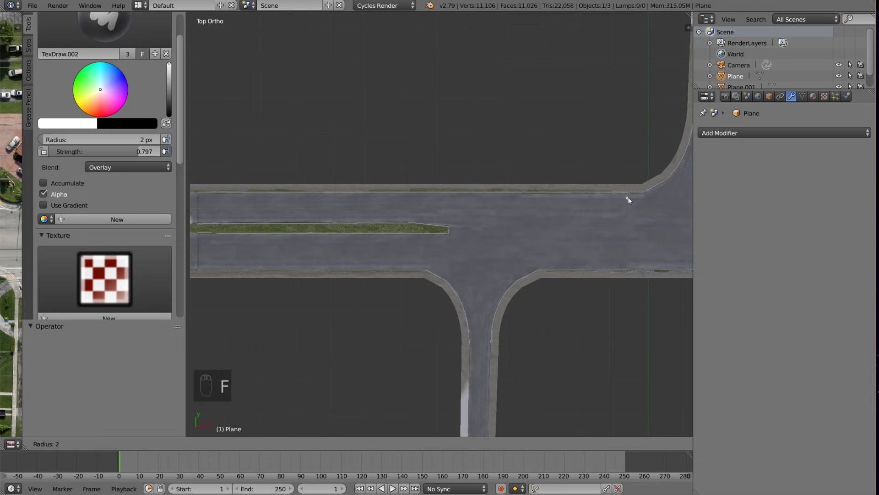
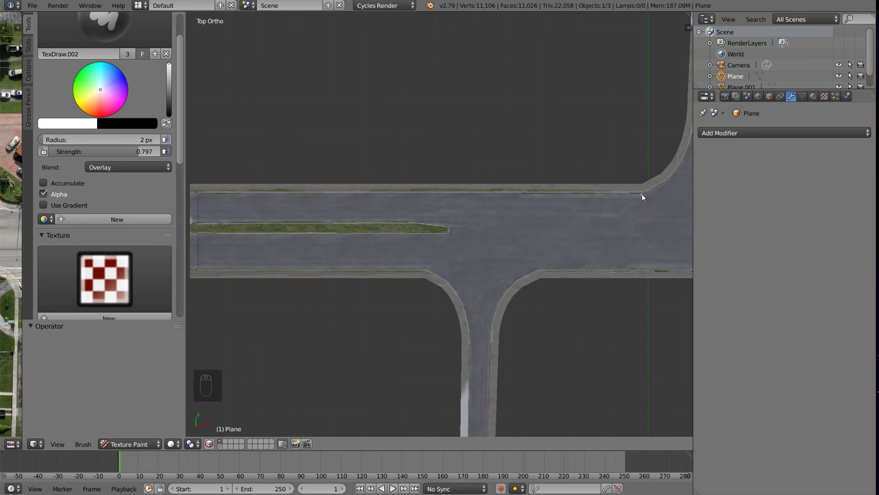
left_click_drag(644, 198, 202, 199)
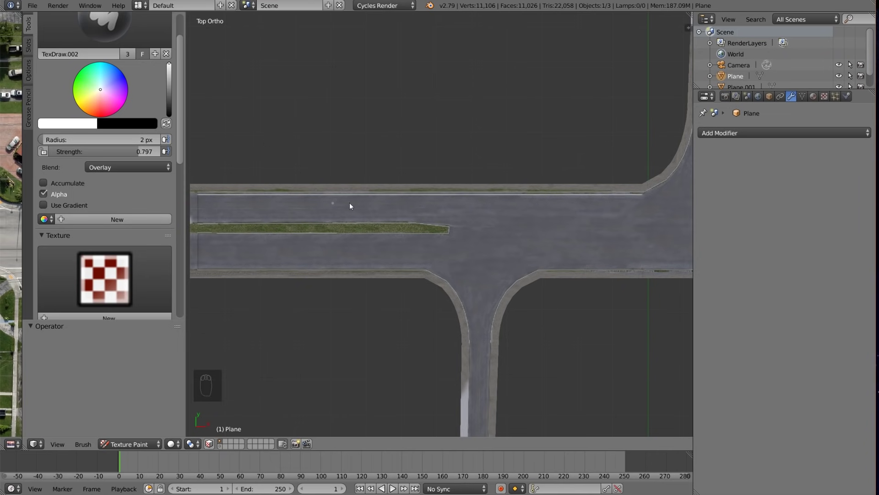
key("ctrl+z")
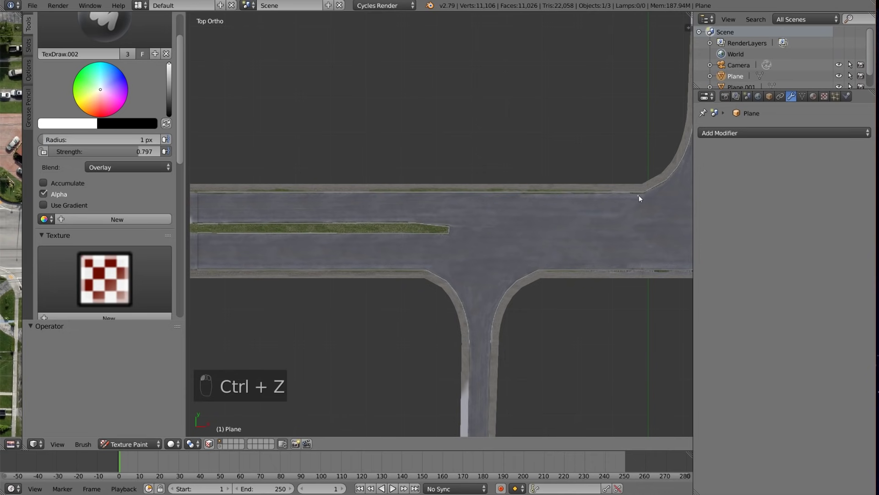
- Paint a thin white edge line along the main road's top kerb to the junction corner
left_click_drag(612, 204, 612, 203)
left_click_drag(612, 203, 244, 202)
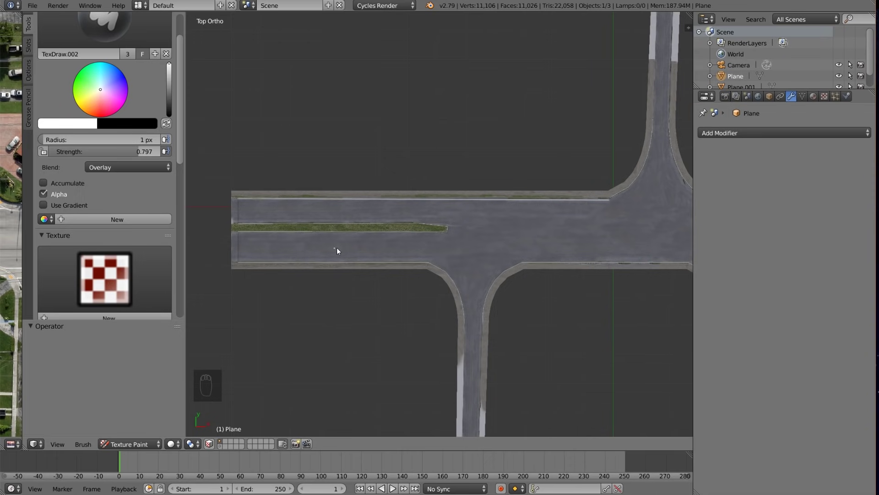
key("ctrl+z")
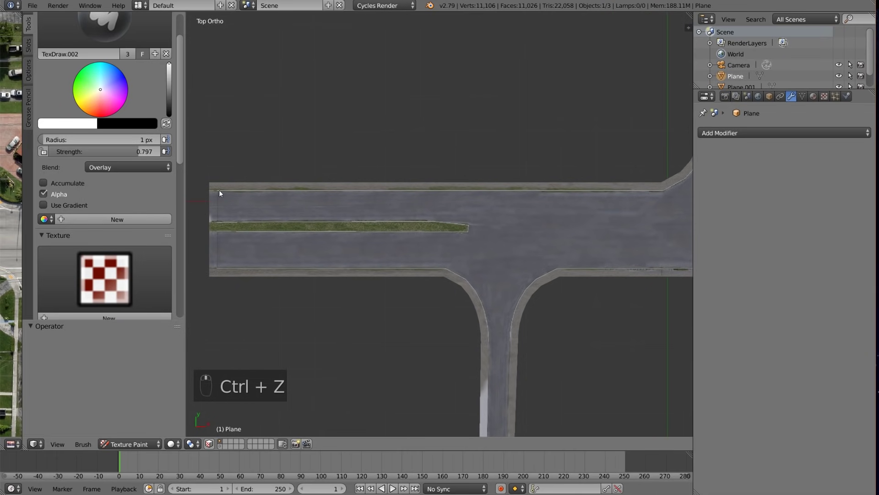
left_click_drag(220, 195, 666, 197)
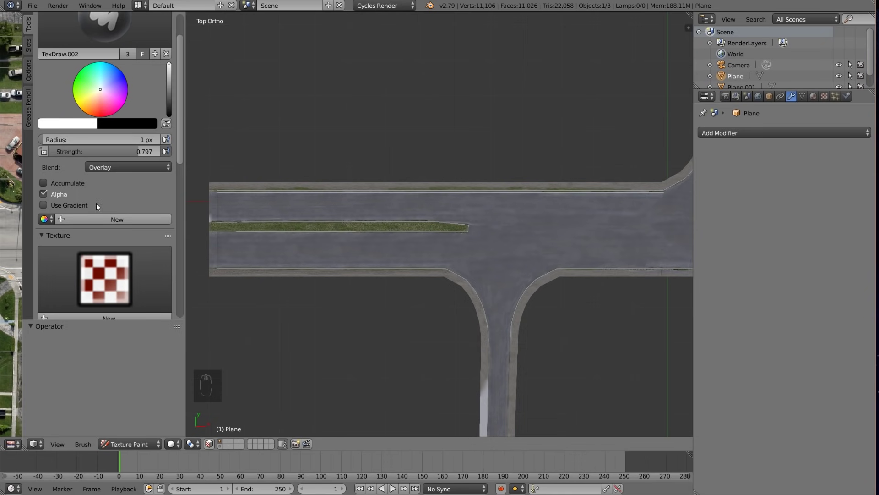
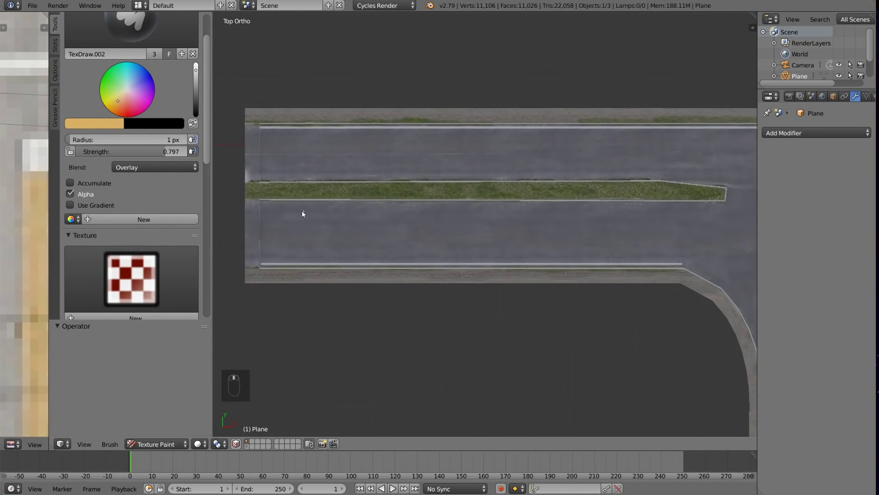
- With a 2 px yellow brush, outline the grass median's tip and top edge to its left end
left_click_drag(263, 205, 379, 213)
key("ctrl+z")
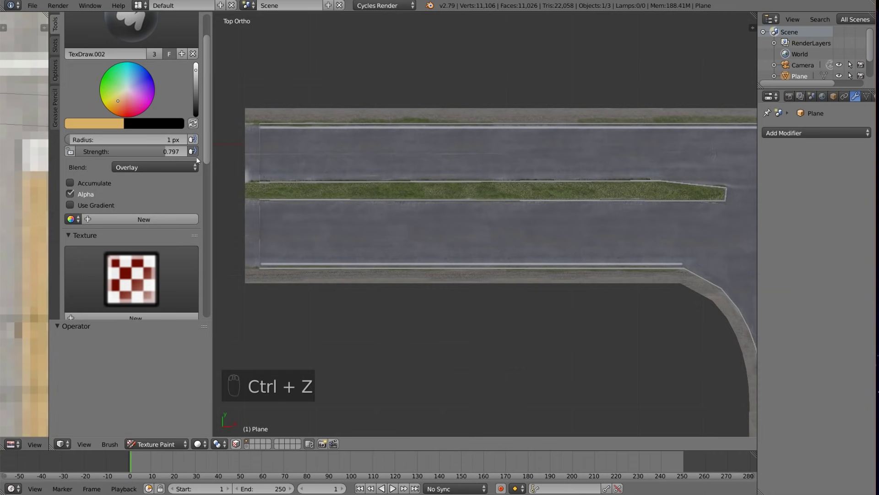
left_click_drag(166, 139, 727, 207)
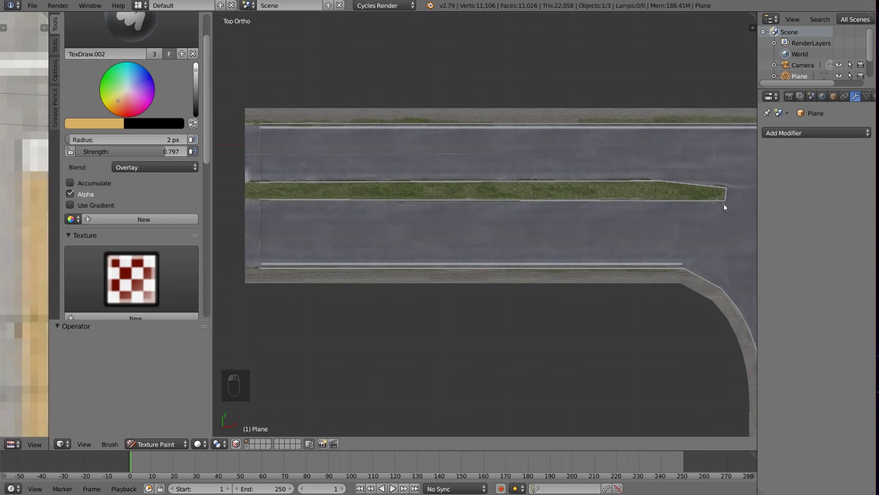
left_click_drag(730, 204, 733, 193)
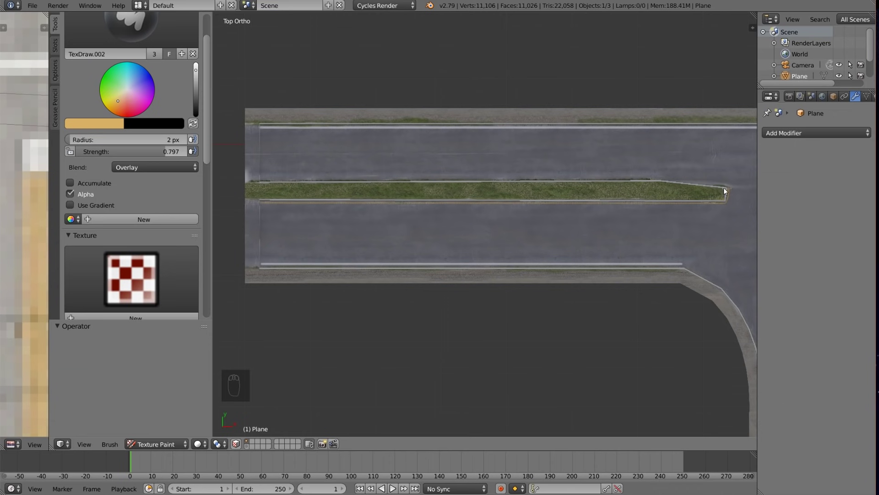
left_click_drag(731, 189, 671, 179)
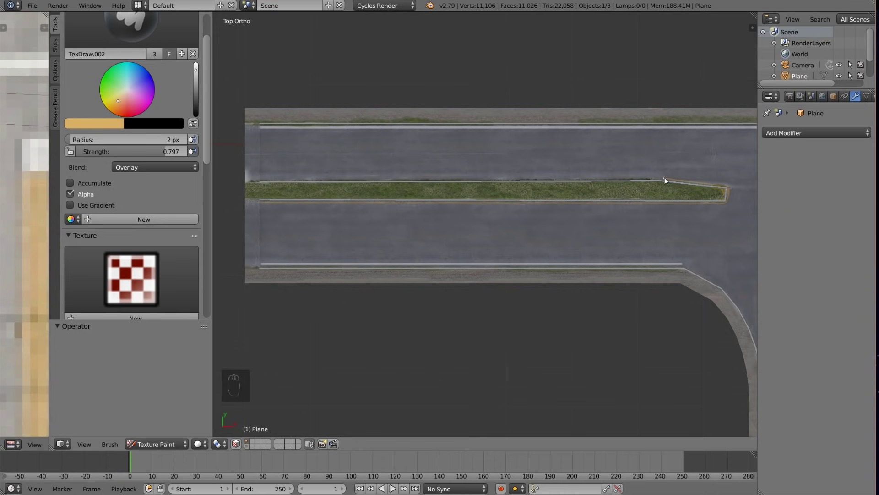
left_click_drag(668, 181, 265, 181)
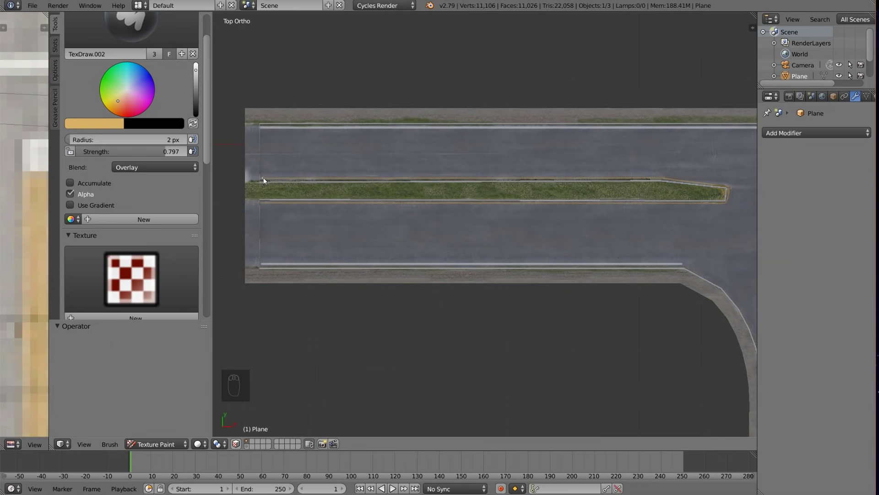
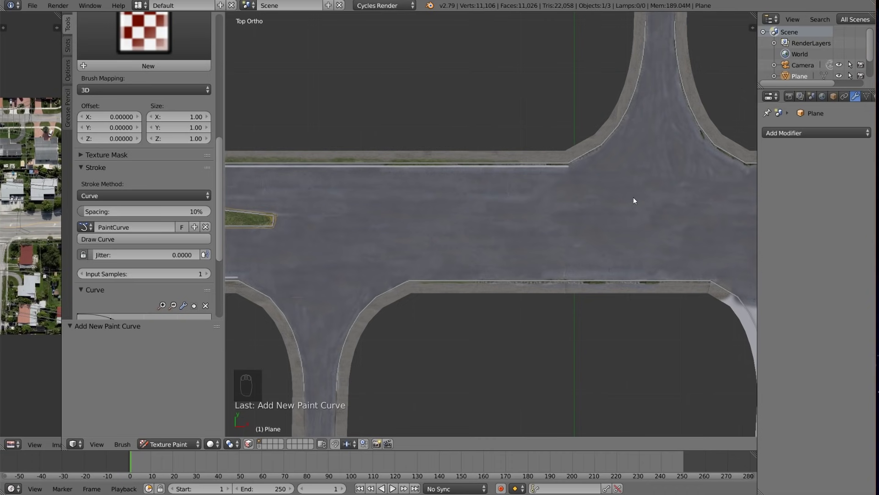
- Create a paint curve from the junction centre leftward and shape its handles into an S-bend
left_click_drag(636, 200, 574, 199)
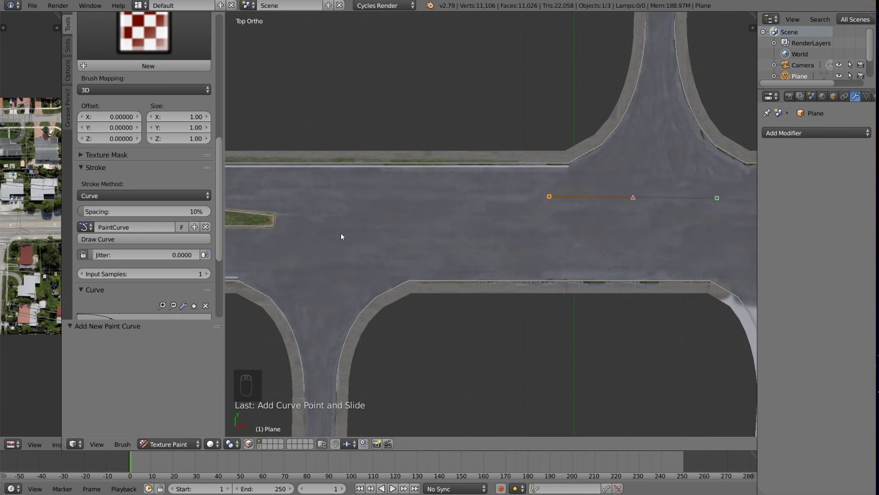
left_click_drag(344, 236, 244, 234)
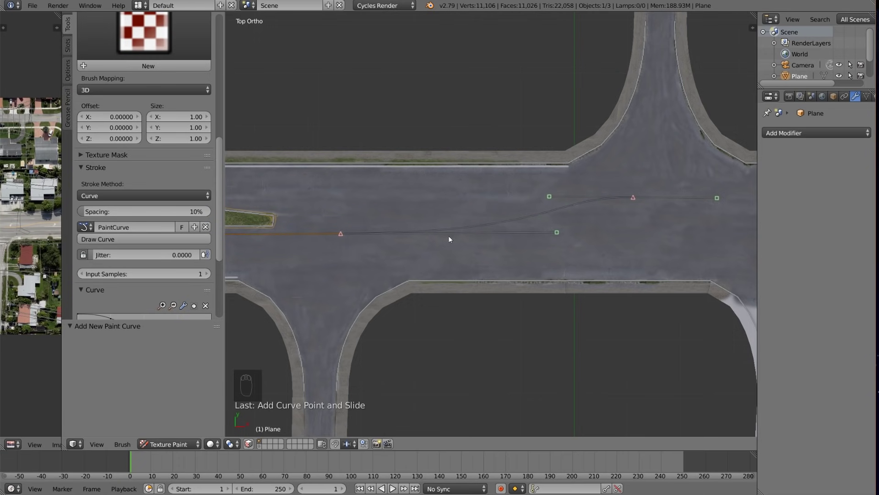
left_click_drag(551, 198, 476, 200)
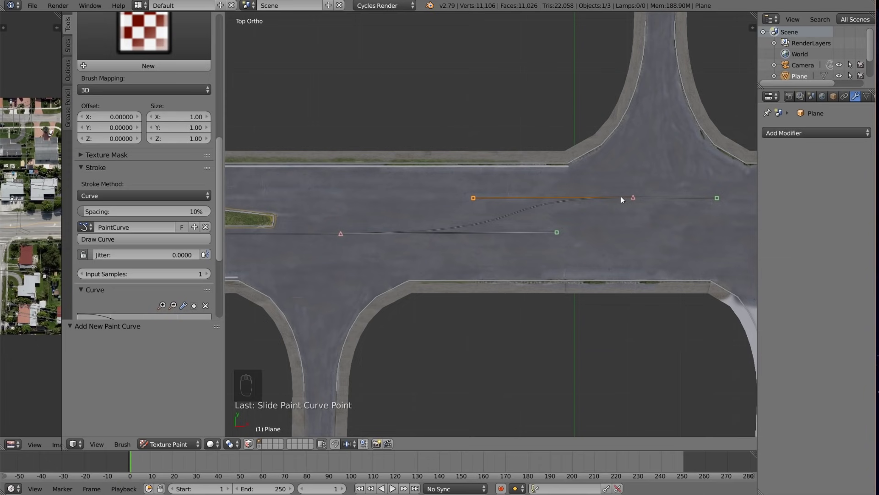
left_click_drag(635, 200, 350, 235)
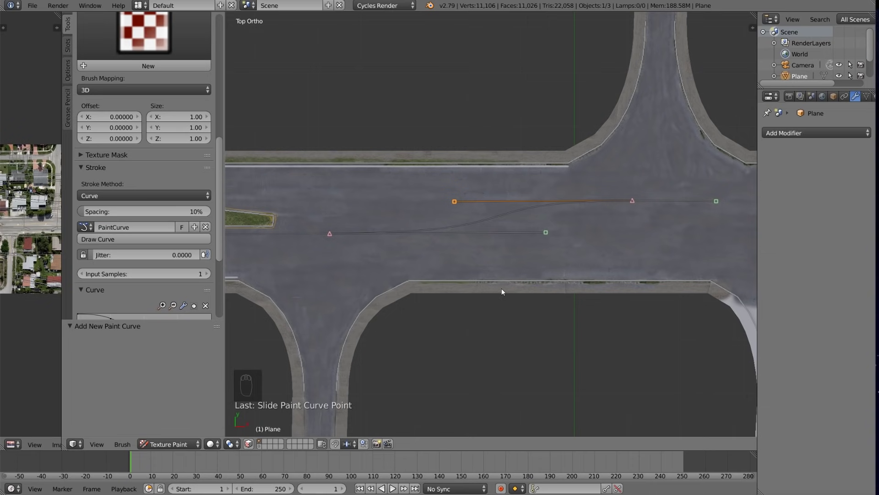
- Shift the view of the junction and undo a stray test stroke, leaving the curve unpainted
middle_click(504, 292)
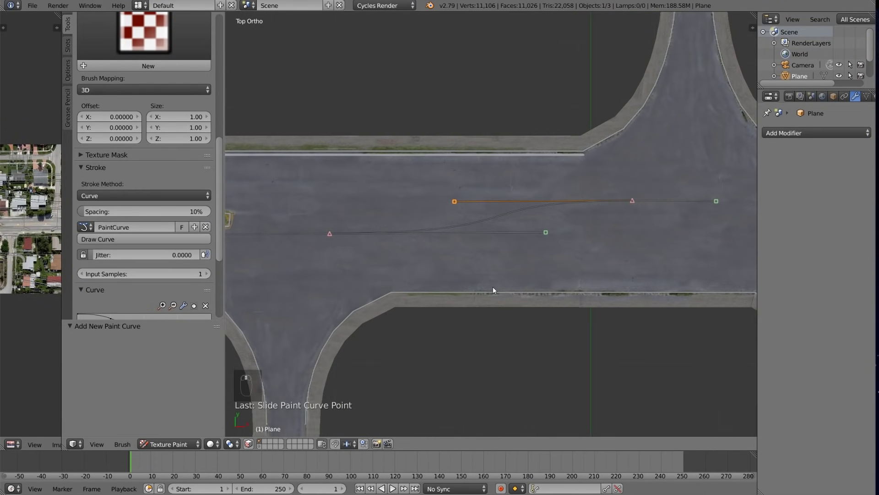
left_click_drag(530, 237, 211, 55)
left_click_drag(211, 56, 499, 351)
key("ctrl+z")
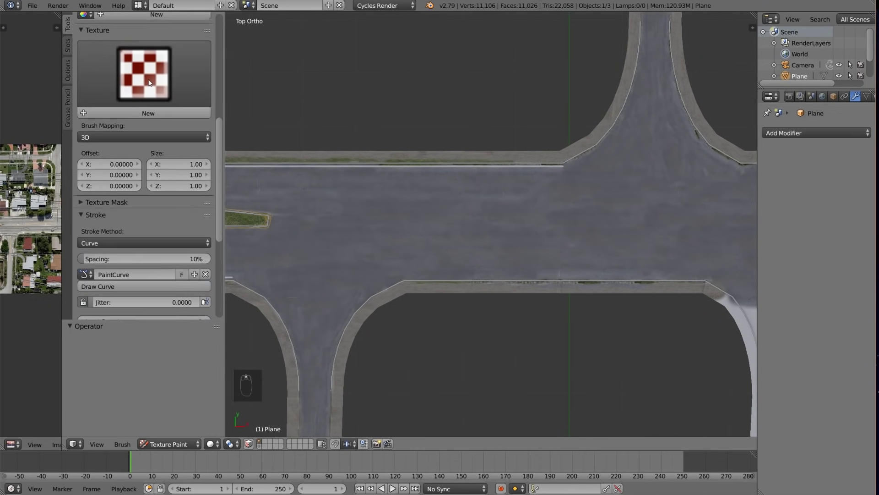
- Paint a 3 px yellow line along the curve, then a second parallel line for a double centre line
left_click_drag(170, 129, 169, 129)
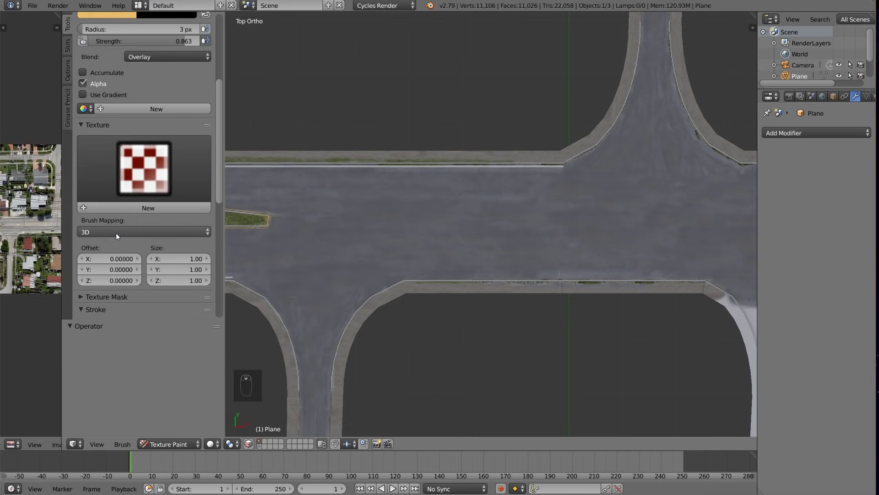
left_click_drag(86, 110, 114, 203)
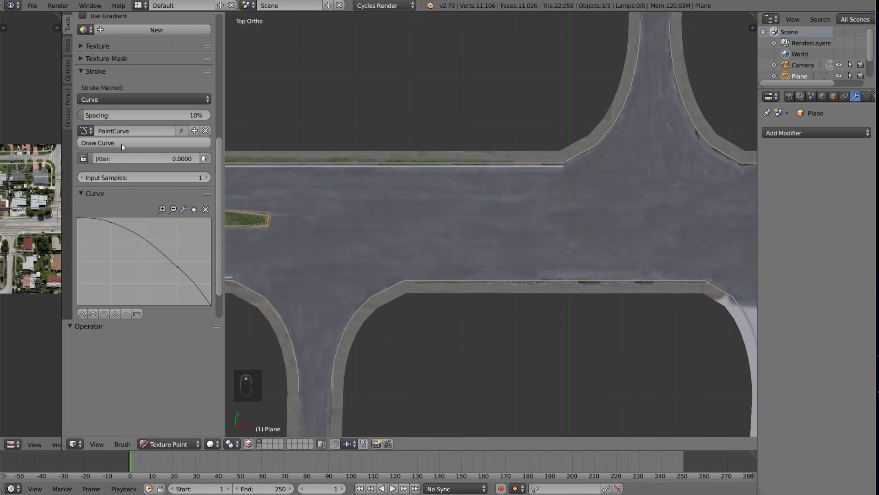
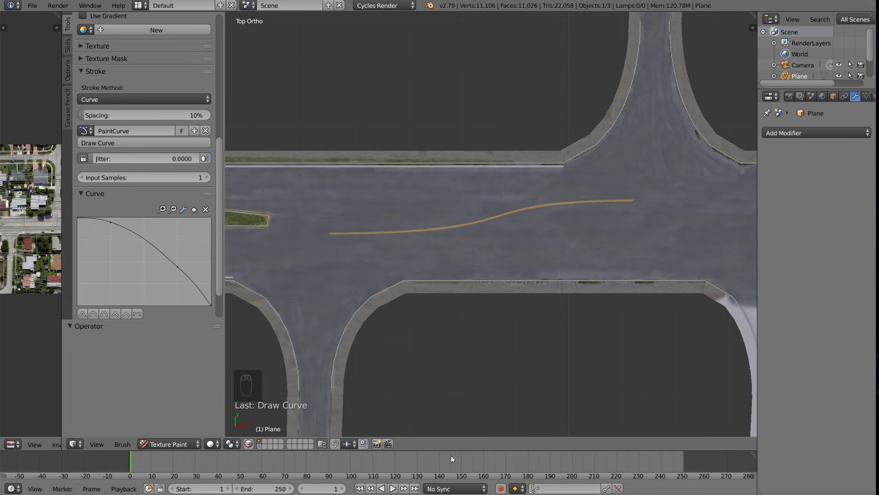
key("ctrl+z")
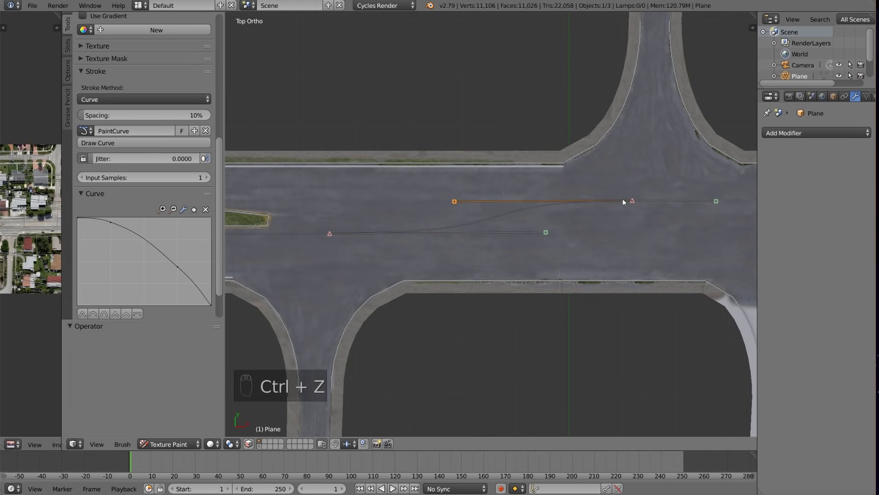
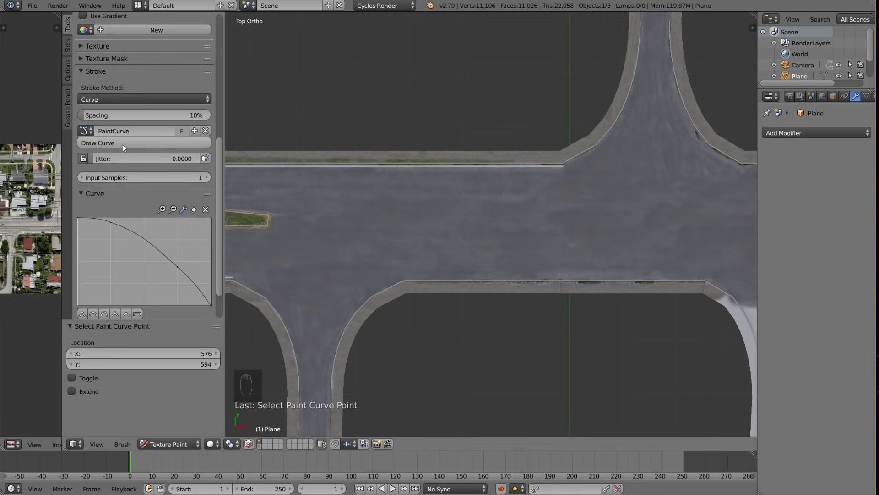
left_click_drag(125, 147, 23, 242)
left_click_drag(23, 242, 29, 230)
left_click_drag(27, 231, 470, 285)
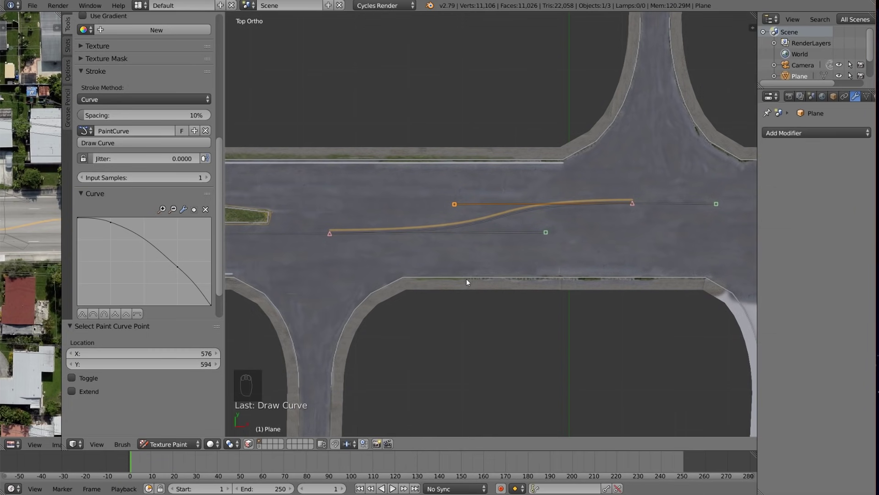
- Add a fresh empty paint curve and move the view toward the side road
left_click_drag(124, 140, 617, 278)
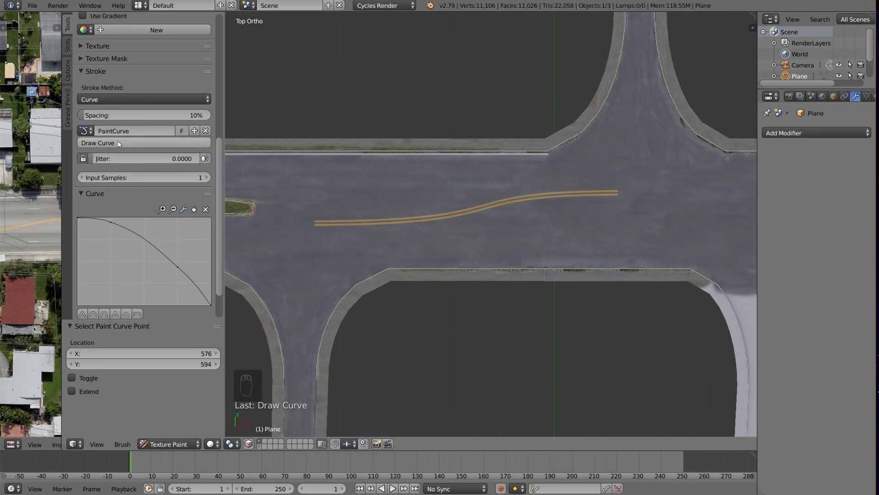
left_click_drag(198, 131, 545, 214)
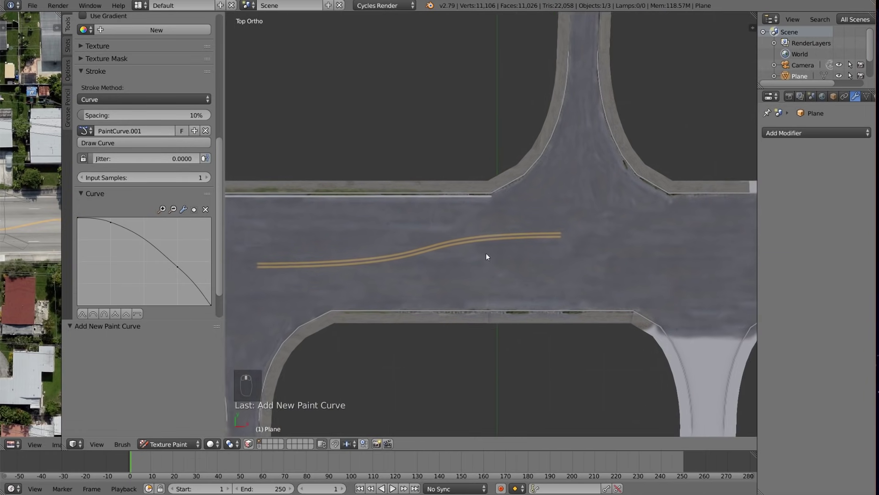
- Lay out a paint curve along the left curved curb of the side road
left_click_drag(450, 290, 459, 282)
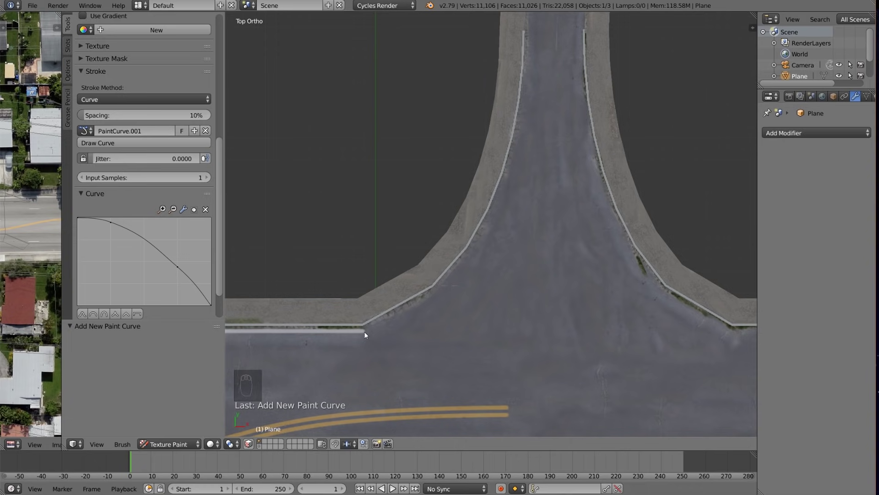
left_click_drag(368, 335, 502, 333)
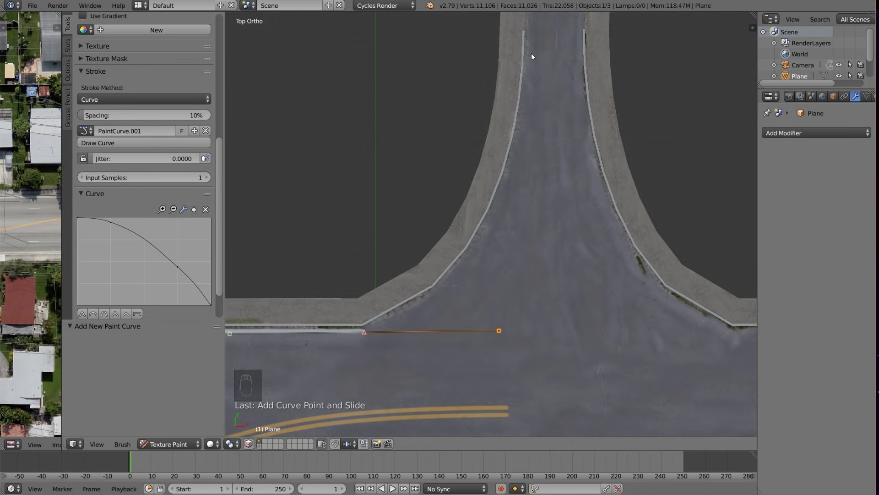
middle_click(531, 142)
left_click(534, 131)
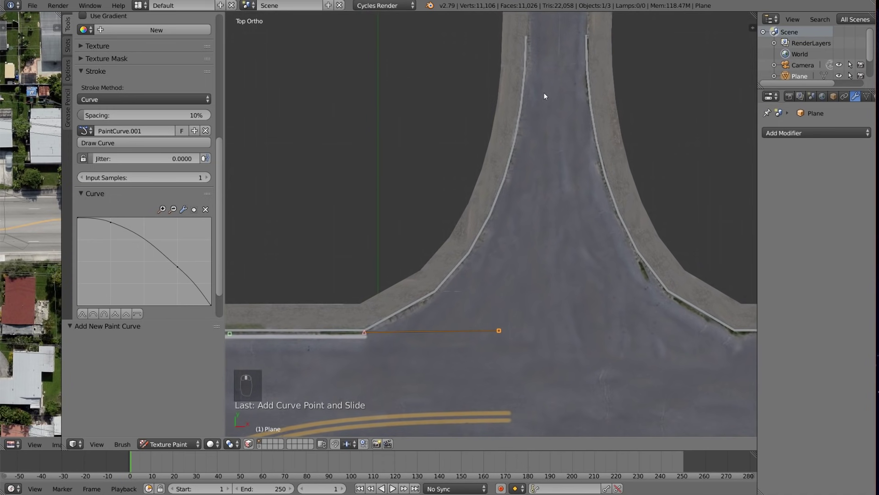
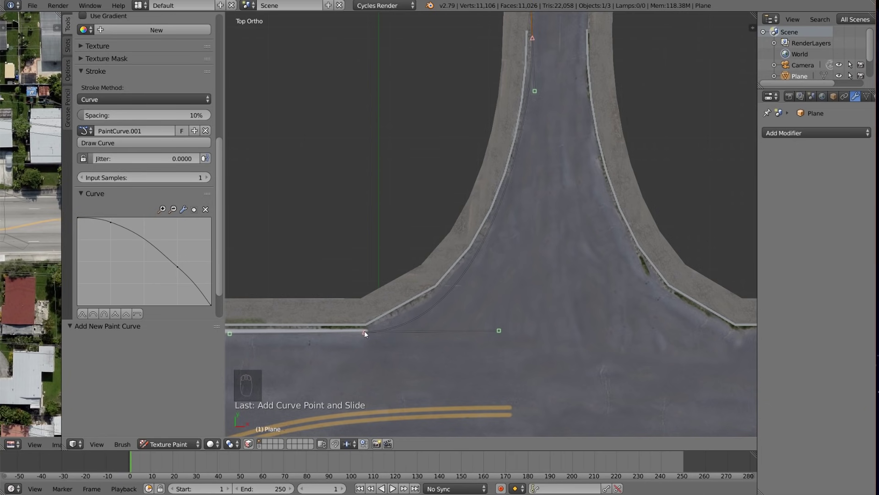
left_click_drag(365, 335, 509, 306)
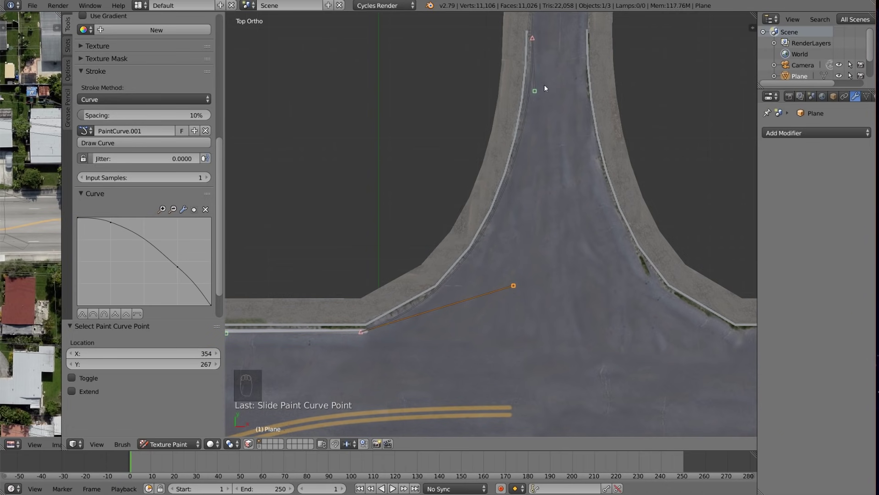
left_click_drag(537, 95, 527, 138)
left_click(527, 136)
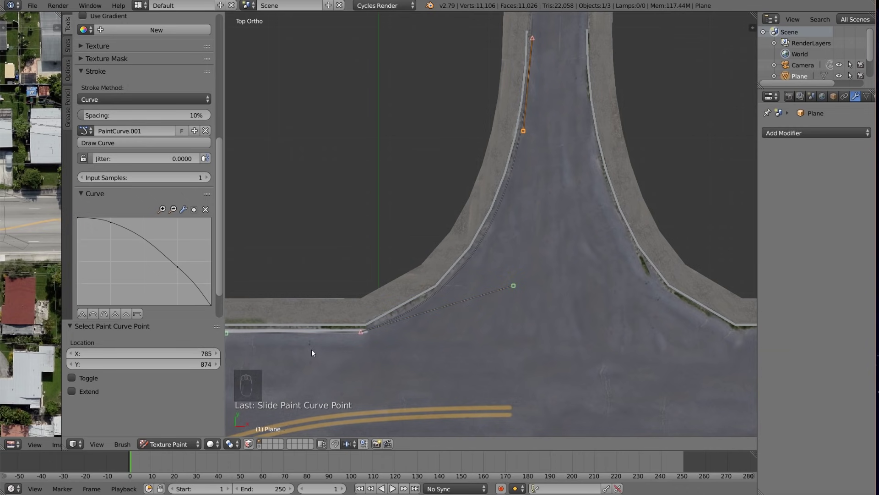
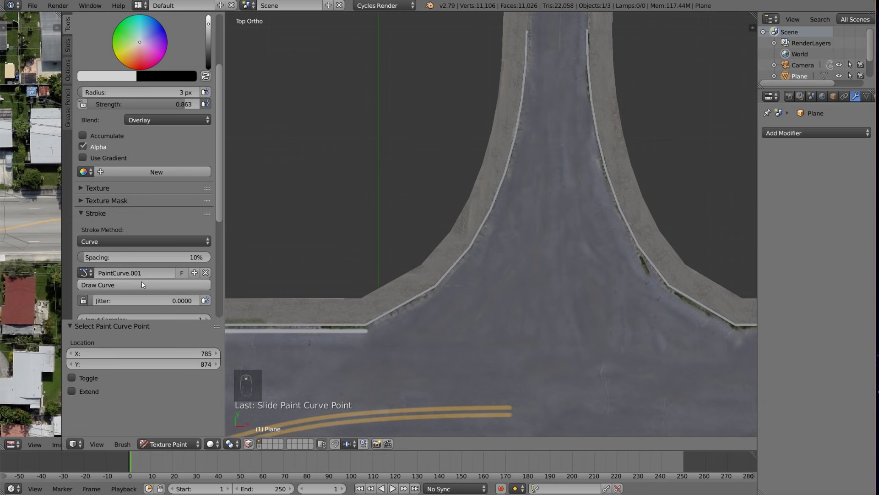
left_click_drag(141, 296, 373, 353)
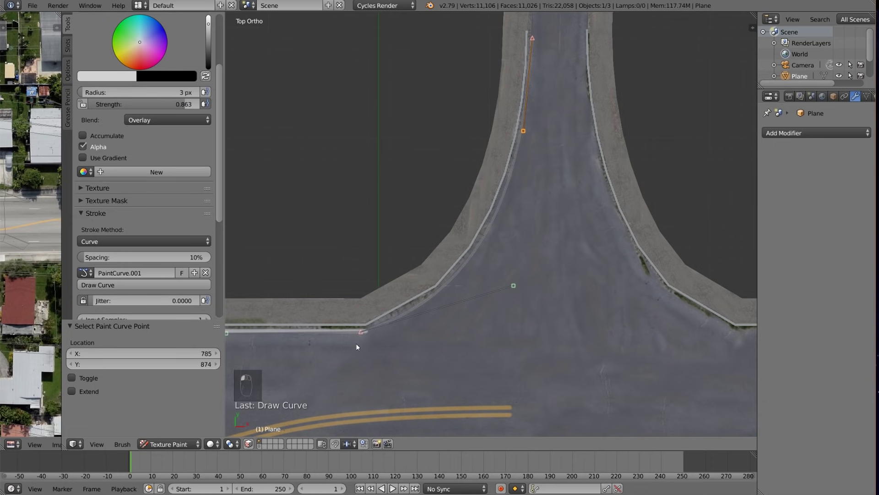
- Set the brush radius to 5 px and shape the curve to follow the curb
key("ctrl+z")
key("g")
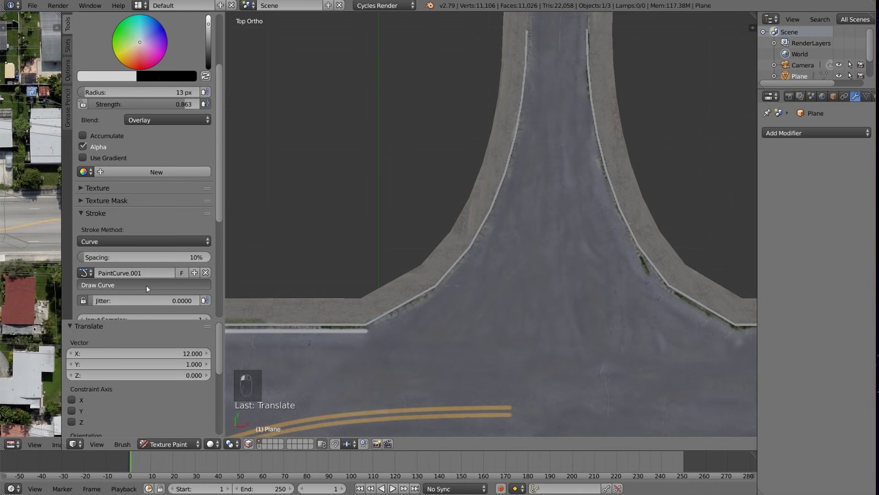
key("ctrl+z")
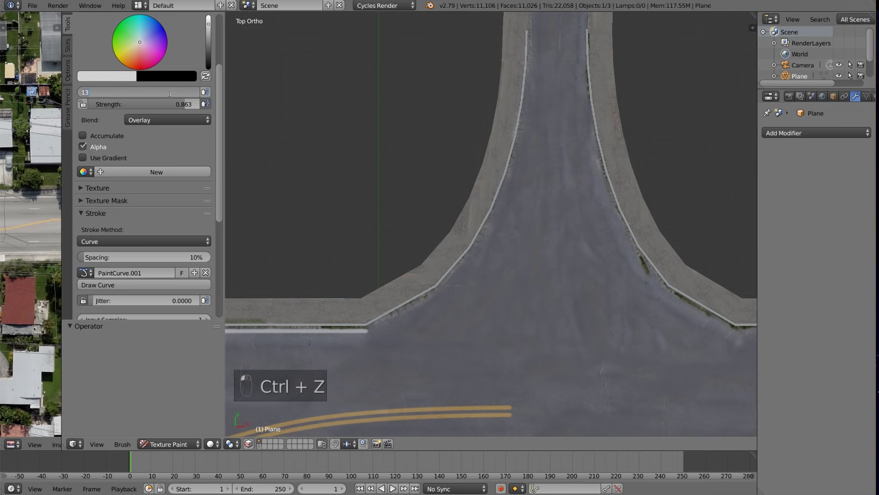
left_click_drag(139, 289, 374, 332)
key("ctrl+z")
key("g")
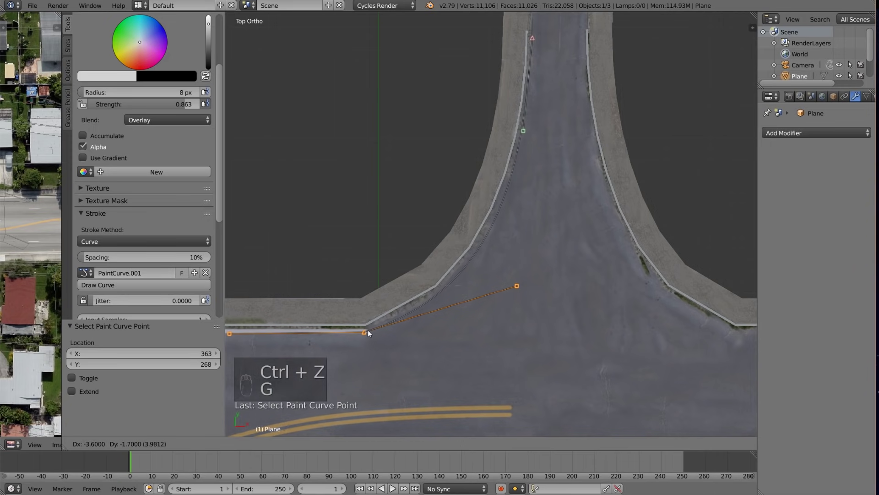
left_click_drag(377, 332, 517, 286)
left_click(496, 278)
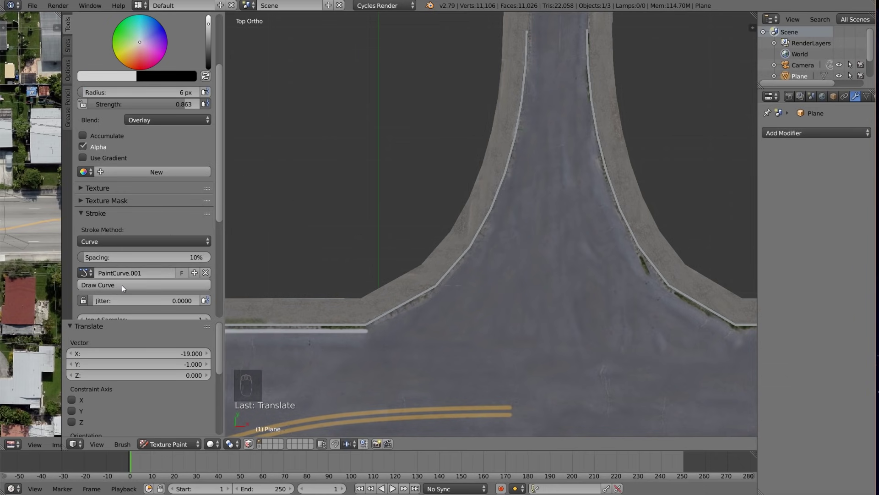
- Paint the thin white edge line along the curve on the left curb
left_click(285, 353)
key("ctrl+z")
left_click_drag(171, 95, 336, 331)
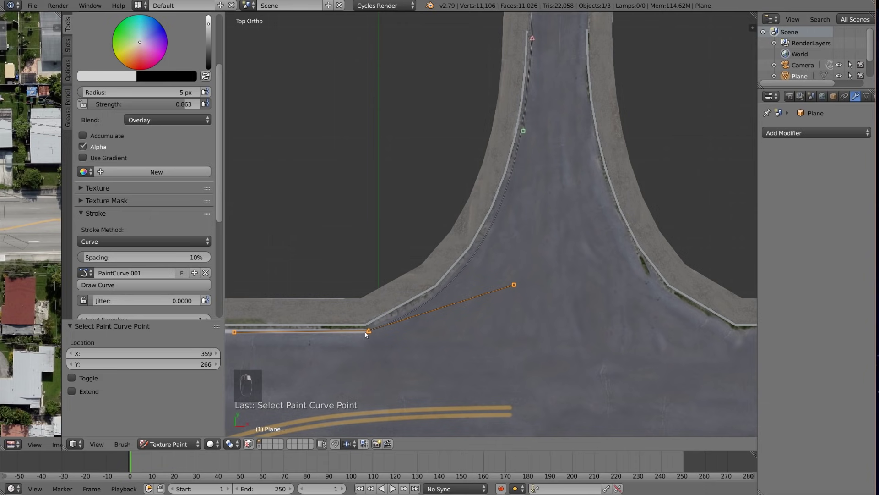
key("g")
left_click(369, 335)
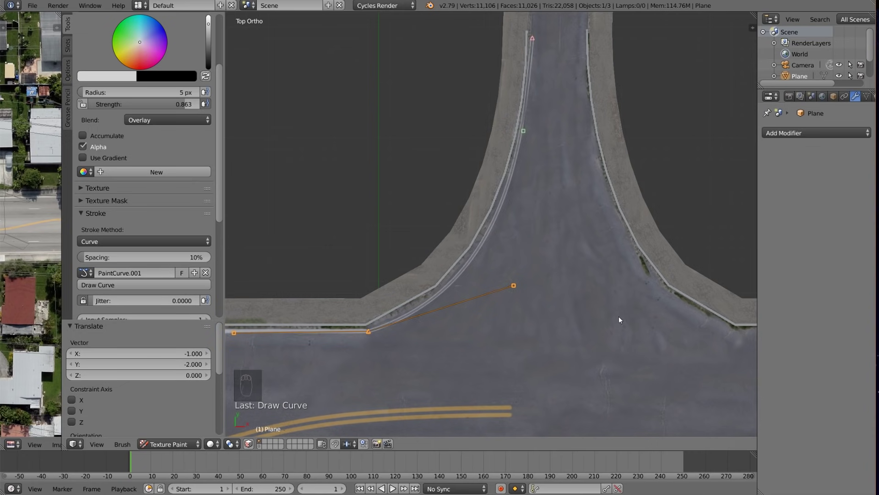
left_click_drag(649, 335, 631, 234)
- Rotate and mirror the paint curve, then move it onto the right curb
key("a")
key("a")
key("s")
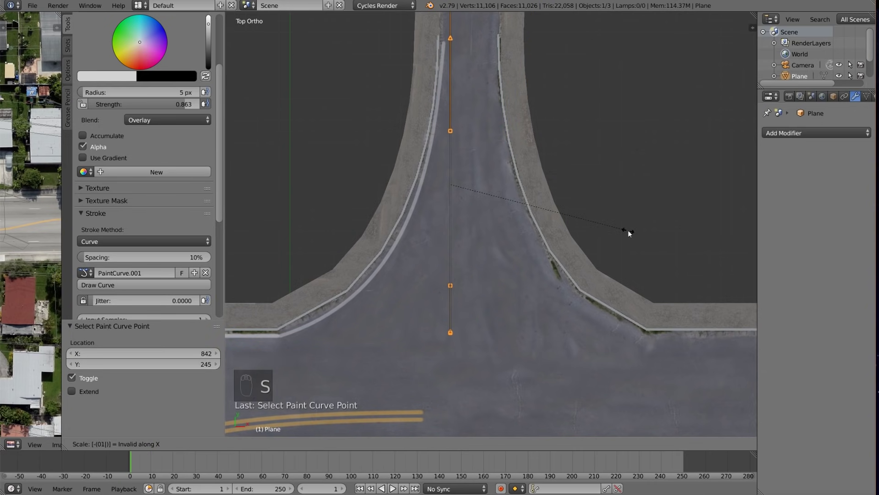
key("s")
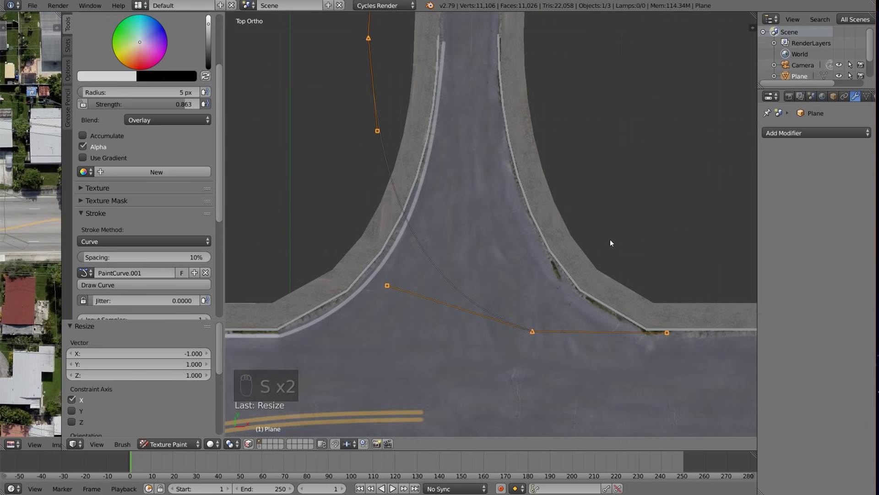
key("g")
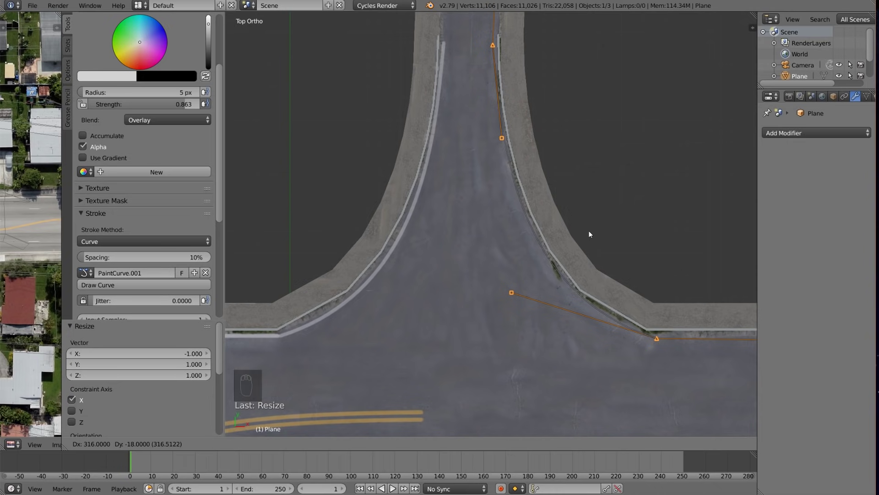
left_click_drag(592, 235, 596, 366)
- Paint the matching white edge line along the right curb of the side road
middle_click(596, 366)
middle_click(614, 336)
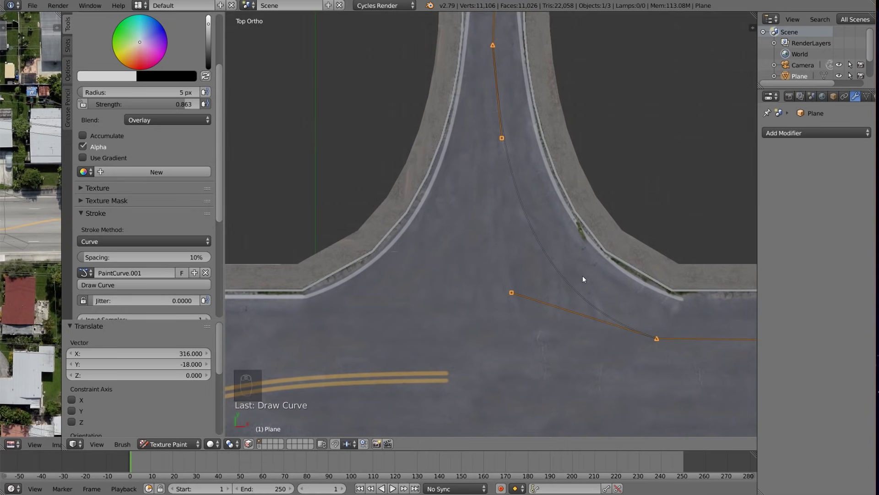
left_click_drag(552, 265, 641, 300)
key("a")
left_click_drag(646, 296, 449, 256)
- Reposition the paint curve on the second junction's left curb and paint its white line
key("a")
key("r")
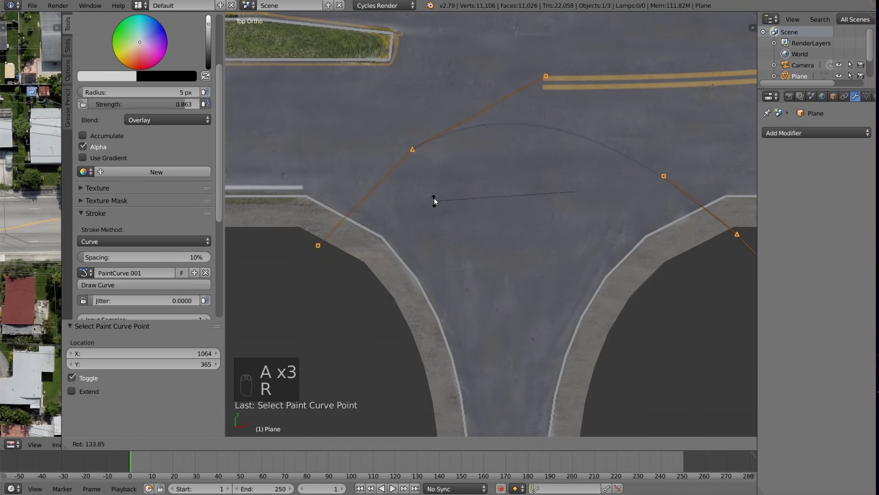
left_click(507, 133)
key("g")
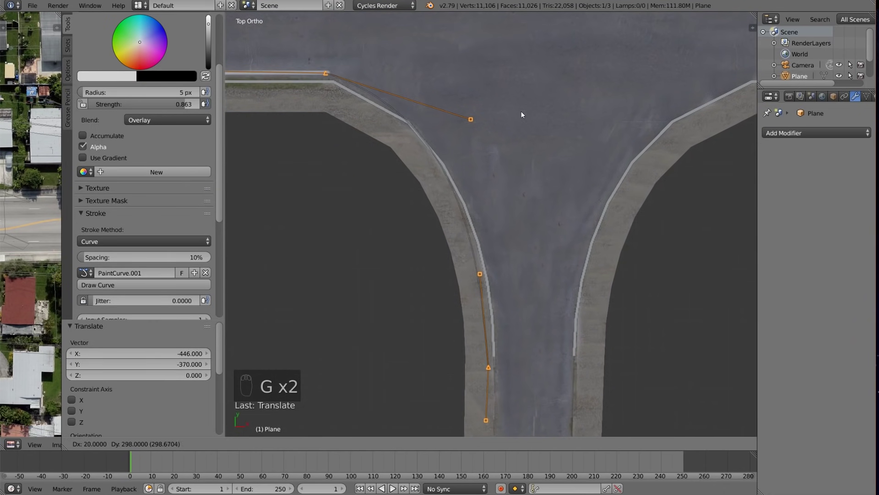
key("g")
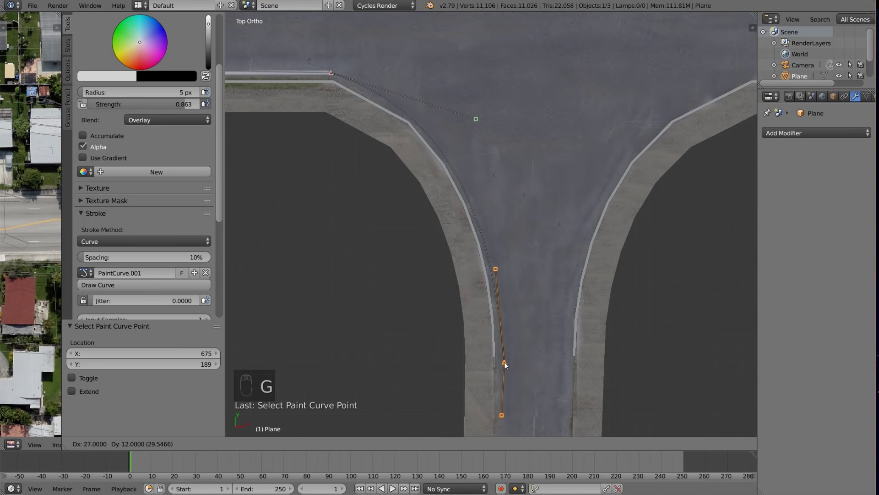
left_click(507, 366)
key("g")
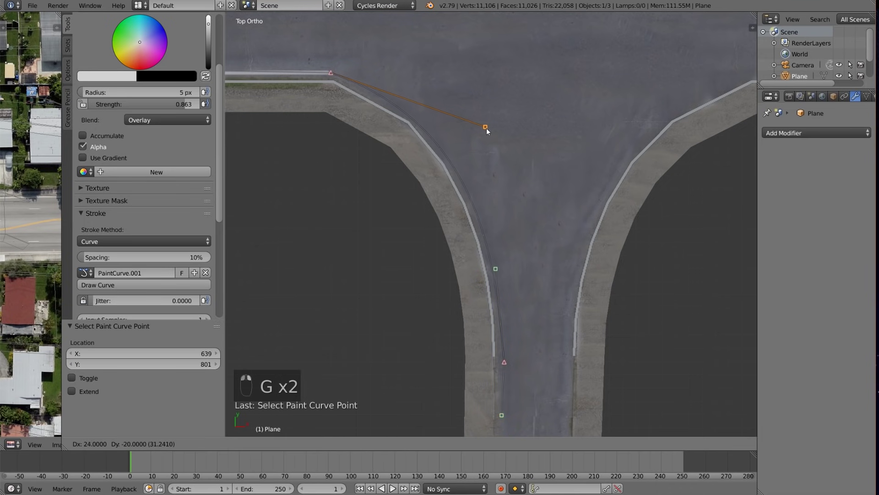
key("g")
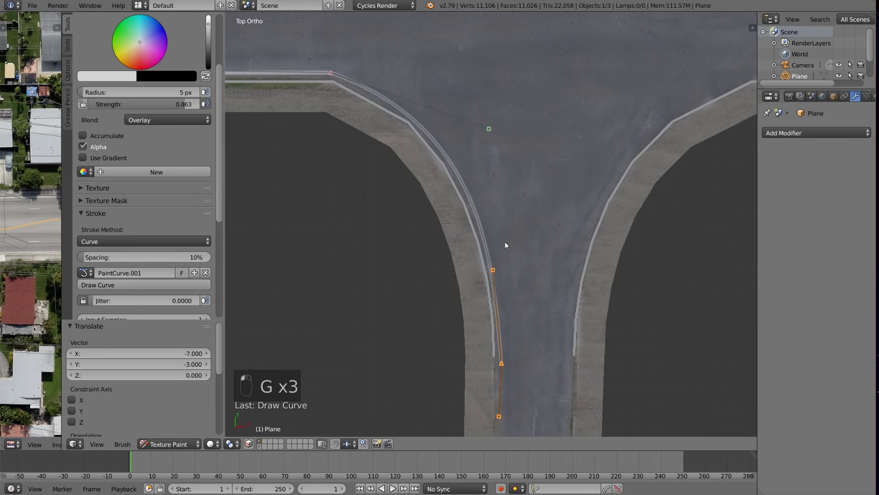
key("ctrl+z")
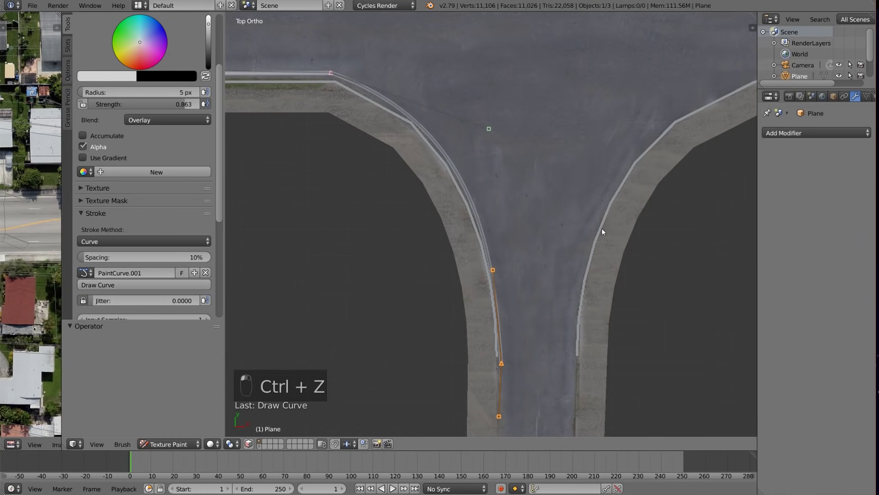
- Mirror the curve onto the right curb and paint the white edge line there
left_click(555, 274)
key("a")
key("a")
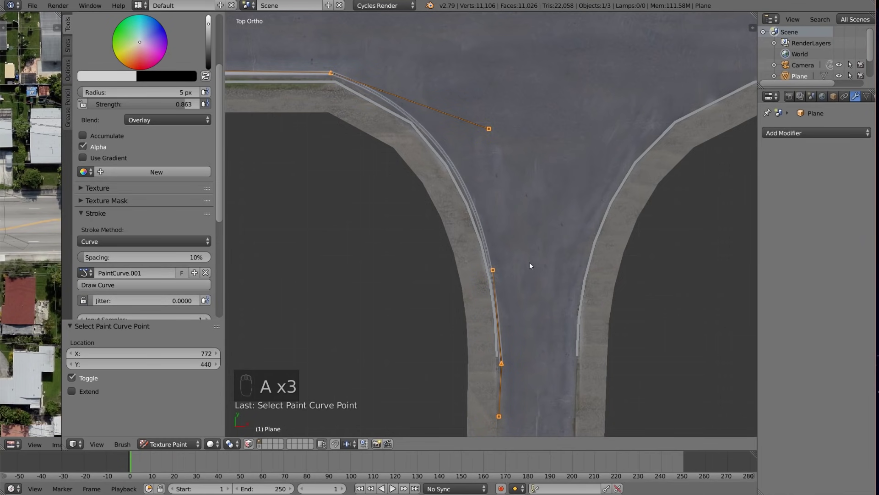
key("s")
left_click_drag(532, 265, 432, 267)
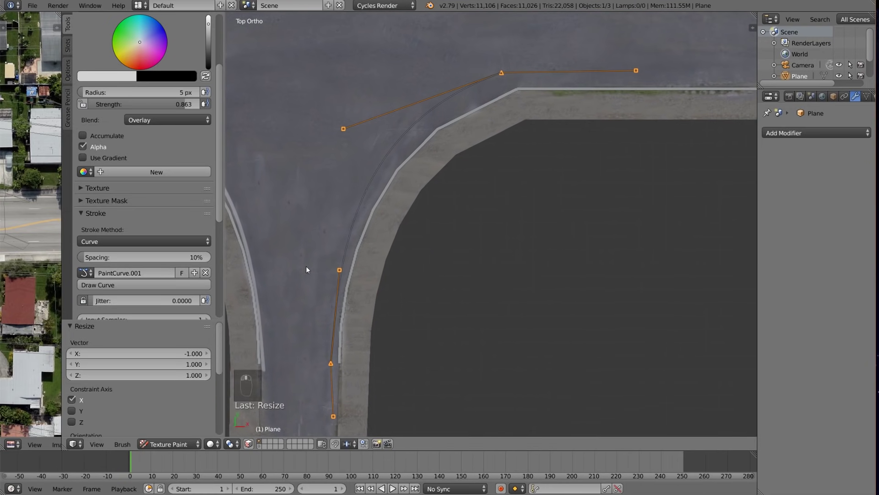
key("g")
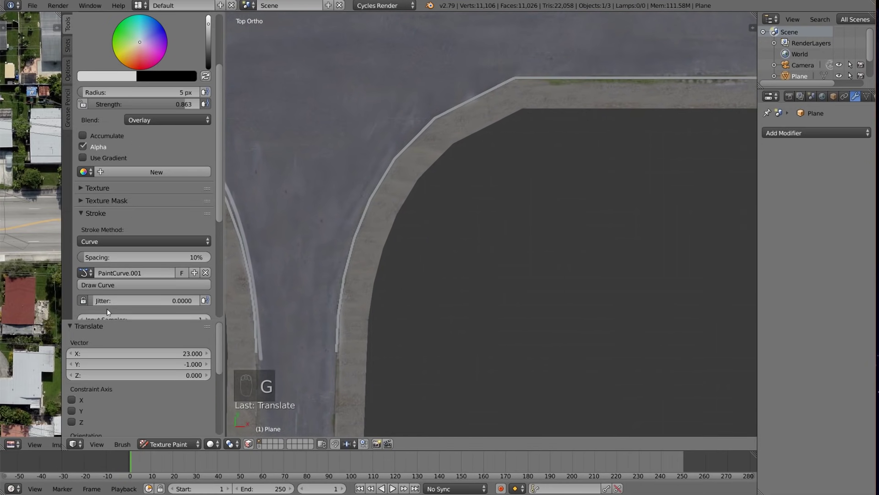
left_click(528, 305)
- With Line stroke method and a 2 px brush, paint a straight edge line along the main road curb
left_click_drag(508, 311, 516, 283)
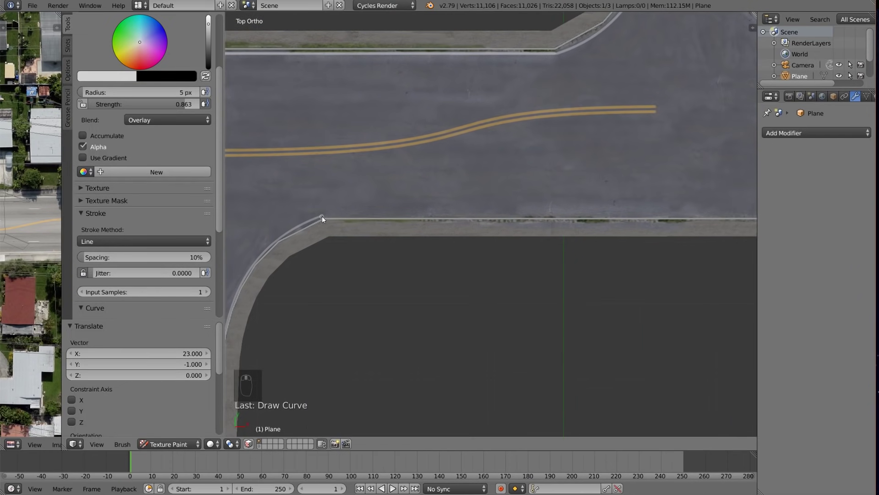
key("f")
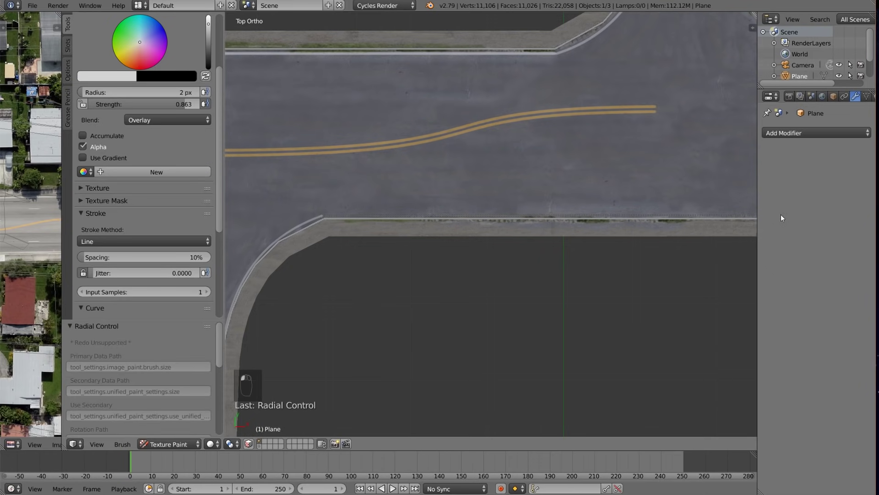
key("ctrl+z")
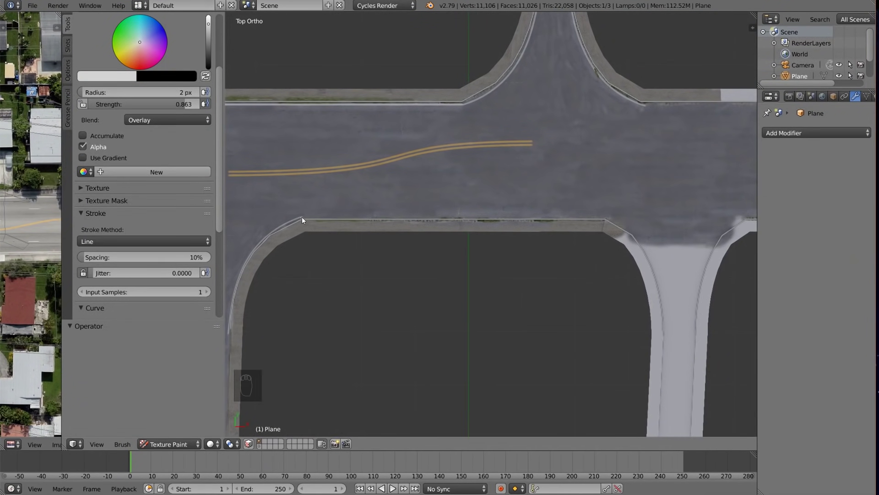
left_click_drag(304, 220, 608, 218)
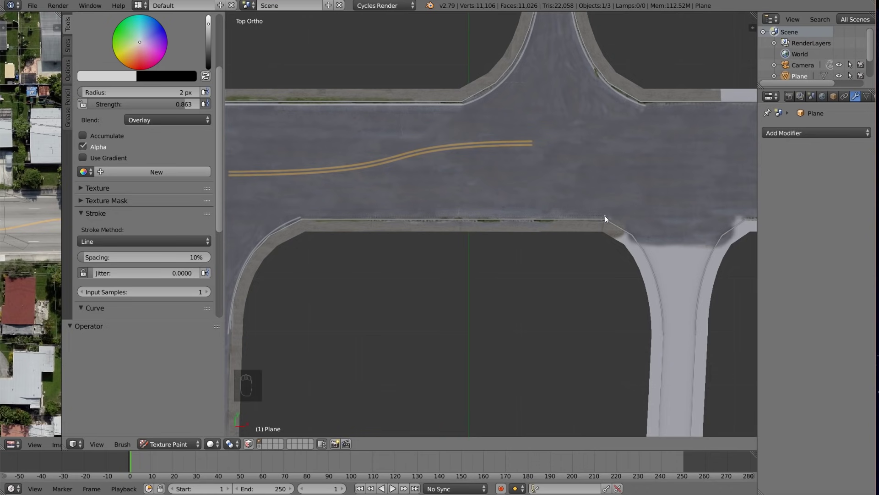
left_click_drag(348, 271, 371, 241)
- Extend the straight edge line to join the curved side-street corner
left_click_drag(372, 241, 378, 244)
key("ctrl+z")
key("ctrl+z")
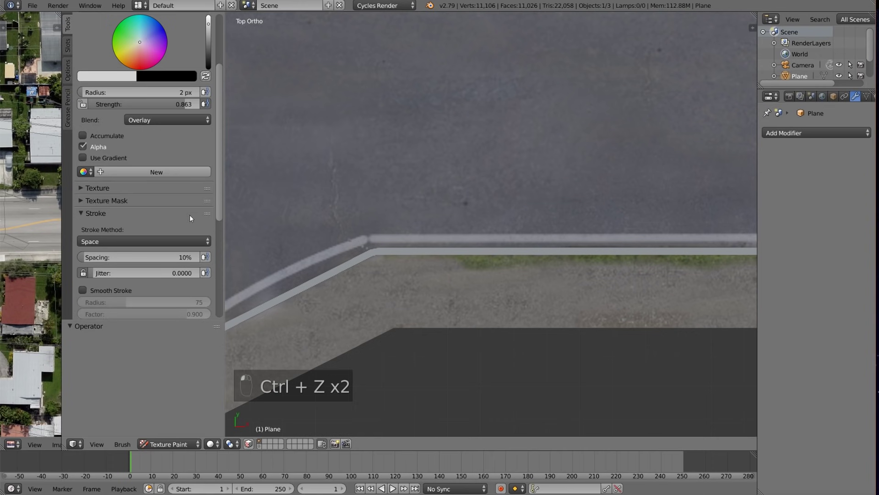
left_click_drag(370, 244, 357, 281)
left_click_drag(357, 280, 358, 201)
- Switch the stroke method to Line and set the brush radius to 4 px for lane dashes
key("f")
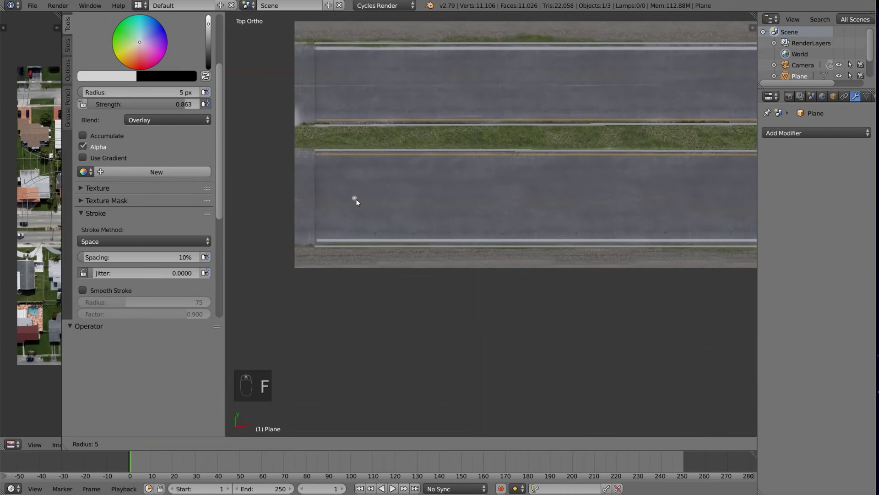
left_click_drag(335, 201, 373, 202)
key("ctrl+z")
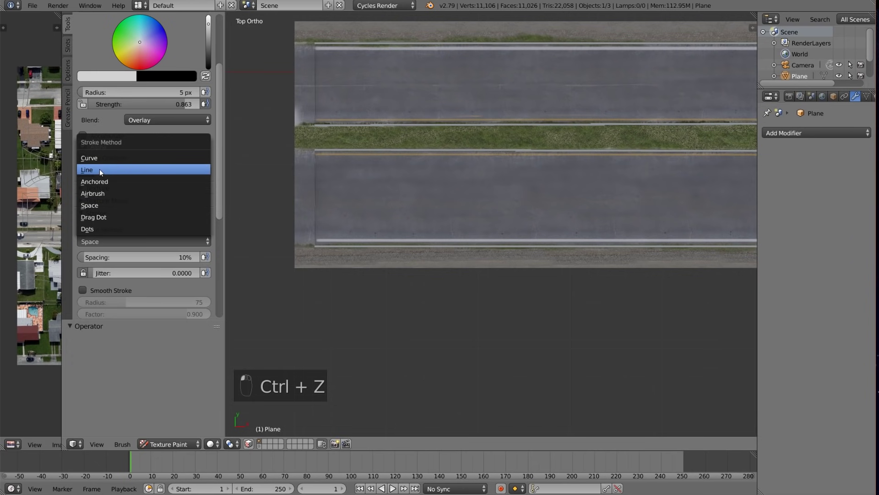
key("f")
left_click(365, 216)
left_click_drag(363, 215, 380, 202)
key("ctrl+z")
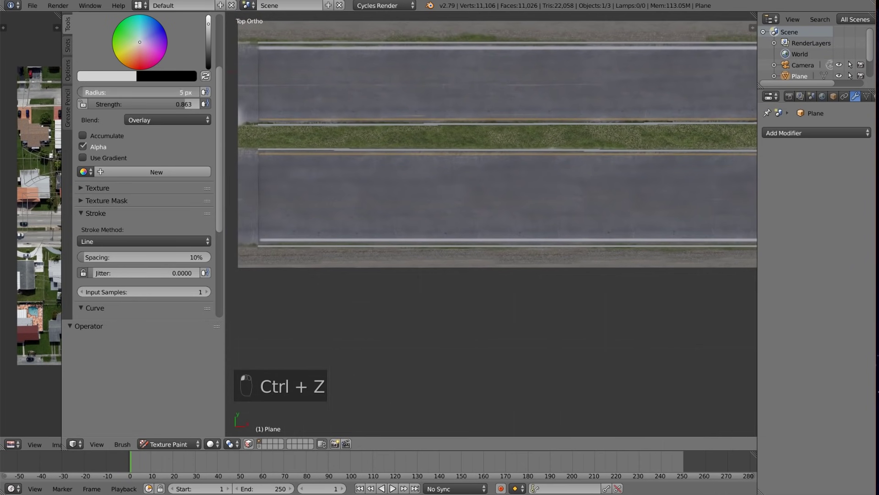
left_click(85, 95)
left_click_drag(273, 203, 453, 201)
key("ctrl+z")
- Paint short white dashed lane markings along the lower main-road lane
left_click_drag(402, 202, 459, 200)
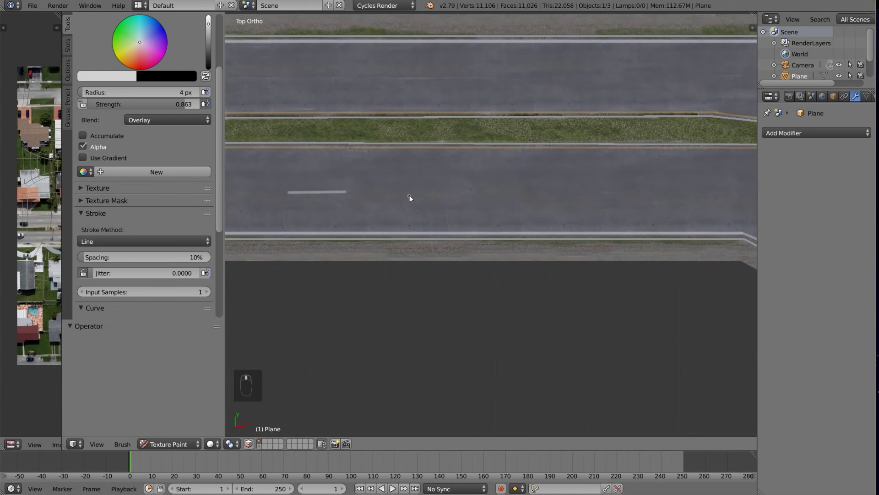
left_click_drag(429, 195, 492, 192)
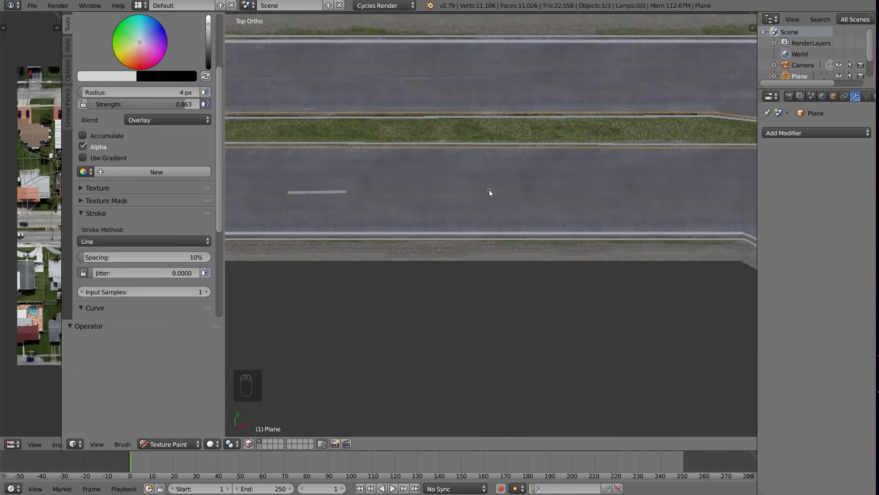
left_click_drag(518, 253, 428, 178)
left_click_drag(429, 178, 487, 176)
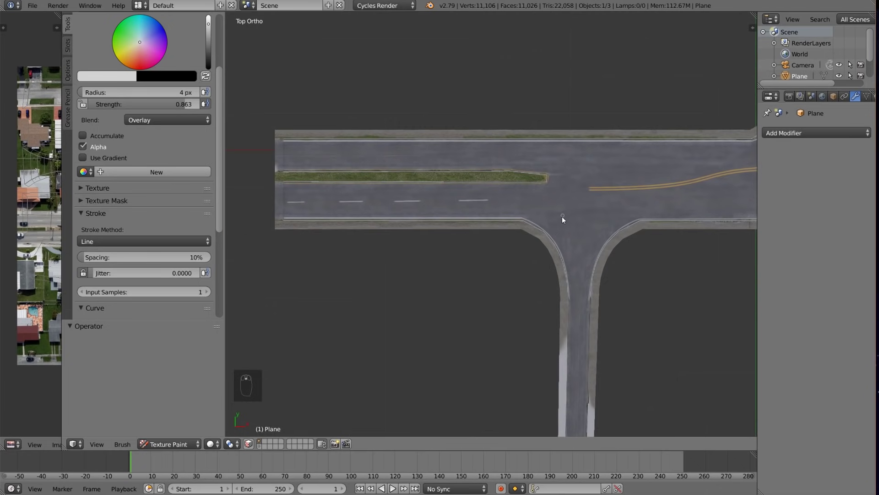
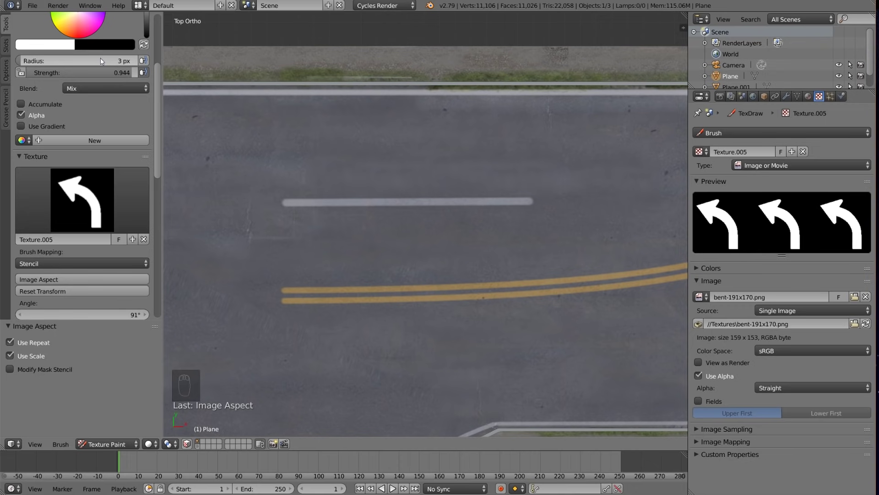
- Set the brush blend to Lighten, enlarge it to cover the arrow and lower its strength
left_click_drag(87, 91, 103, 101)
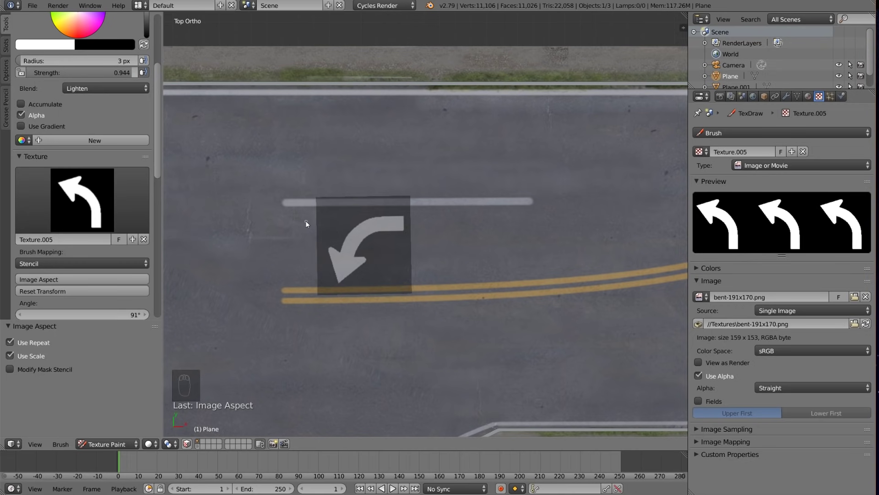
key("f")
left_click_drag(348, 252, 506, 247)
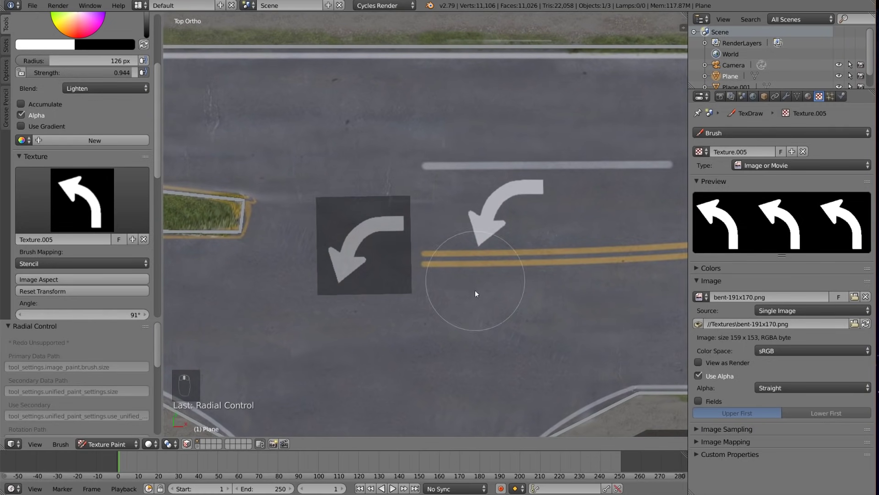
key("ctrl+z")
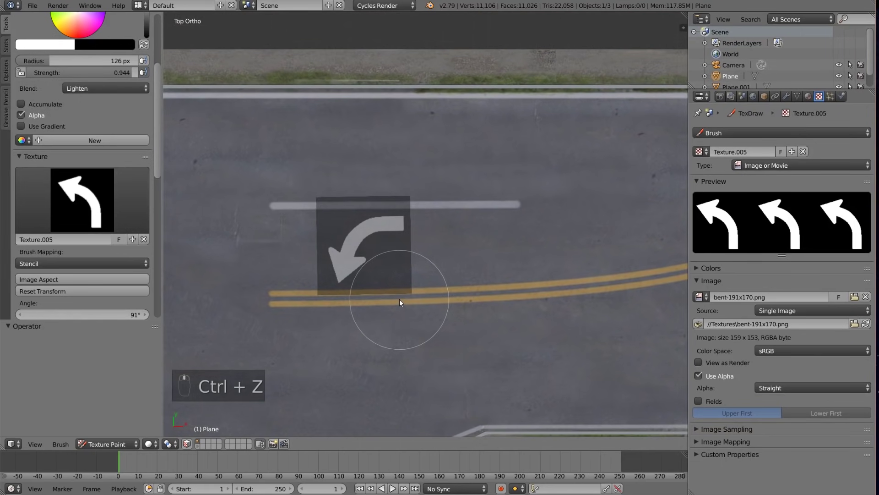
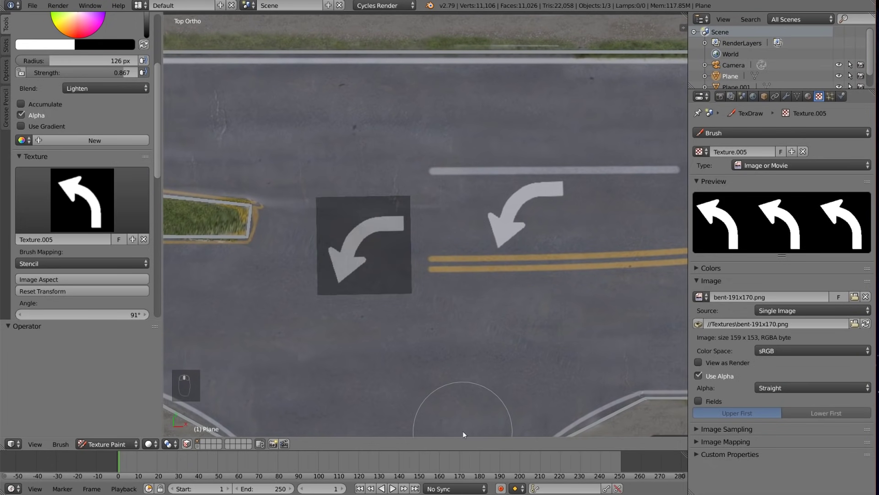
key("ctrl+z")
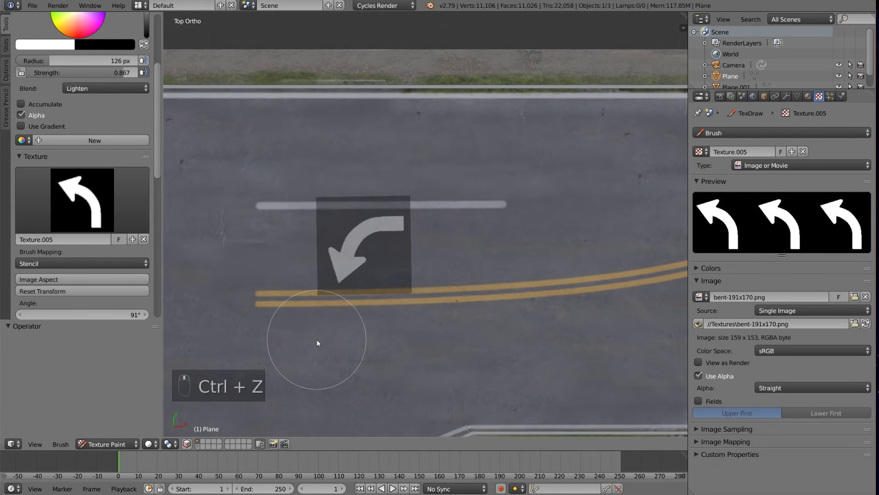
left_click_drag(124, 72, 589, 199)
- Stamp the white curved turn arrow onto the lane through the stencil
middle_click(390, 285)
key("ctrl+z")
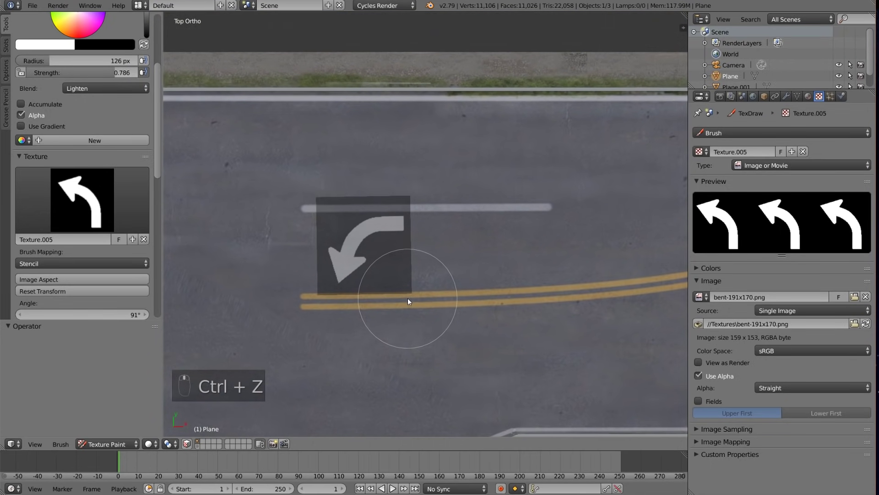
left_click(407, 235)
middle_click(407, 282)
left_click(646, 265)
middle_click(603, 264)
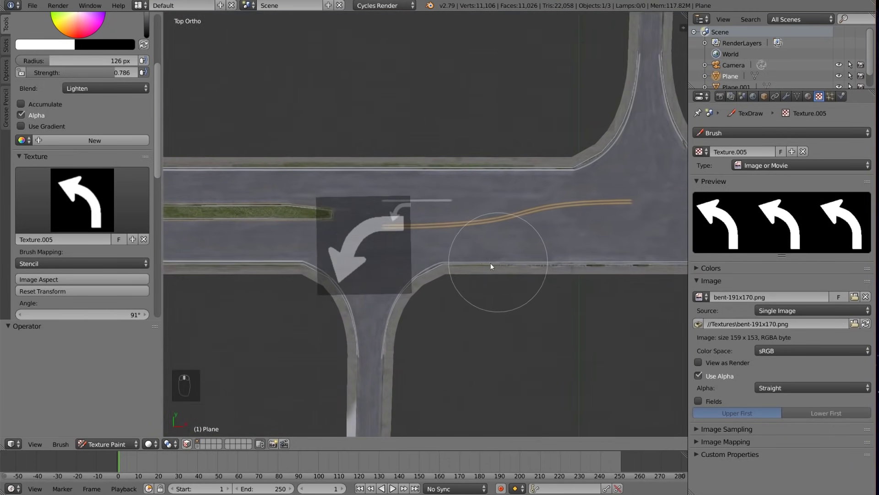
- Rotate the arrow stencil to 271° and paint the turn arrow in the opposite lane
middle_click(485, 264)
left_click_drag(517, 270, 175, 228)
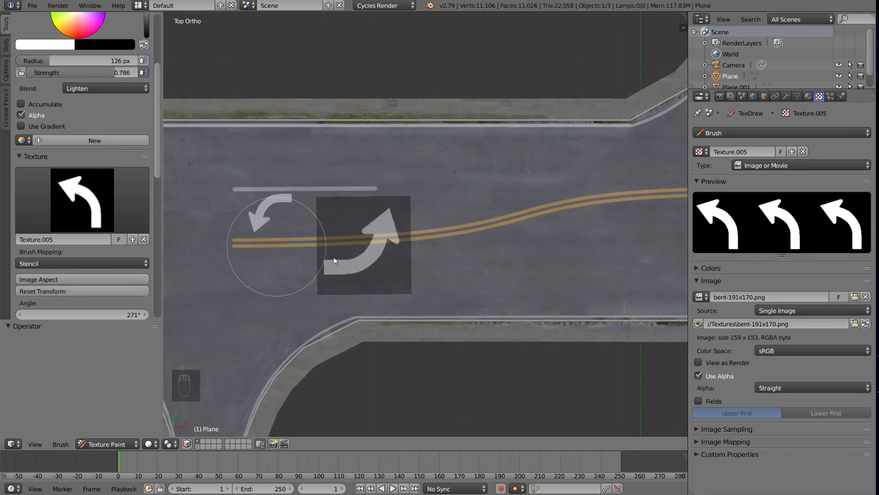
middle_click(513, 292)
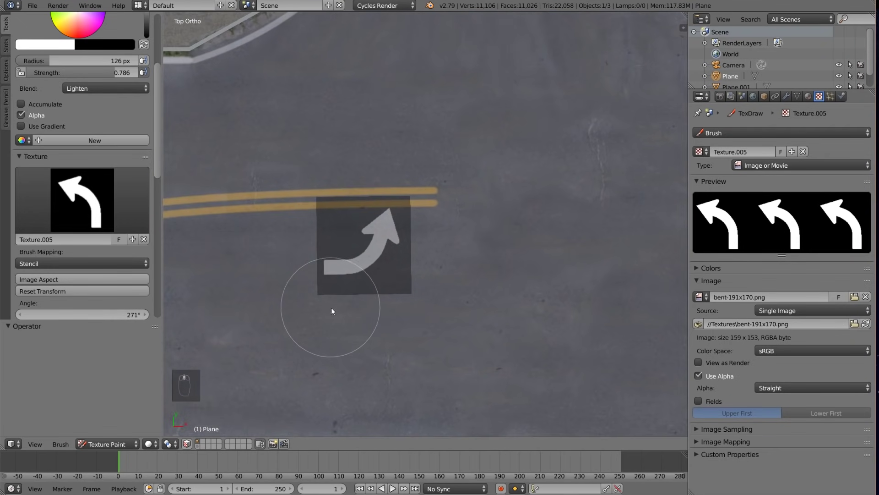
left_click_drag(337, 313, 370, 219)
left_click_drag(370, 220, 580, 249)
middle_click(580, 248)
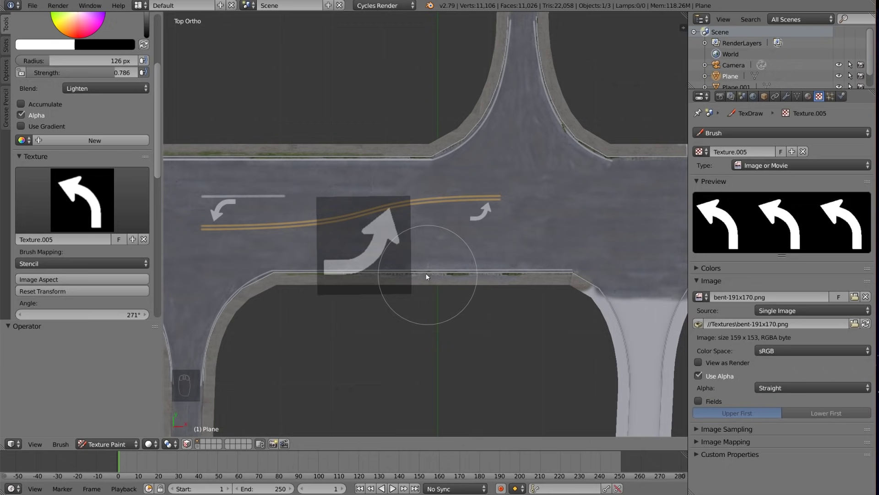
- Undo stray strokes and re-stamp the arrow onto the road
middle_click(498, 269)
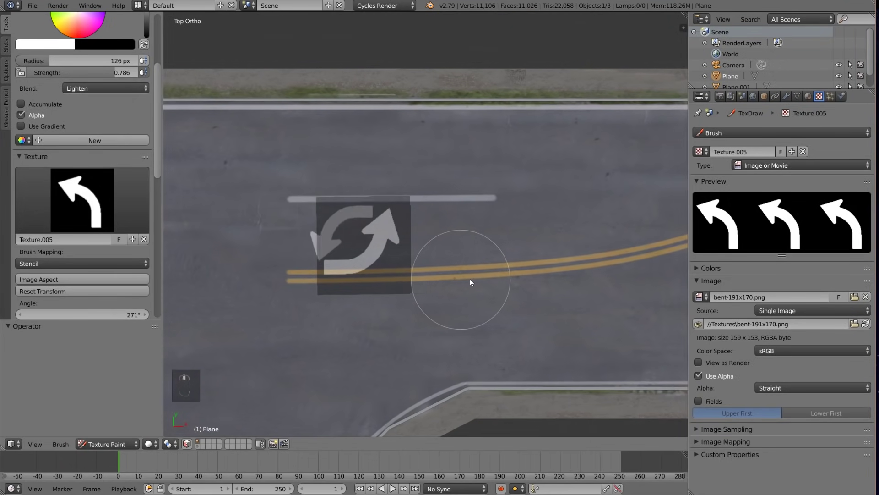
key("ctrl+z")
key("ctrl+z")
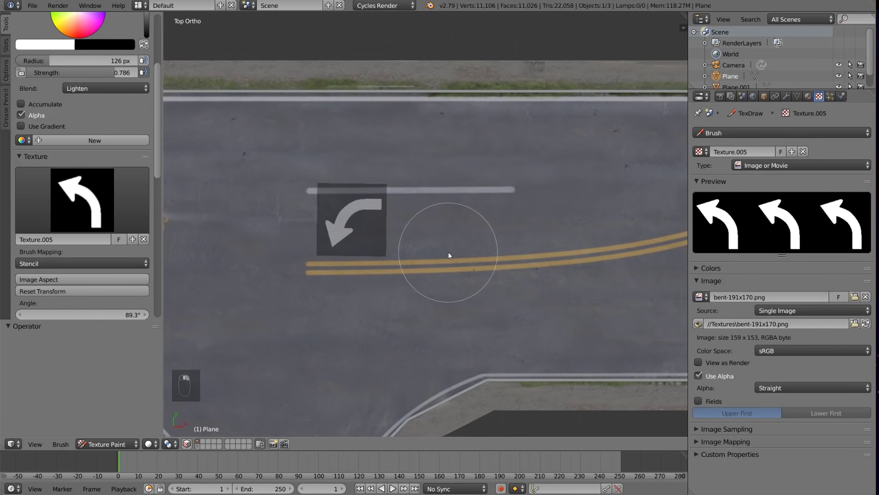
middle_click(382, 195)
left_click(427, 211)
middle_click(419, 255)
middle_click(565, 262)
- Switch to the plain TexDraw.002 brush with no stencil texture
left_click_drag(492, 268, 210, 181)
left_click_drag(321, 219, 366, 223)
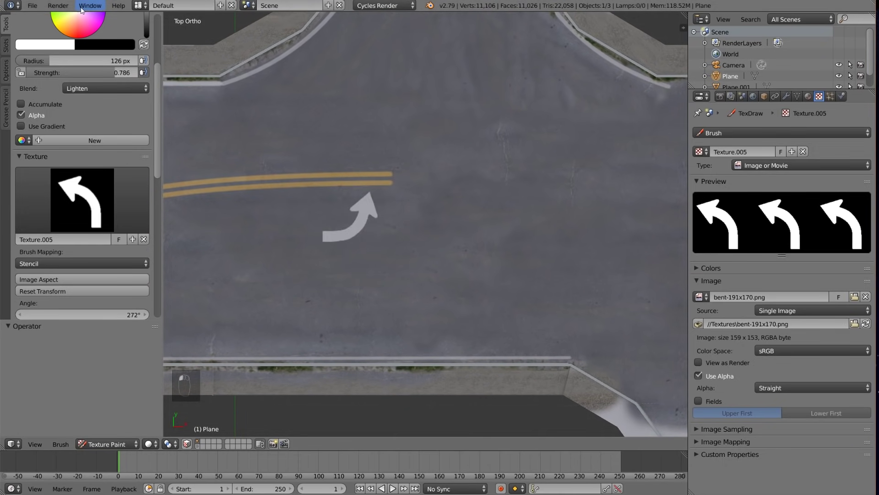
left_click_drag(246, 224, 405, 270)
- Shrink the brush to about 4 px and paint a thin white line below the arrow
key("f")
left_click_drag(349, 265, 277, 280)
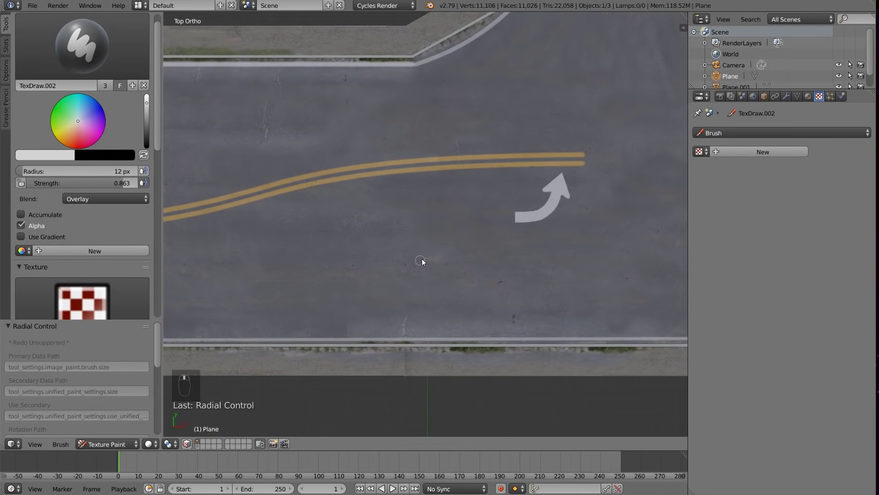
key("f")
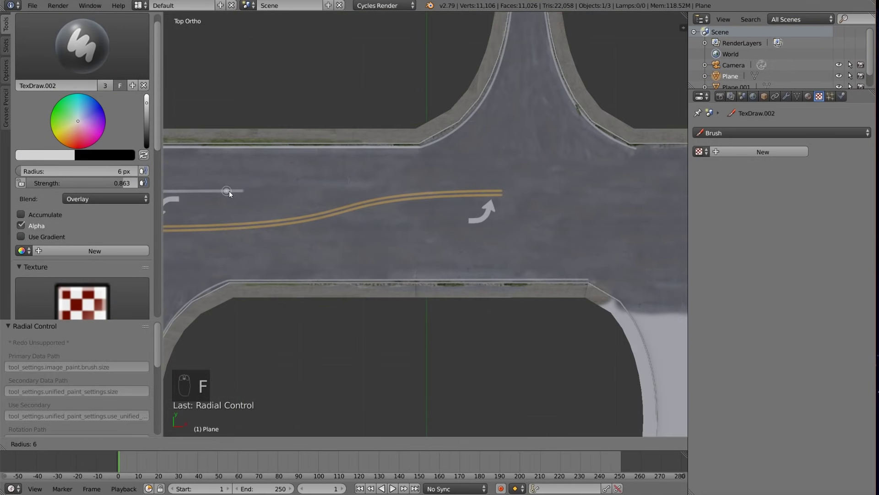
left_click_drag(231, 195, 501, 228)
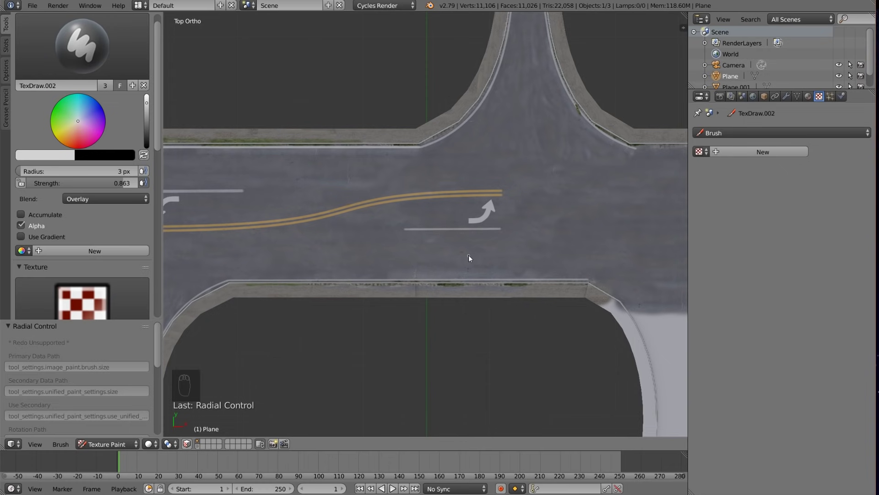
- Undo the bad stroke and repaint the lane line slightly thicker under the arrow
key("ctrl+z")
left_click_drag(113, 178, 498, 240)
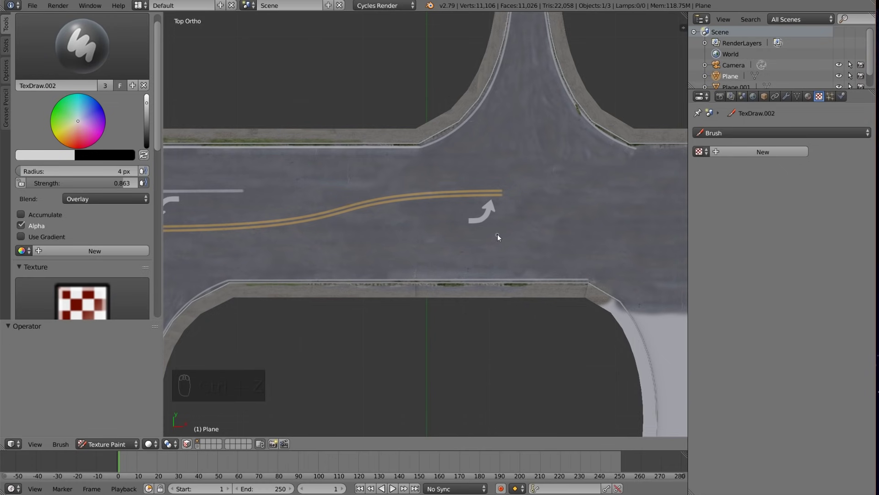
left_click_drag(504, 234, 392, 232)
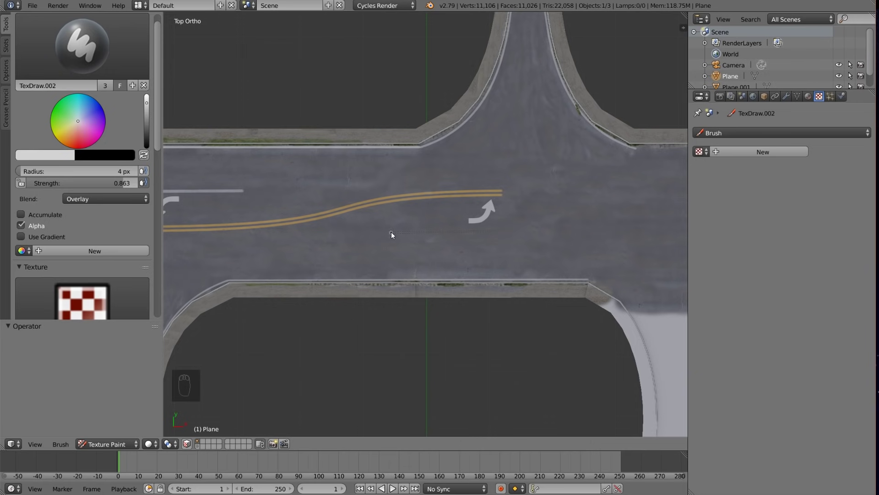
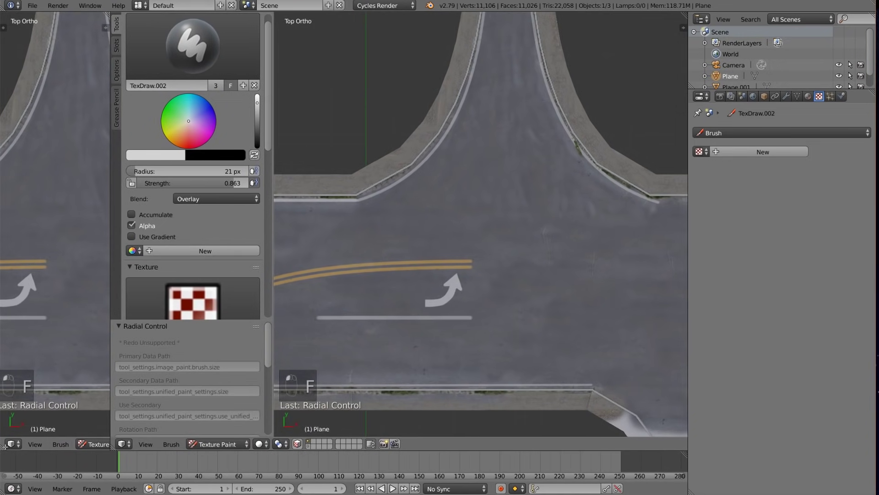
- Show the aerial reference photo alongside and paint the white stop bar across the north entrance at 16 px
left_click(59, 344)
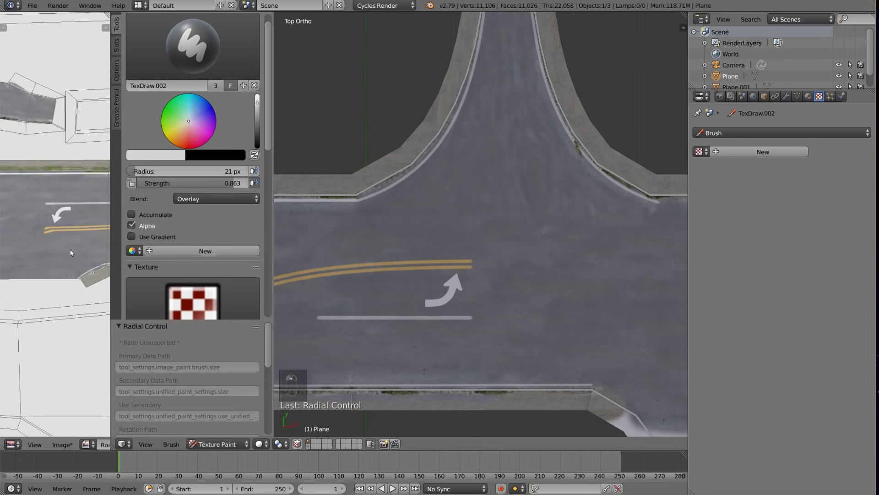
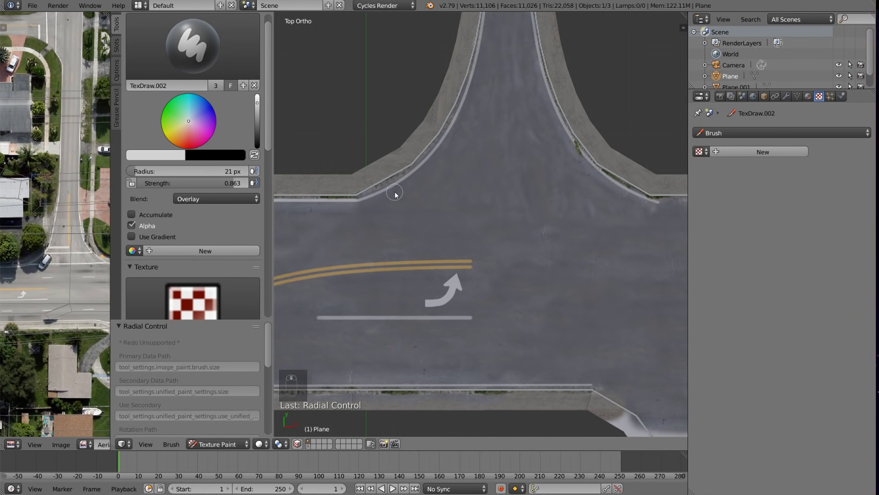
key("f")
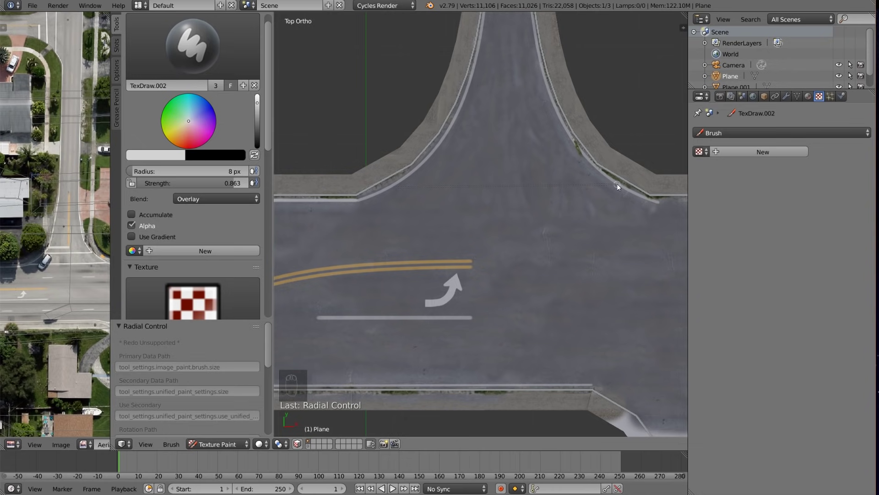
middle_click(497, 265)
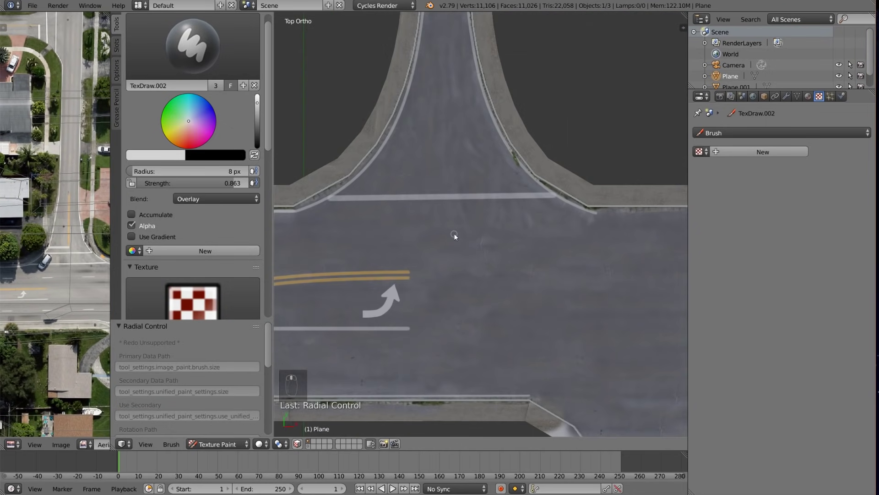
key("f")
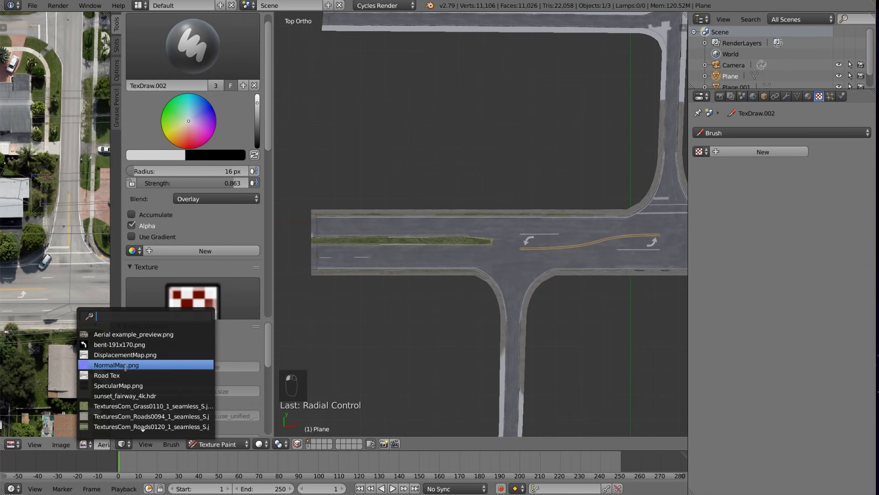
- Open Road Tex.png from the Desktop/Roads Tutorial folder in the Image Editor
scroll("down", 3)
left_click_drag(47, 445, 66, 374)
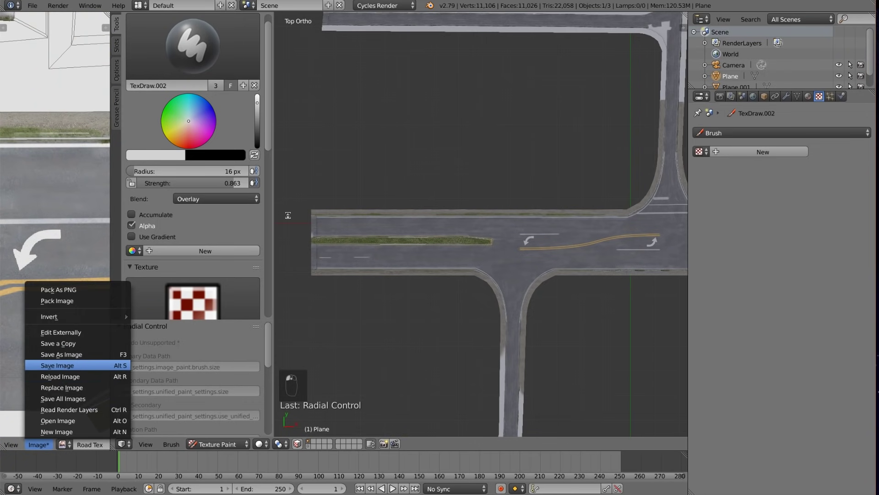
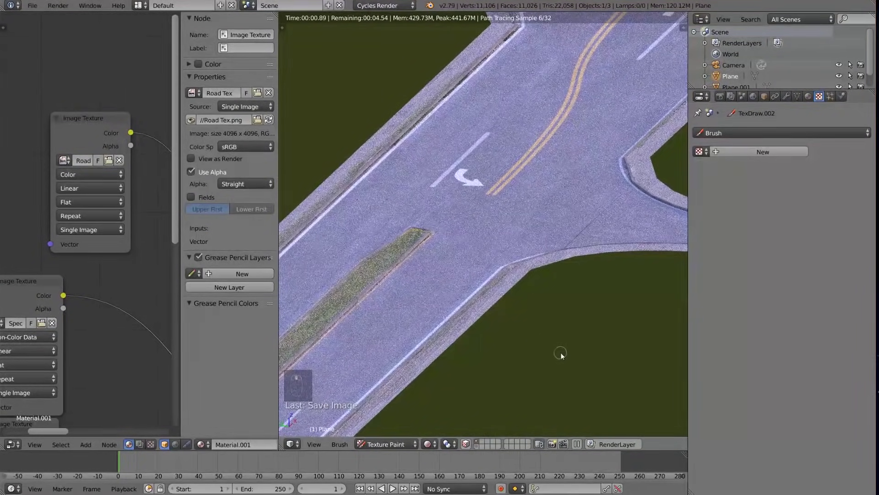
- Orbit the Cycles rendered preview to view the whole painted road junction
middle_click(568, 359)
left_click_drag(567, 359, 566, 359)
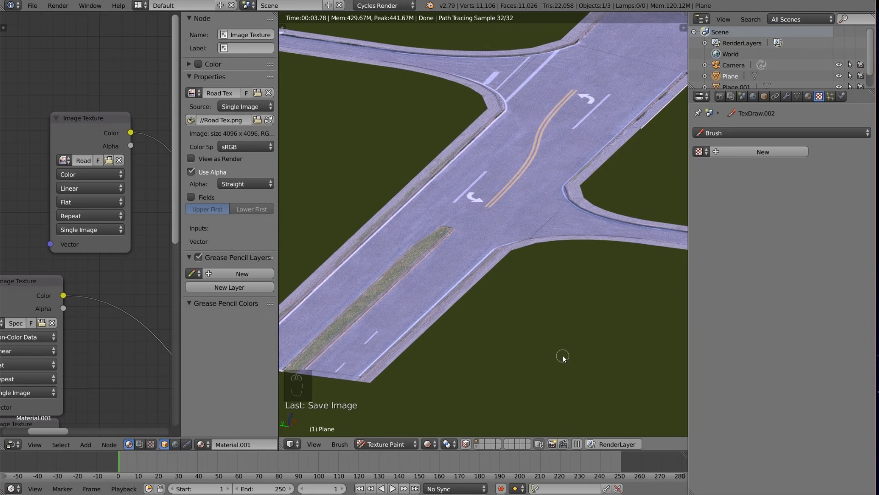